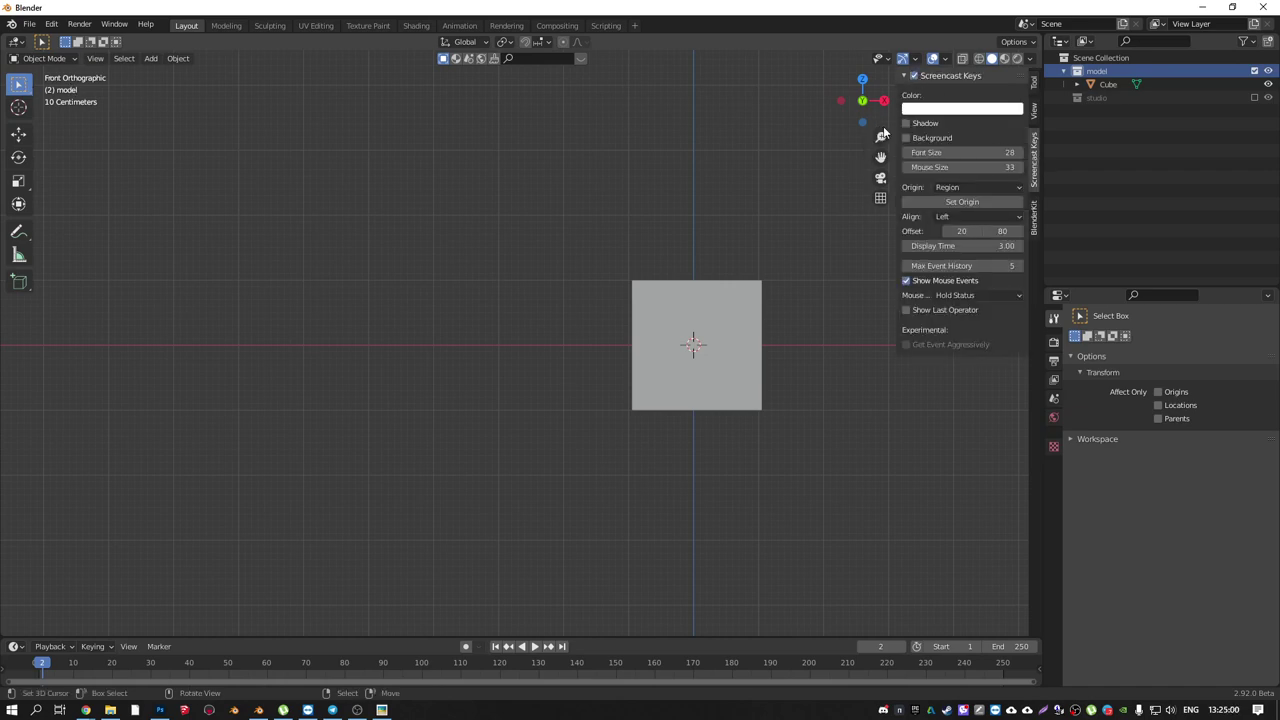
# - Delete the default cube from the scene
pyautogui.moveTo(700, 296); pyautogui.dragTo(664, 301)
pyautogui.press('Delete')
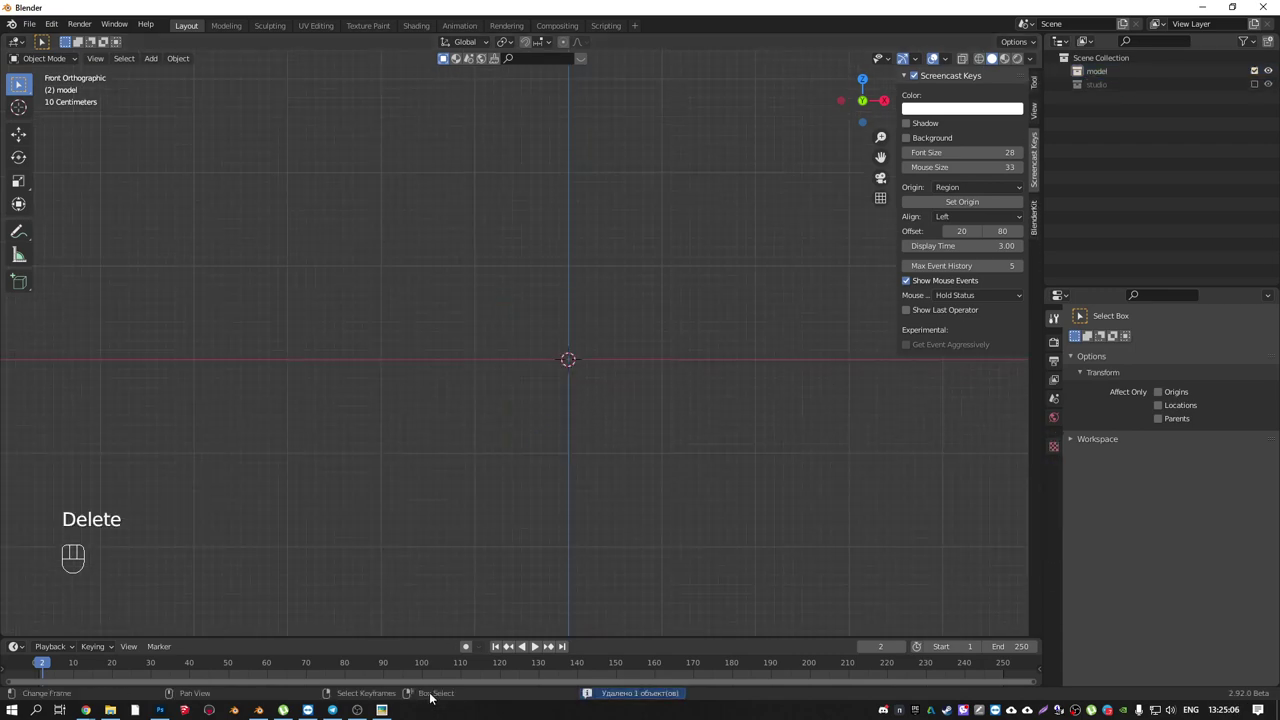
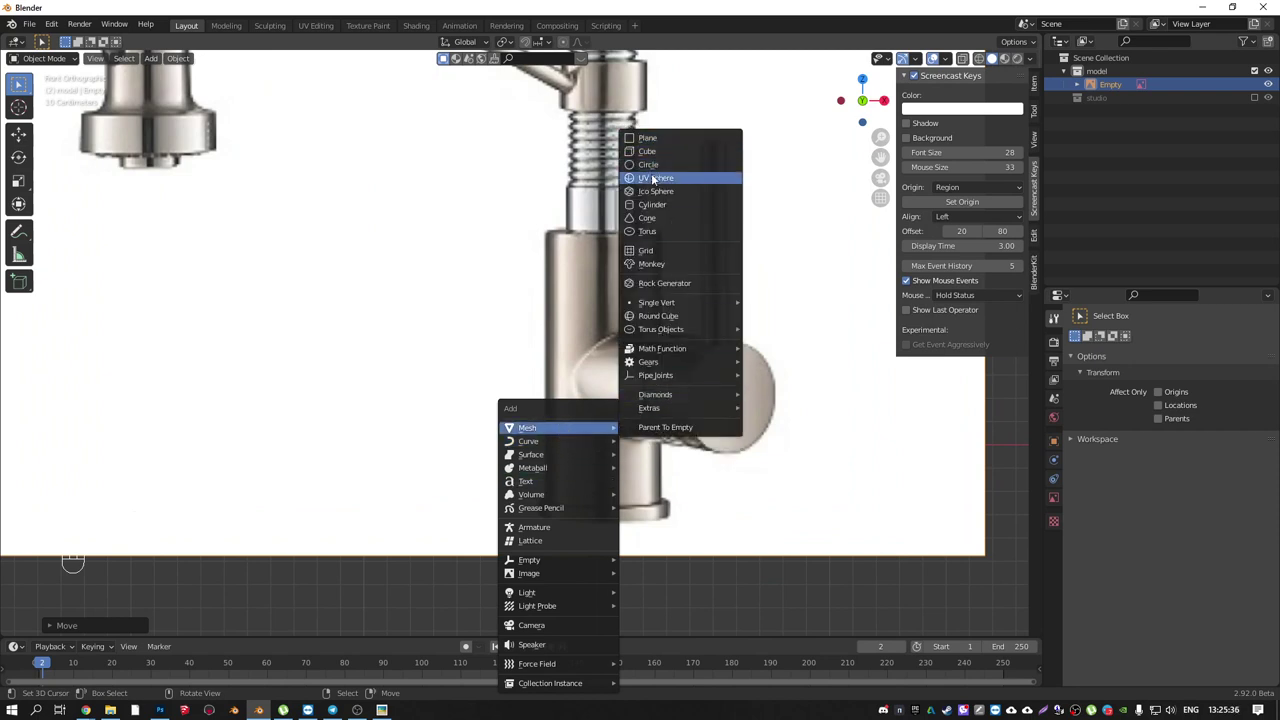
# - Check the test cylinder against the faucet photo, select it in the Outliner and remove it
pyautogui.moveTo(695, 353); pyautogui.dragTo(651, 284)
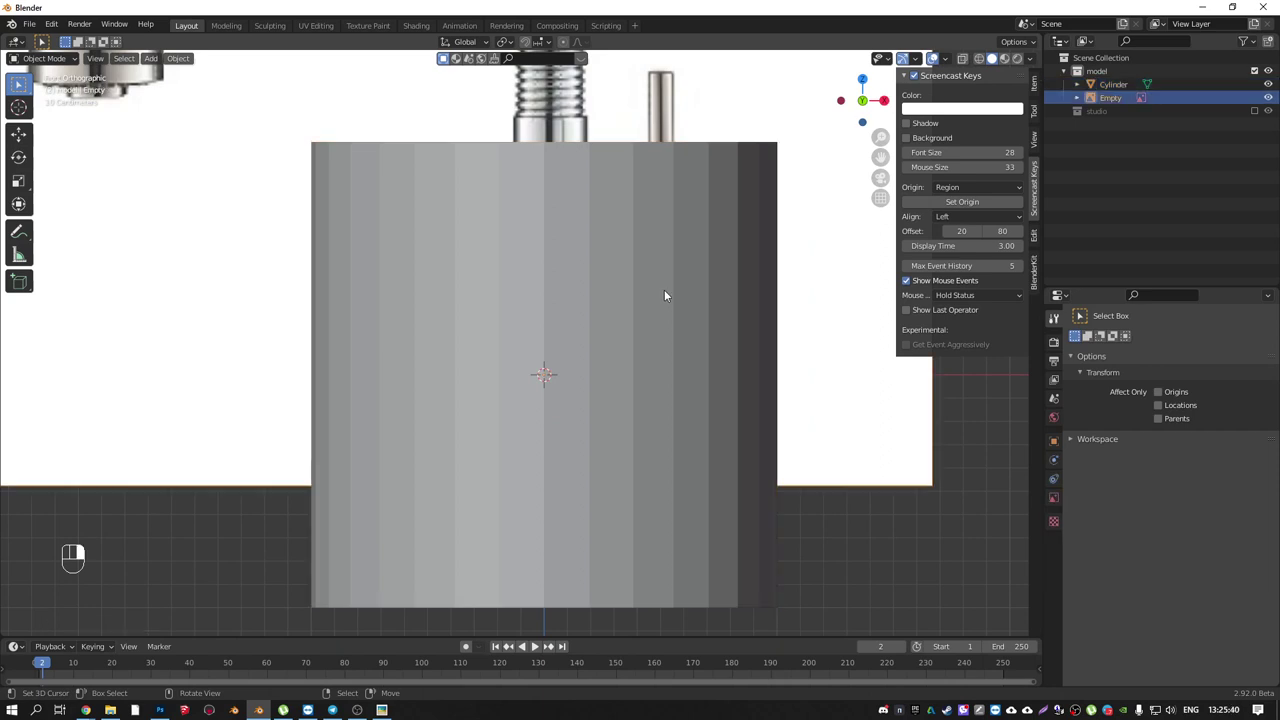
pyautogui.press('Delete')
pyautogui.press('ctrl+z')
pyautogui.moveTo(1260, 48); pyautogui.dragTo(1174, 127)
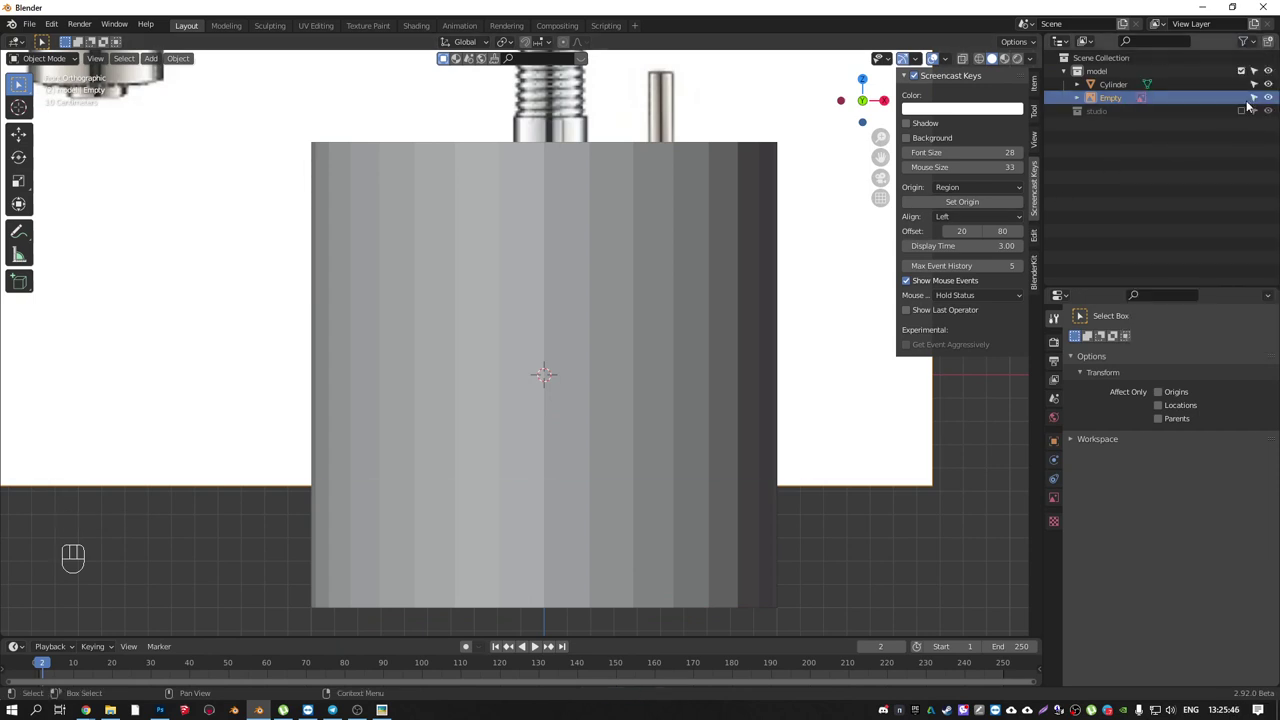
pyautogui.click(1261, 100)
pyautogui.moveTo(644, 286); pyautogui.dragTo(654, 315)
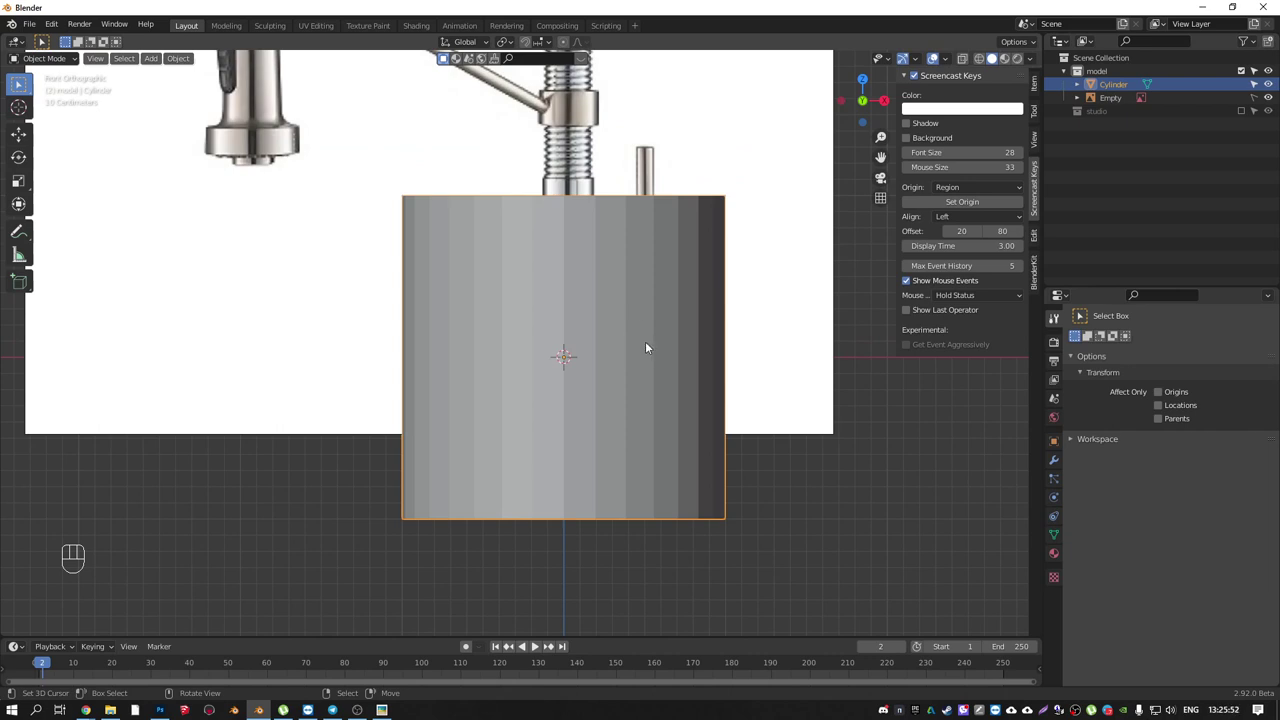
pyautogui.press('shift+a')
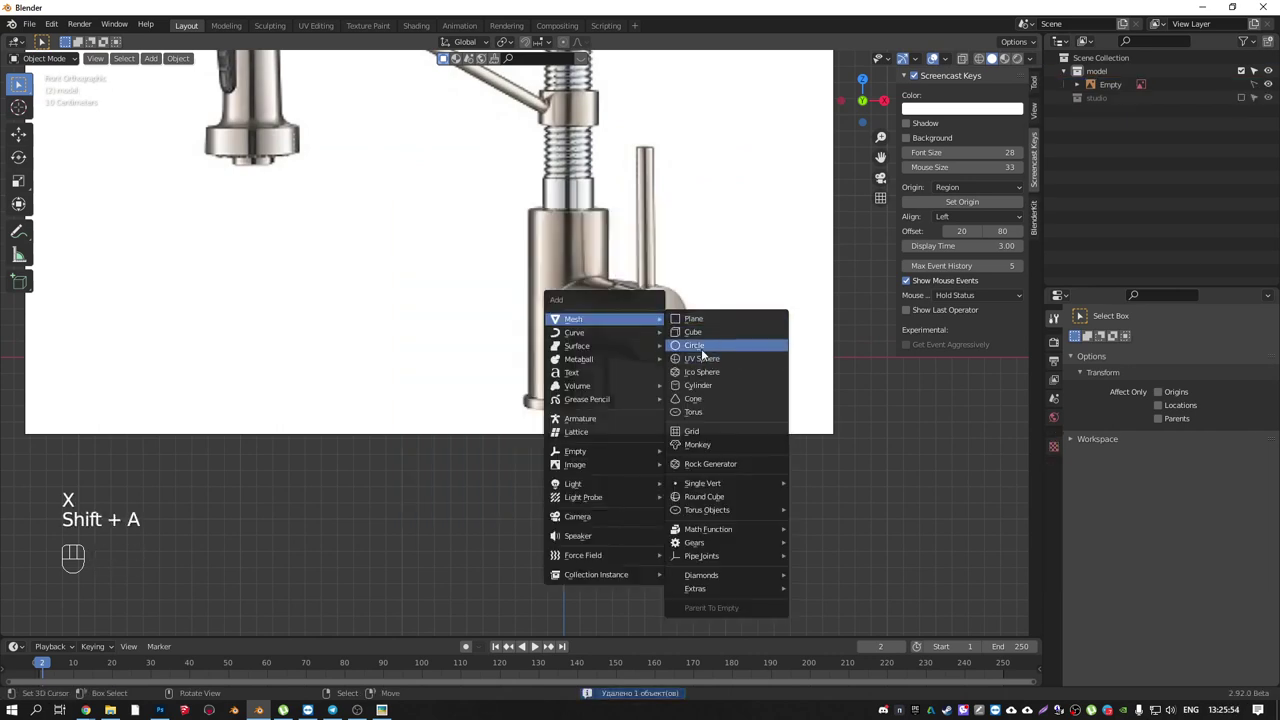
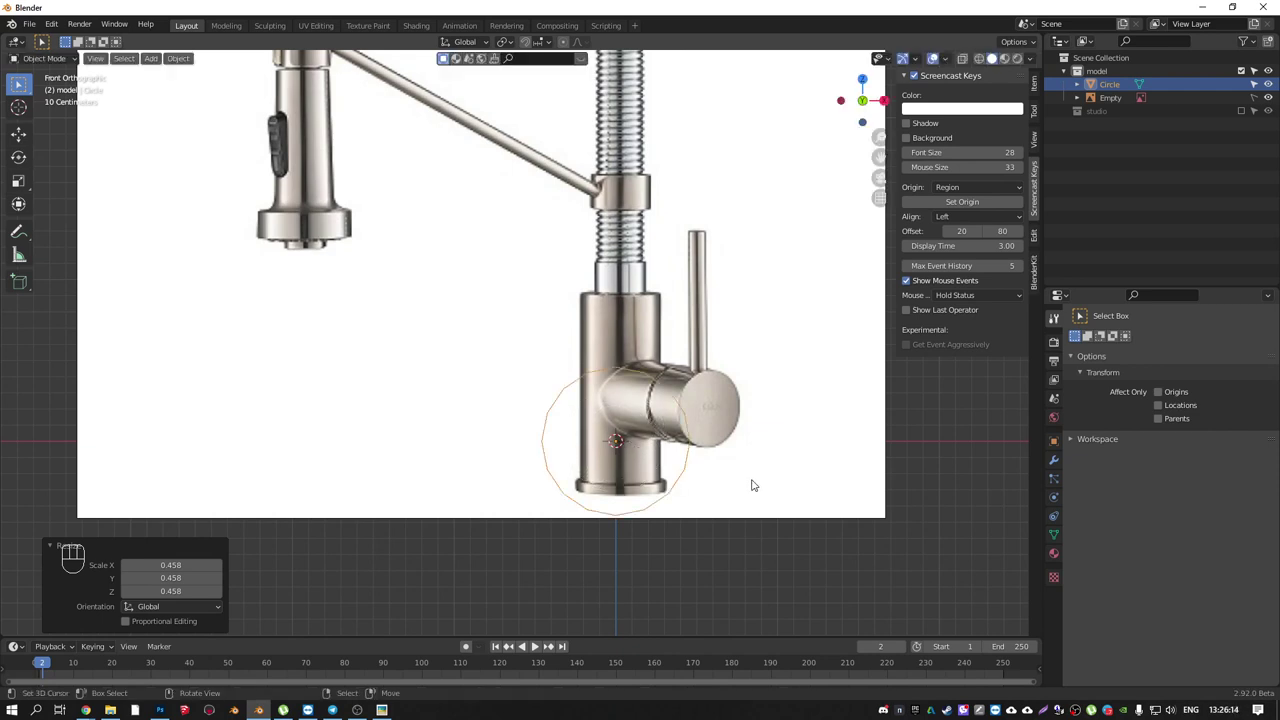
# - Resize the added circle so it outlines the faucet body in the reference
pyautogui.press('ctrl+z')
pyautogui.moveTo(695, 400); pyautogui.dragTo(647, 394)
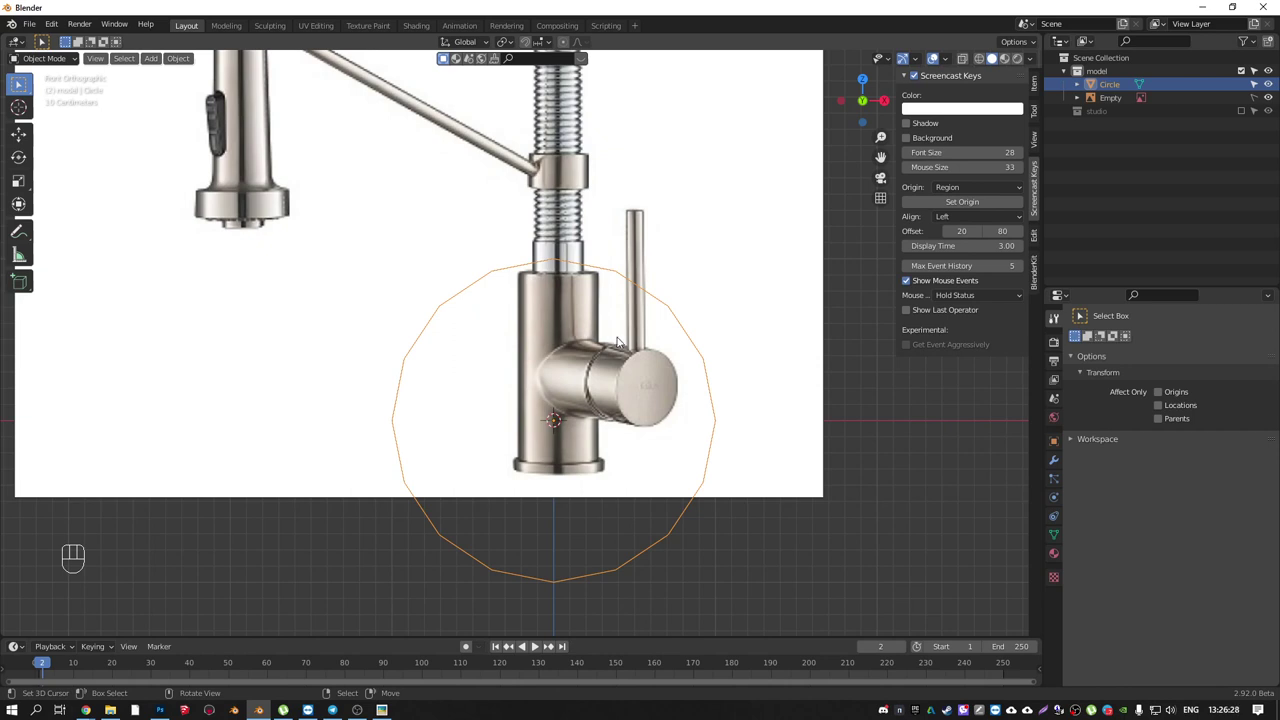
pyautogui.moveTo(606, 353); pyautogui.dragTo(633, 304)
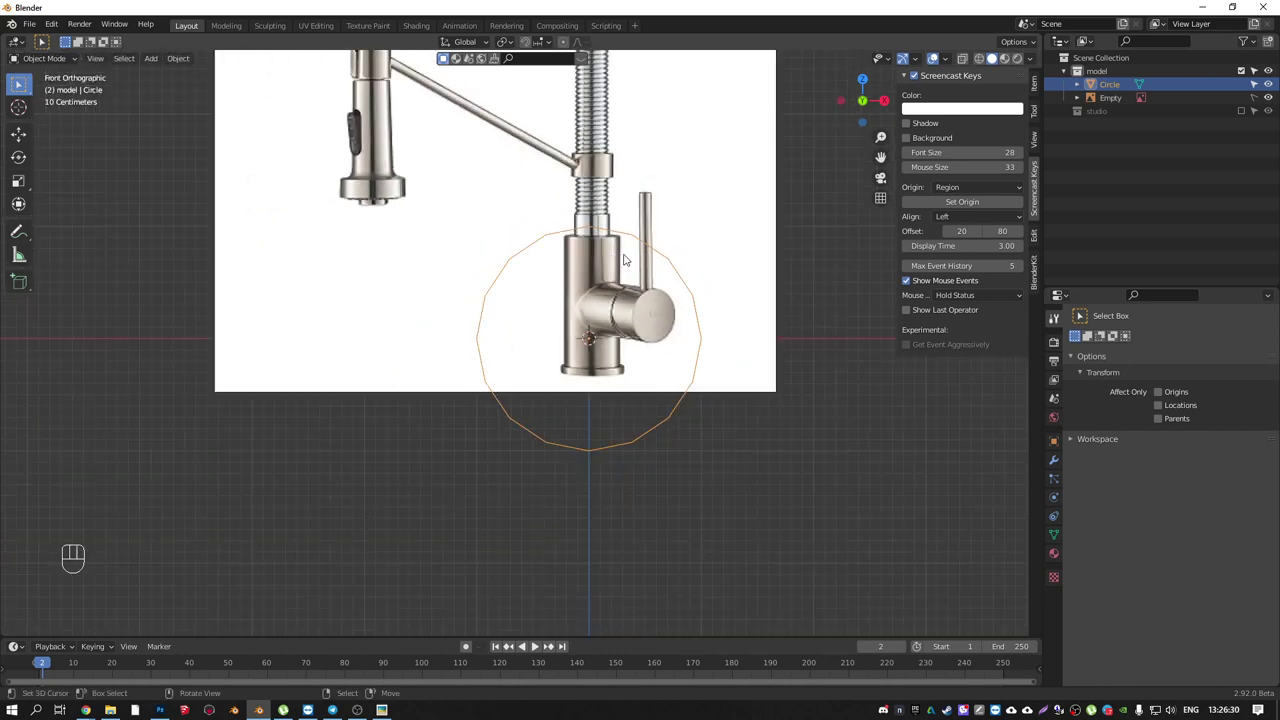
# - Add a cylinder from the Shift+A mesh list and begin scaling it over the photo
pyautogui.press('shift+a')
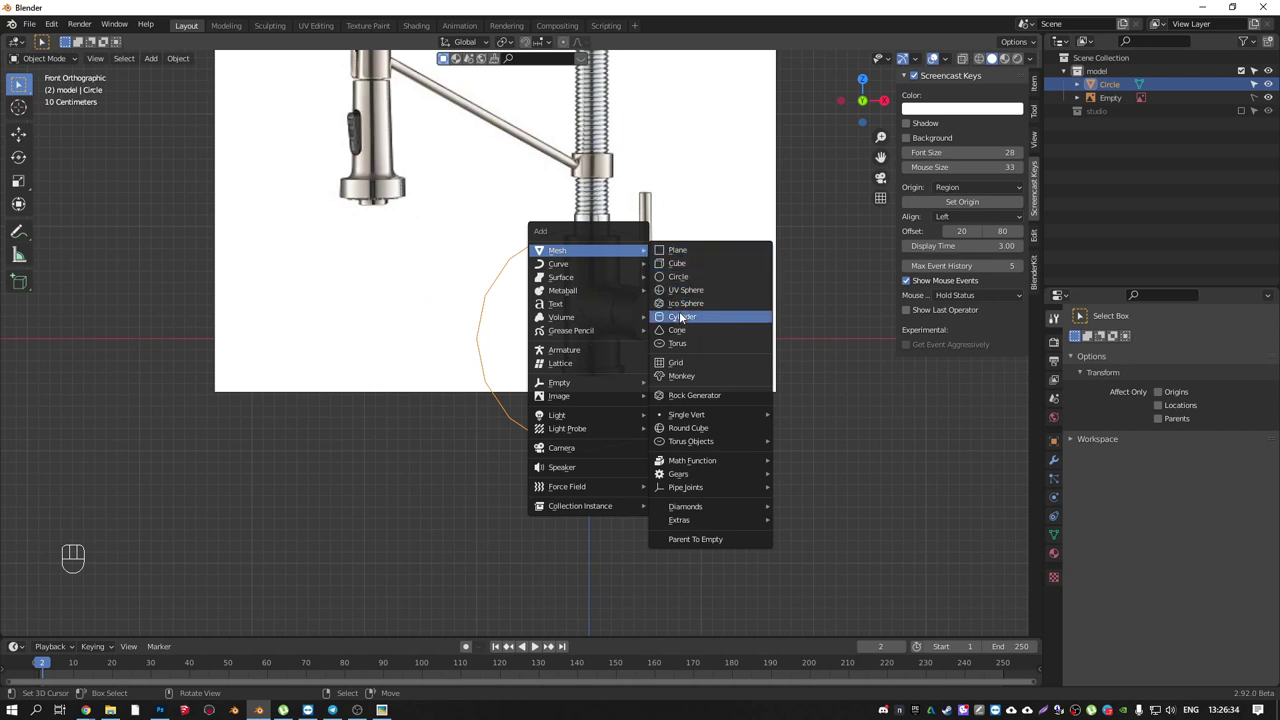
pyautogui.middleClick(634, 328)
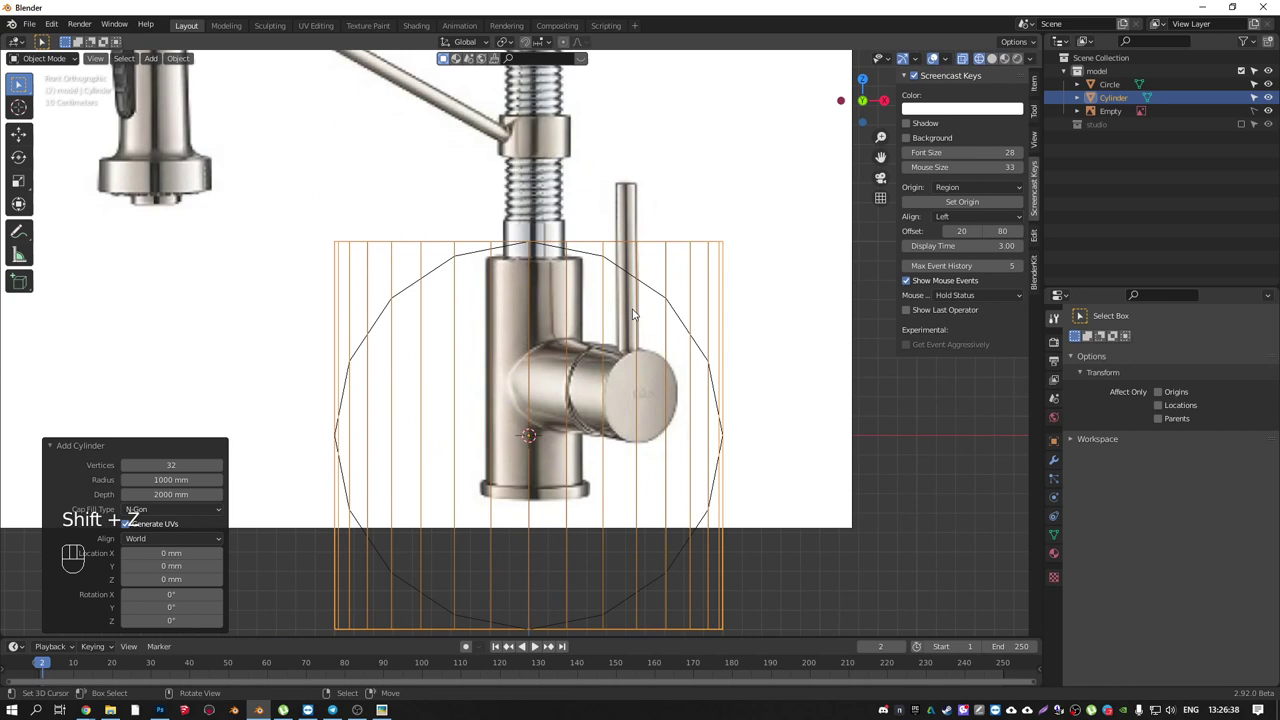
pyautogui.middleClick(655, 297)
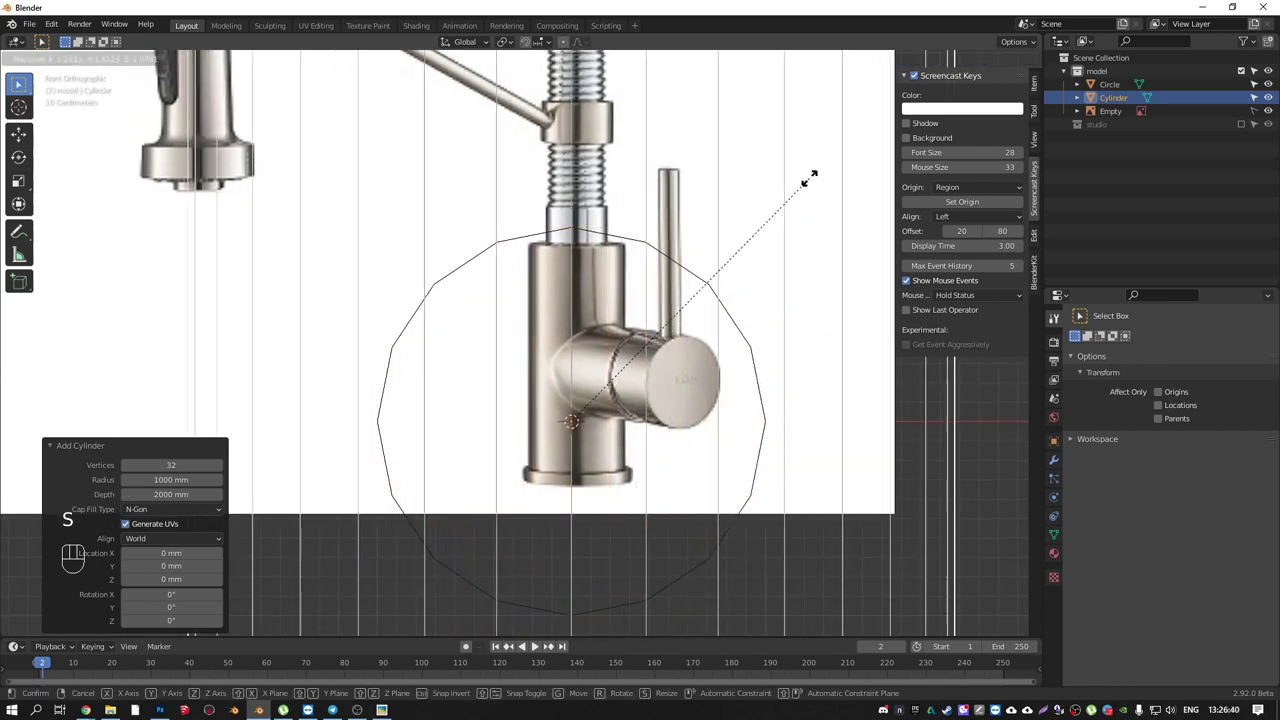
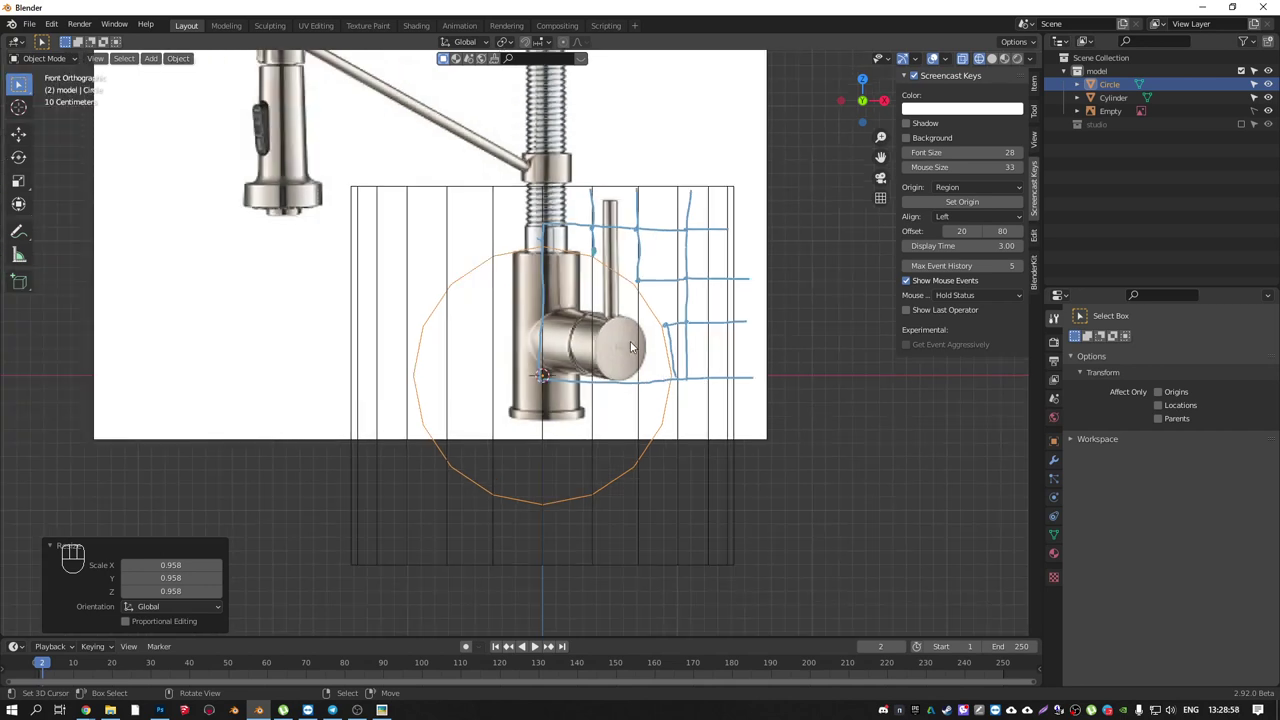
# - Erase the sketched guide lines and move the upright circle out beside the cylinder
pyautogui.press('d')
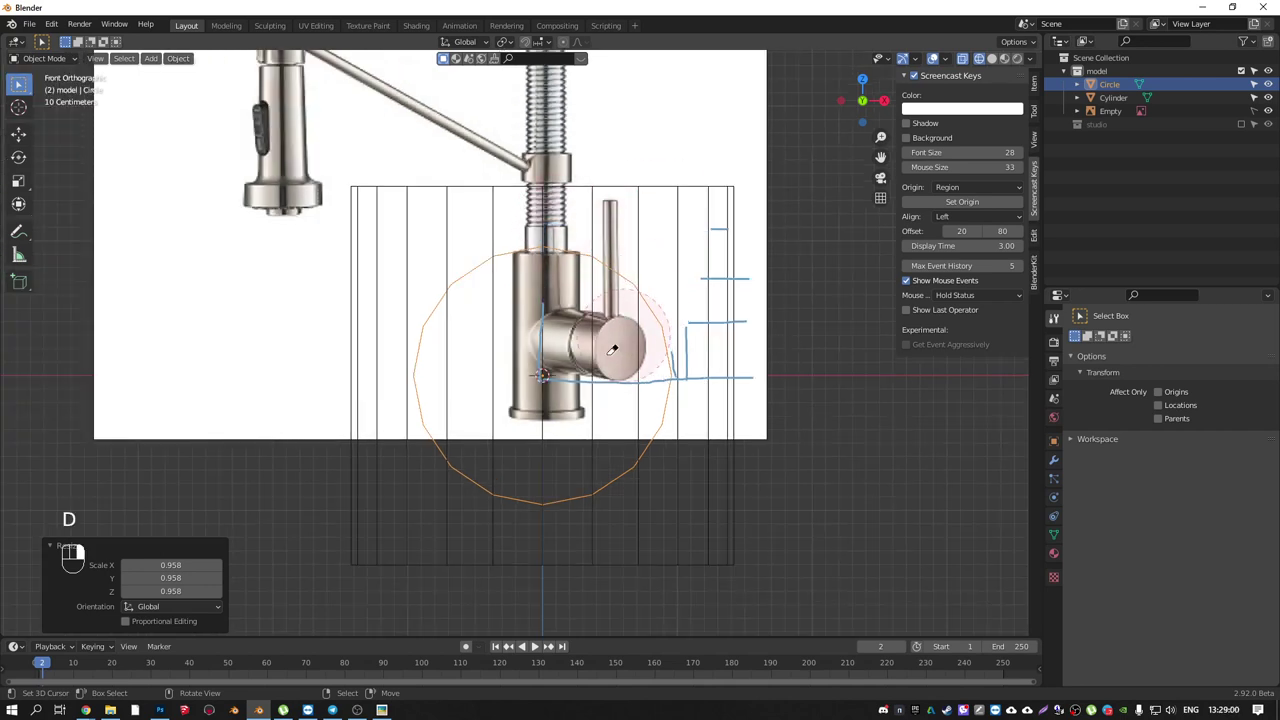
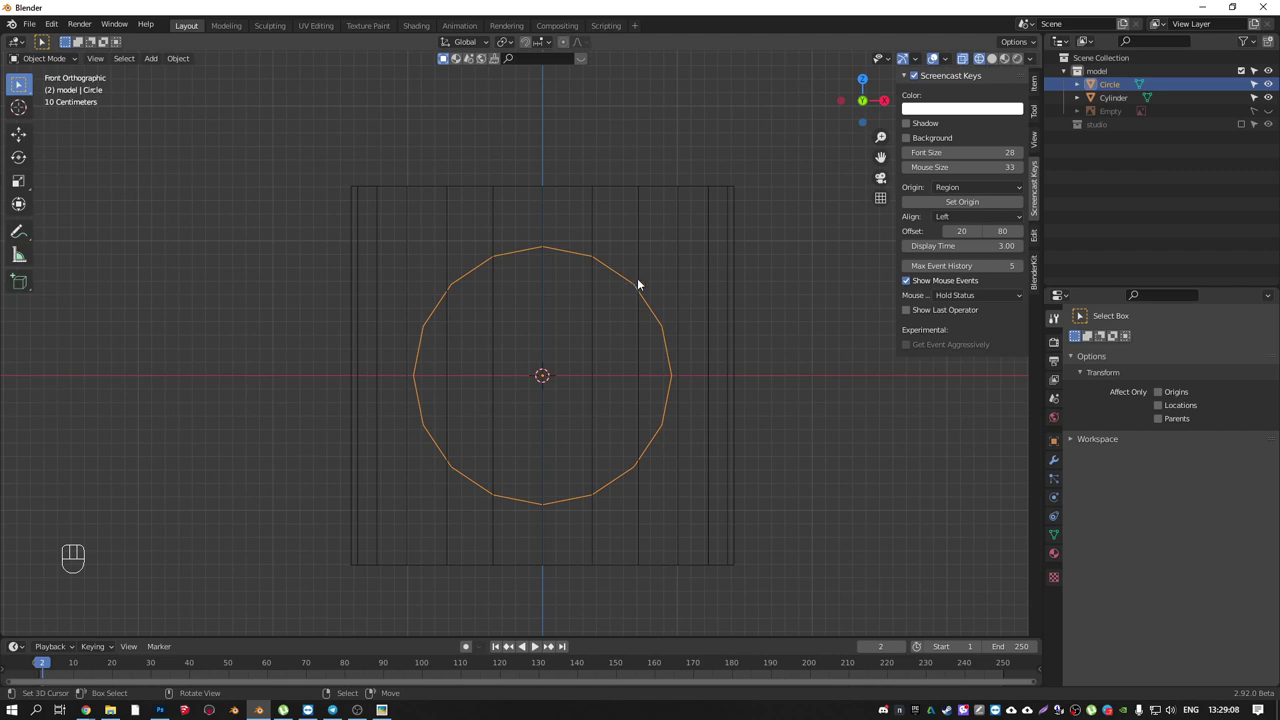
pyautogui.moveTo(612, 300); pyautogui.dragTo(720, 333)
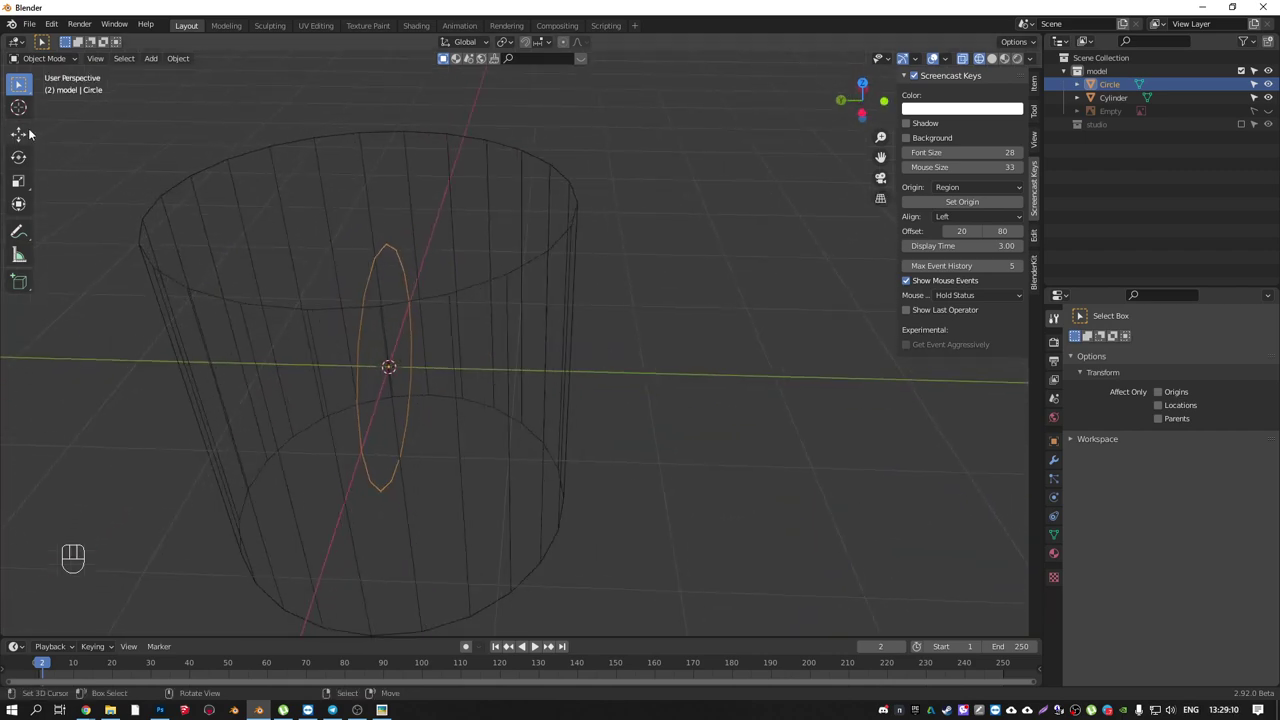
pyautogui.click(345, 368)
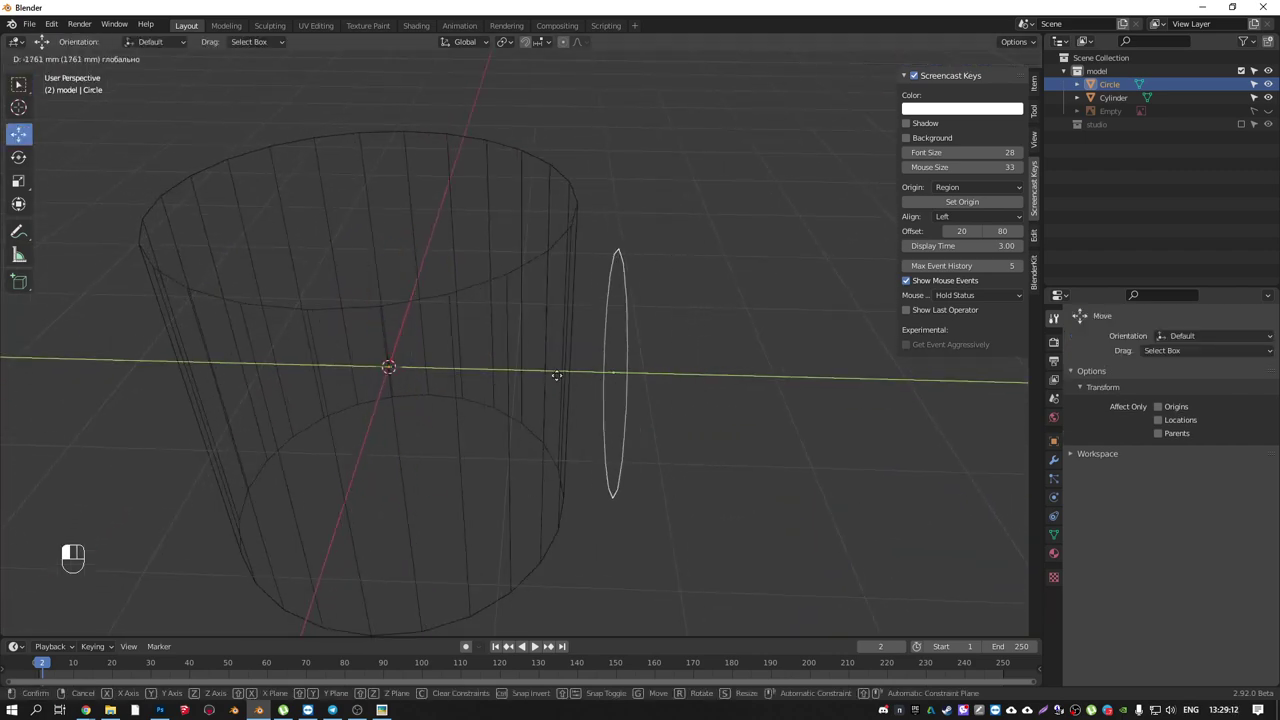
pyautogui.moveTo(612, 309); pyautogui.dragTo(632, 305)
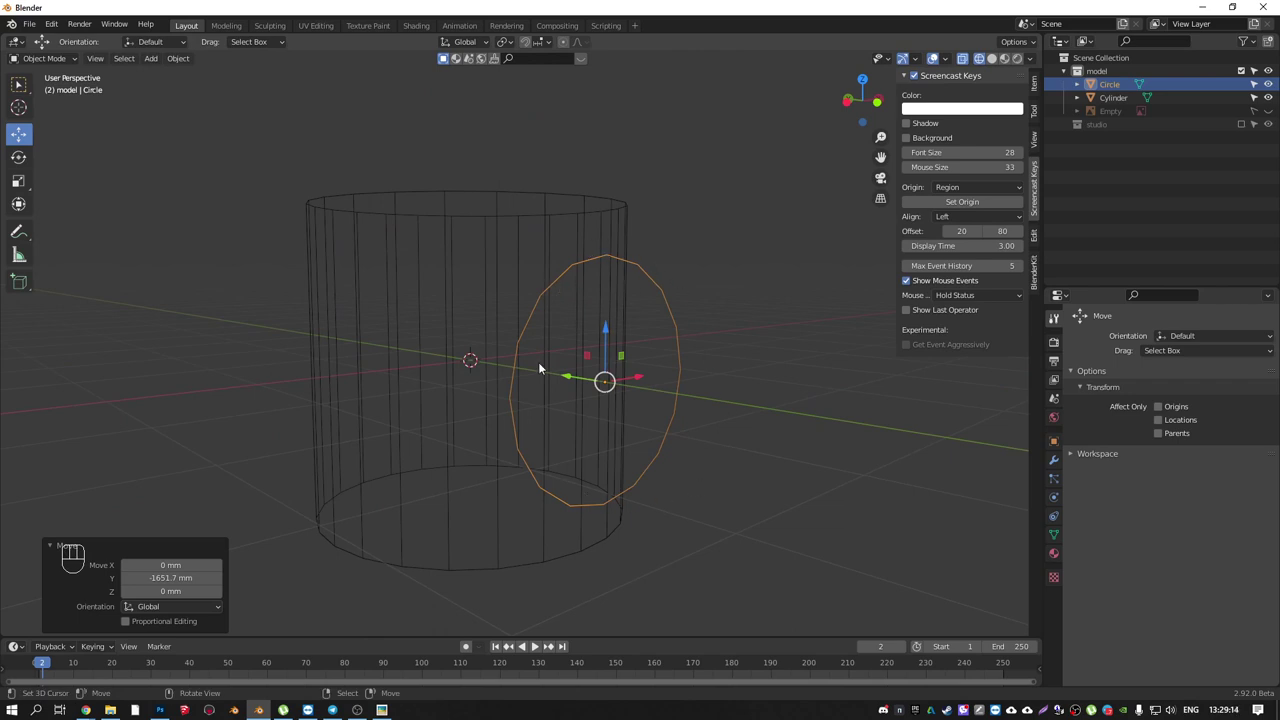
pyautogui.moveTo(524, 377); pyautogui.dragTo(558, 433)
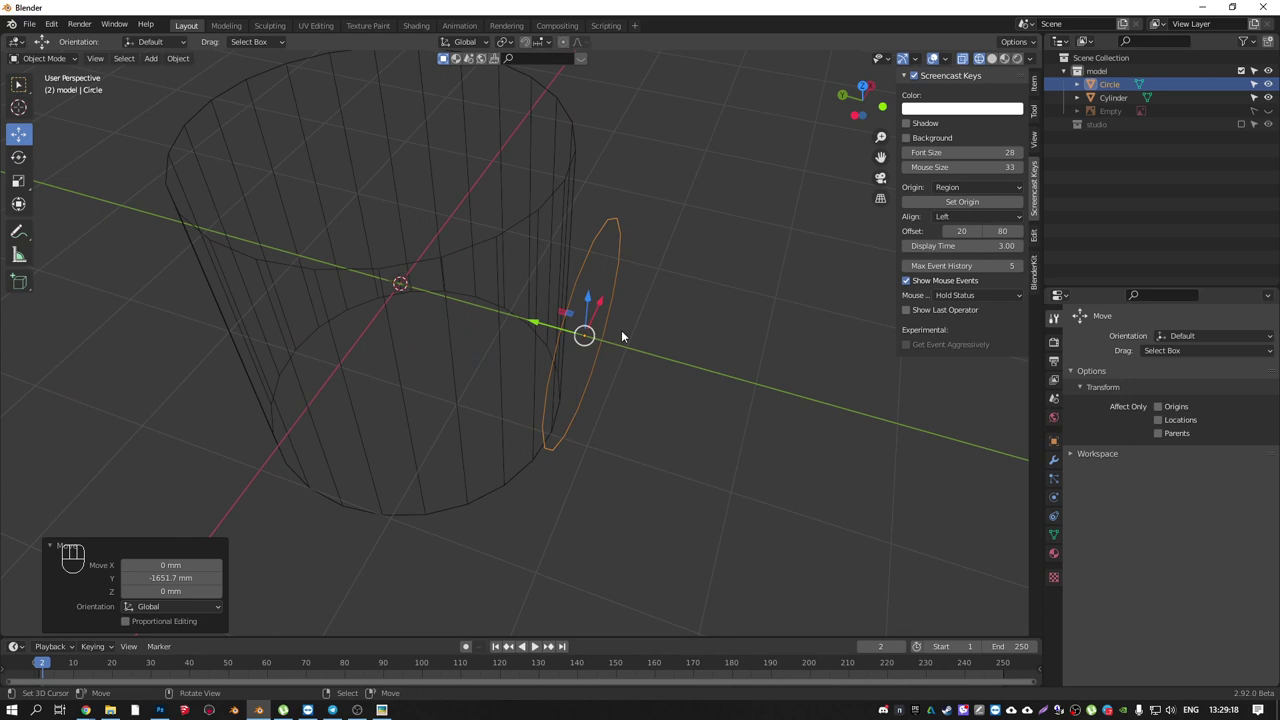
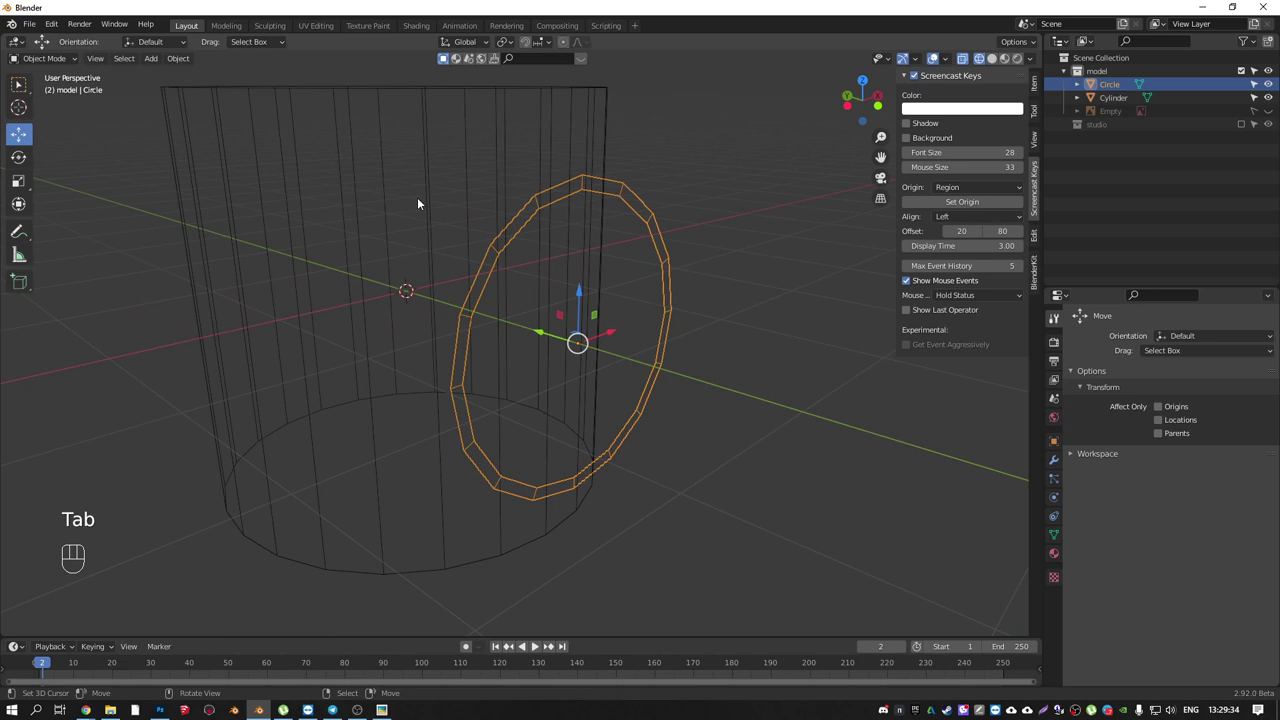
# - Switch to solid shading and add a Shrinkwrap modifier projecting the circle onto the cylinder
pyautogui.press('shift+z')
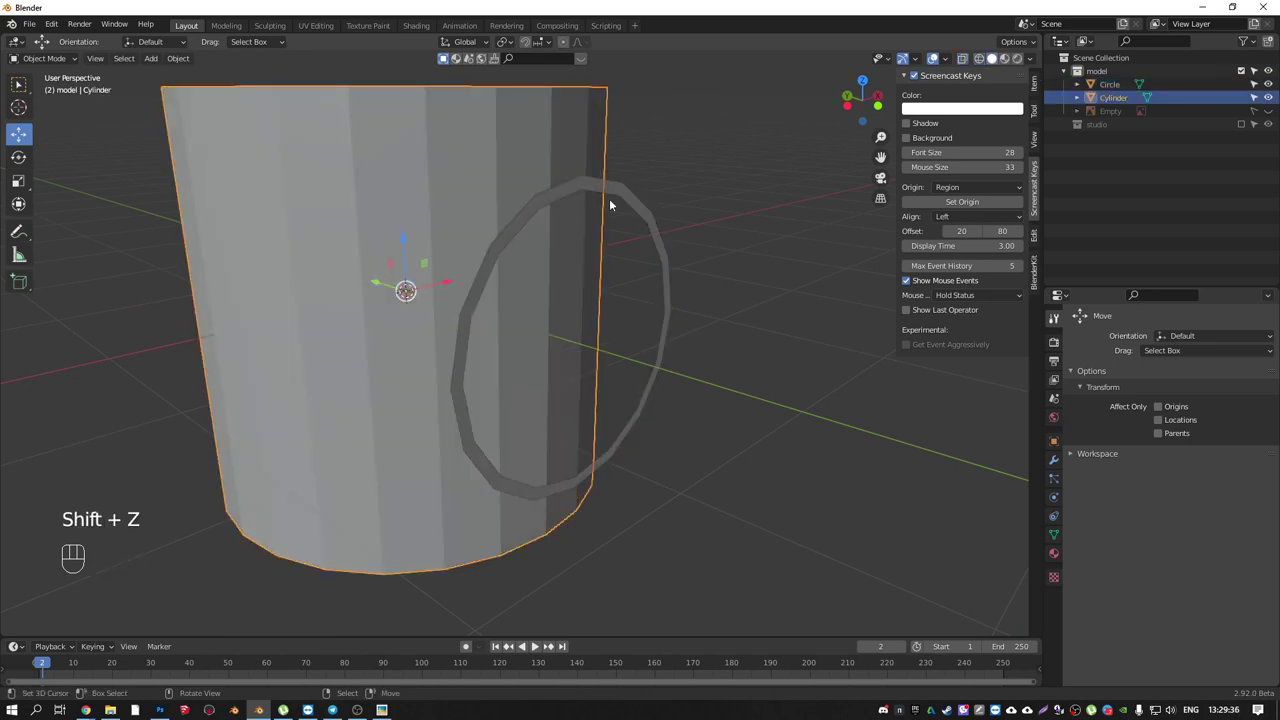
pyautogui.rightClick(622, 196)
pyautogui.moveTo(1058, 464); pyautogui.dragTo(1157, 341)
pyautogui.moveTo(1161, 364); pyautogui.dragTo(1125, 498)
pyautogui.click(1260, 450)
pyautogui.press('KP_1')
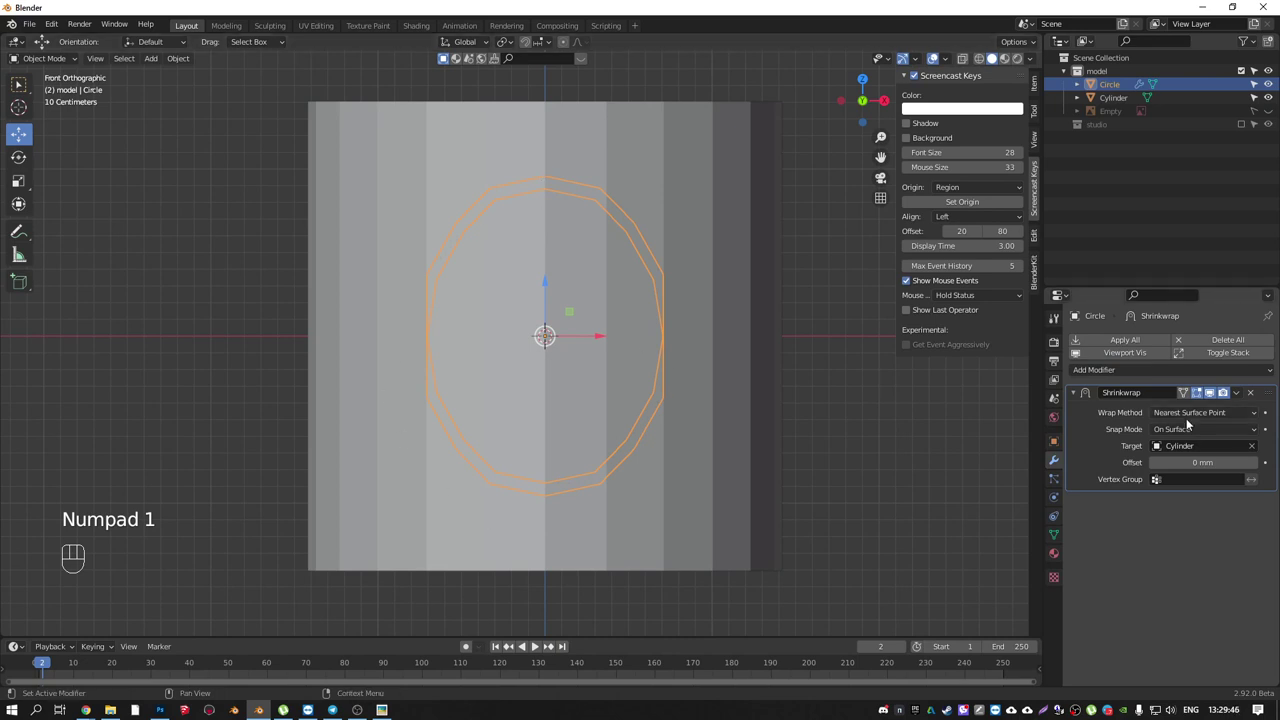
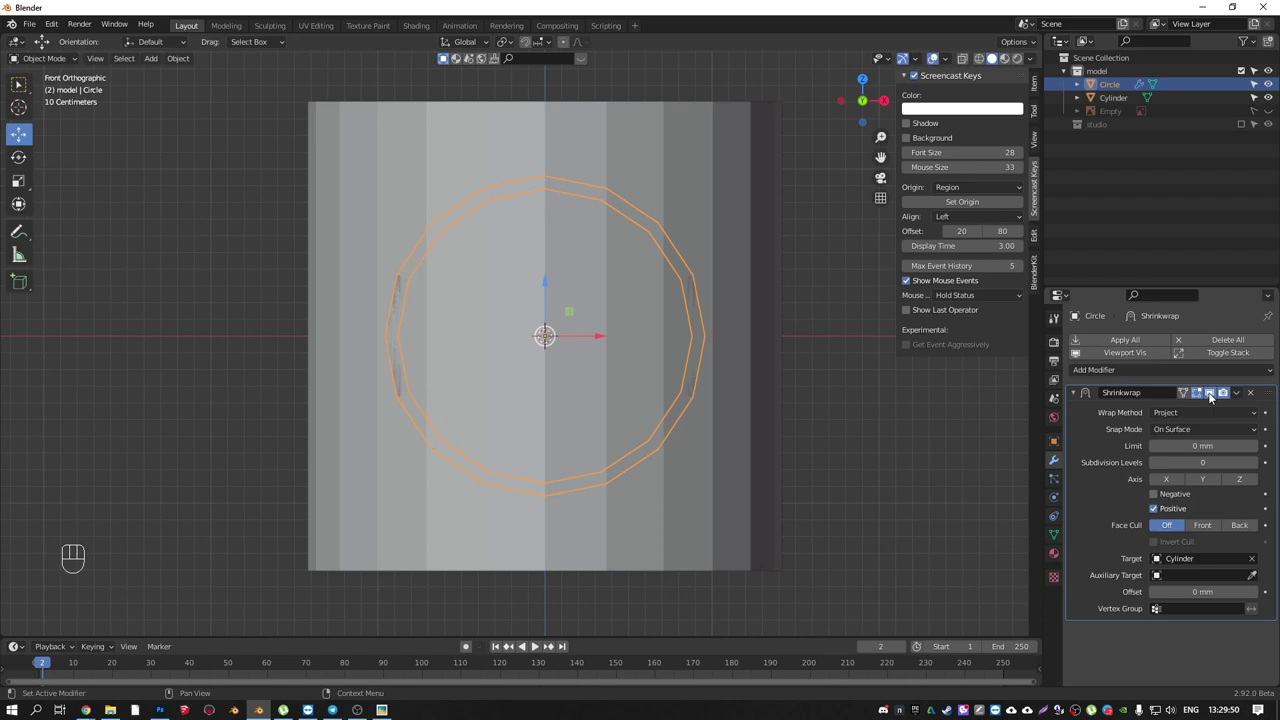
# - Adjust the Shrinkwrap settings, inspect the wrapped ring and apply the modifier with Ctrl+A
pyautogui.click(1217, 395)
pyautogui.click(1218, 397)
pyautogui.click(1219, 398)
pyautogui.moveTo(596, 319); pyautogui.dragTo(599, 317)
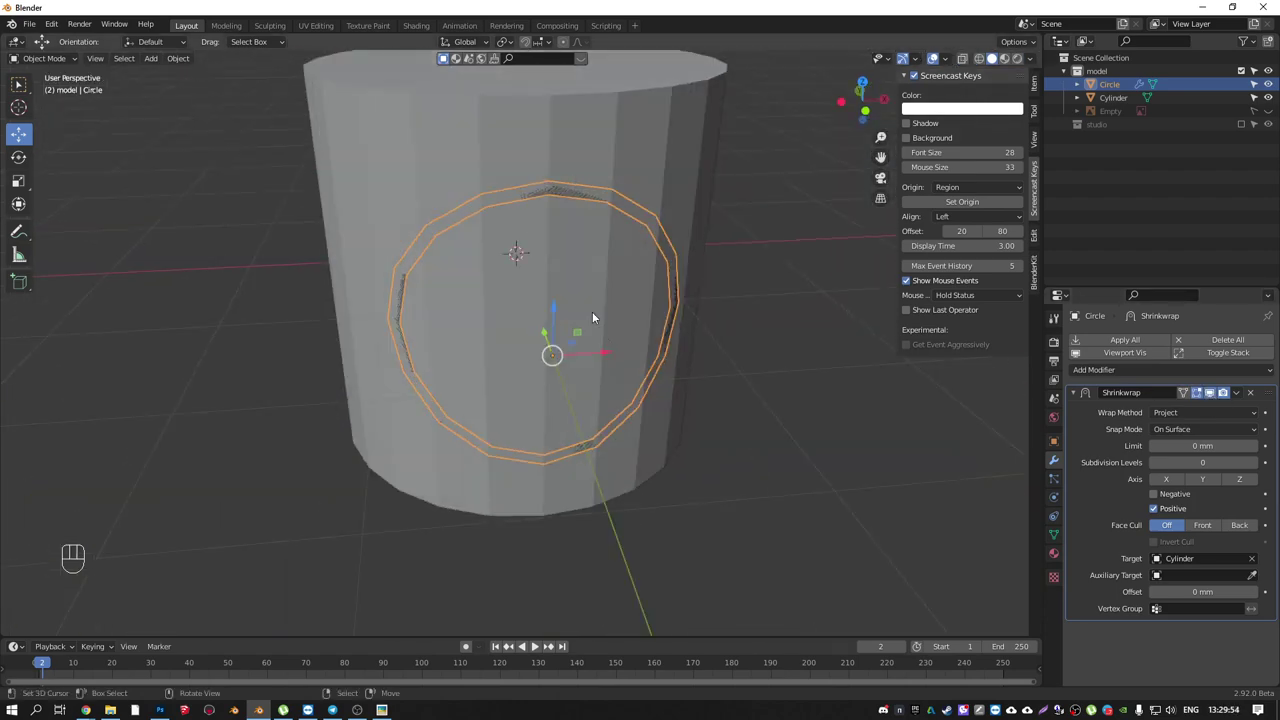
pyautogui.middleClick(606, 328)
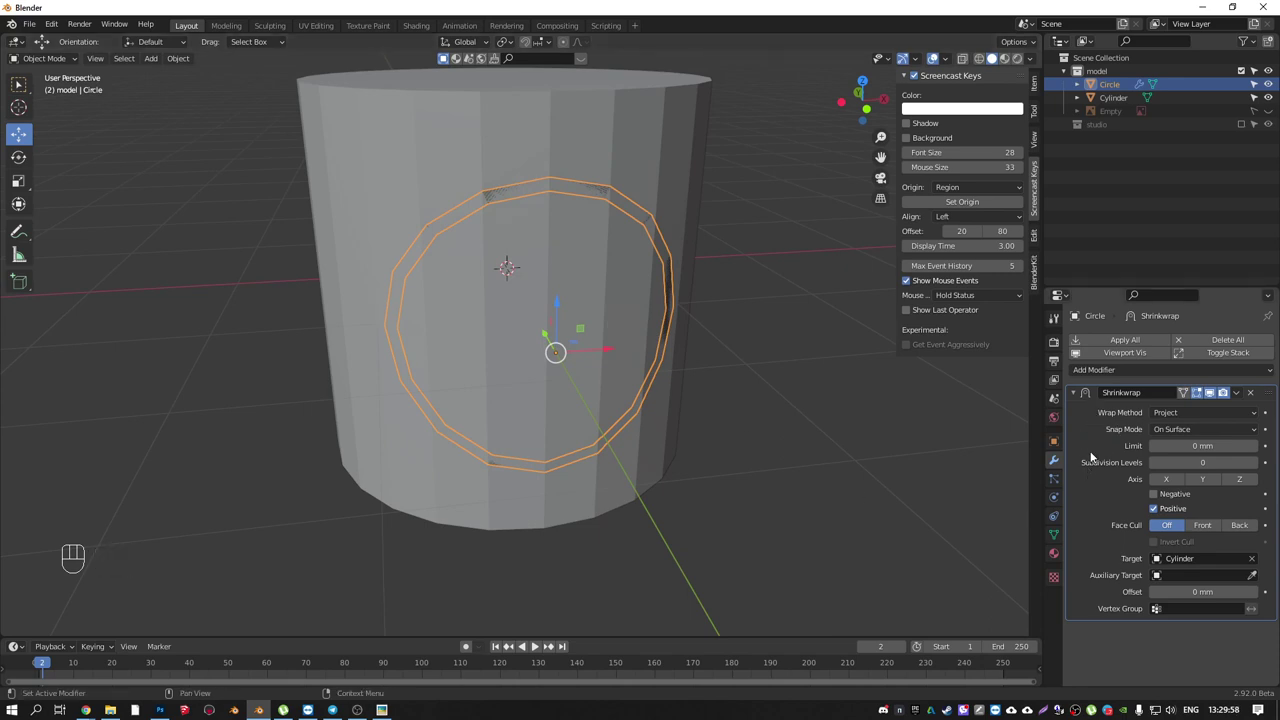
pyautogui.press('ctrl+a')
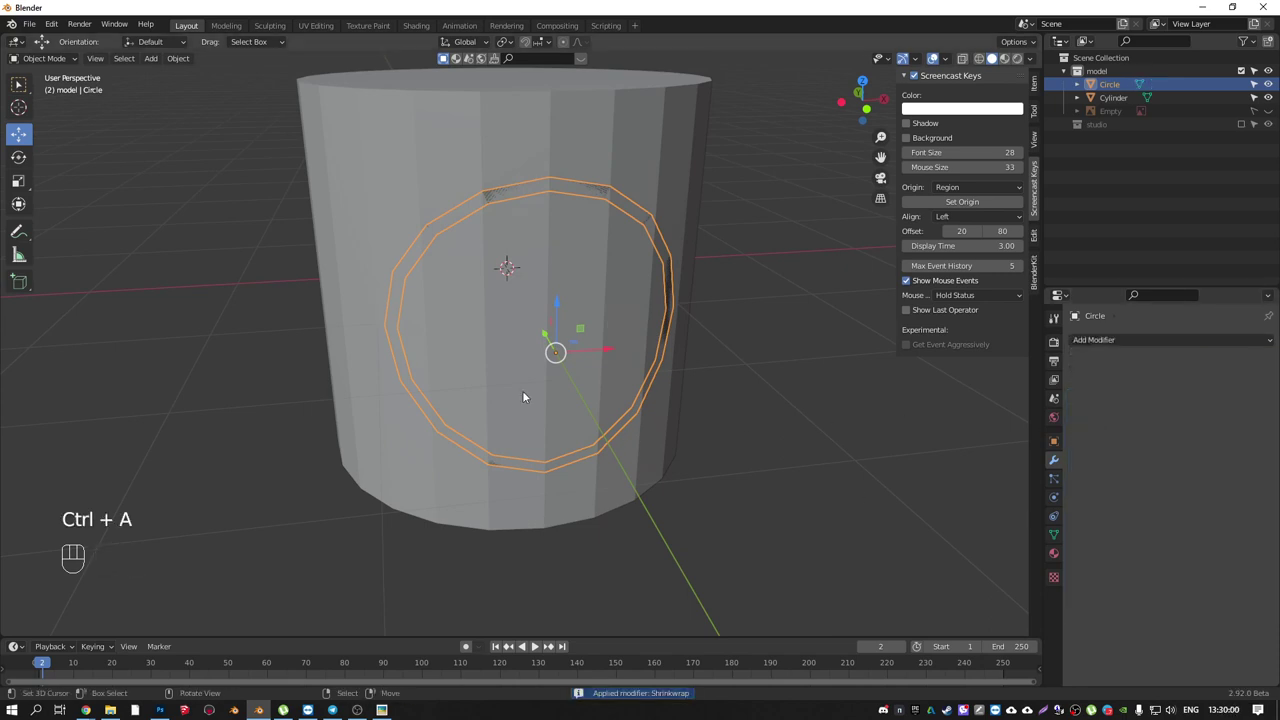
pyautogui.moveTo(495, 336); pyautogui.dragTo(577, 337)
pyautogui.moveTo(502, 326); pyautogui.dragTo(479, 357)
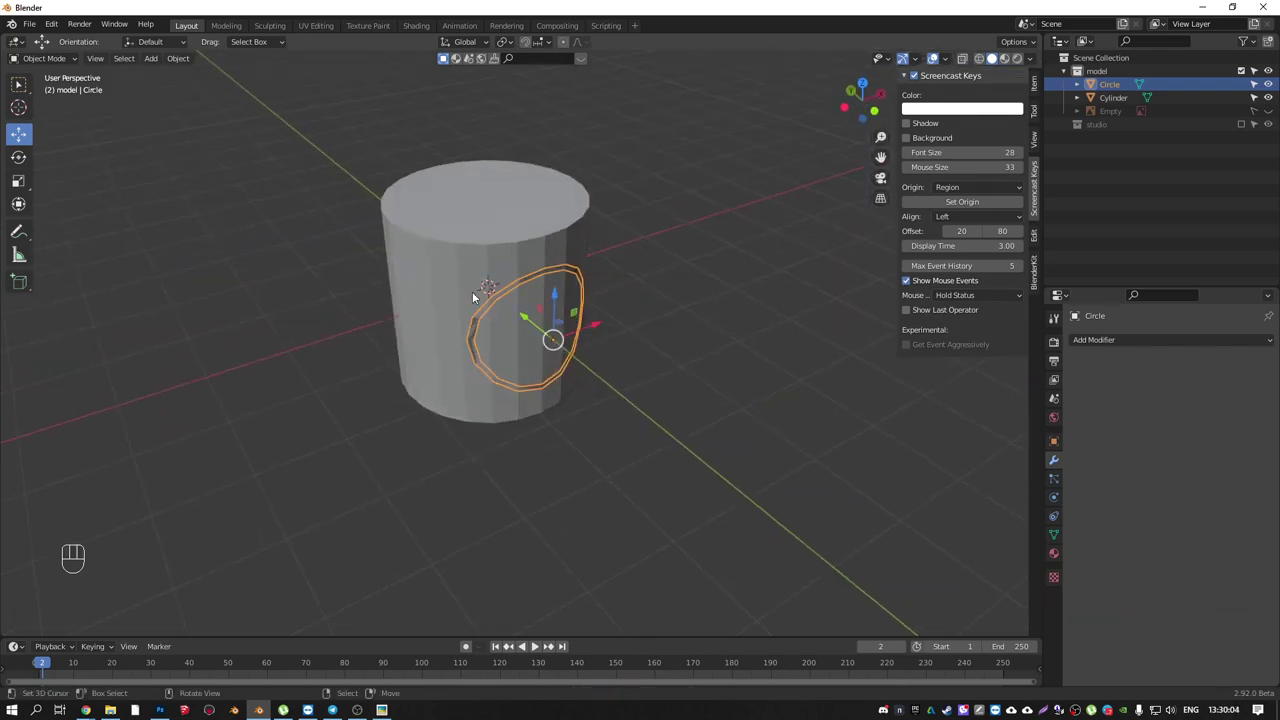
pyautogui.moveTo(458, 266); pyautogui.dragTo(478, 318)
pyautogui.rightClick(482, 330)
pyautogui.moveTo(464, 282); pyautogui.dragTo(517, 320)
pyautogui.press('KP_1')
pyautogui.press('Tab')
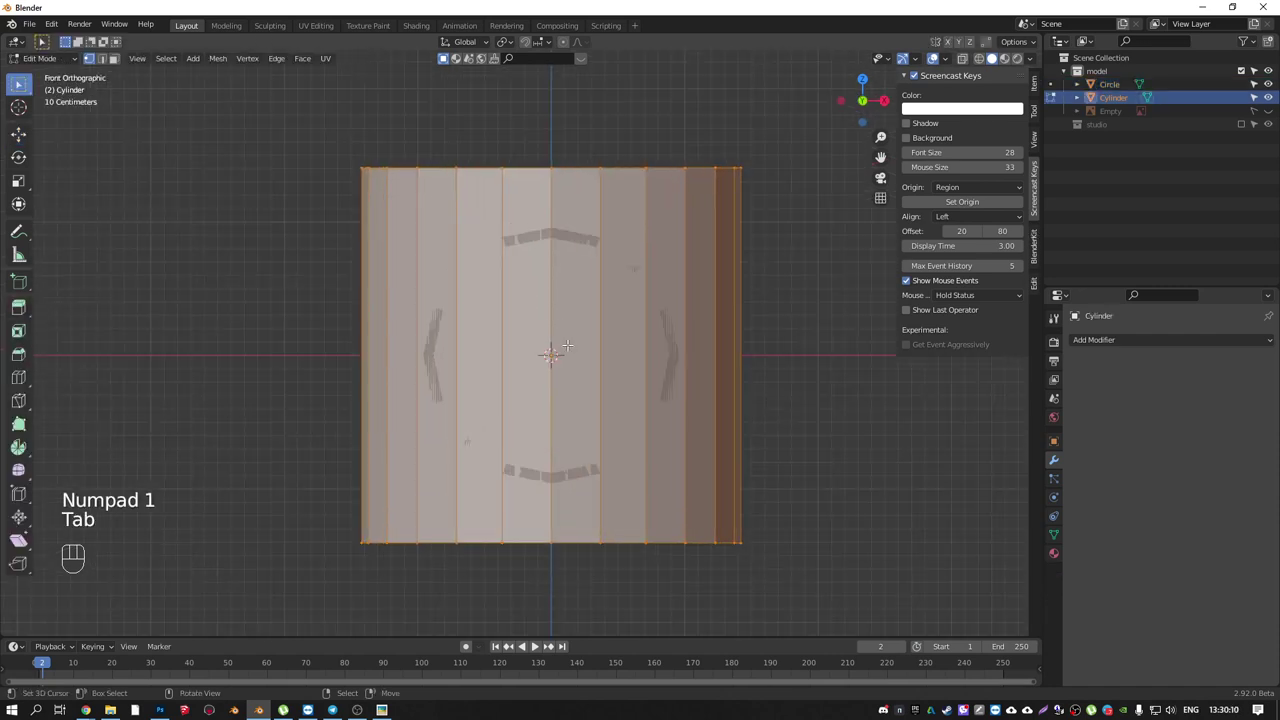
pyautogui.press('ctrl+r')
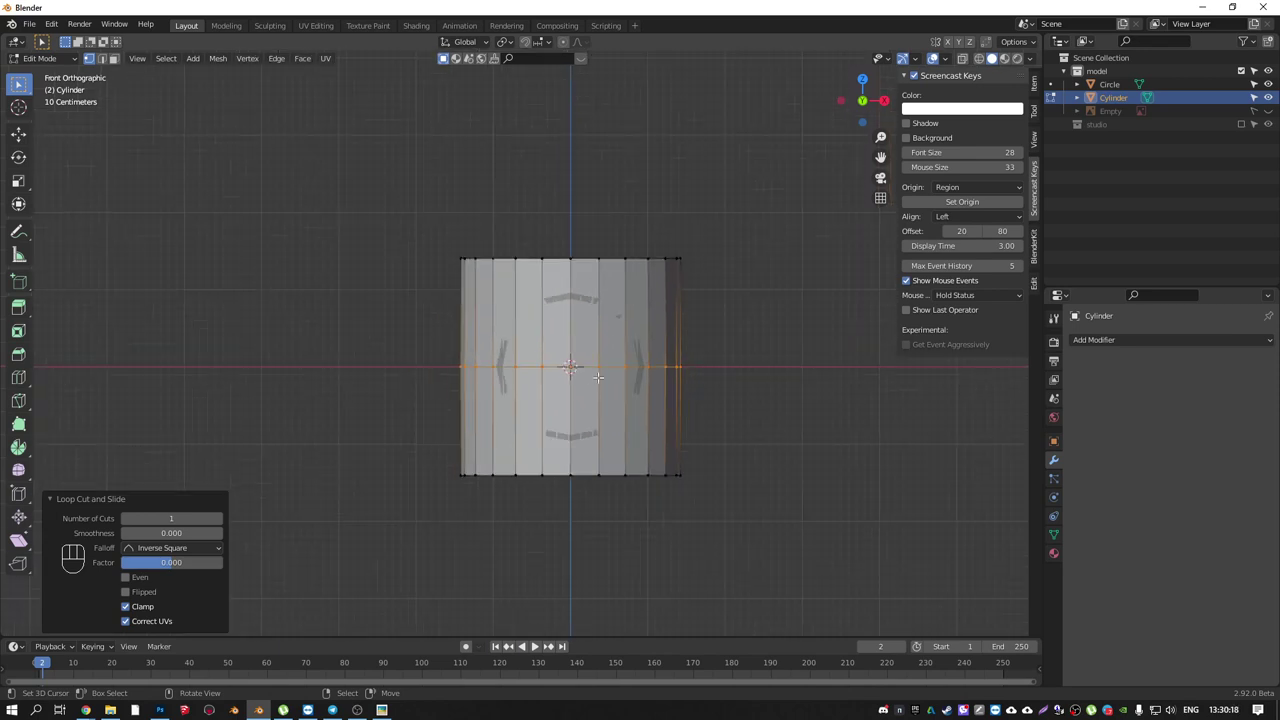
pyautogui.press('shift+z')
pyautogui.press('shift+z')
pyautogui.press('Tab')
pyautogui.rightClick(721, 385)
pyautogui.middleClick(579, 358)
pyautogui.press('Tab')
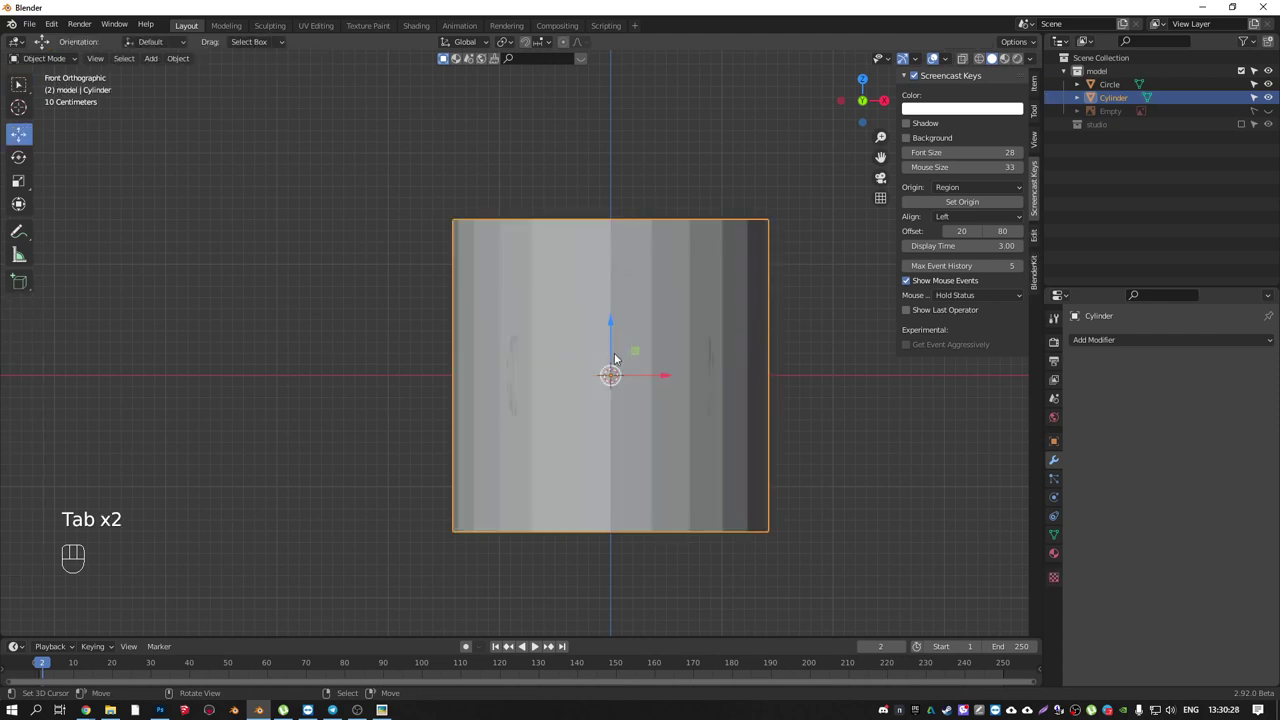
# - Delete the right half of the circle and cylinder, then add a sliding edge loop on the wall
pyautogui.moveTo(614, 492); pyautogui.dragTo(829, 590)
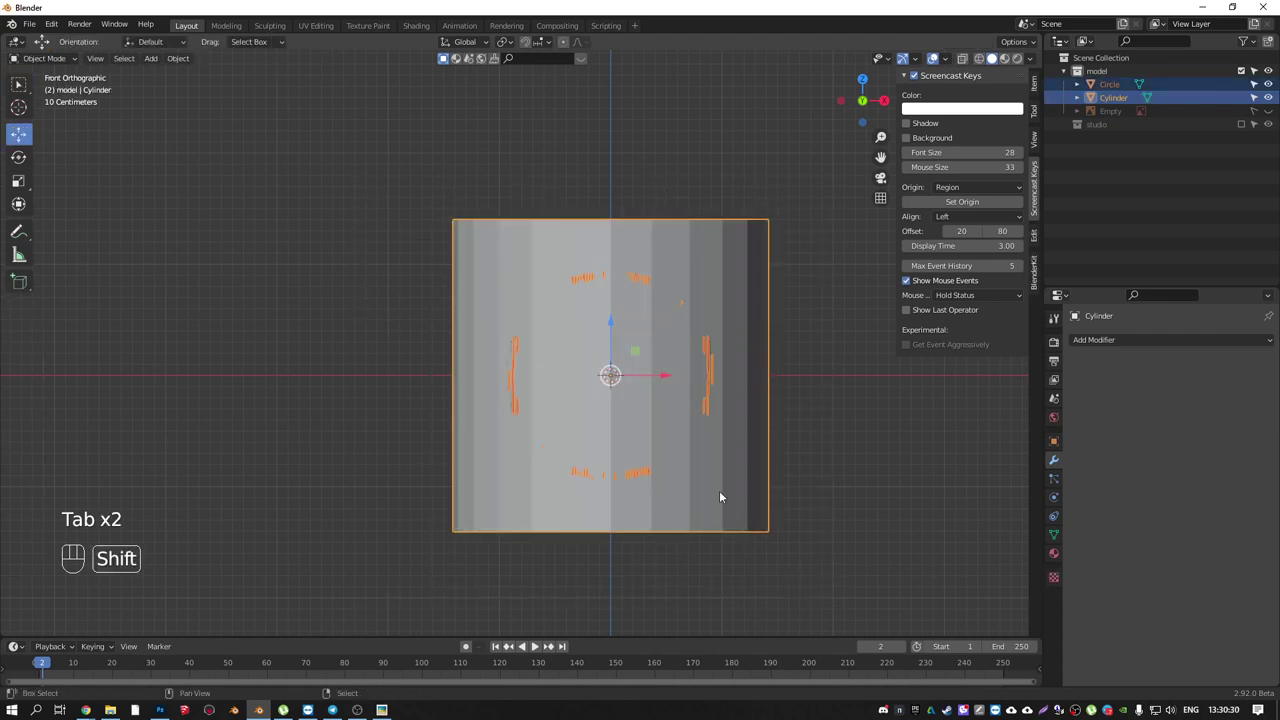
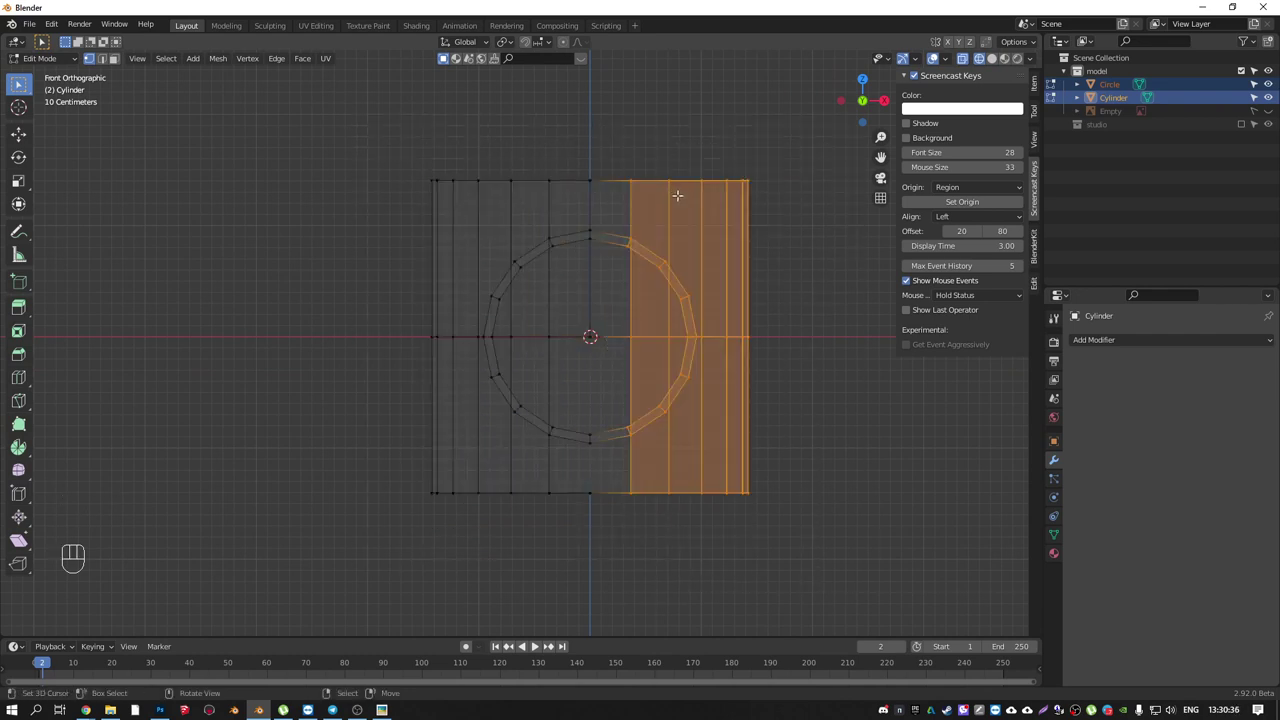
pyautogui.press('Delete')
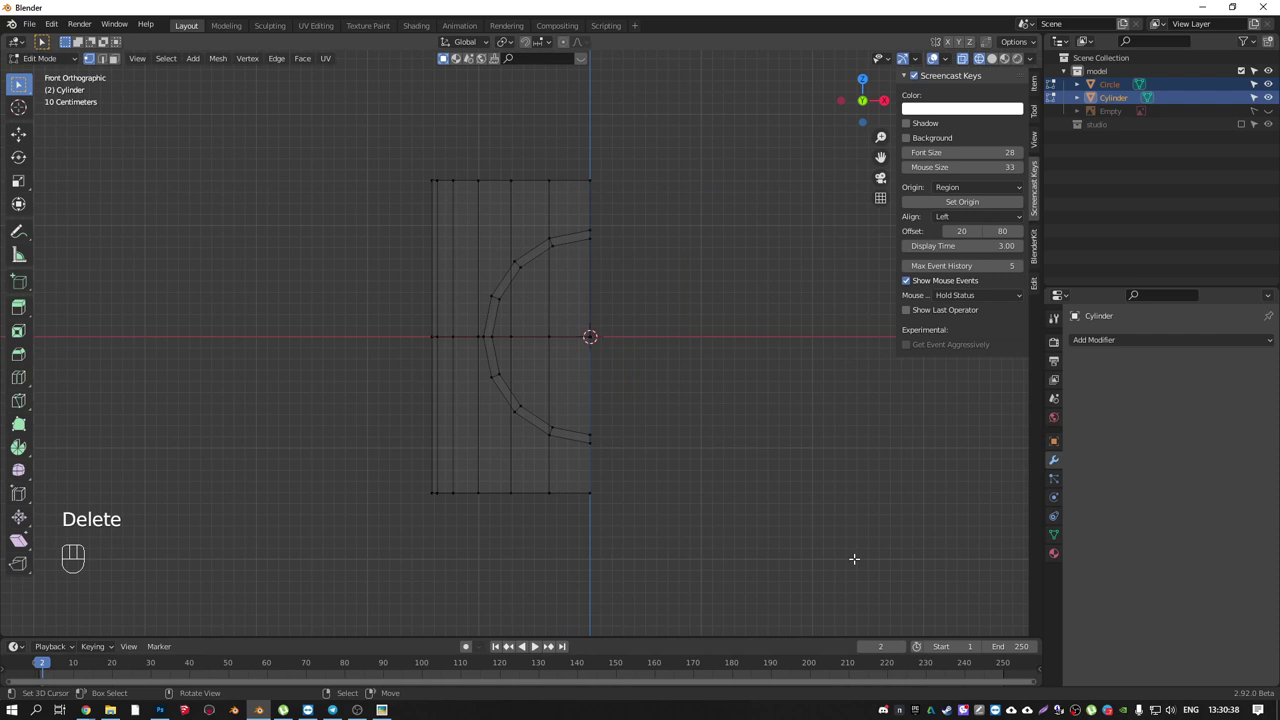
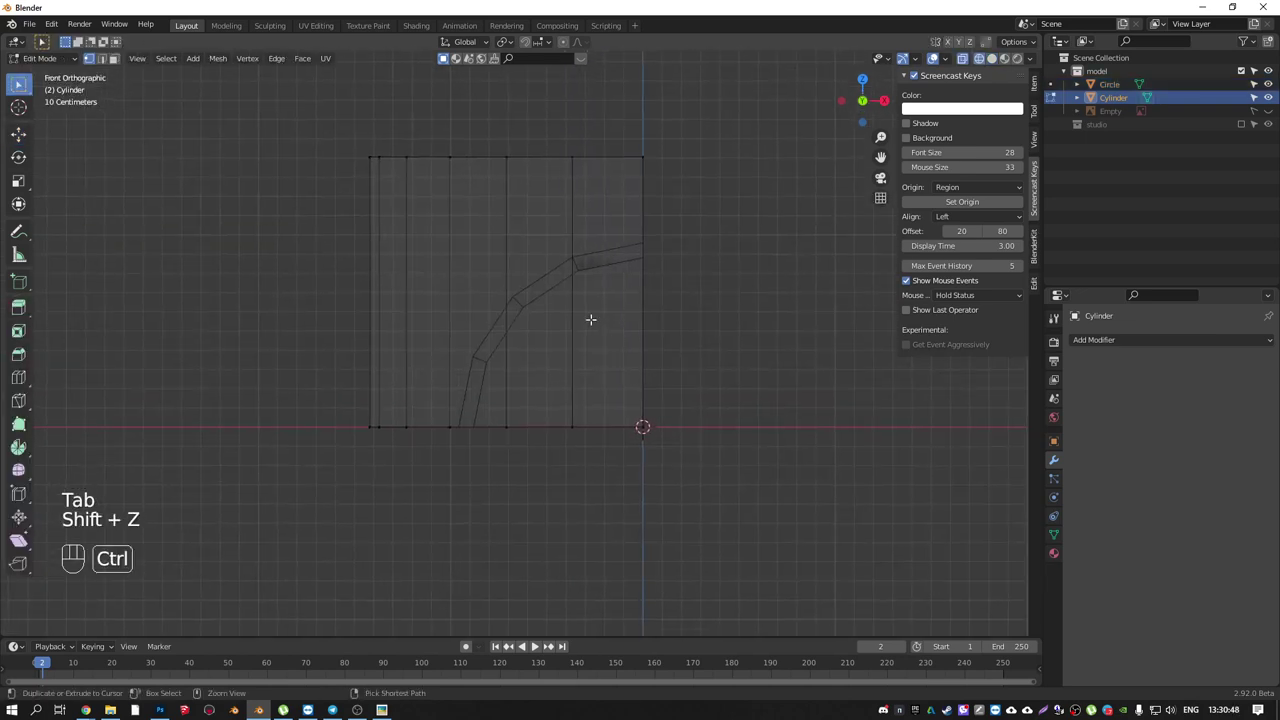
pyautogui.press('ctrl+r')
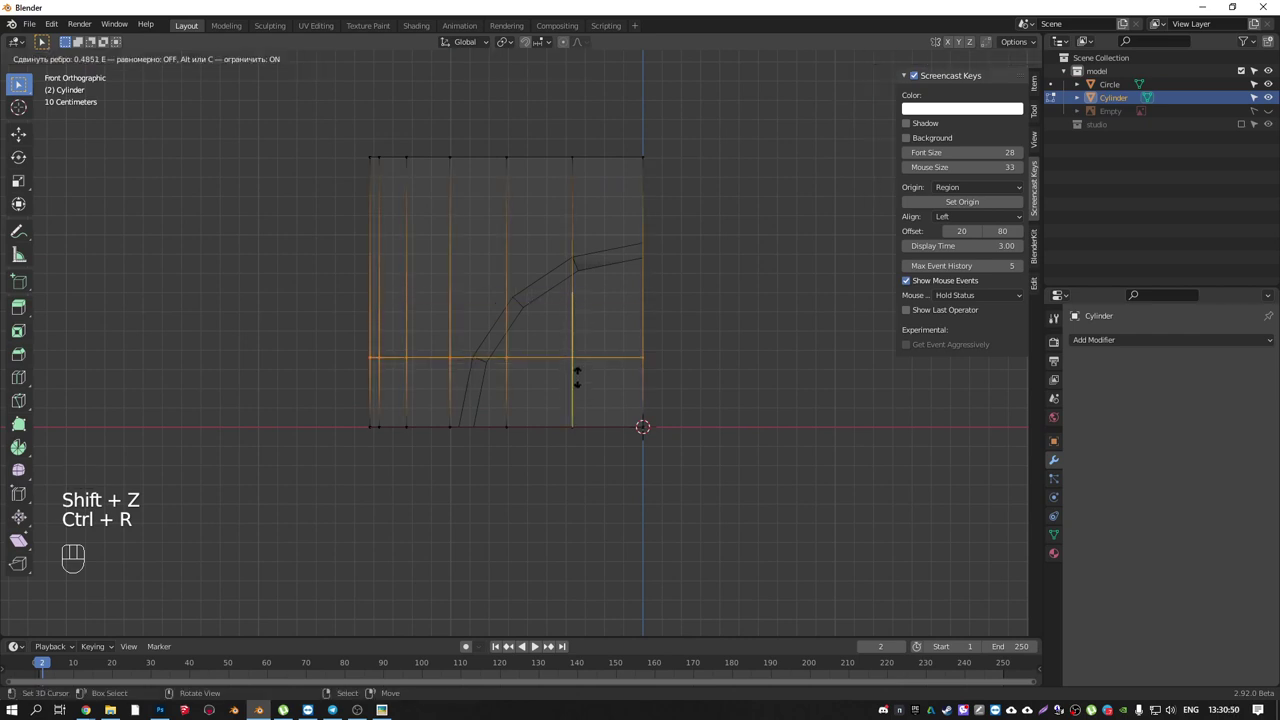
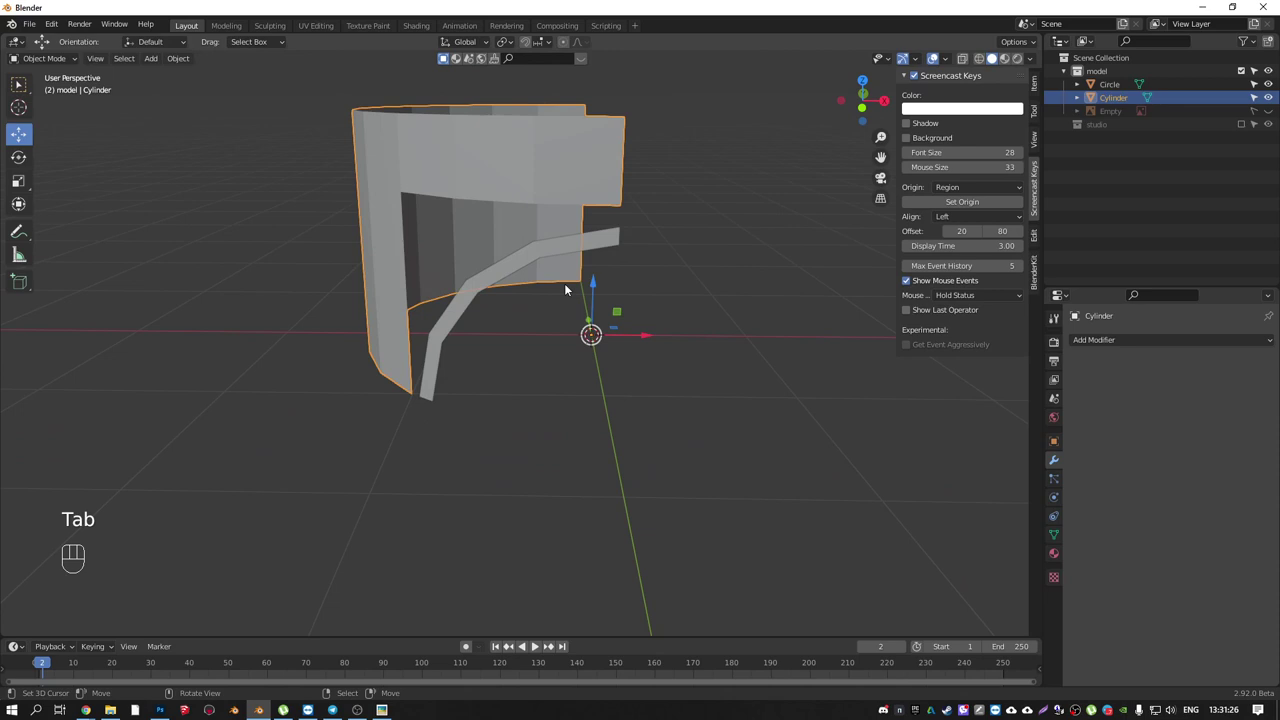
# - Select the circle strip with the cylinder and return to object mode to inspect the cut shape
pyautogui.moveTo(511, 279); pyautogui.dragTo(576, 289)
pyautogui.rightClick(538, 250)
pyautogui.rightClick(527, 185)
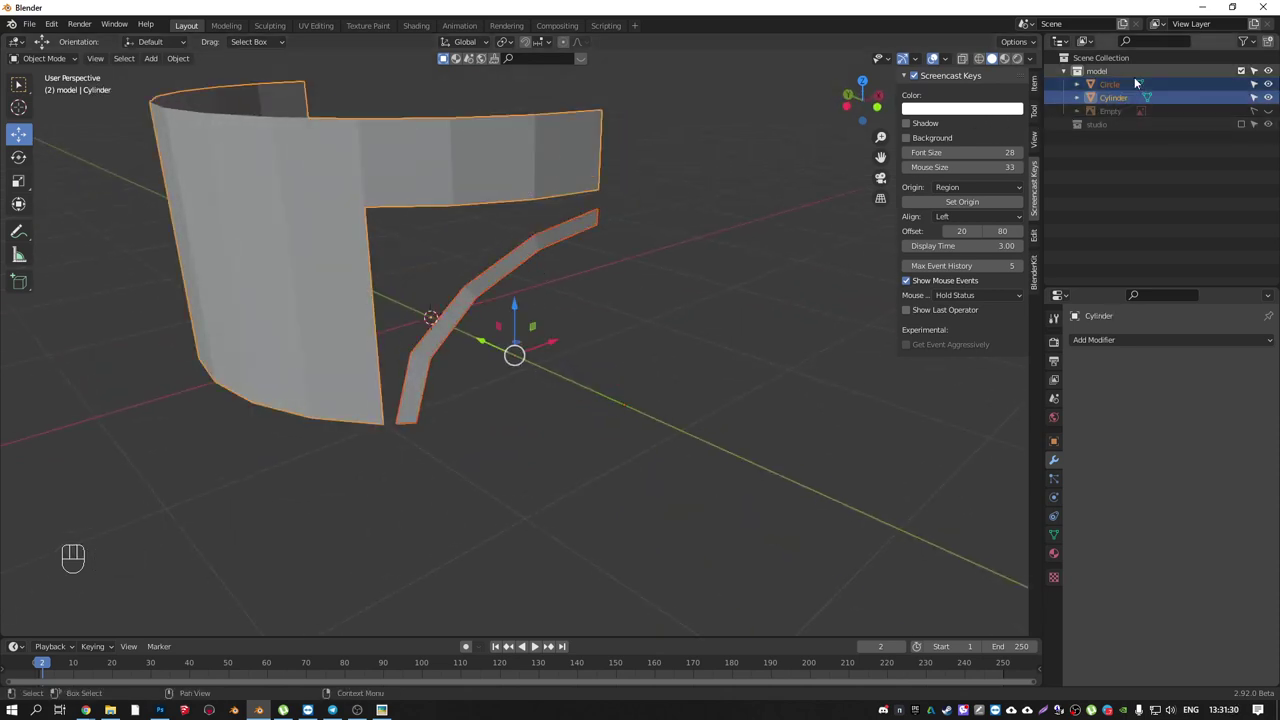
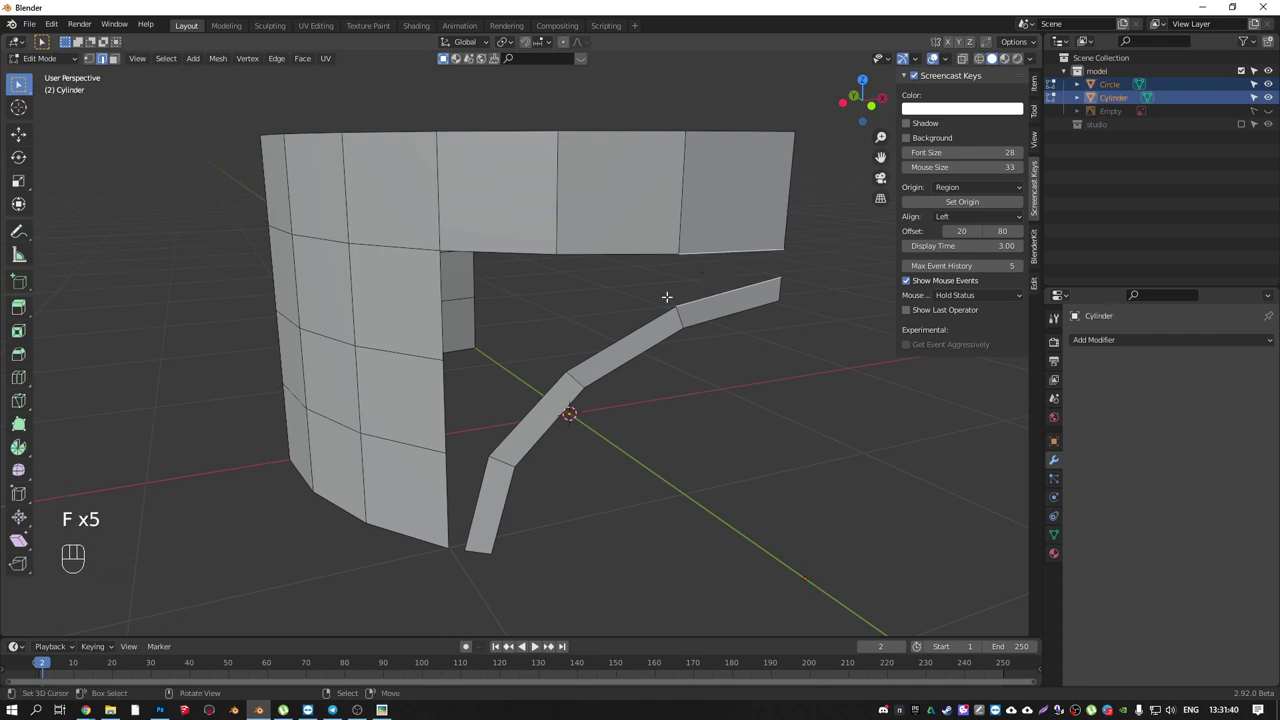
pyautogui.press('Tab')
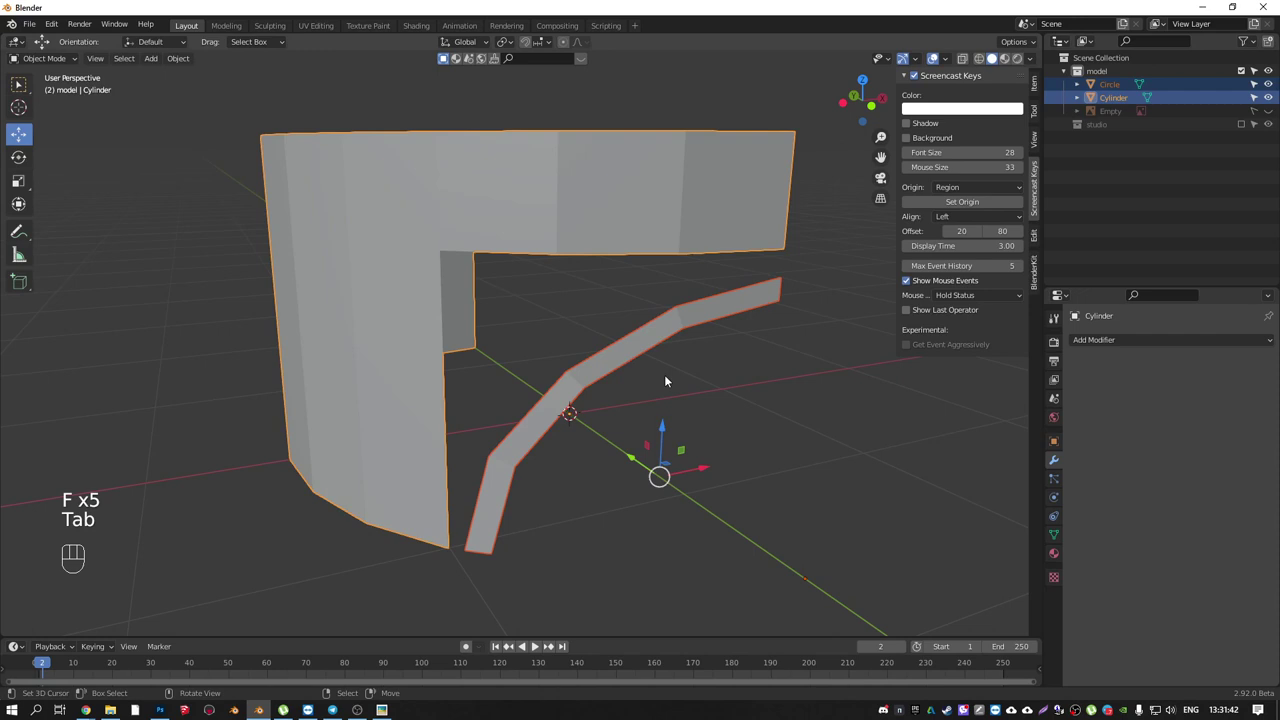
pyautogui.moveTo(635, 385); pyautogui.dragTo(658, 390)
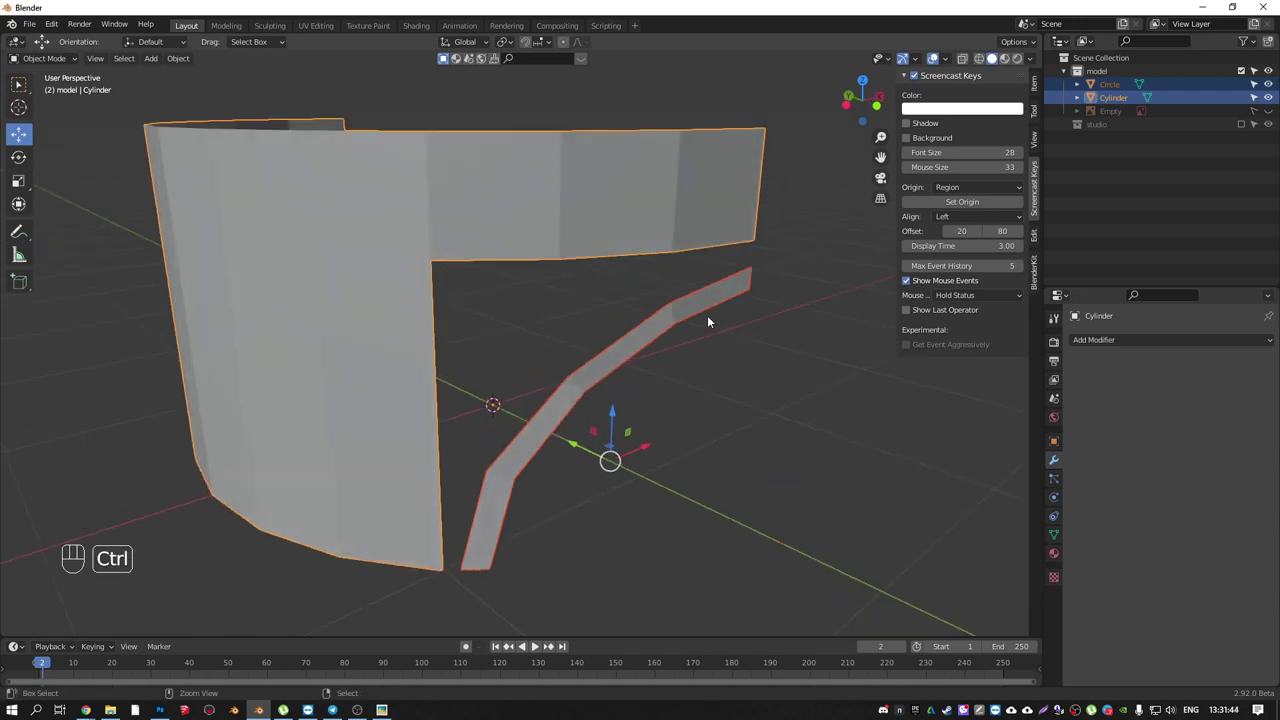
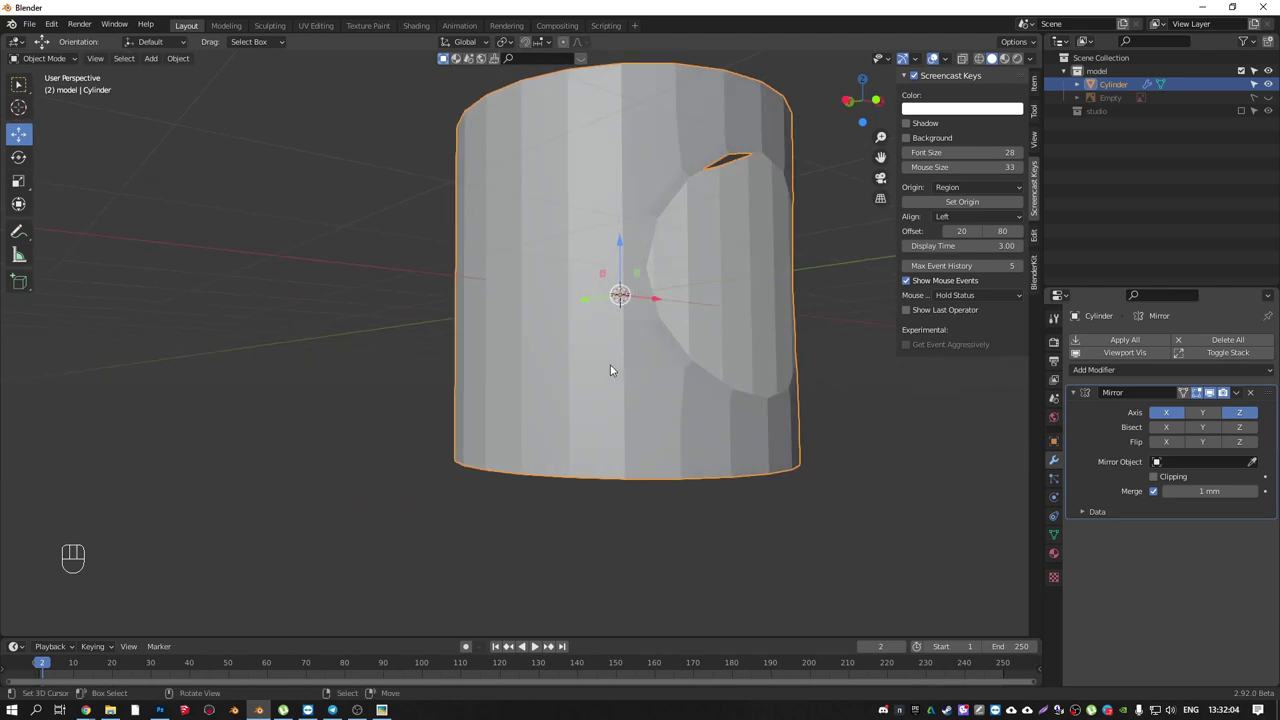
# - View the mirrored cylinder with its round bulge straight from the front
pyautogui.press('KP_1')
pyautogui.middleClick(631, 338)
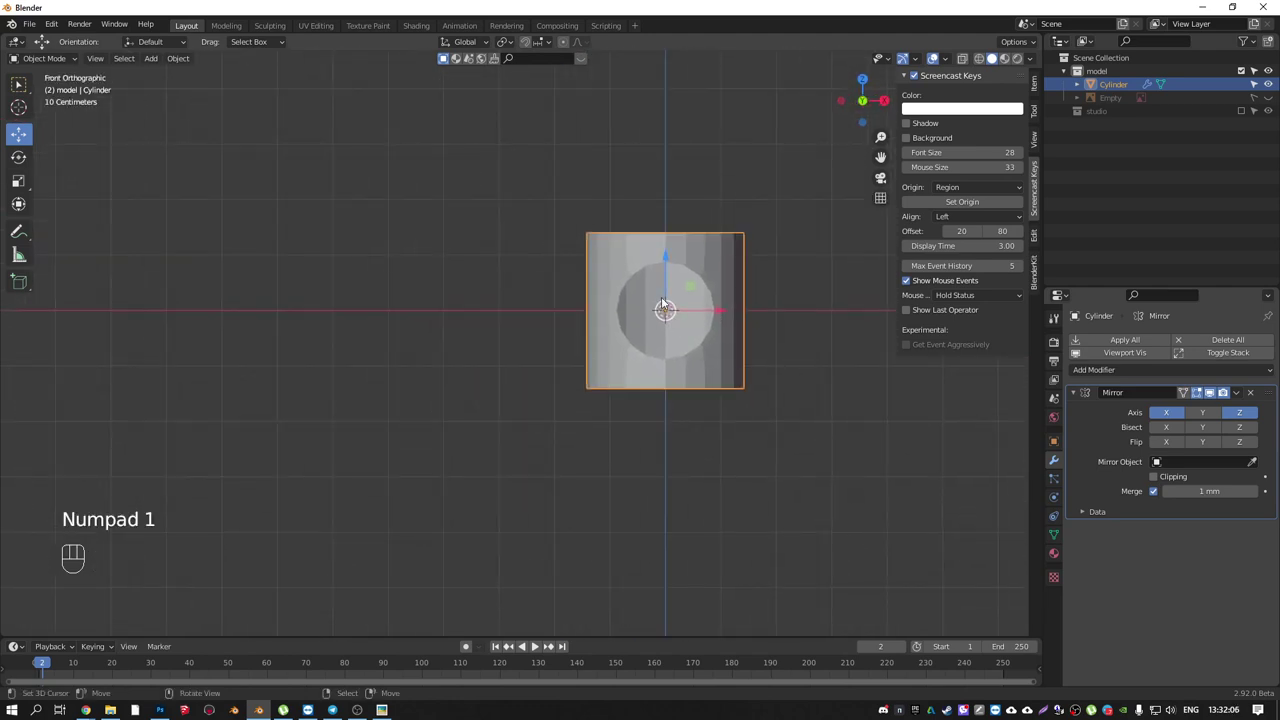
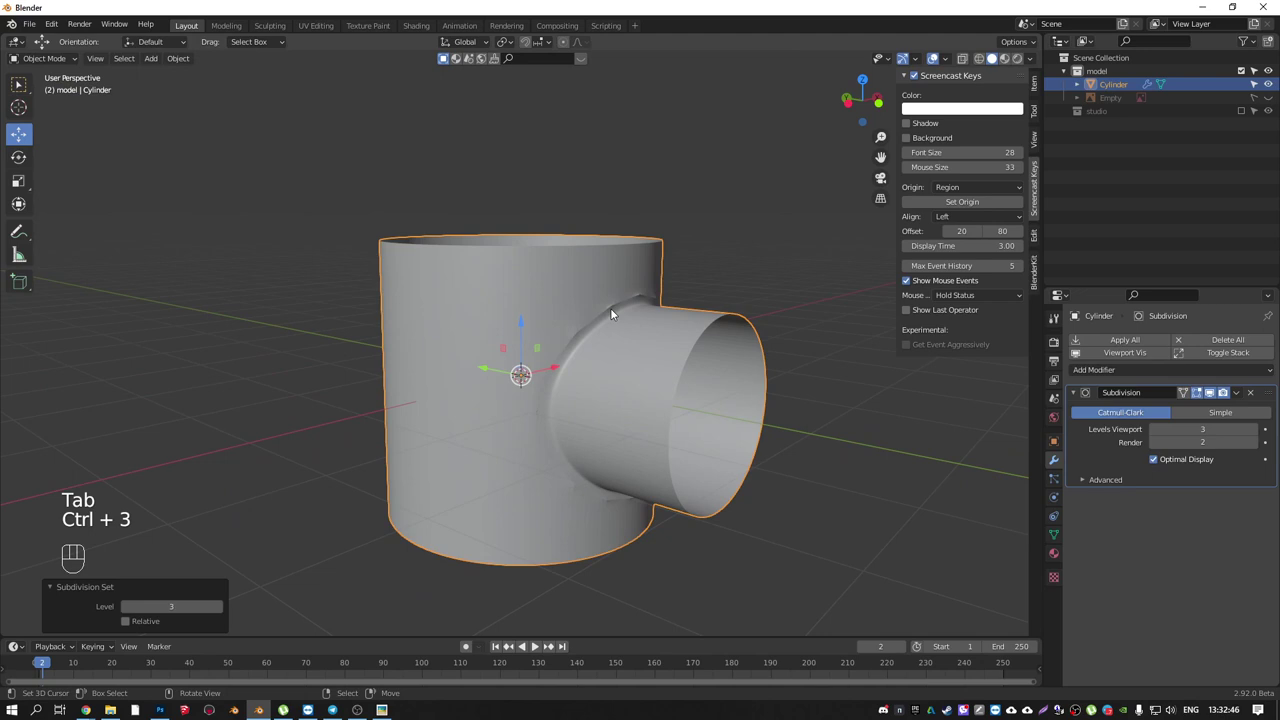
# - Apply Shade Smooth from the Q quick favourites to the pipe body
pyautogui.moveTo(662, 278); pyautogui.dragTo(738, 307)
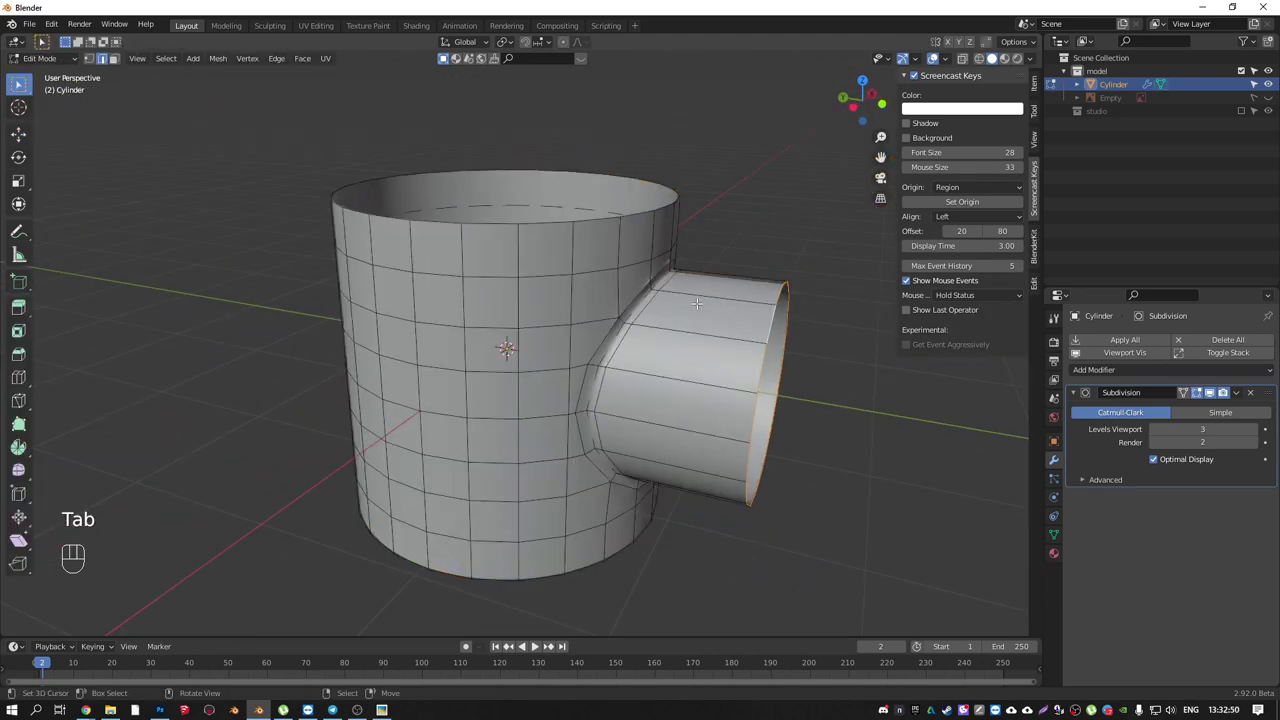
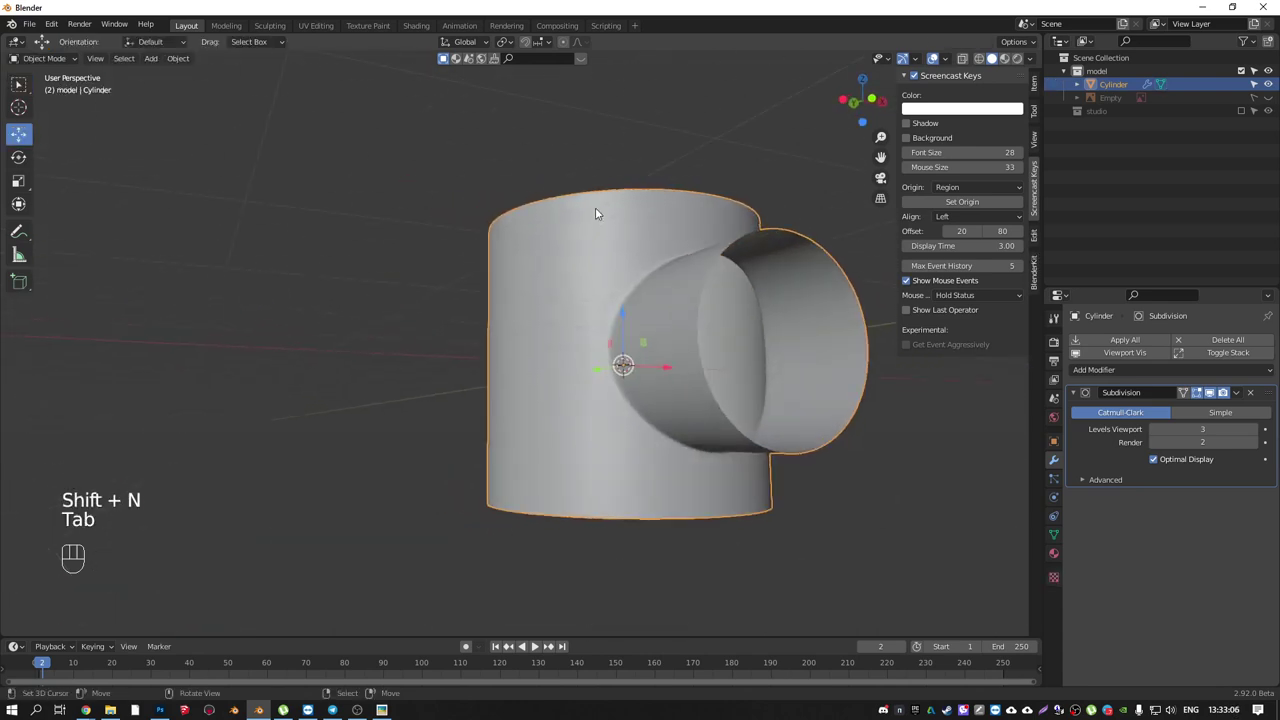
pyautogui.press('q')
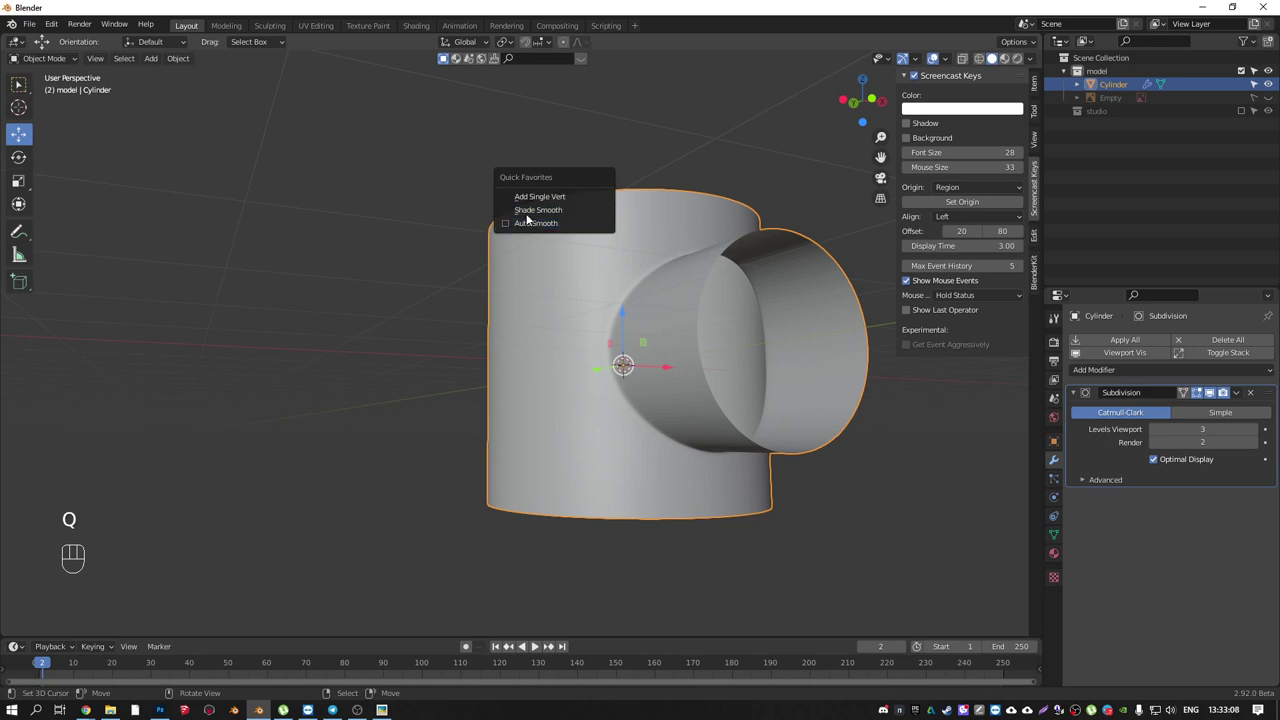
pyautogui.moveTo(690, 283); pyautogui.dragTo(716, 296)
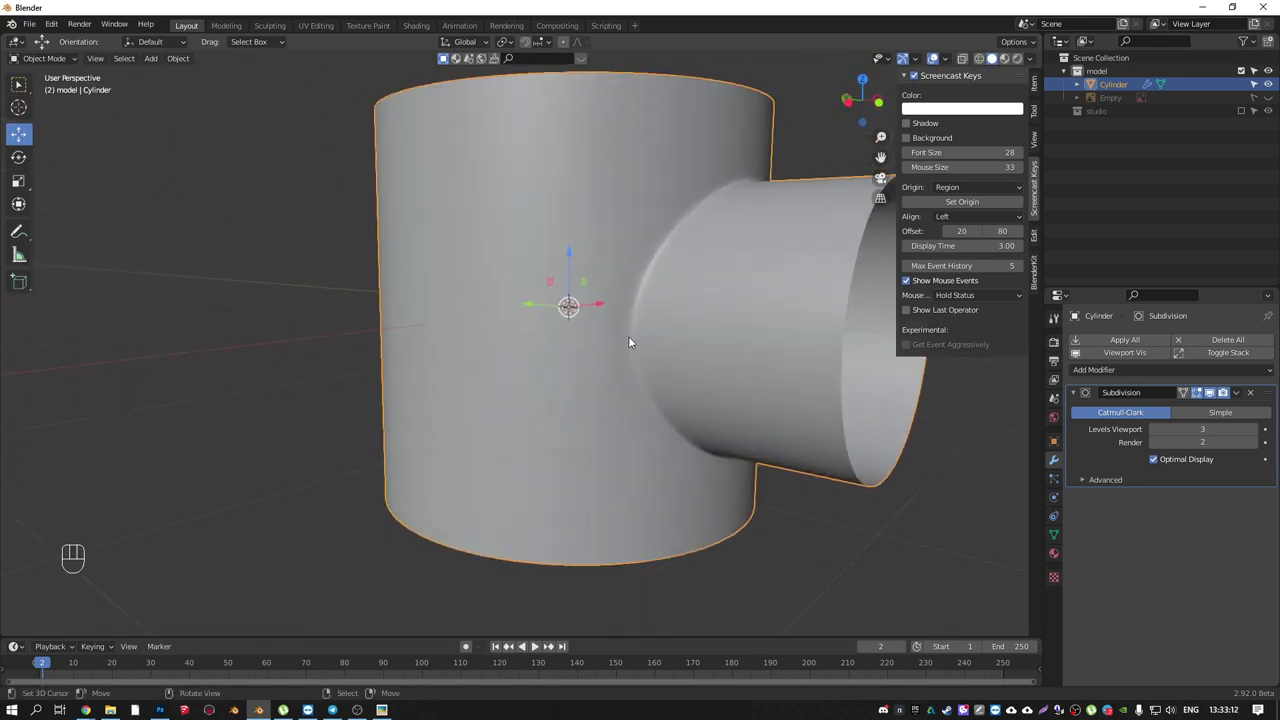
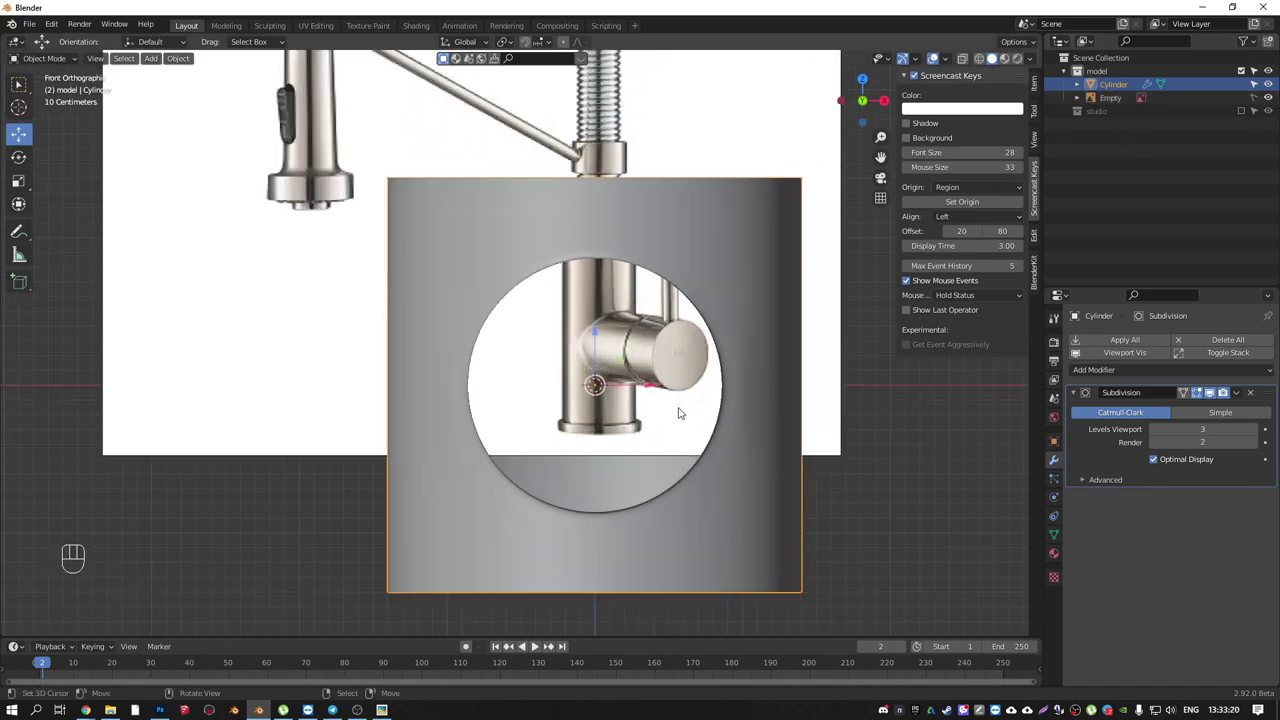
# - Rotate the side stub into alignment and toggle the cylinder's visibility to compare with the reference
pyautogui.press('r')
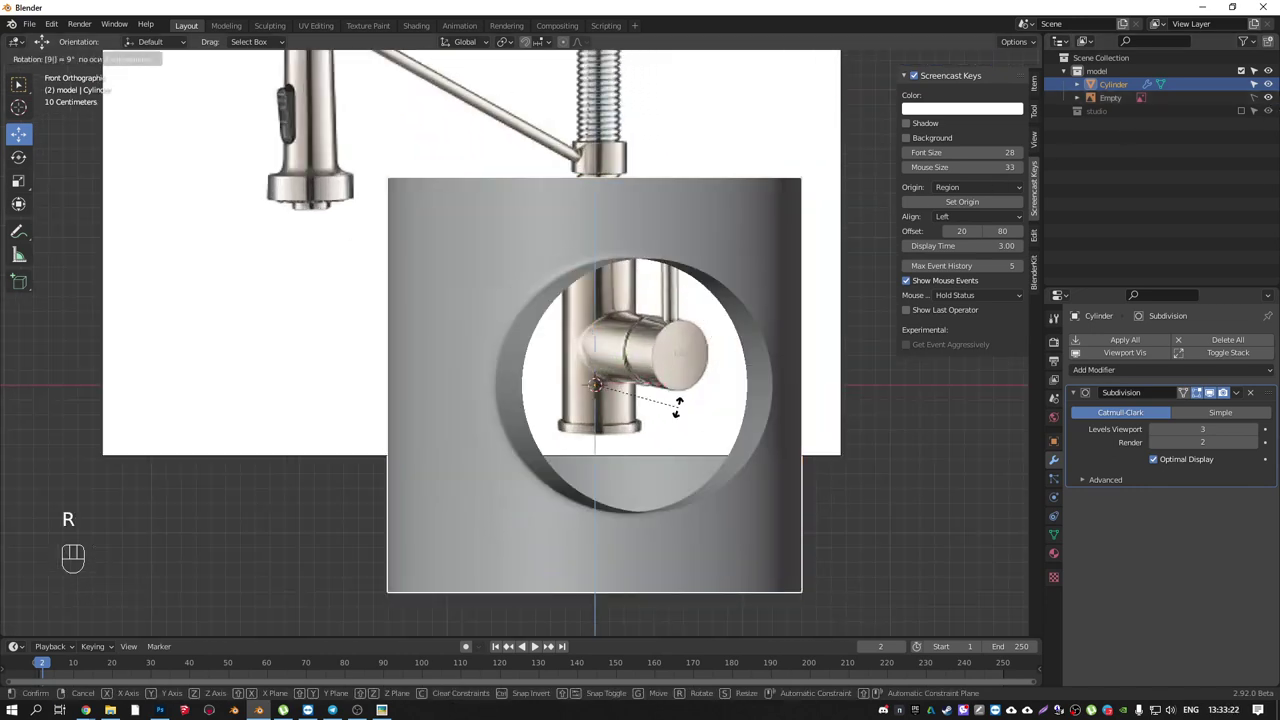
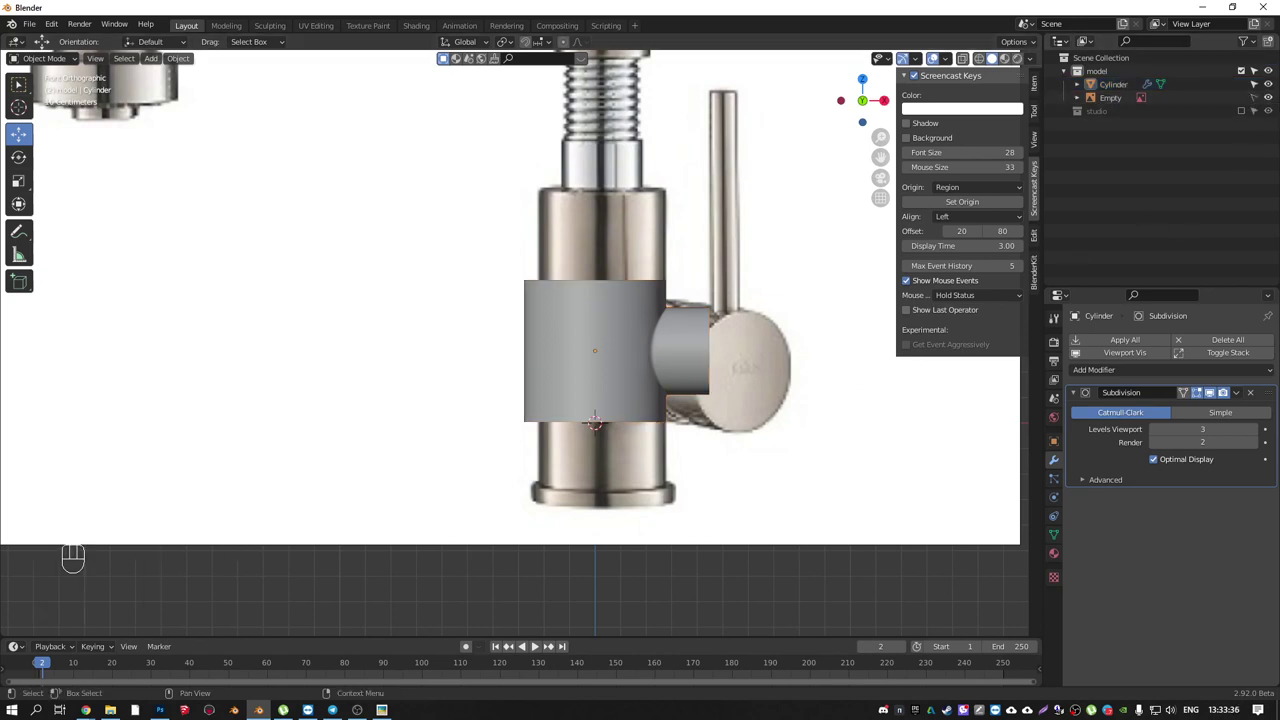
pyautogui.click(1258, 95)
pyautogui.rightClick(847, 347)
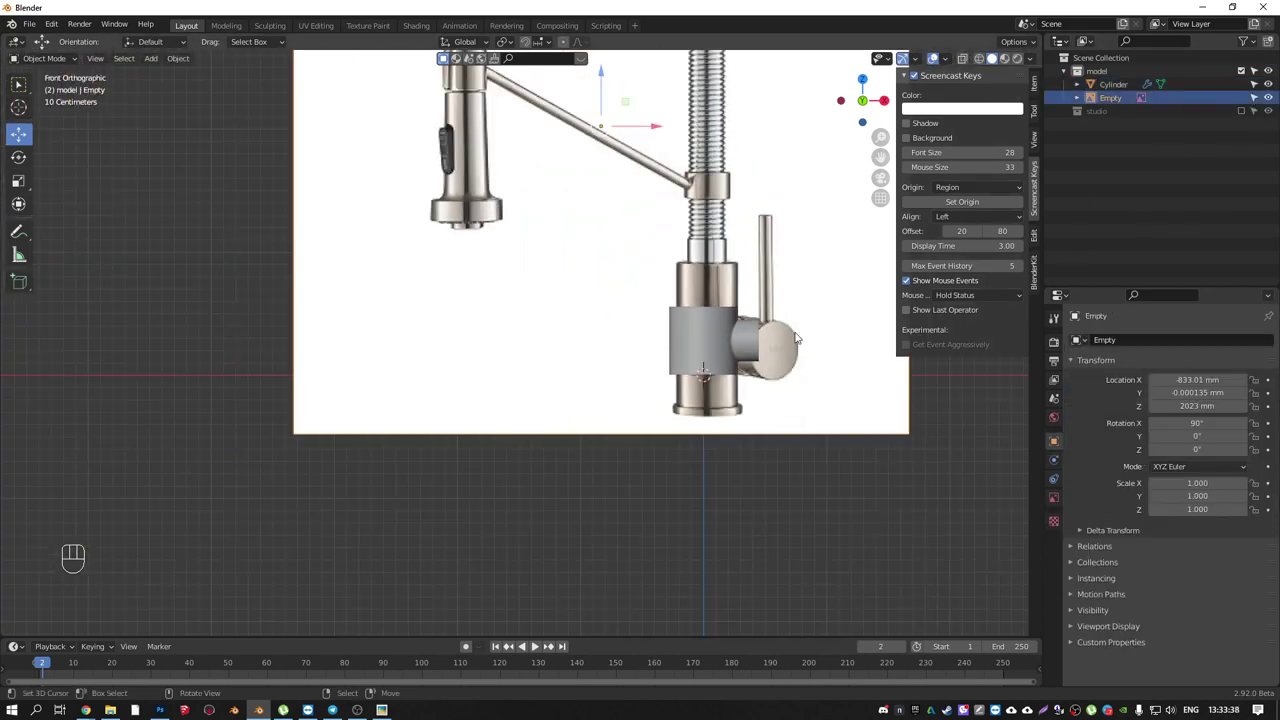
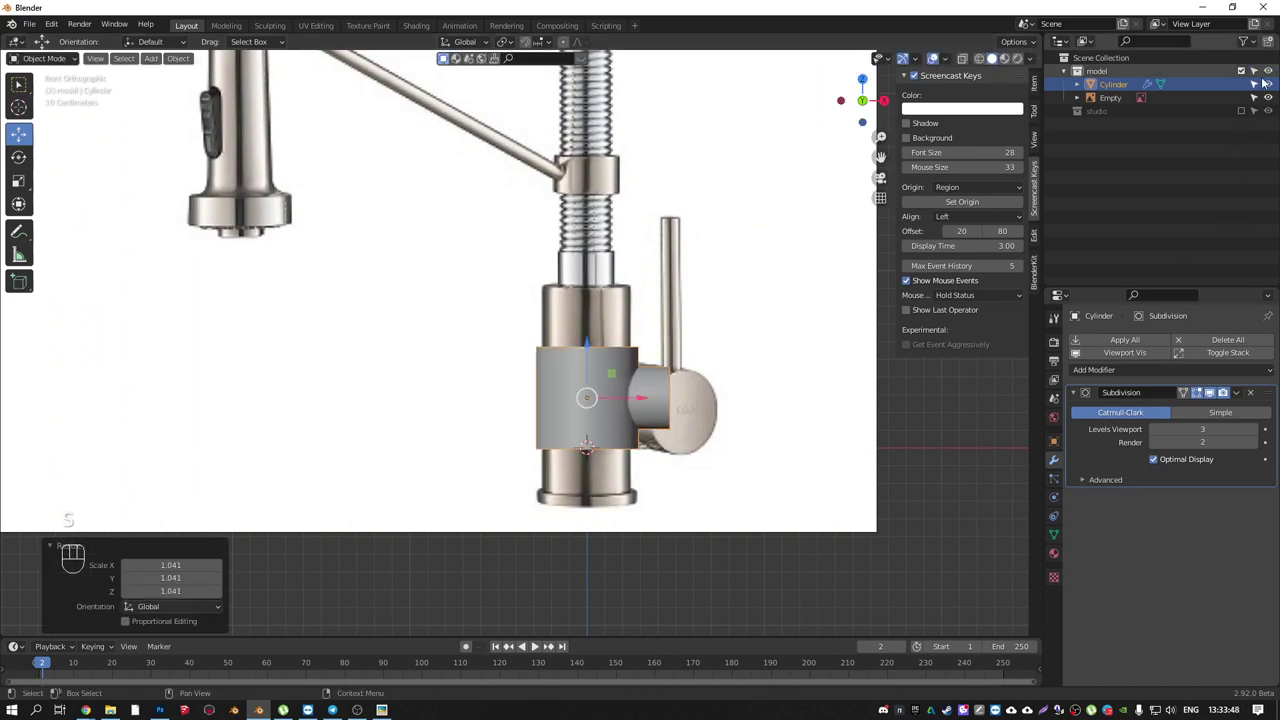
pyautogui.click(1262, 100)
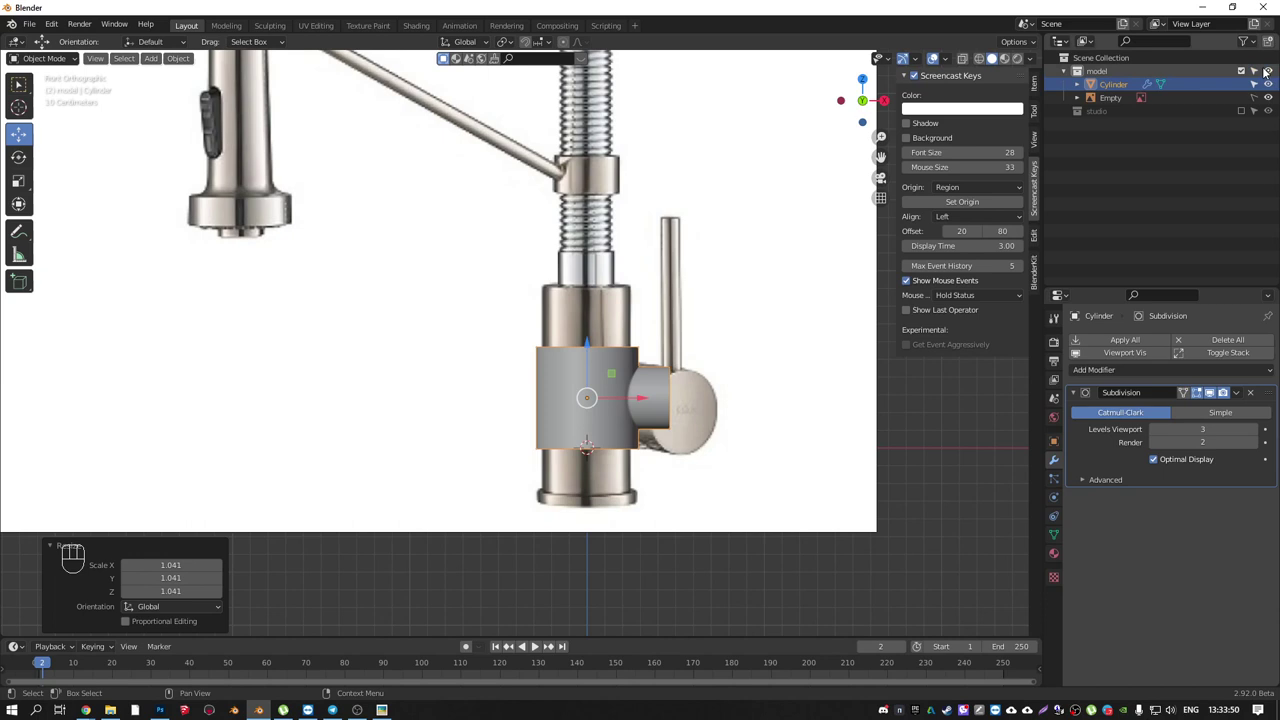
pyautogui.click(1274, 86)
pyautogui.click(1274, 86)
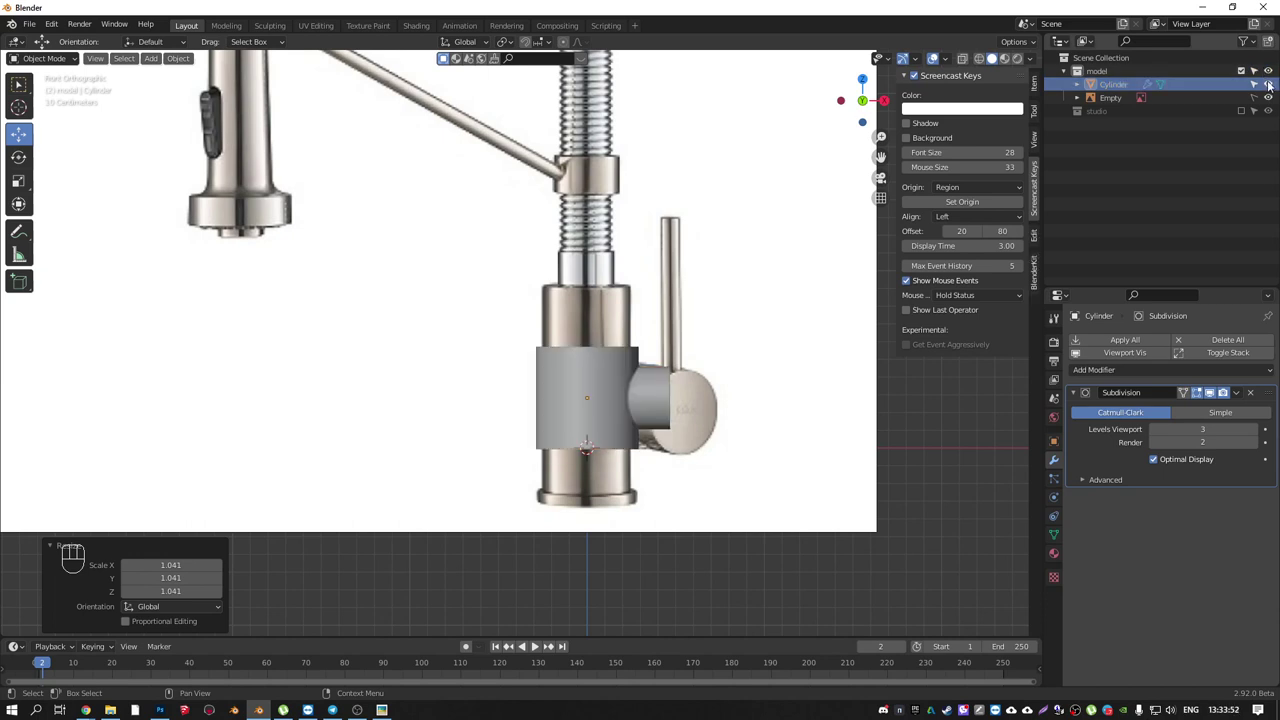
pyautogui.click(1274, 84)
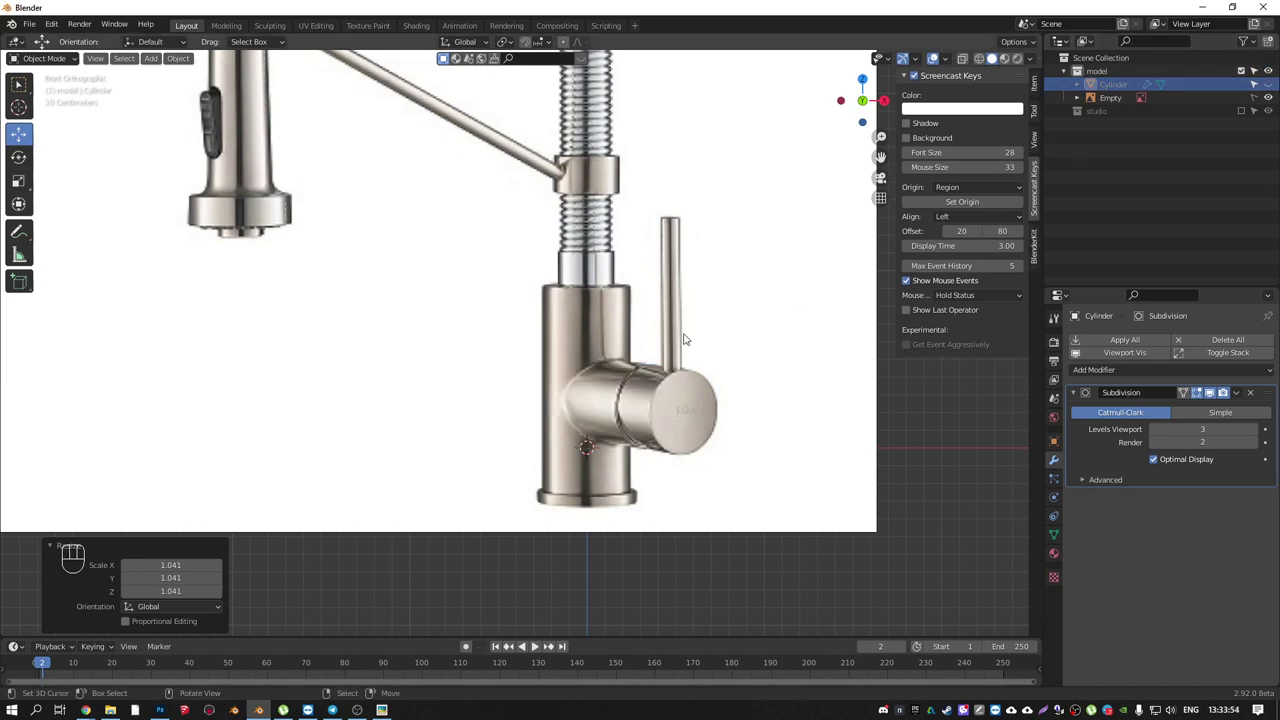
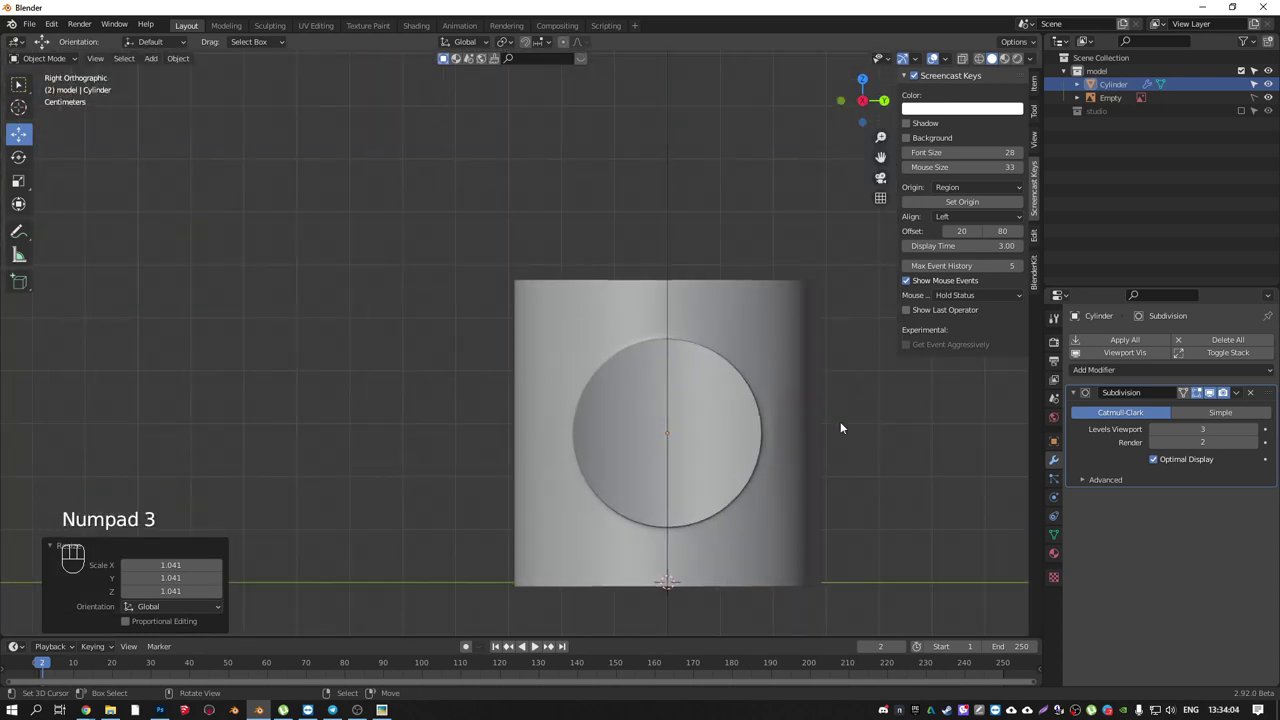
# - Return to the straight front view over the faucet photo before editing the mesh
pyautogui.moveTo(600, 345); pyautogui.dragTo(747, 321)
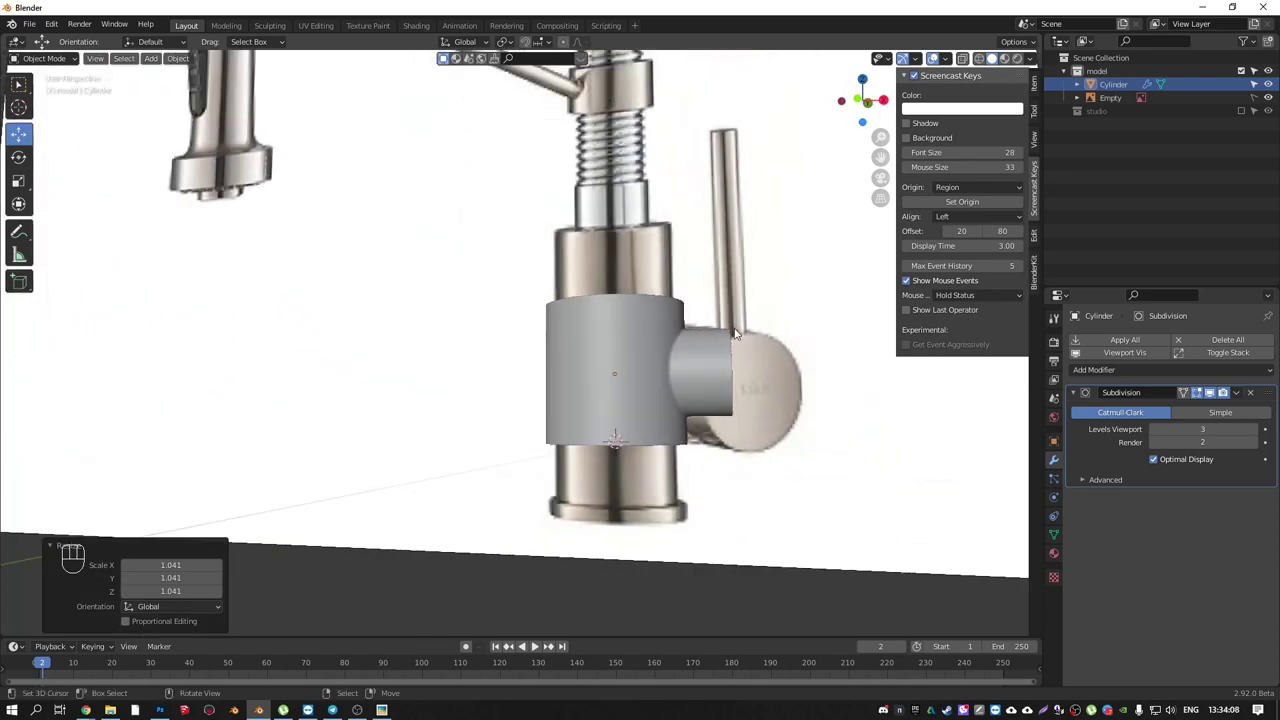
pyautogui.middleClick(661, 349)
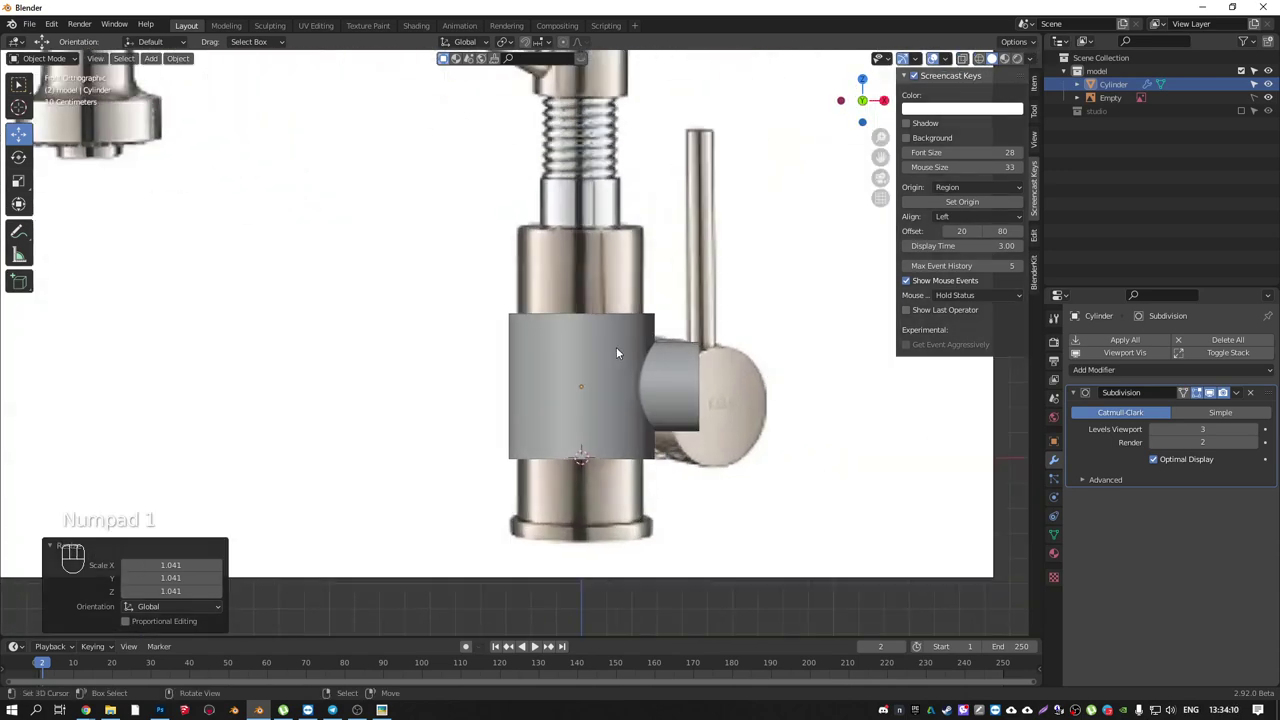
pyautogui.middleClick(600, 343)
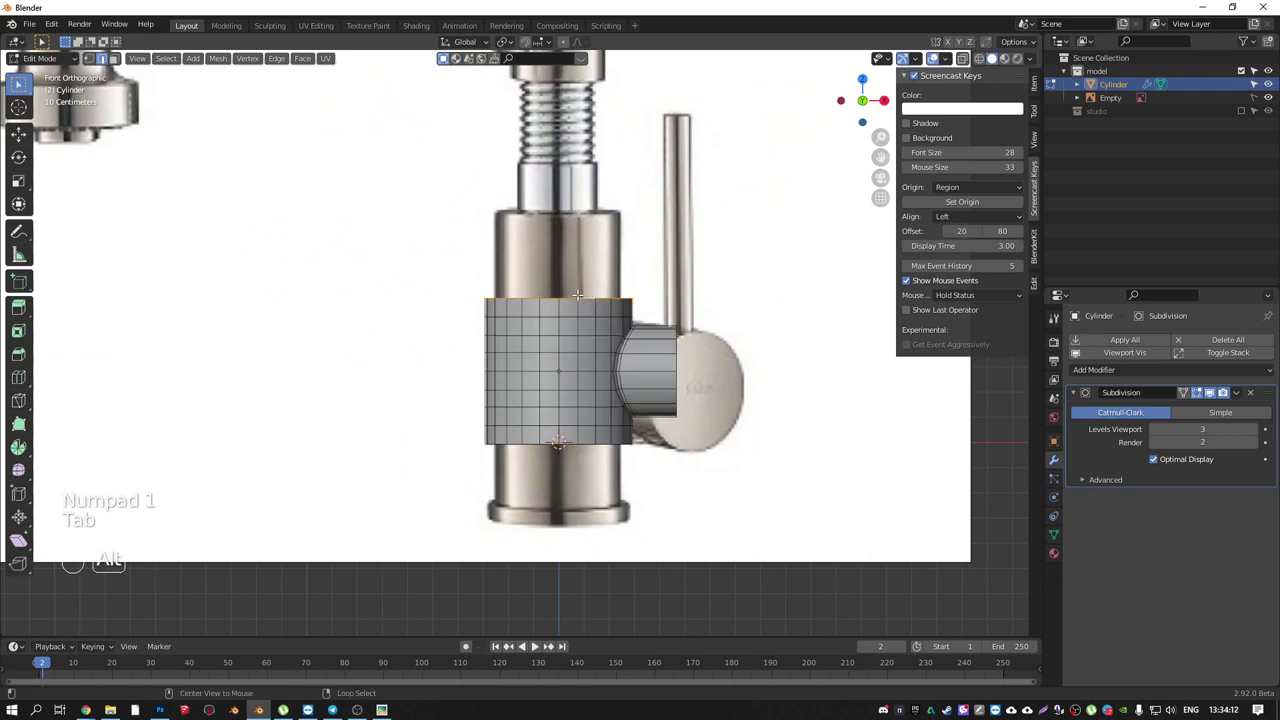
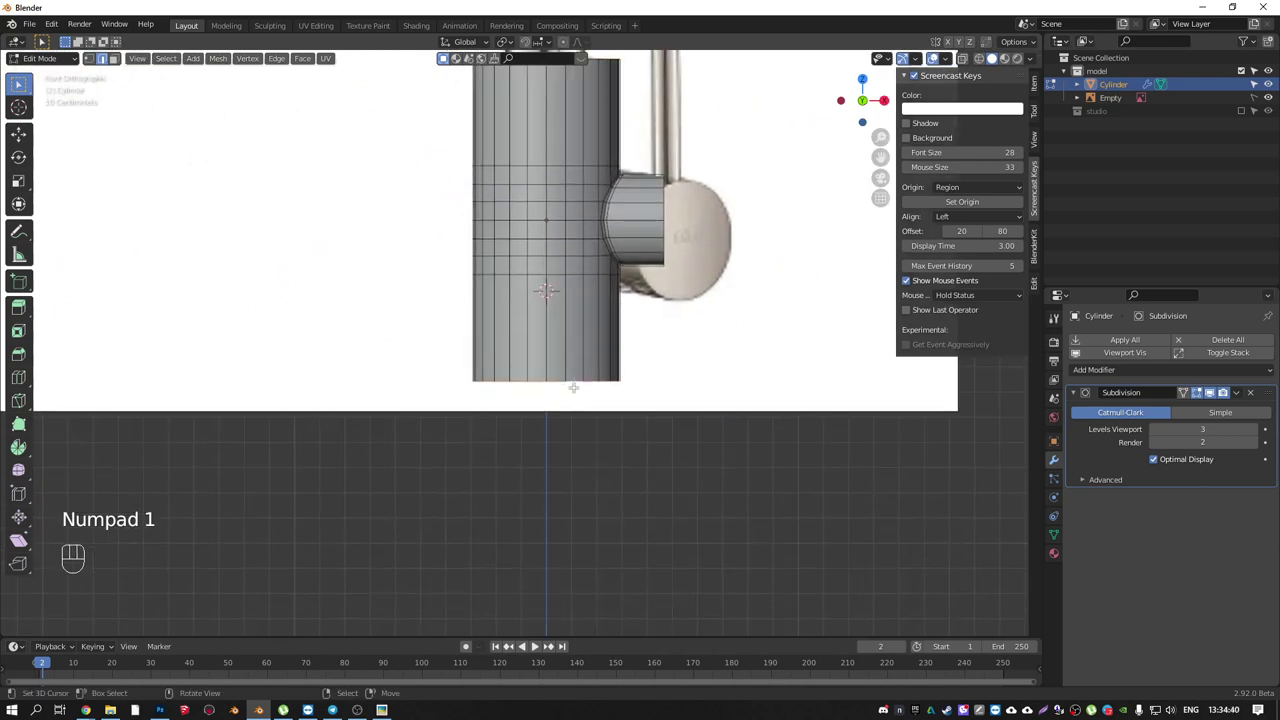
# - Extrude the bottom edge loop into a flange and bevel its rim with Ctrl+B
pyautogui.press('e')
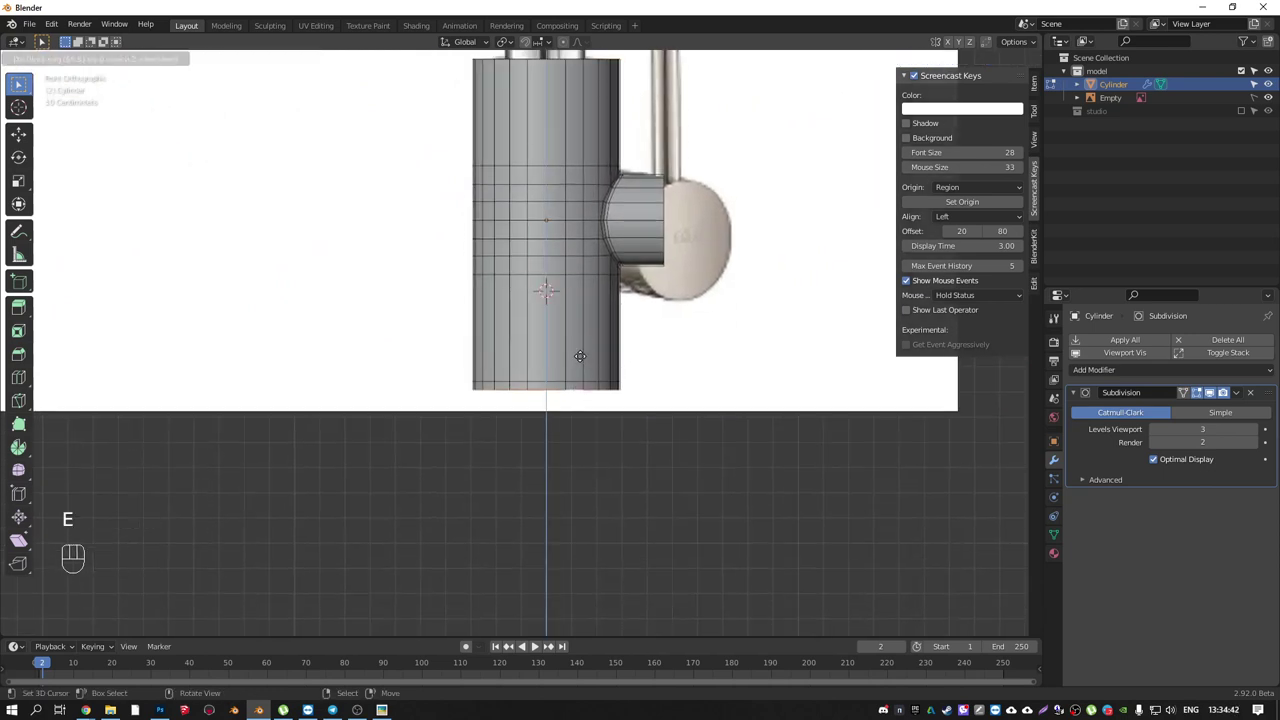
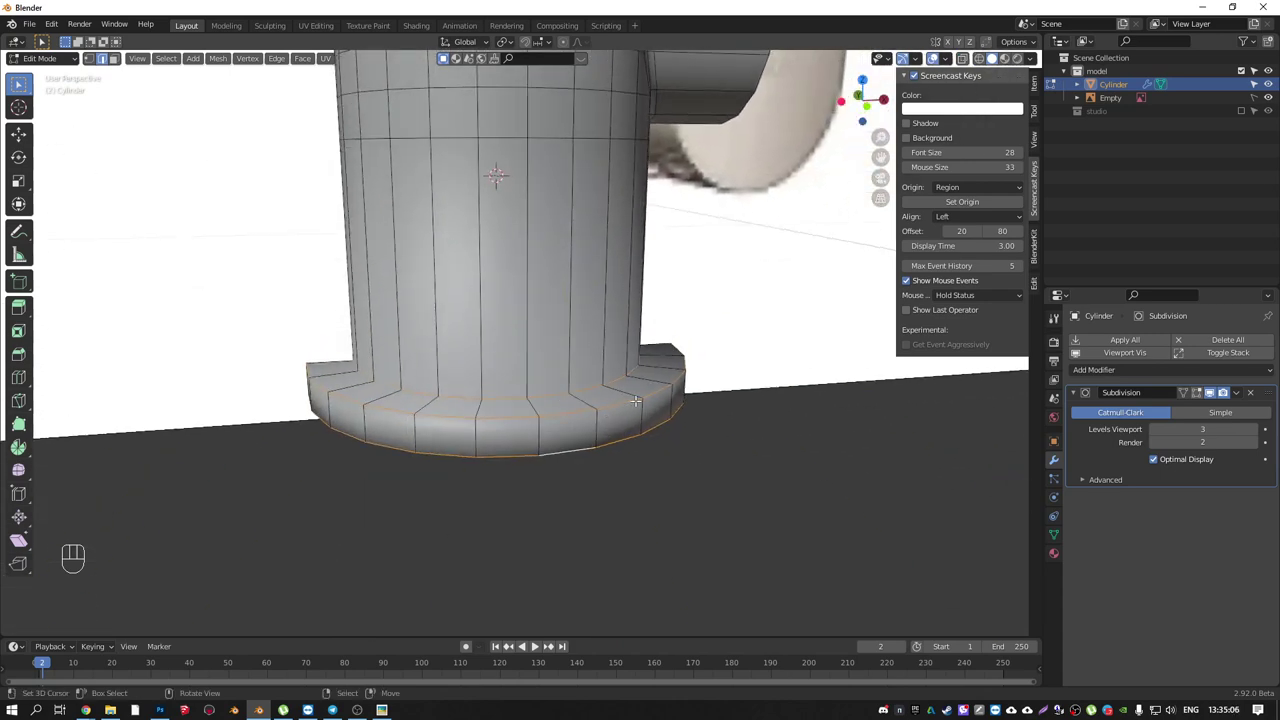
pyautogui.press('ctrl+b')
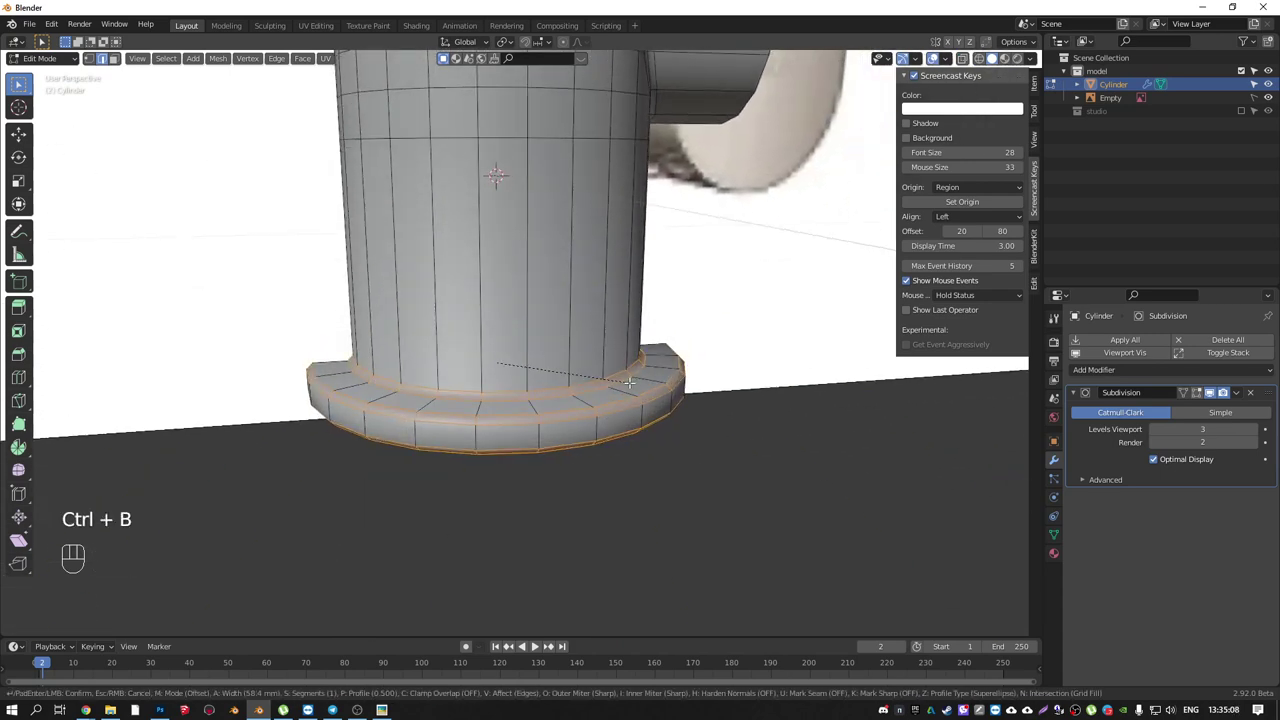
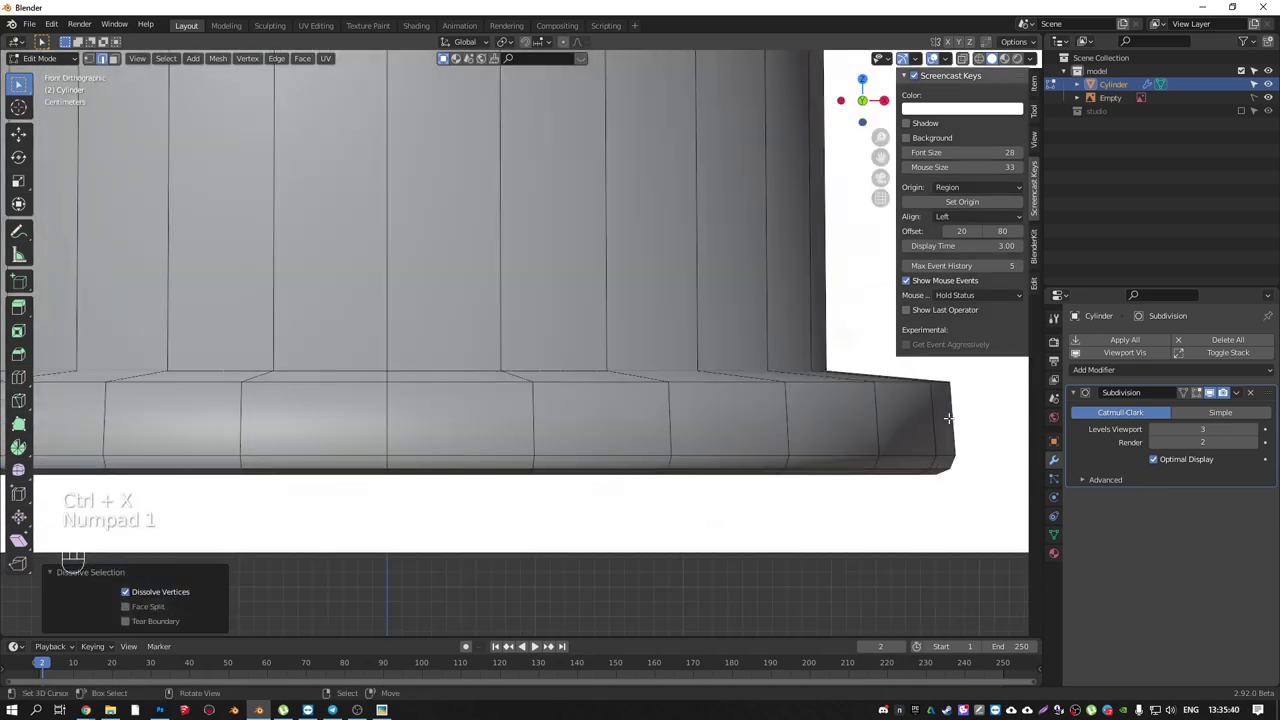
# - Undo the last flange edit before rounding the foot rim's corners
pyautogui.press('ctrl+z')
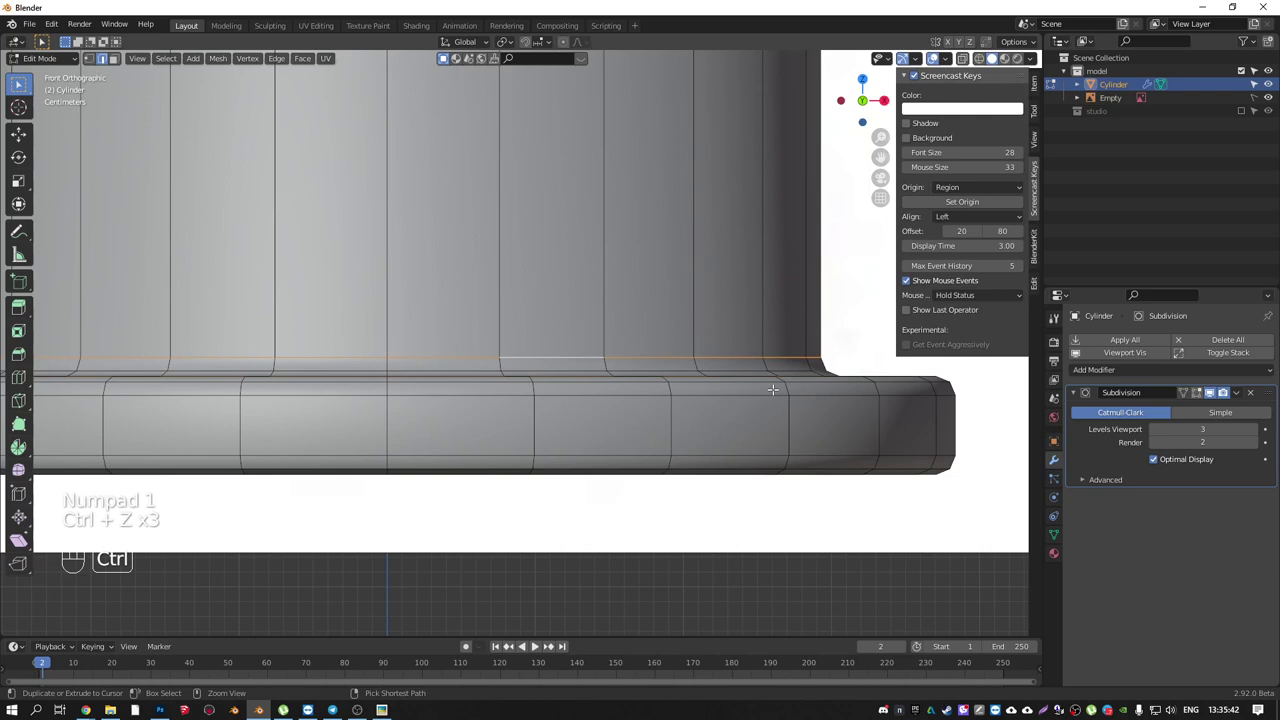
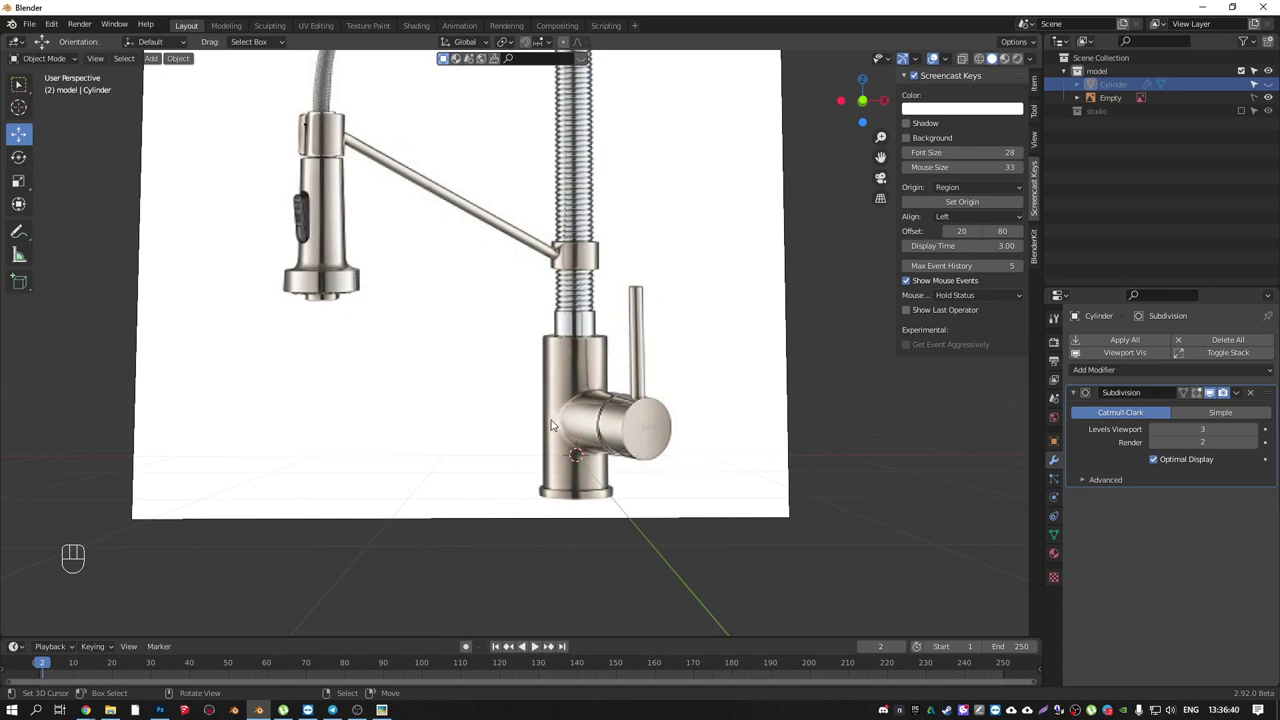
# - Hide unneeded geometry and view the faucet body straight from the front
pyautogui.press('h')
pyautogui.middleClick(589, 407)
pyautogui.press('KP_1')
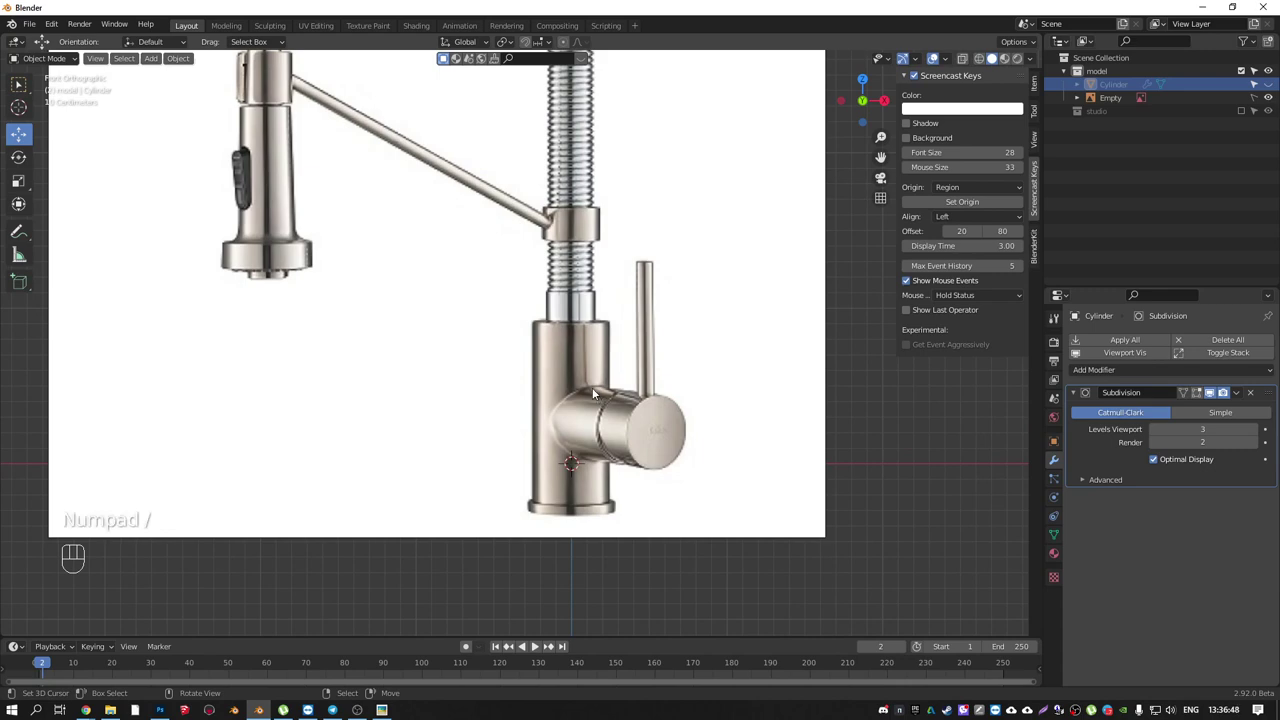
pyautogui.moveTo(608, 408); pyautogui.dragTo(562, 391)
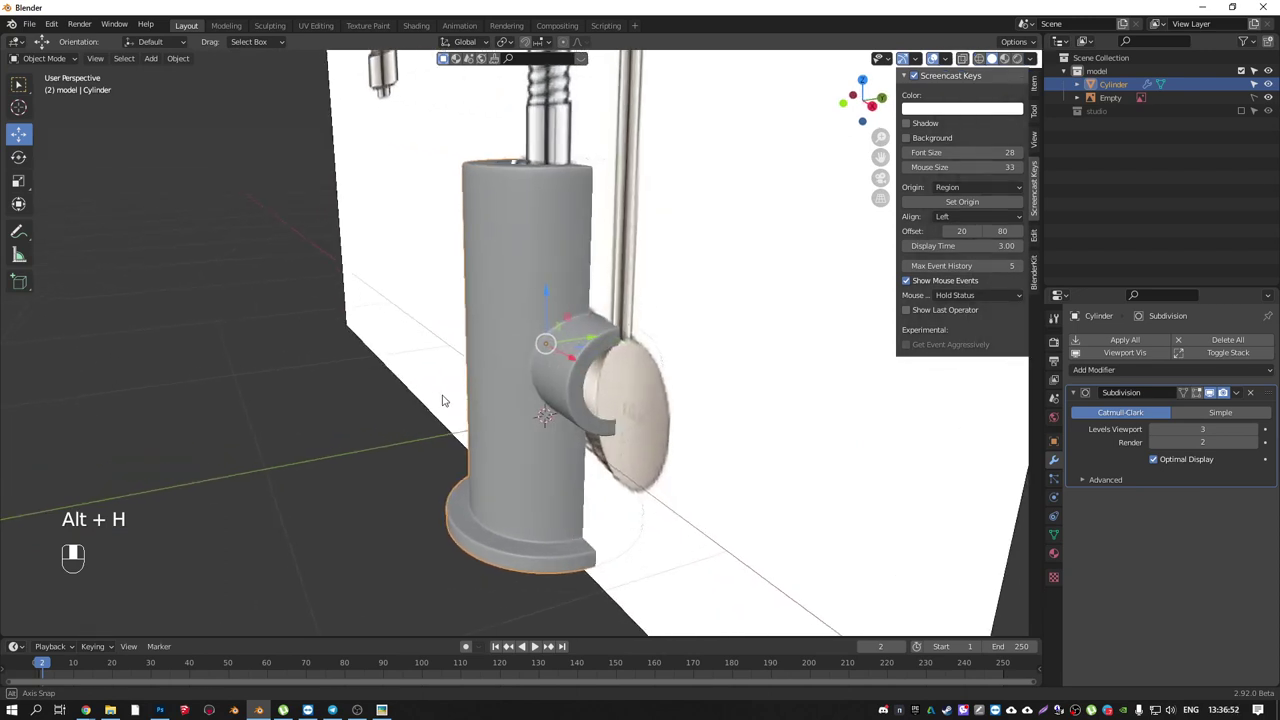
# - Grow the selection over the whole handle stub and scale its outer end wider
pyautogui.press('Tab')
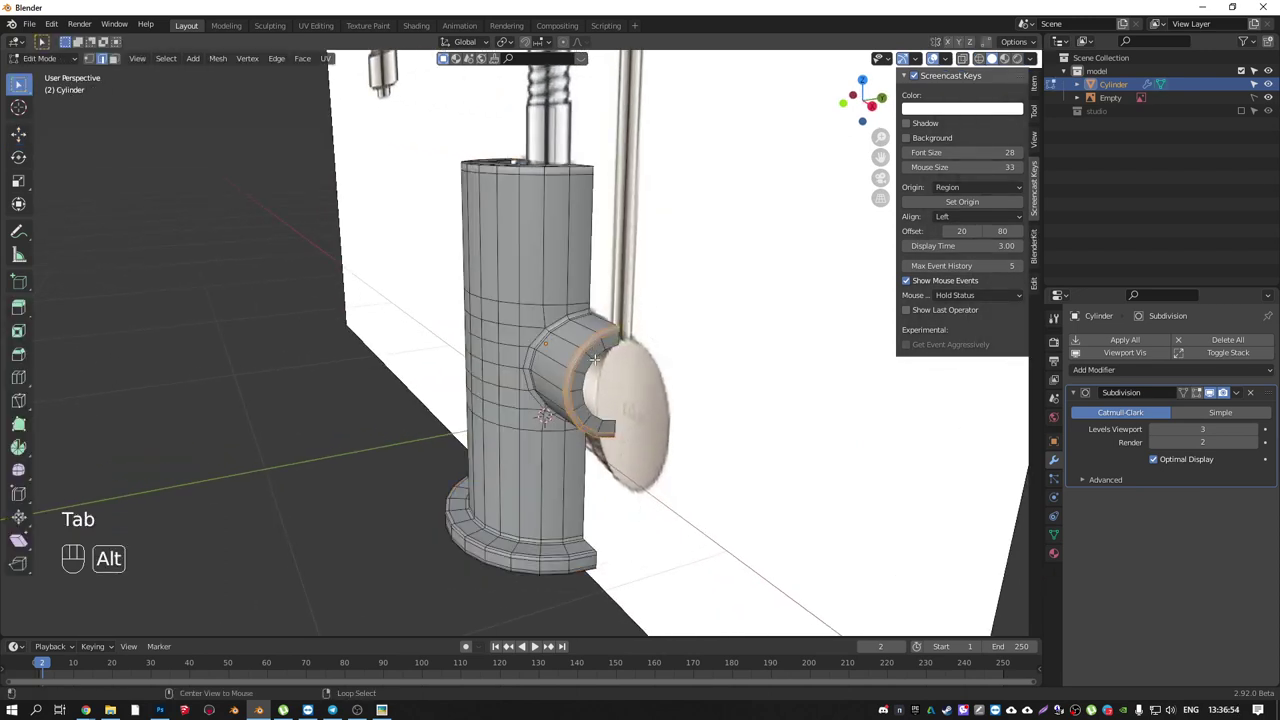
pyautogui.press('ctrl+KP_Add')
pyautogui.press('ctrl+KP_Add')
pyautogui.press('ctrl+KP_Add')
pyautogui.press('s')
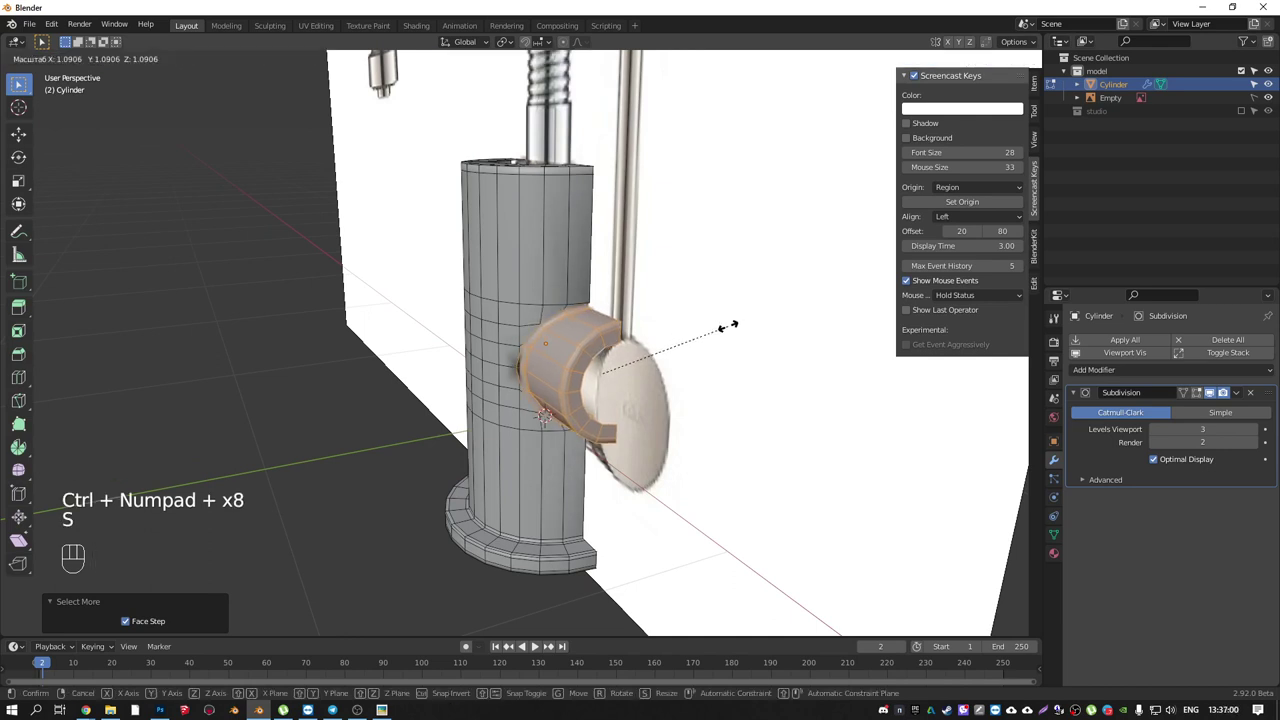
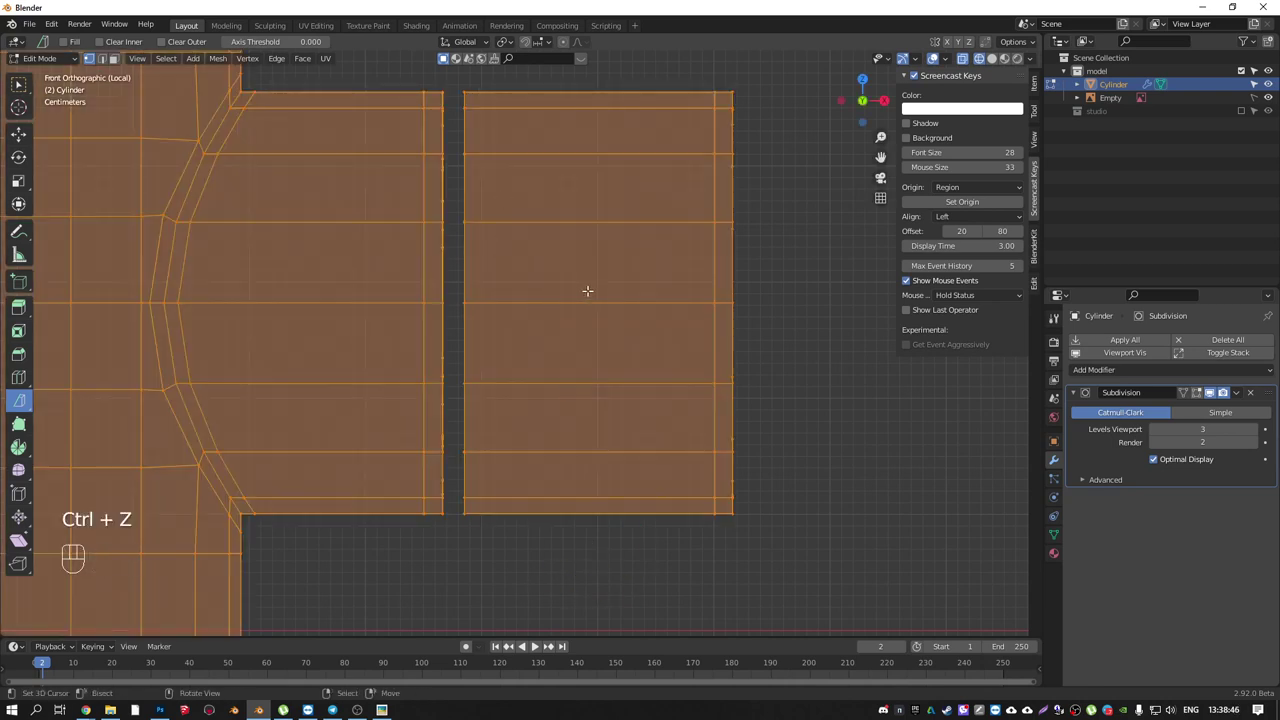
# - Select the front cylinder, bisect it along a diagonal and delete the cut-off wedge
pyautogui.press('a')
pyautogui.press('l')
pyautogui.press('l')
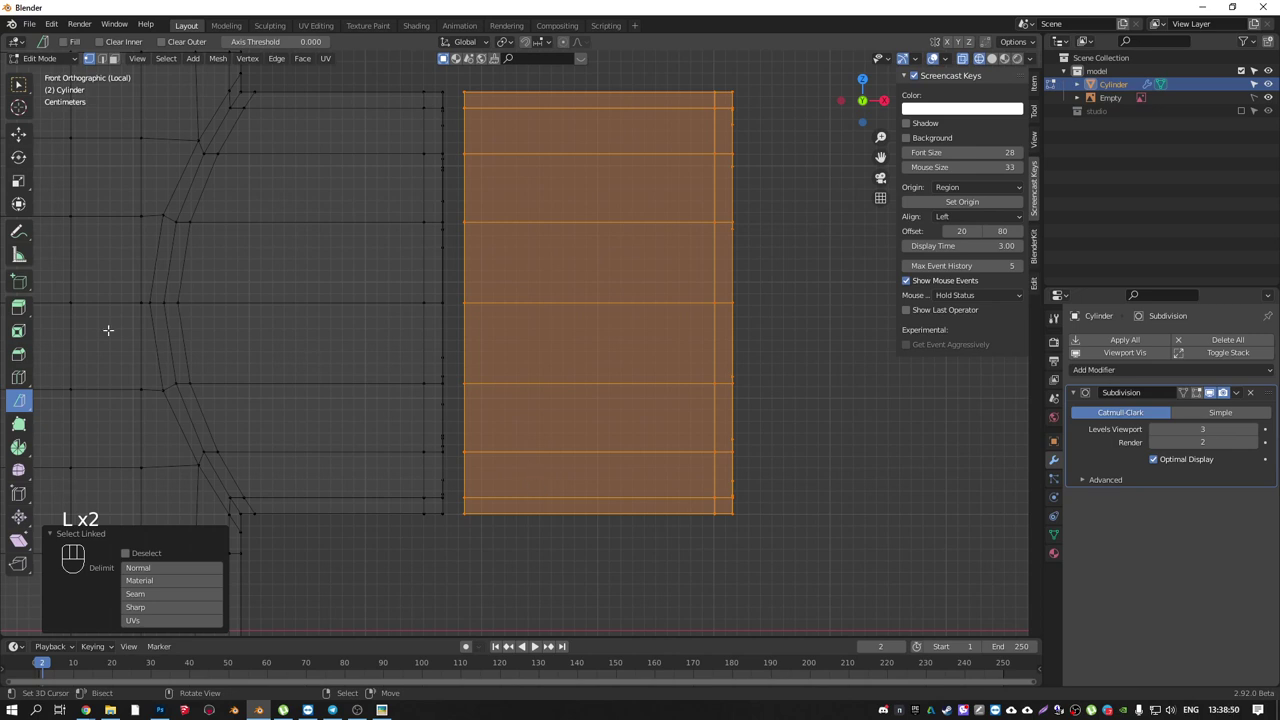
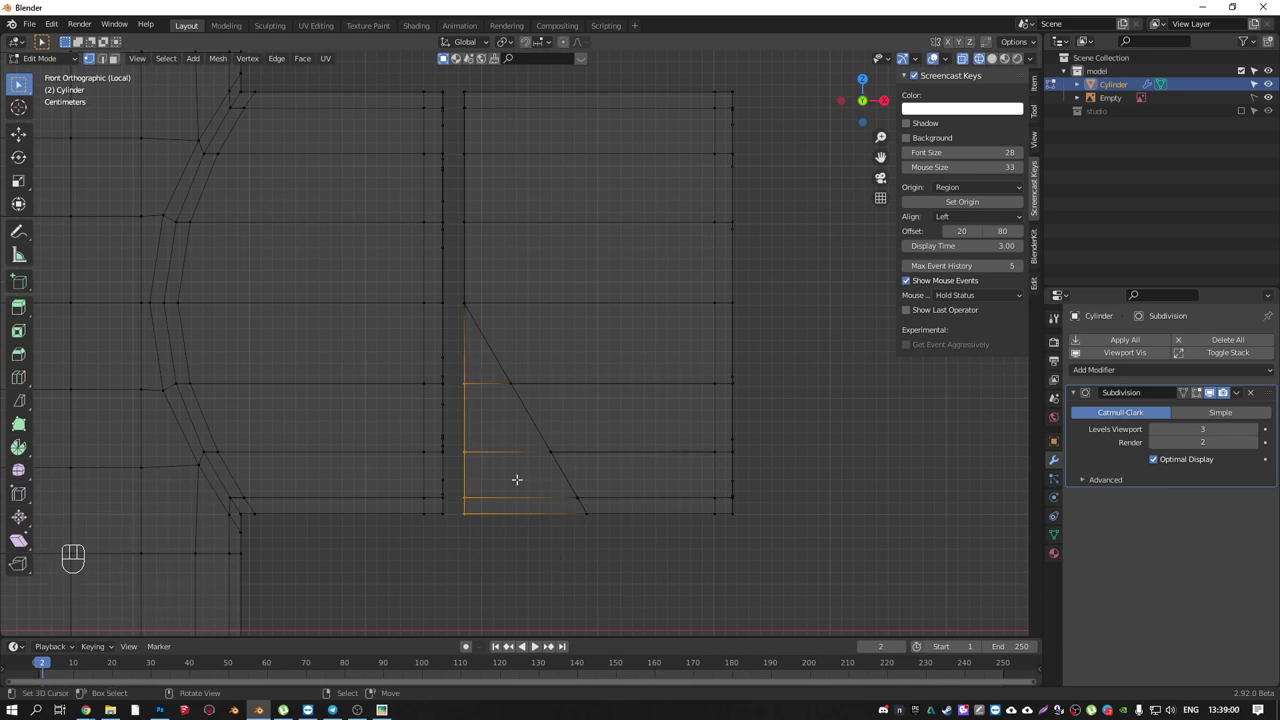
pyautogui.press('Delete')
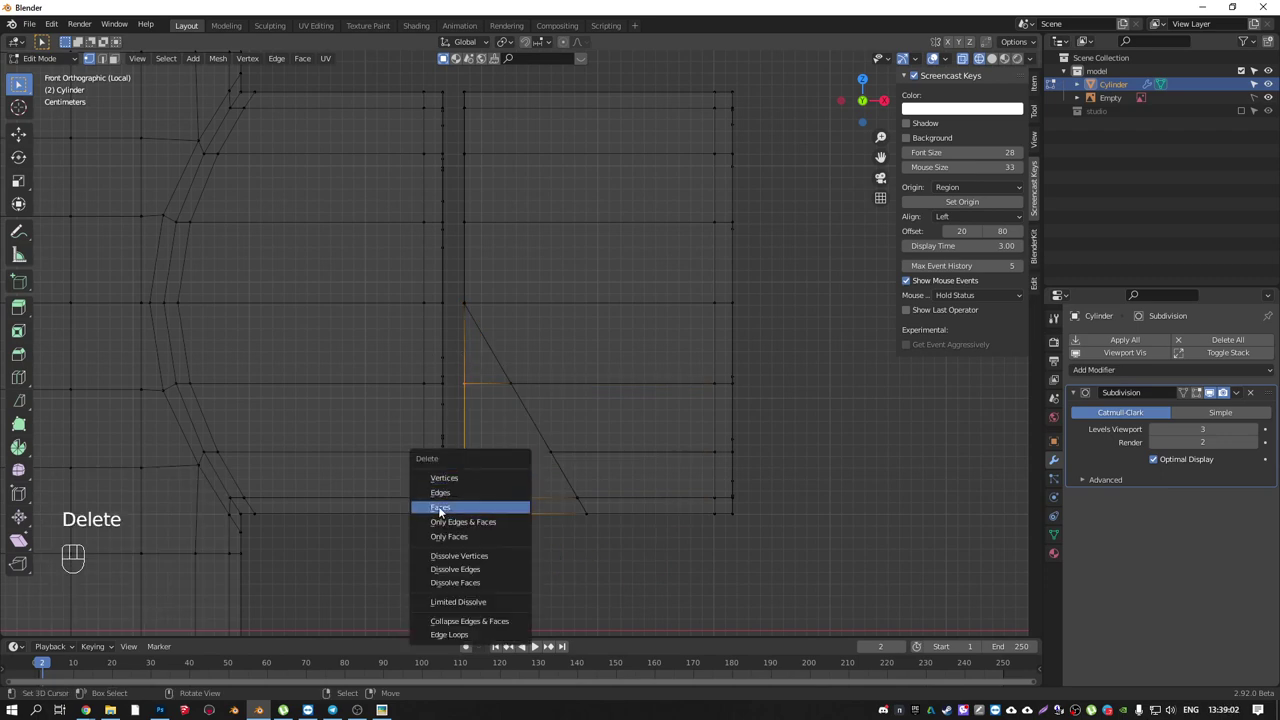
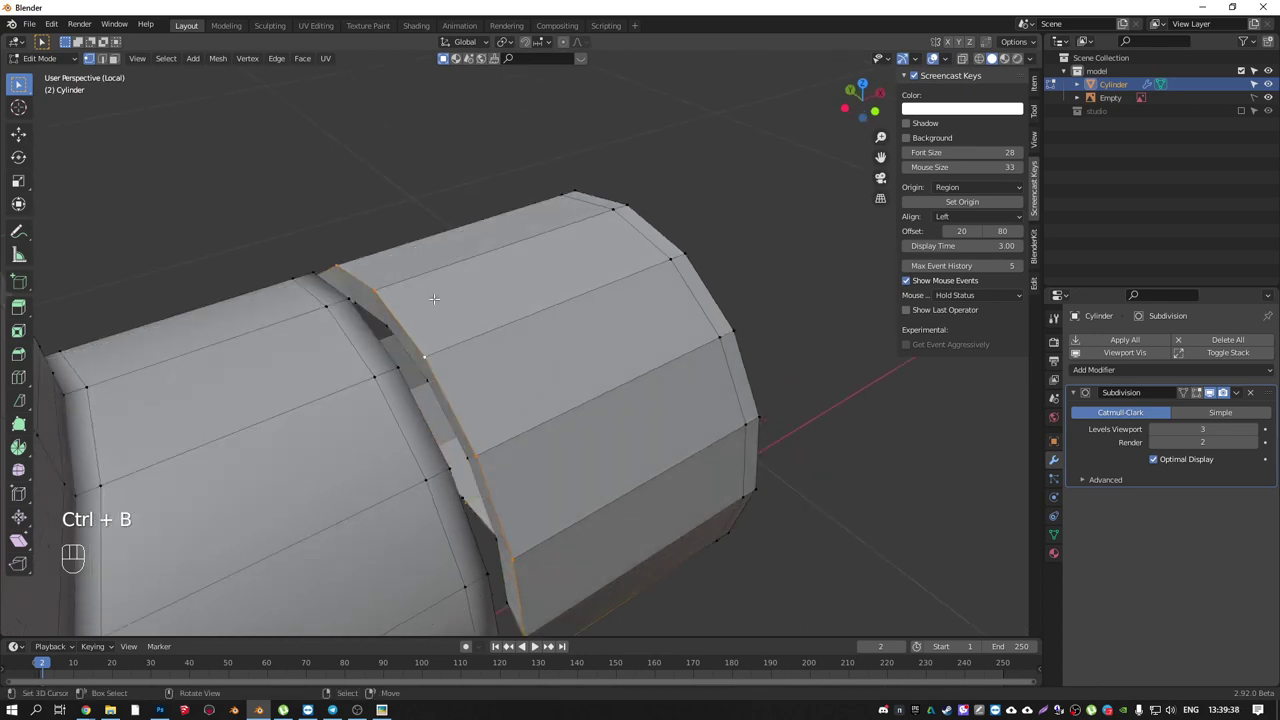
# - Merge the whole mesh's overlapping vertices, check the smoothed pieces, and turn snapping on
pyautogui.press('a')
pyautogui.press('a')
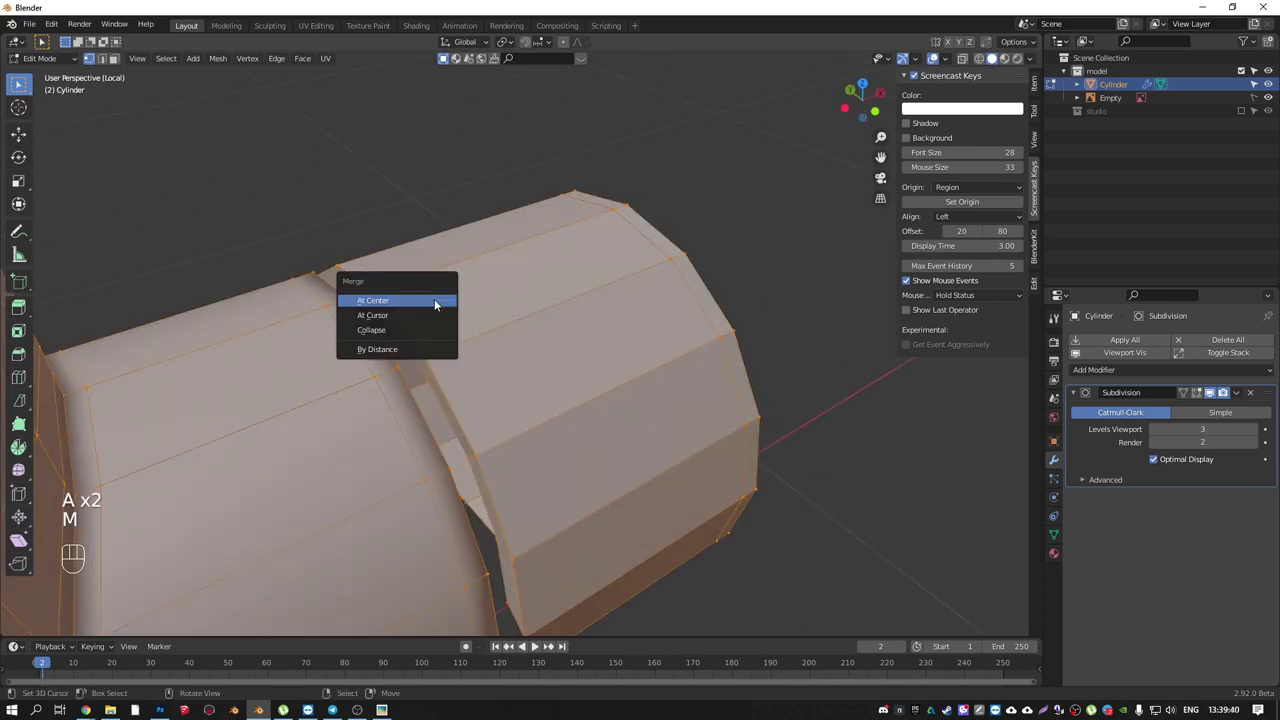
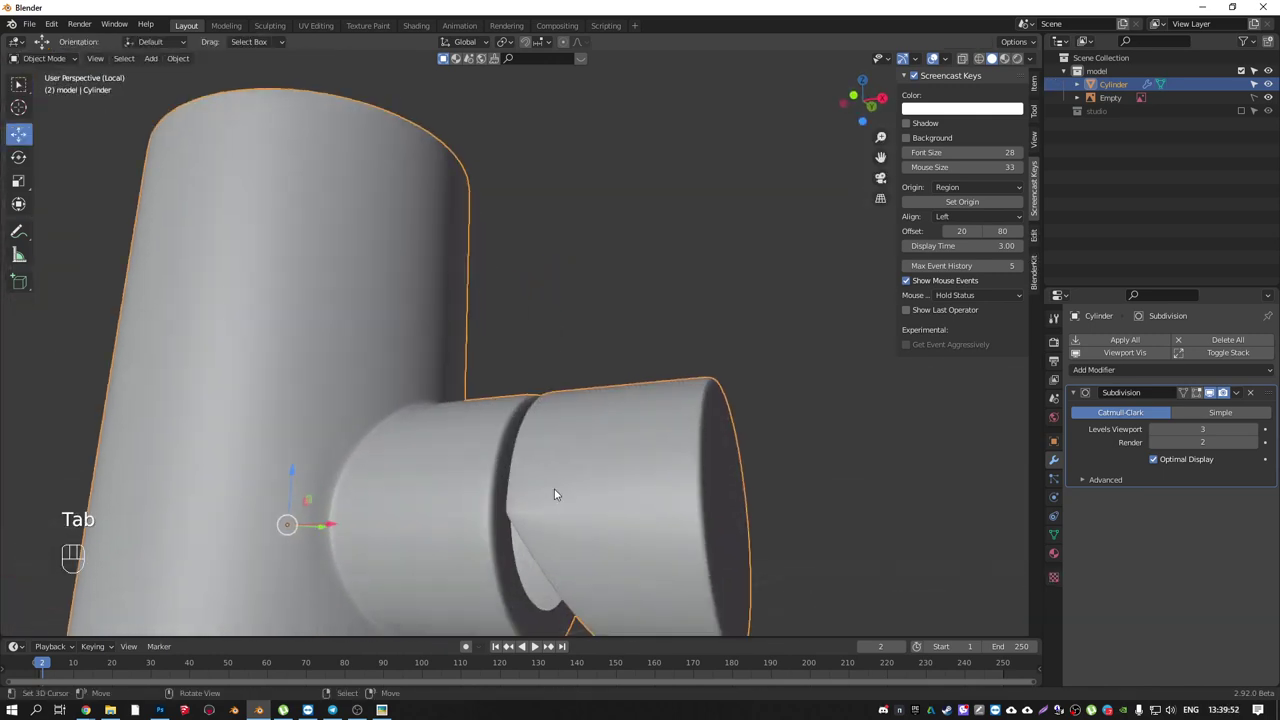
pyautogui.moveTo(563, 517); pyautogui.dragTo(587, 524)
pyautogui.moveTo(483, 513); pyautogui.dragTo(417, 512)
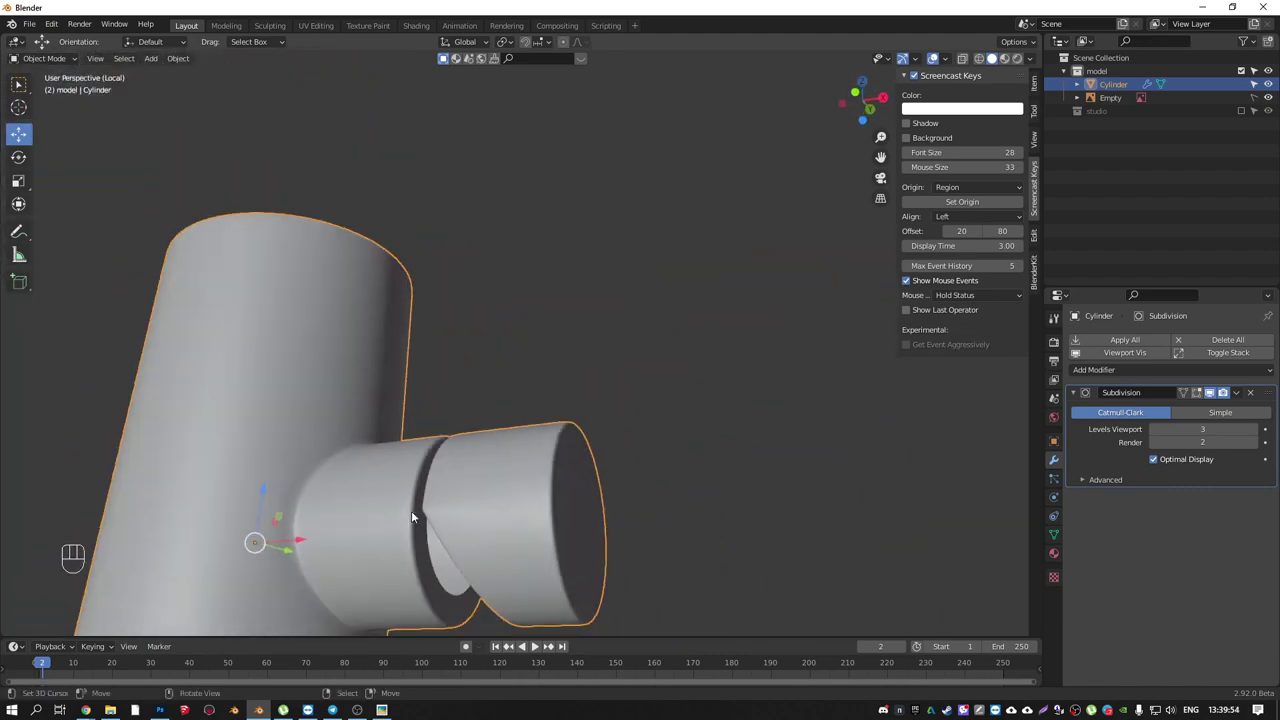
pyautogui.moveTo(443, 497); pyautogui.dragTo(464, 540)
pyautogui.press('Tab')
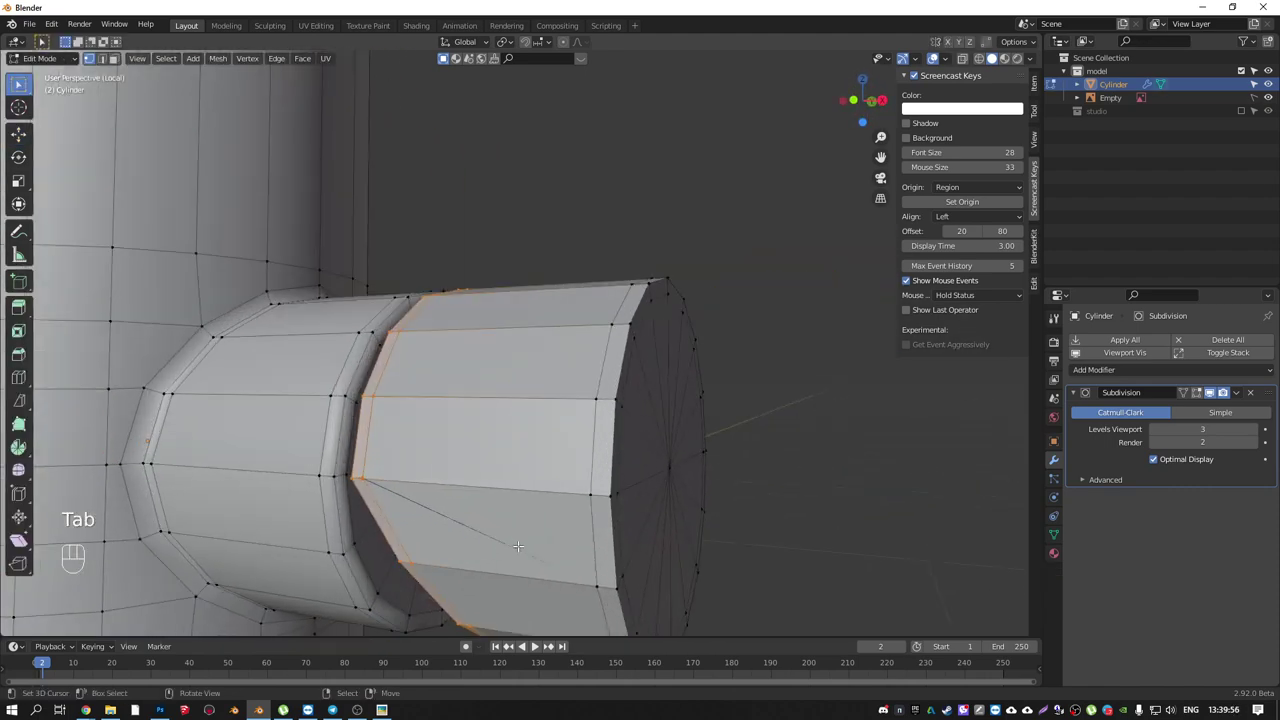
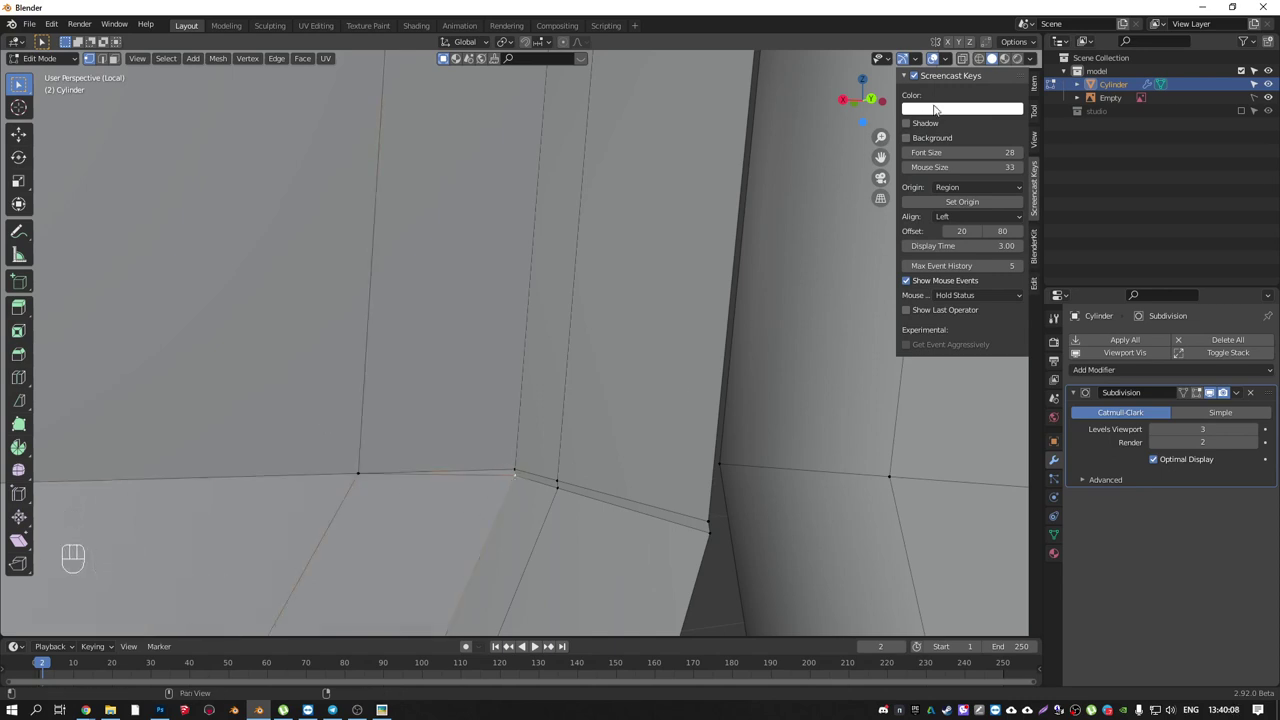
pyautogui.click(993, 46)
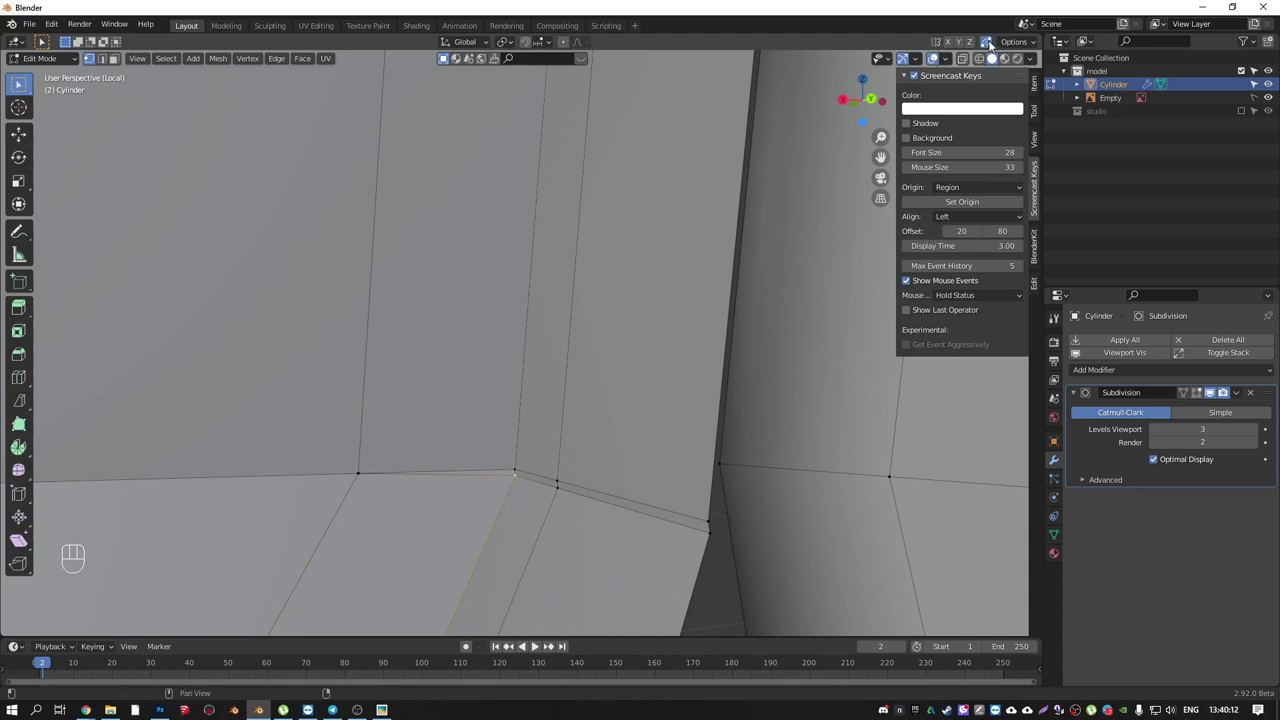
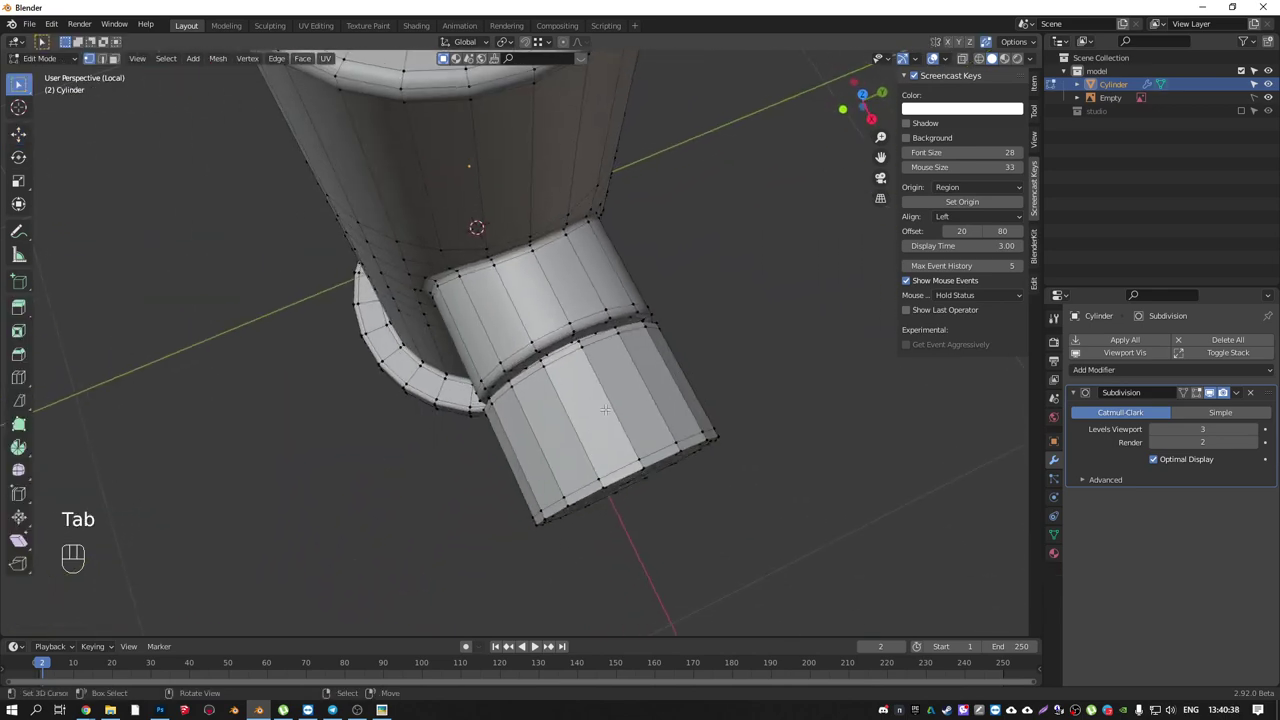
# - Insert a loop cut around the outer segment of the front cylinder
pyautogui.press('ctrl+r')
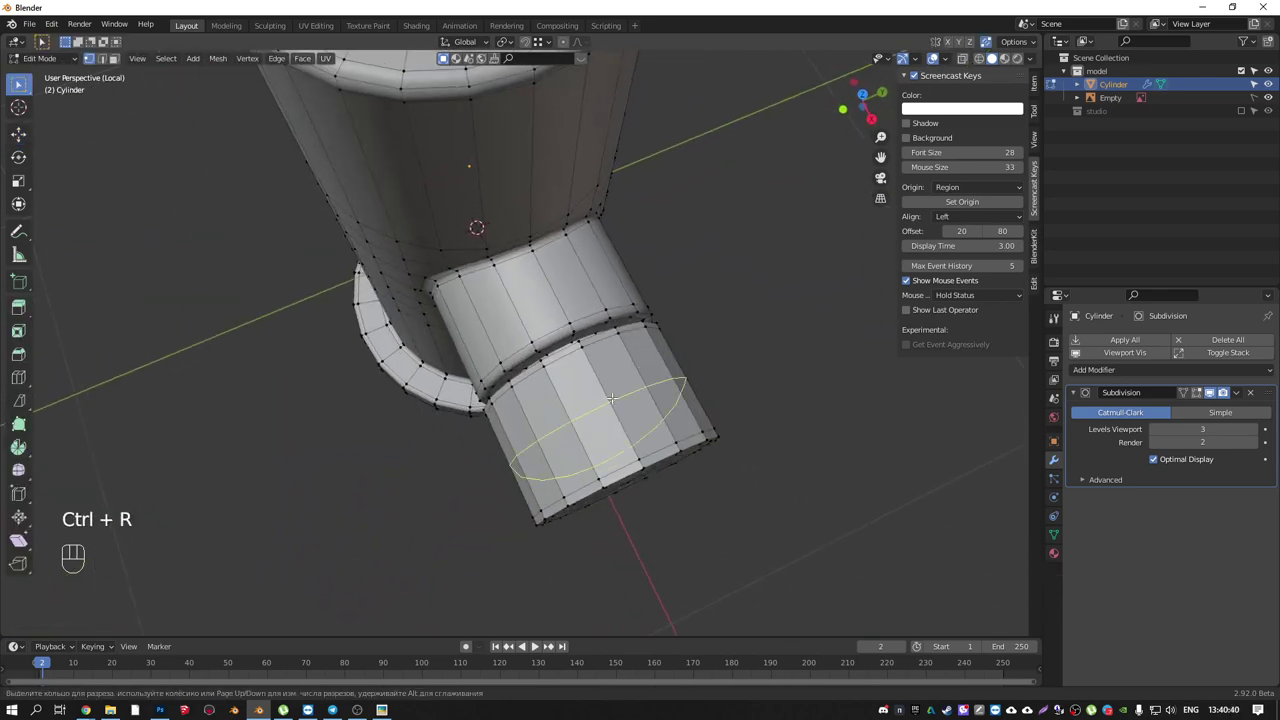
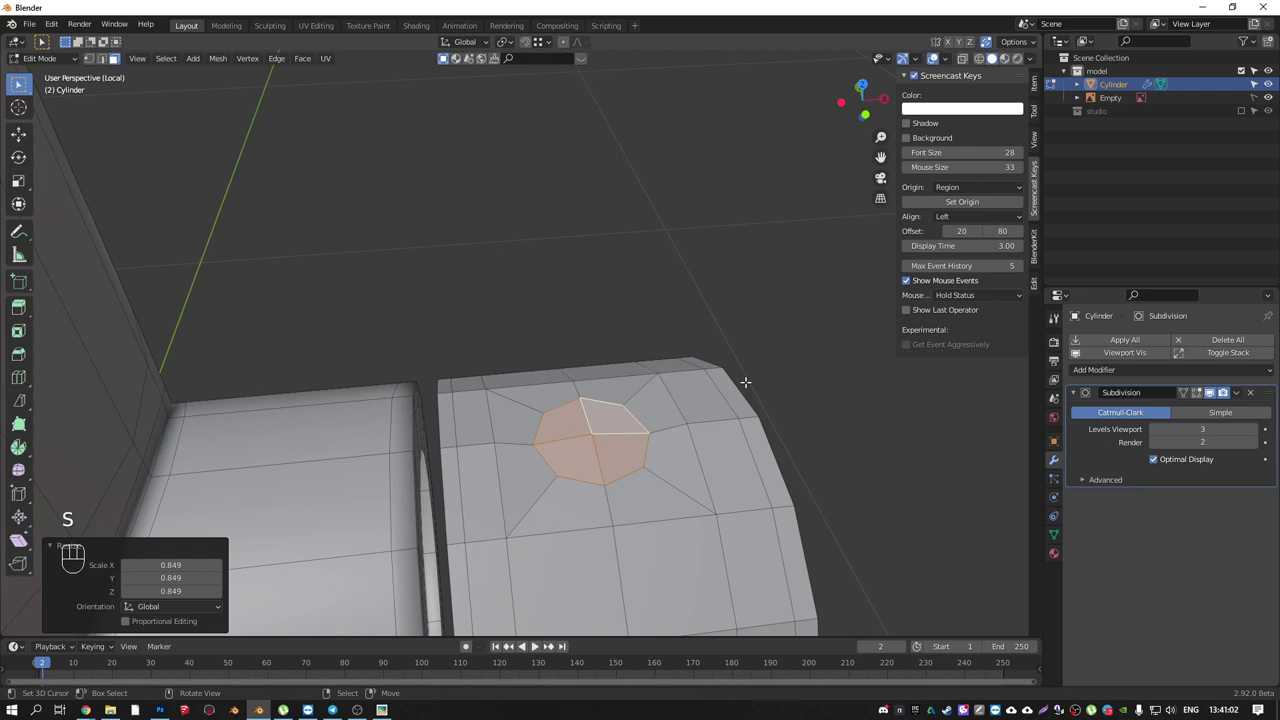
# - Extrude the top face patch upward in stages into a slender lever and tighten its base
pyautogui.press('Tab')
pyautogui.middleClick(689, 397)
pyautogui.press('Tab')
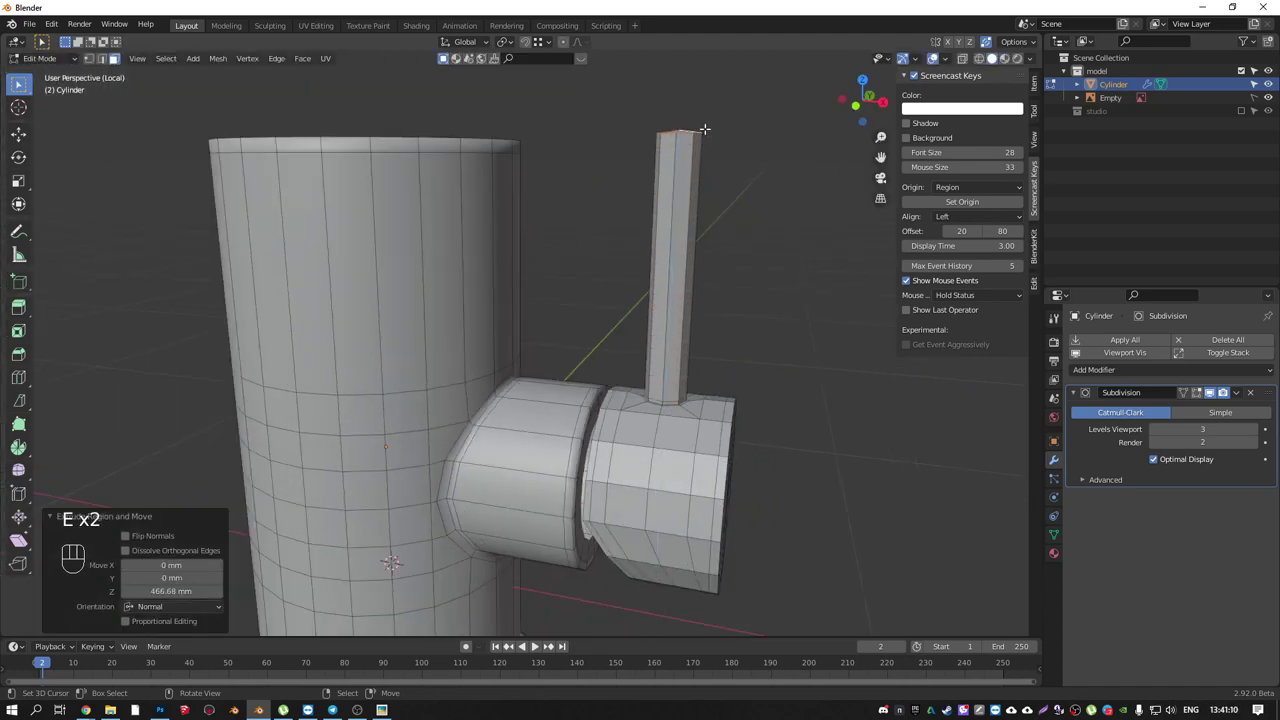
pyautogui.press('Tab')
pyautogui.moveTo(711, 213); pyautogui.dragTo(747, 275)
pyautogui.press('Tab')
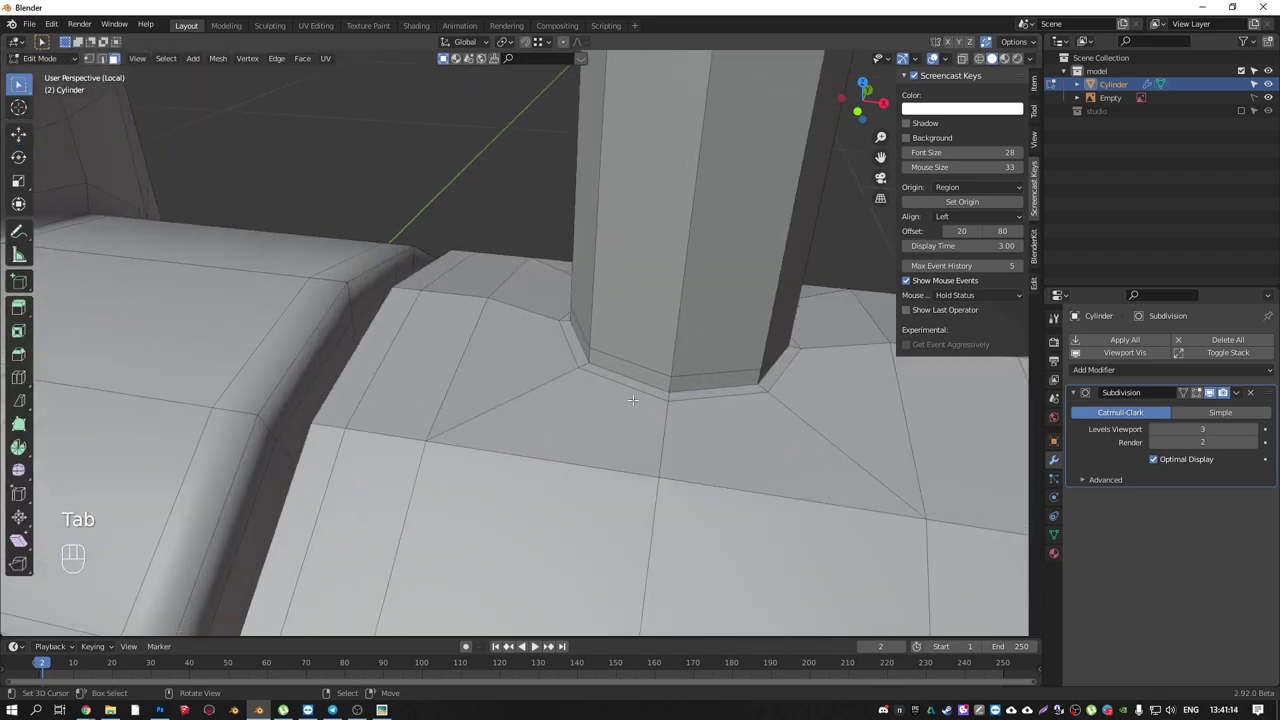
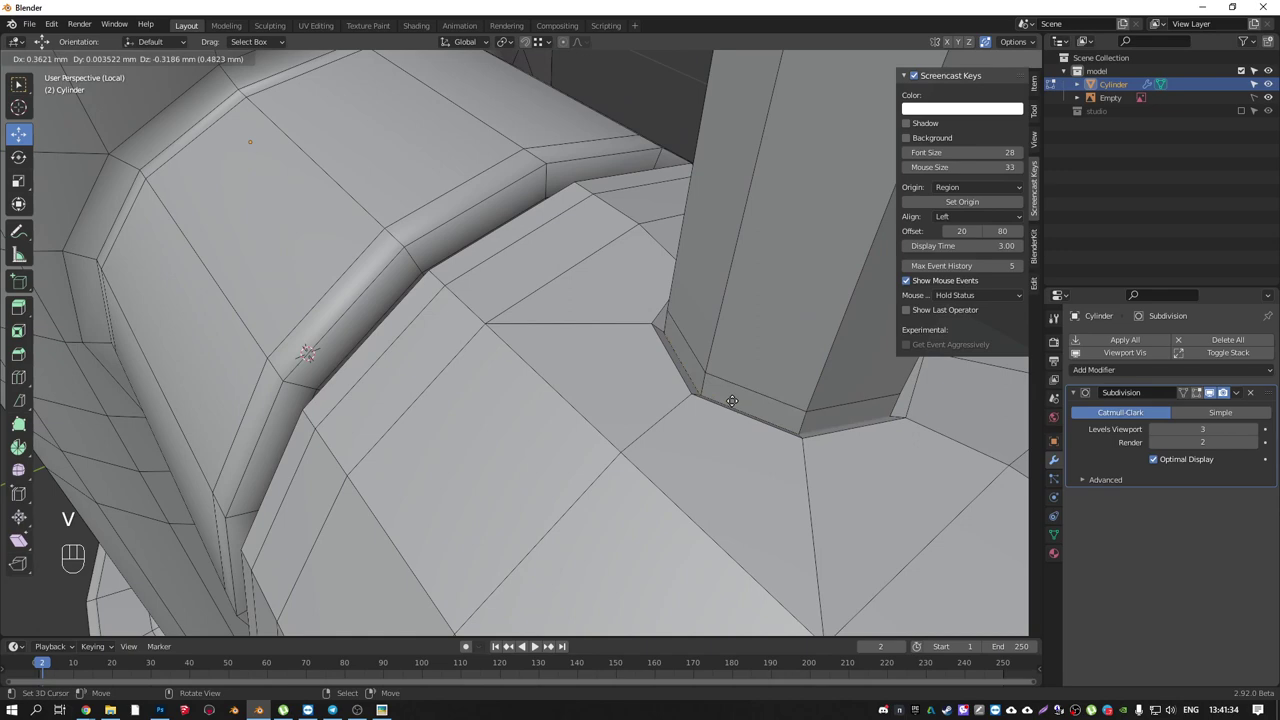
# - Preview the smoothed lever rod in Object Mode from several angles
pyautogui.press('Tab')
pyautogui.moveTo(702, 393); pyautogui.dragTo(805, 372)
pyautogui.moveTo(755, 305); pyautogui.dragTo(667, 459)
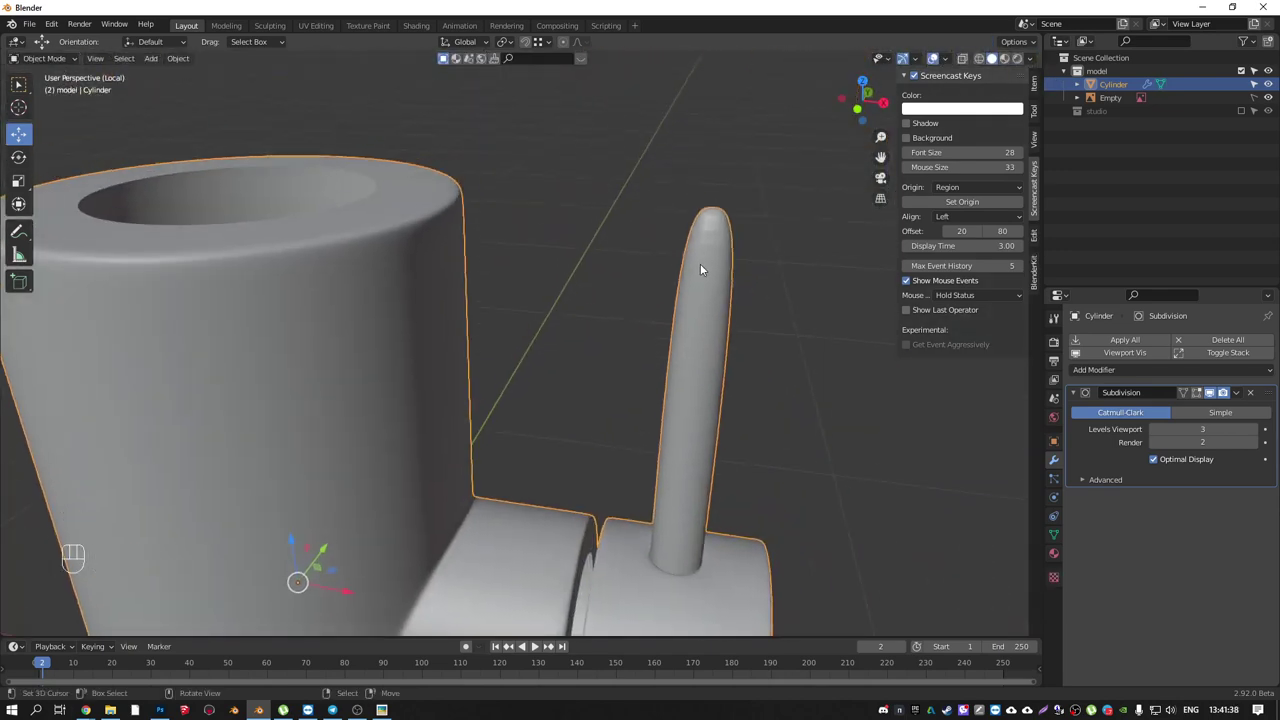
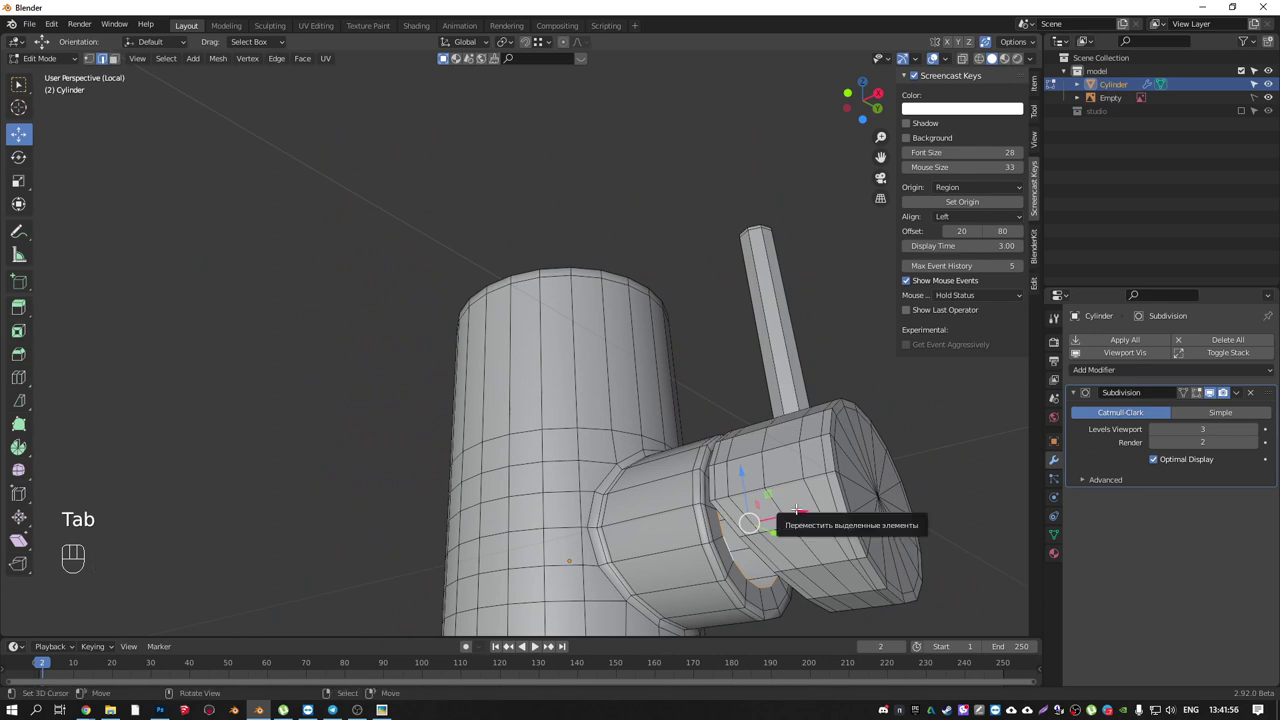
# - Snap the 3D cursor to the selected joint and check the body in wireframe
pyautogui.press('shift+s')
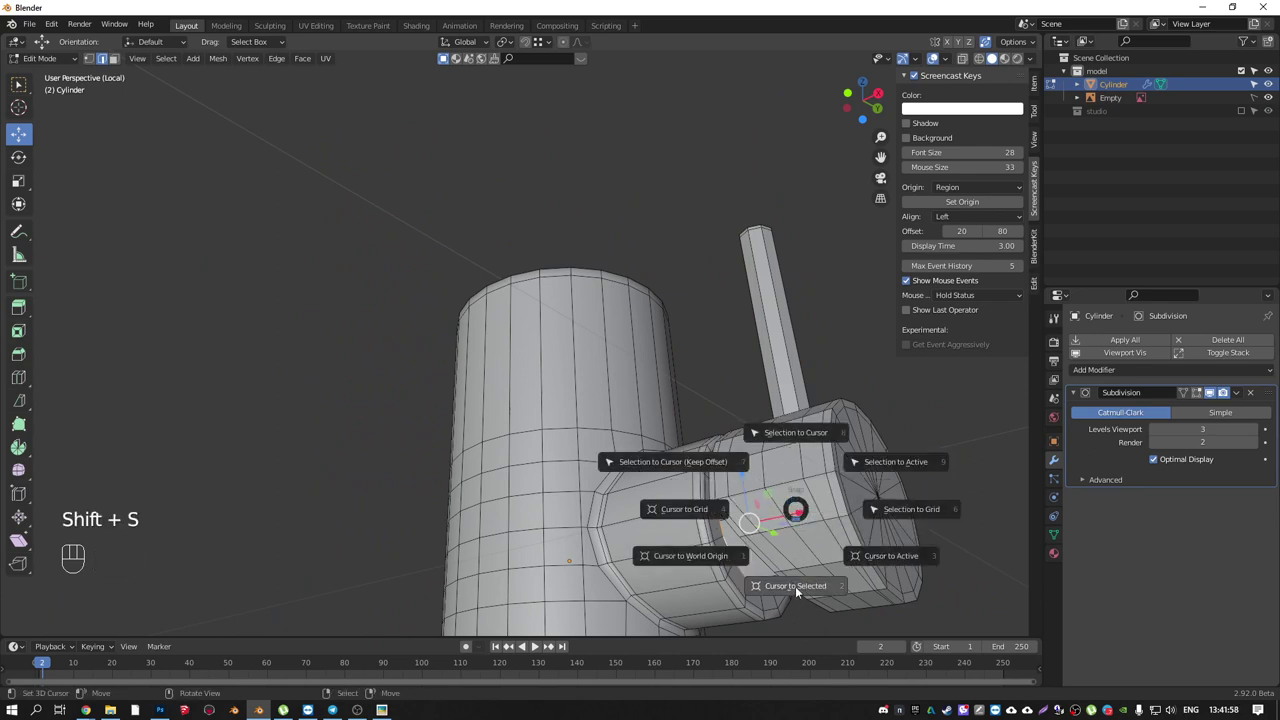
pyautogui.press('Tab')
pyautogui.middleClick(829, 546)
pyautogui.press('shift+z')
pyautogui.press('shift+a')
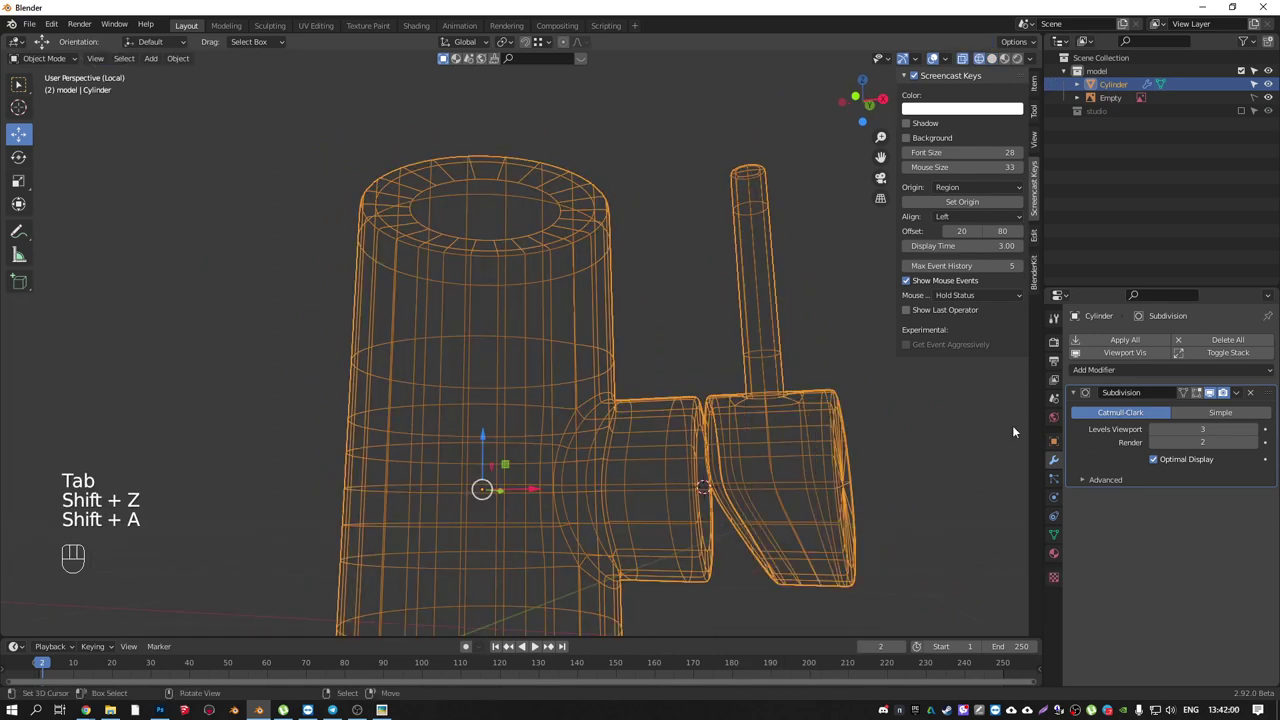
pyautogui.press('Tab')
# - Add a UV sphere at the joint, shrink it to fit the slanted gap, and shade it smooth
pyautogui.press('shift+a')
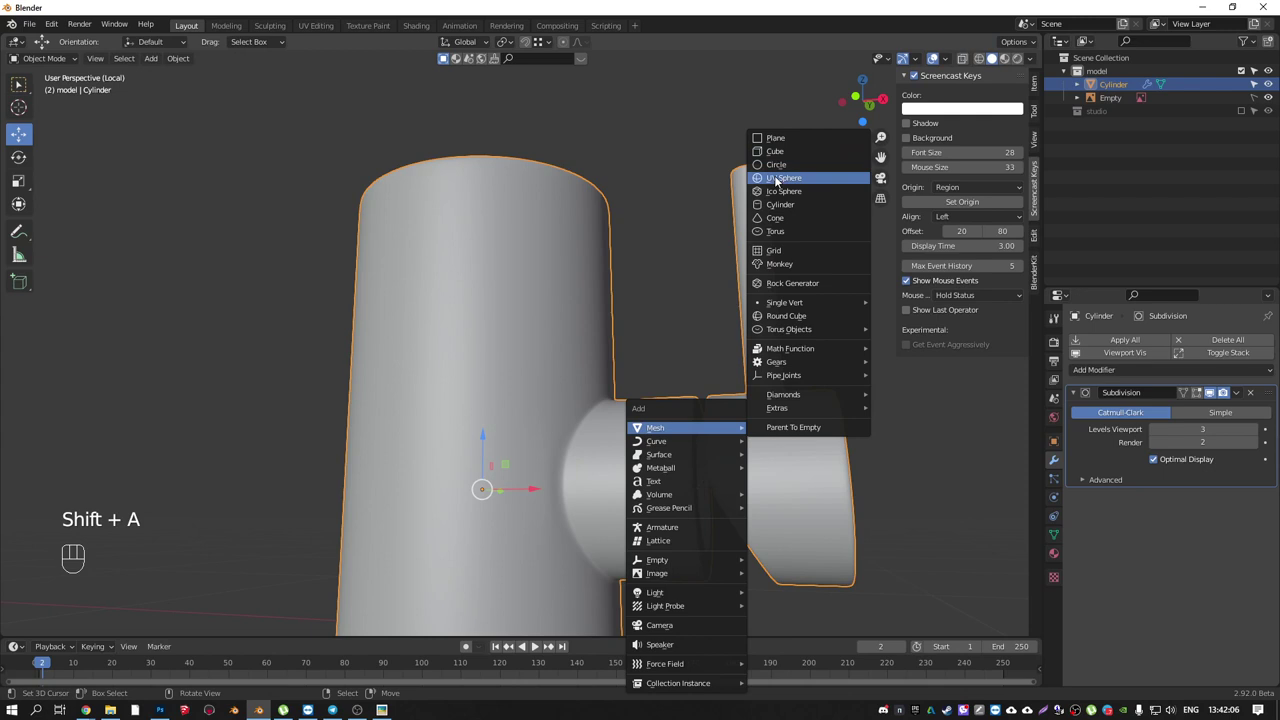
pyautogui.press('KP_1')
pyautogui.middleClick(691, 404)
pyautogui.press('r')
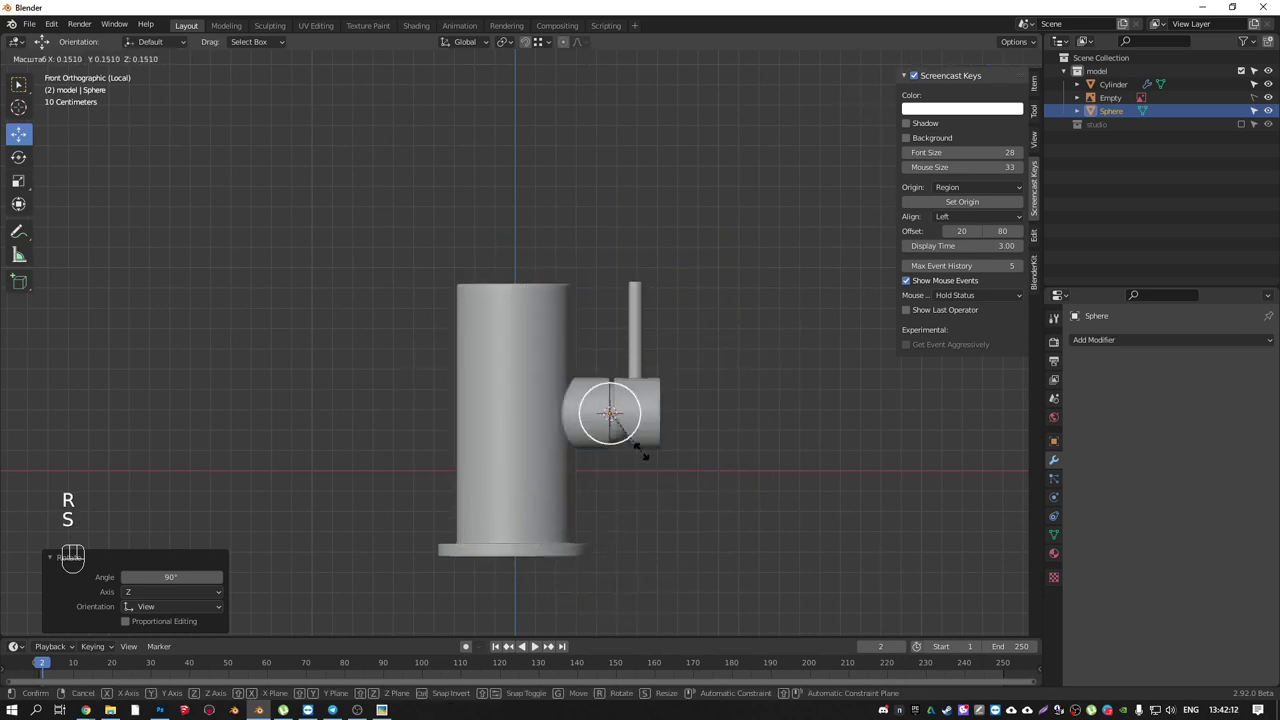
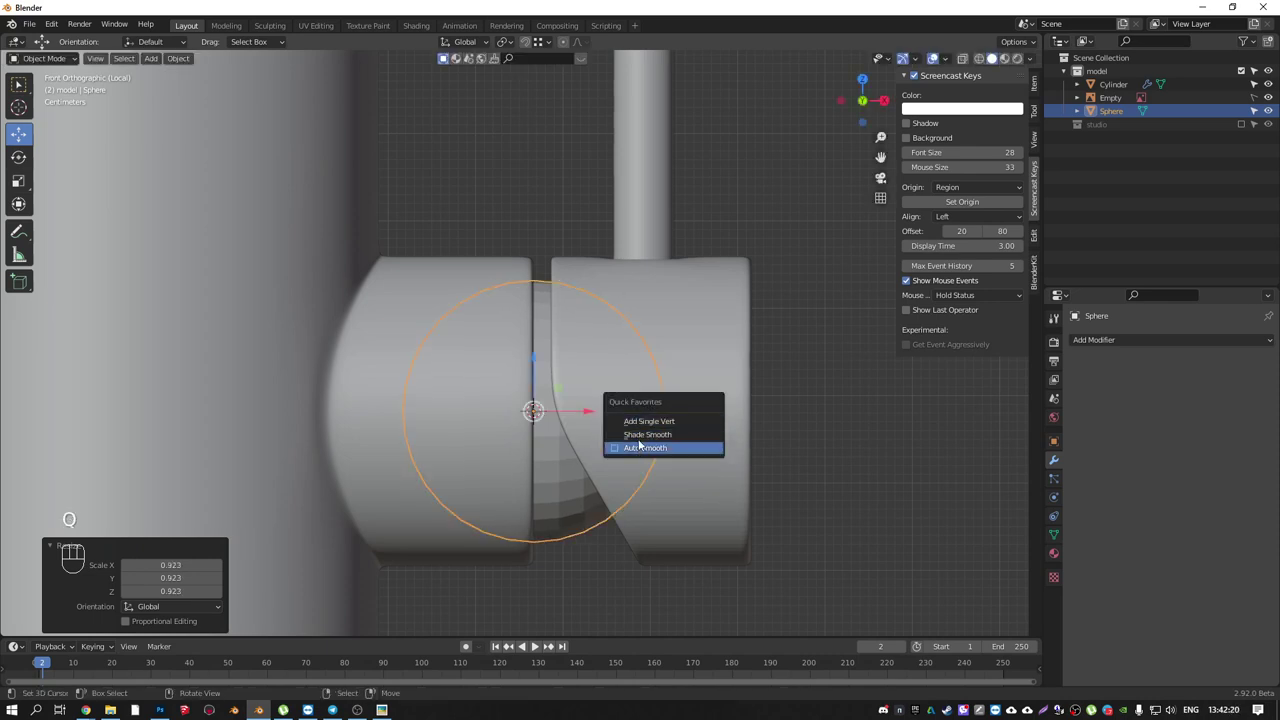
pyautogui.moveTo(607, 399); pyautogui.dragTo(589, 476)
pyautogui.moveTo(604, 411); pyautogui.dragTo(720, 441)
pyautogui.rightClick(631, 373)
pyautogui.press('KP_7')
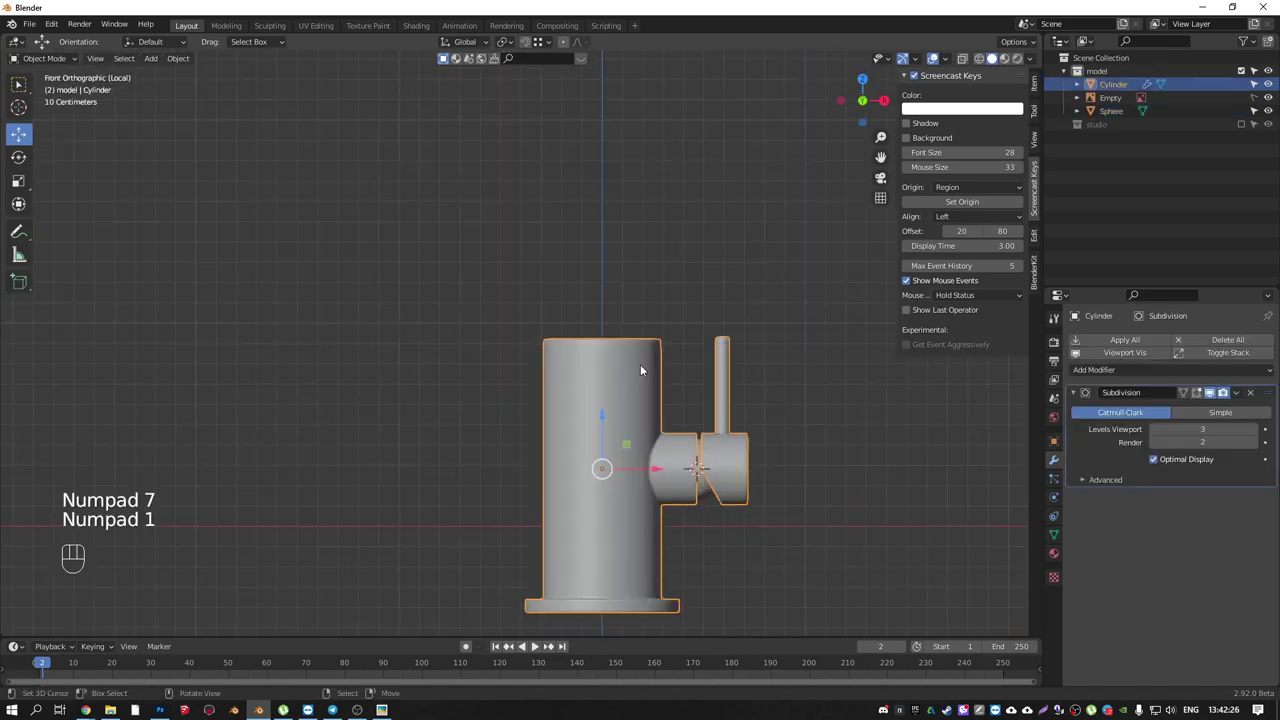
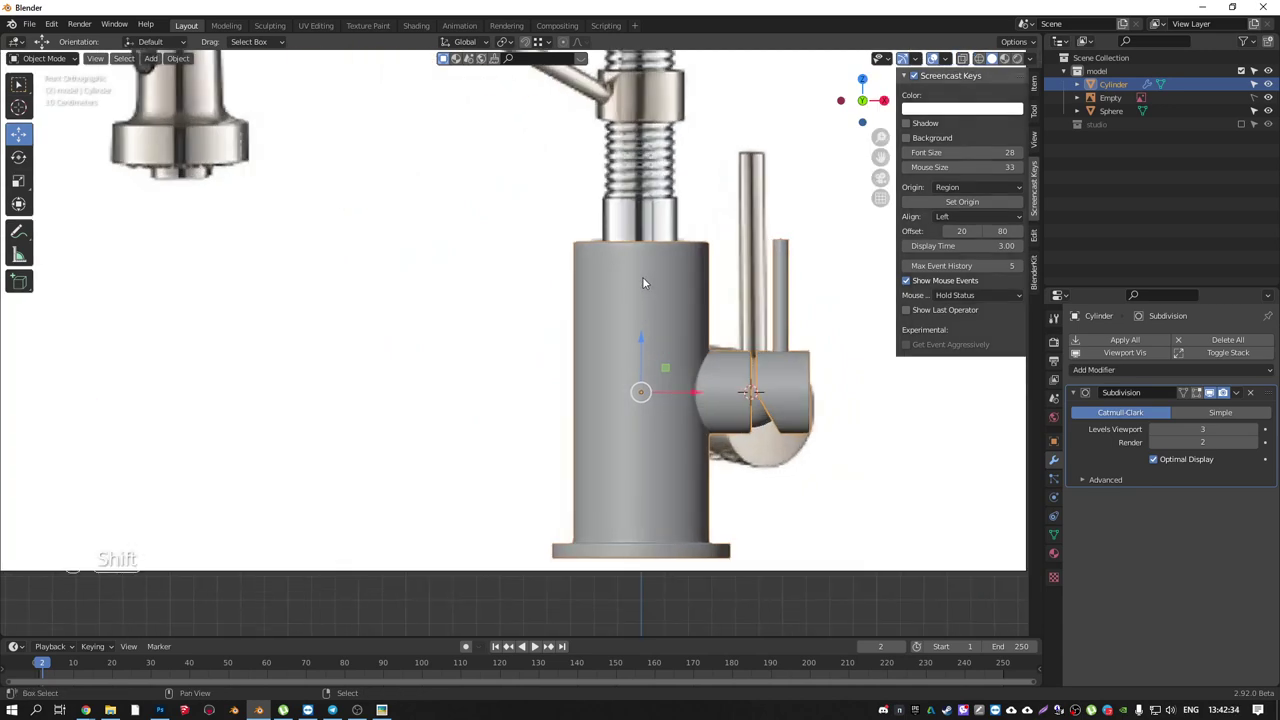
# - Frame the whole faucet reference photo in the viewport
pyautogui.press('shift+c')
pyautogui.moveTo(617, 347); pyautogui.dragTo(704, 371)
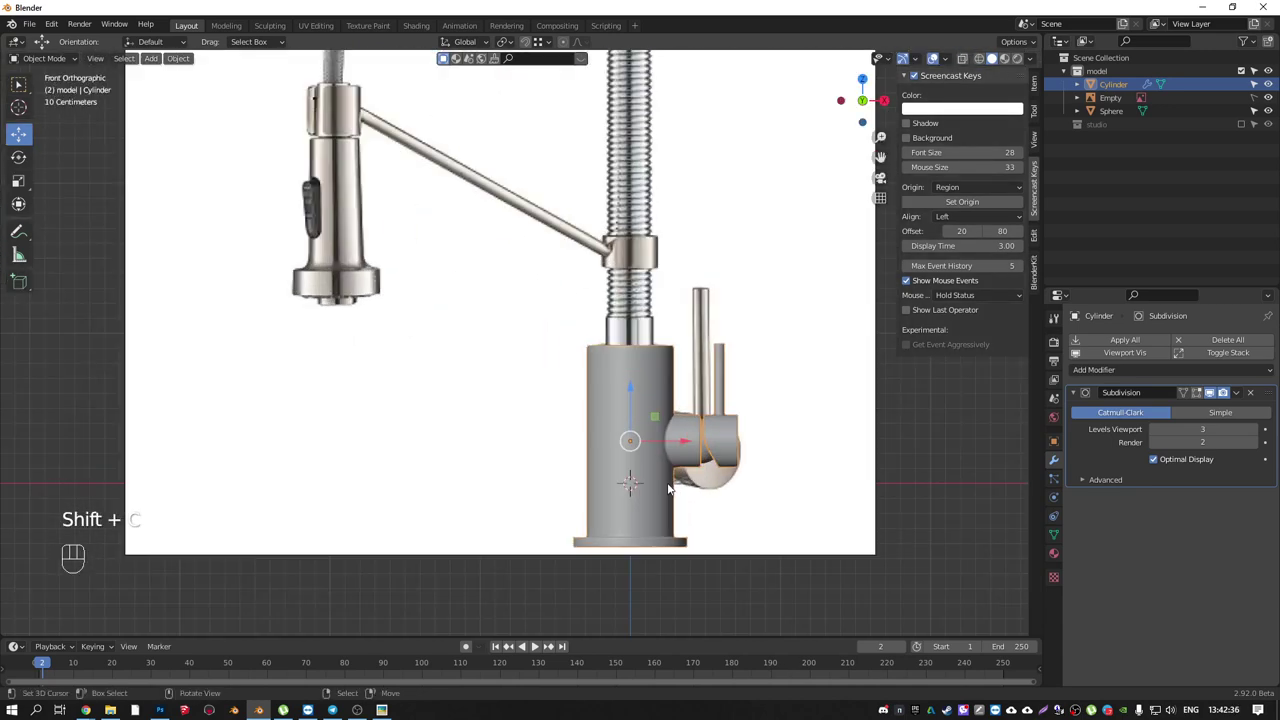
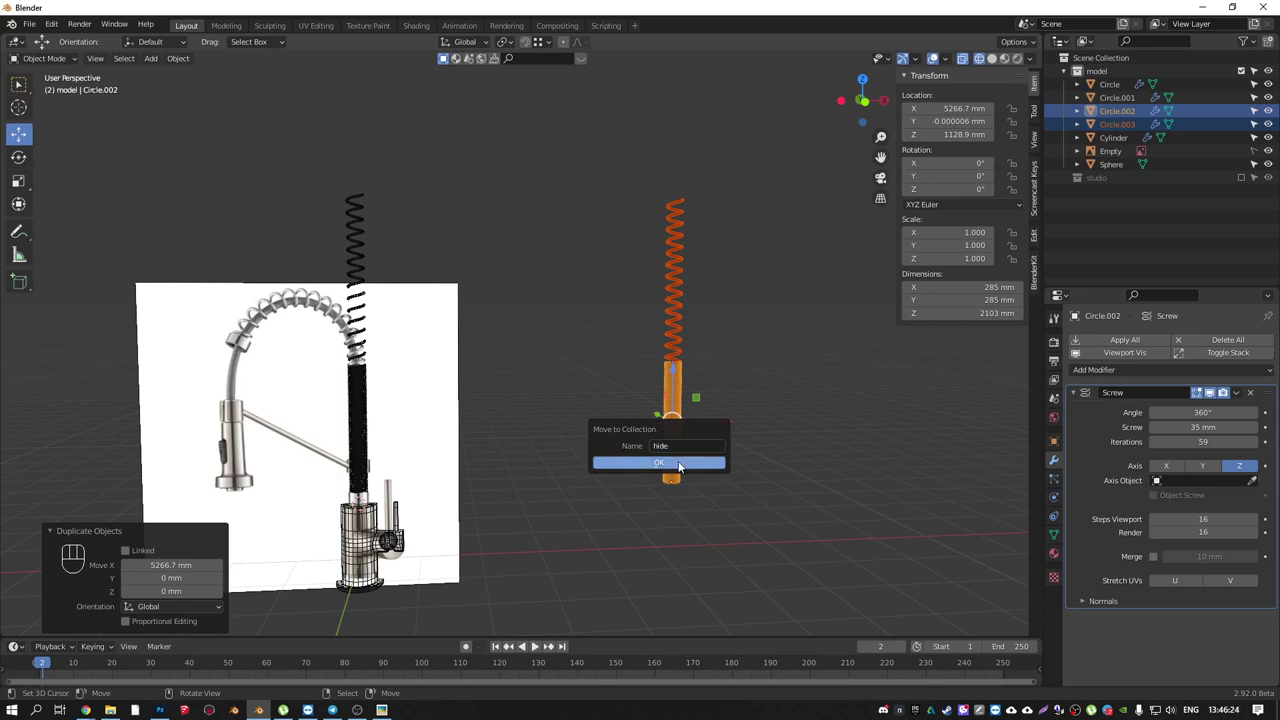
# - Move the two spare coil copies into a new 'hide' collection
pyautogui.click(282, 296)
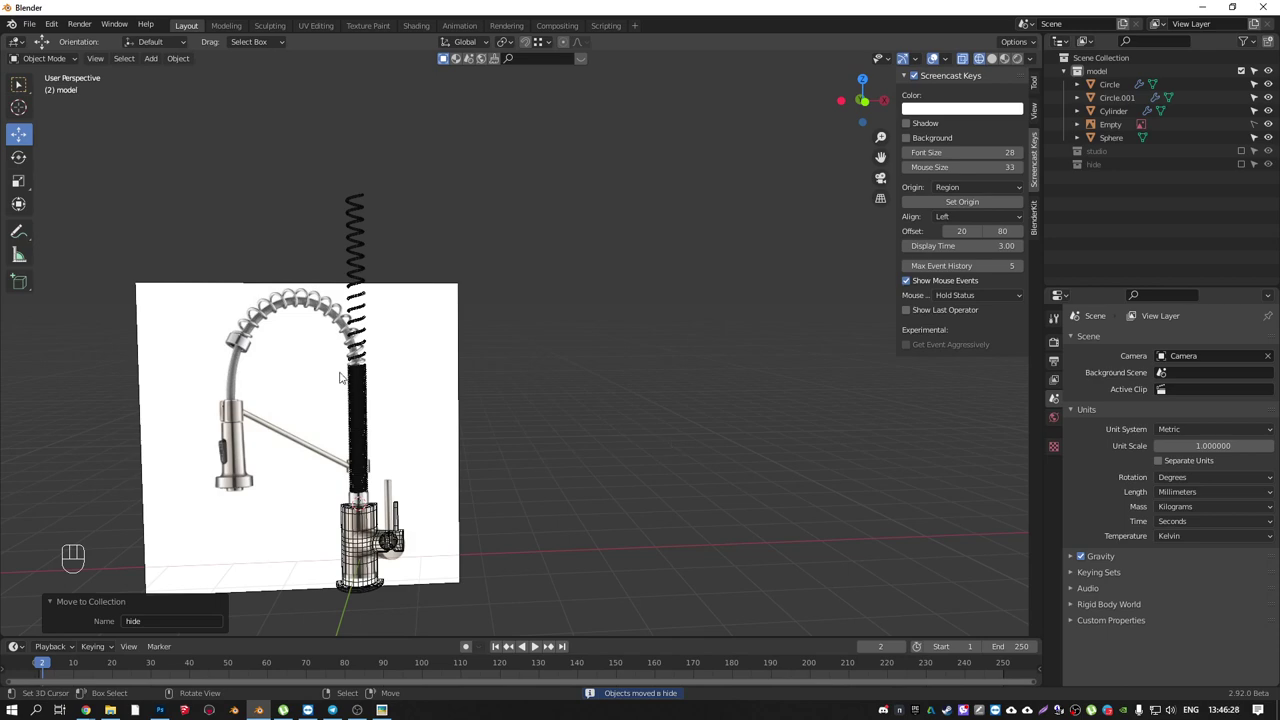
pyautogui.rightClick(357, 378)
pyautogui.middleClick(404, 273)
pyautogui.press('shift+z')
pyautogui.moveTo(368, 295); pyautogui.dragTo(385, 284)
# - Select the spring Circle and apply all its modifiers into real mesh geometry
pyautogui.middleClick(405, 382)
pyautogui.middleClick(582, 351)
pyautogui.rightClick(560, 388)
pyautogui.press('ctrl+a')
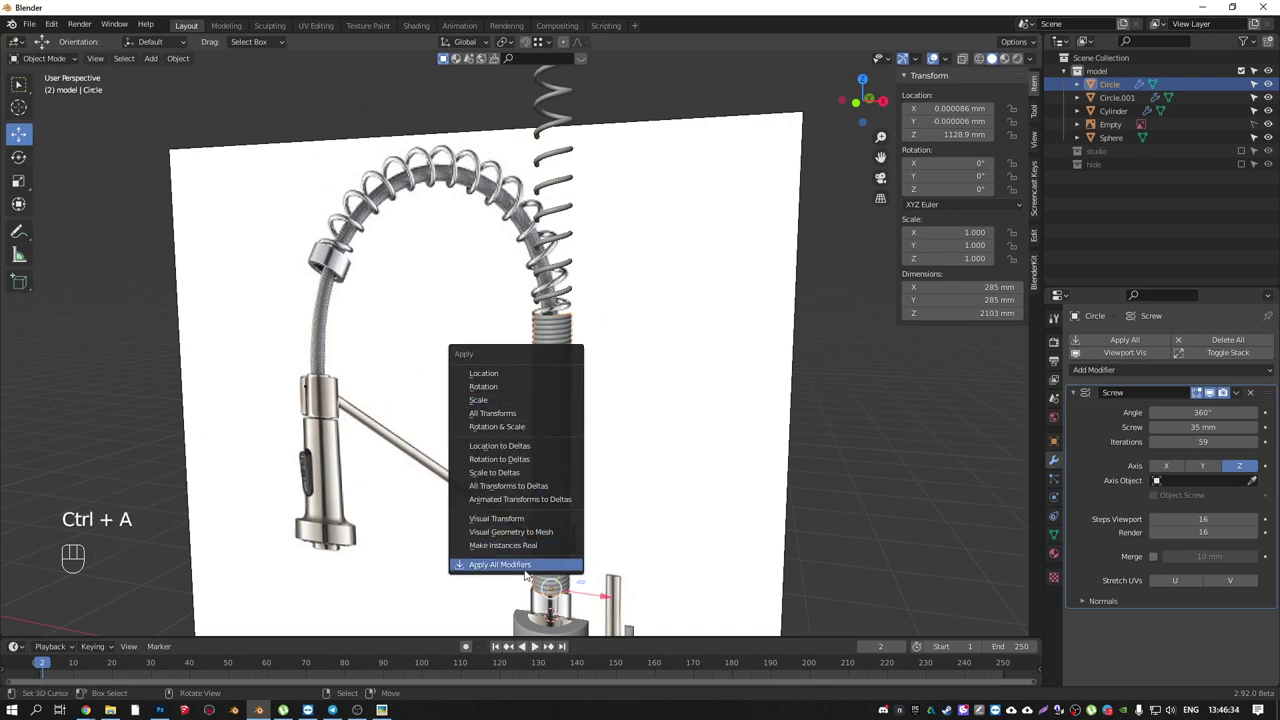
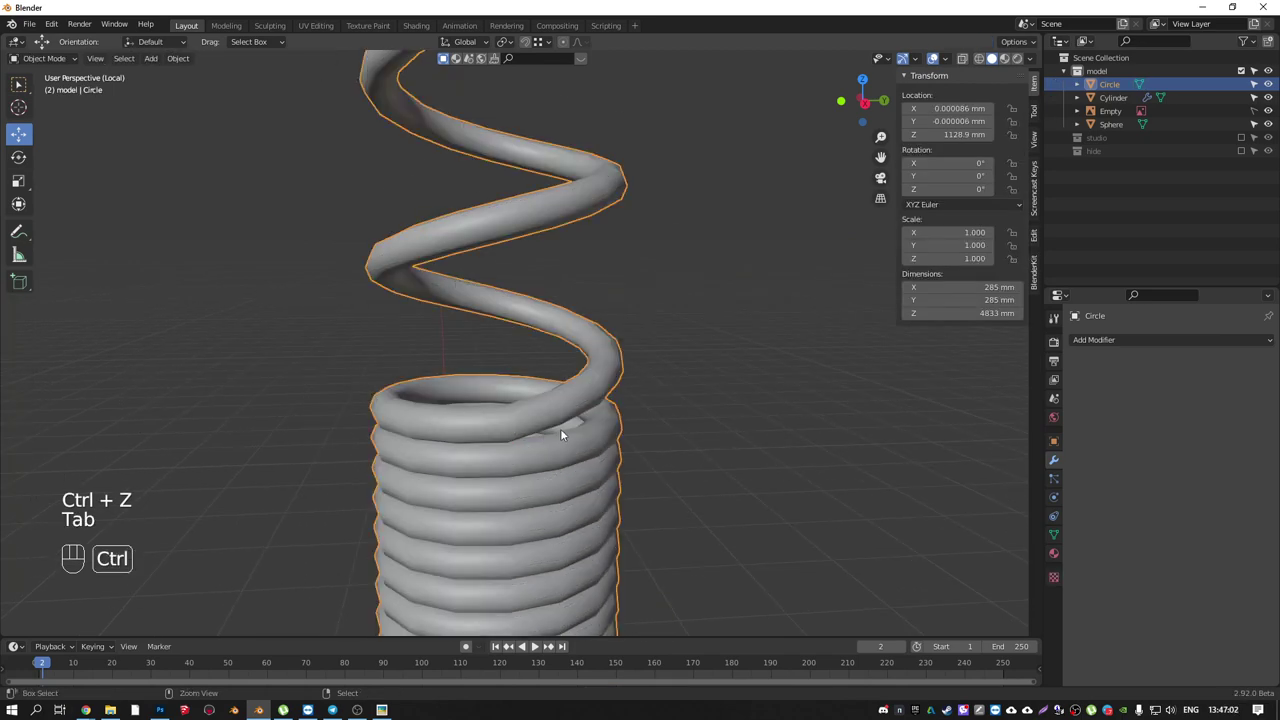
# - Undo stray edits, weld the spring's end vertices and smooth it with Subdivision Surface level 3
pyautogui.moveTo(540, 380); pyautogui.dragTo(536, 405)
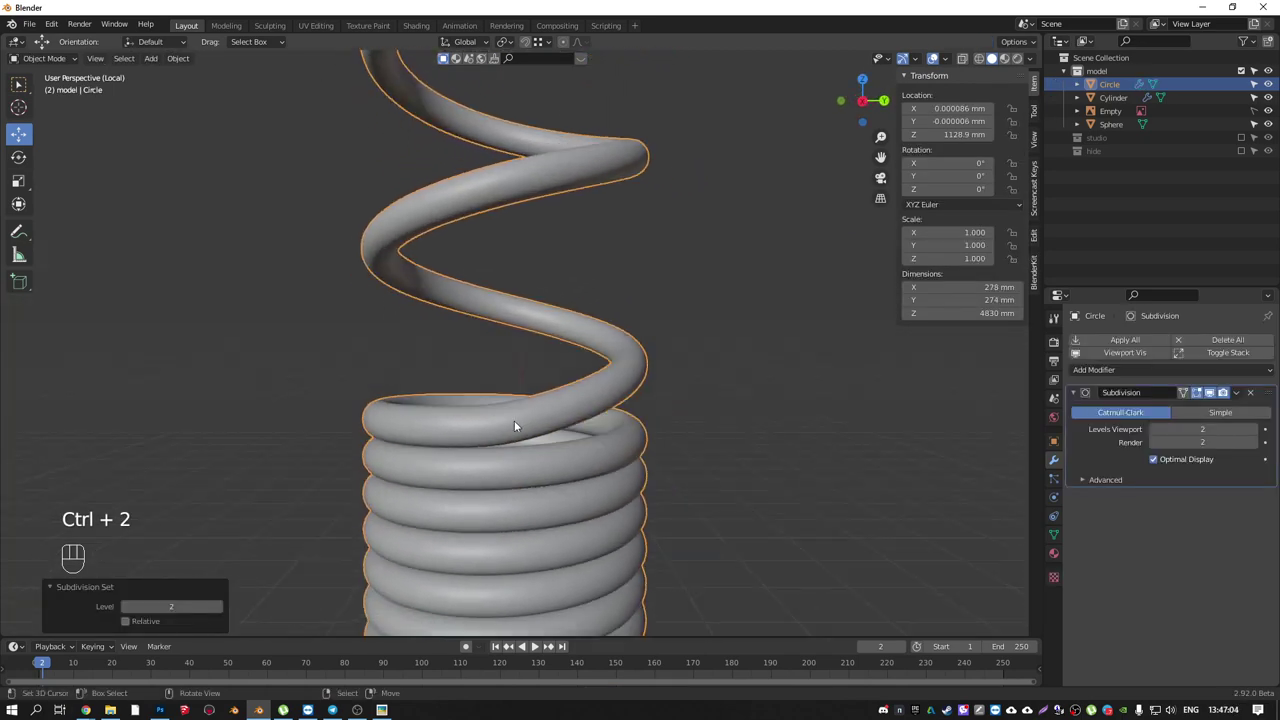
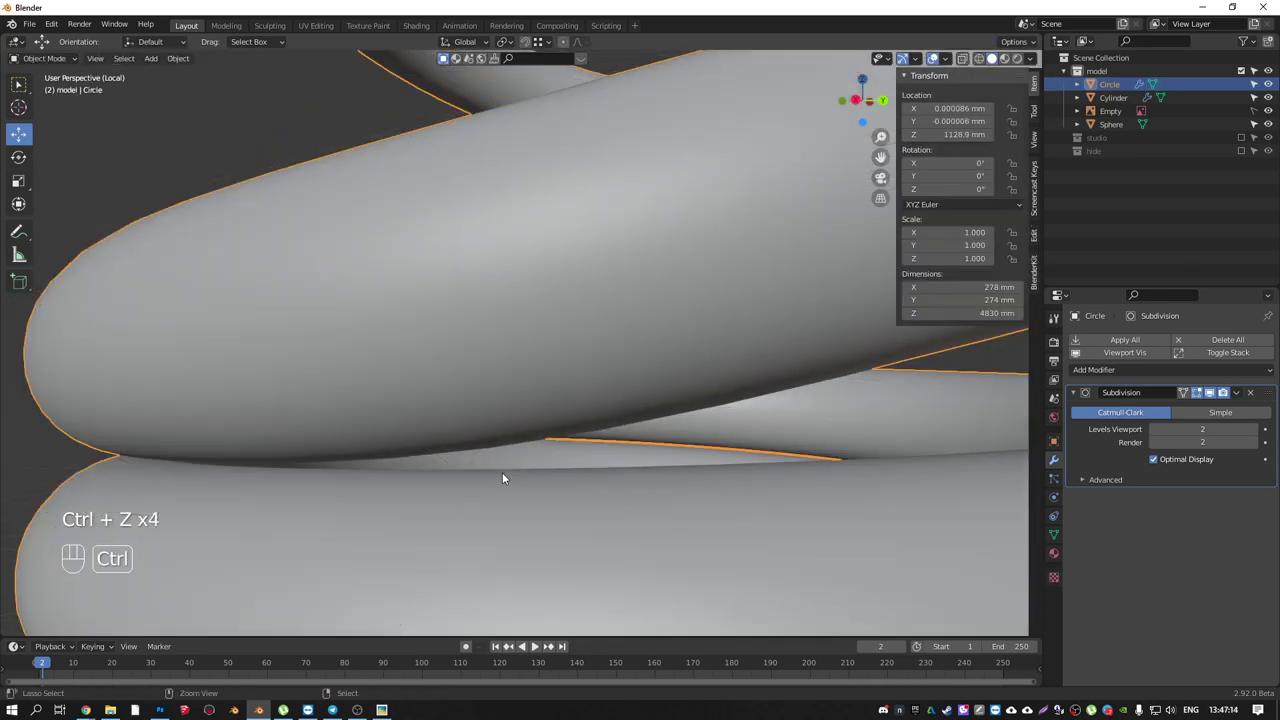
pyautogui.press('ctrl+z')
pyautogui.press('ctrl+z')
pyautogui.press('ctrl+z')
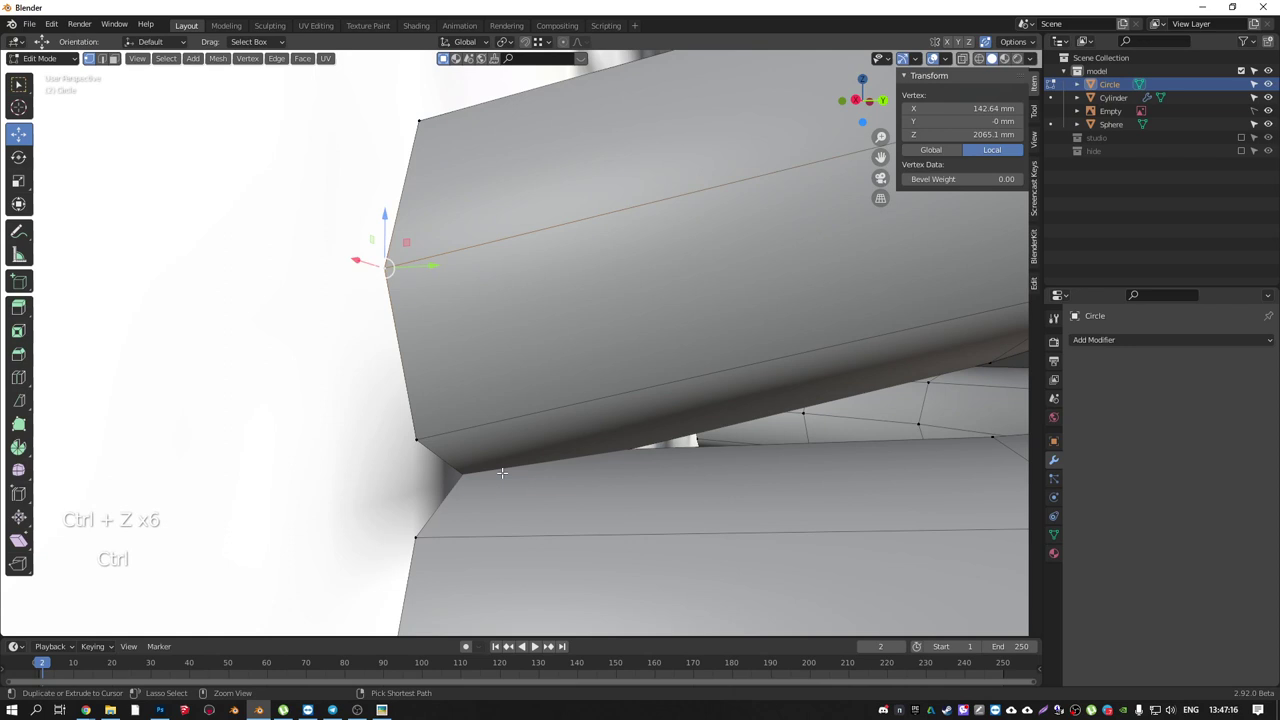
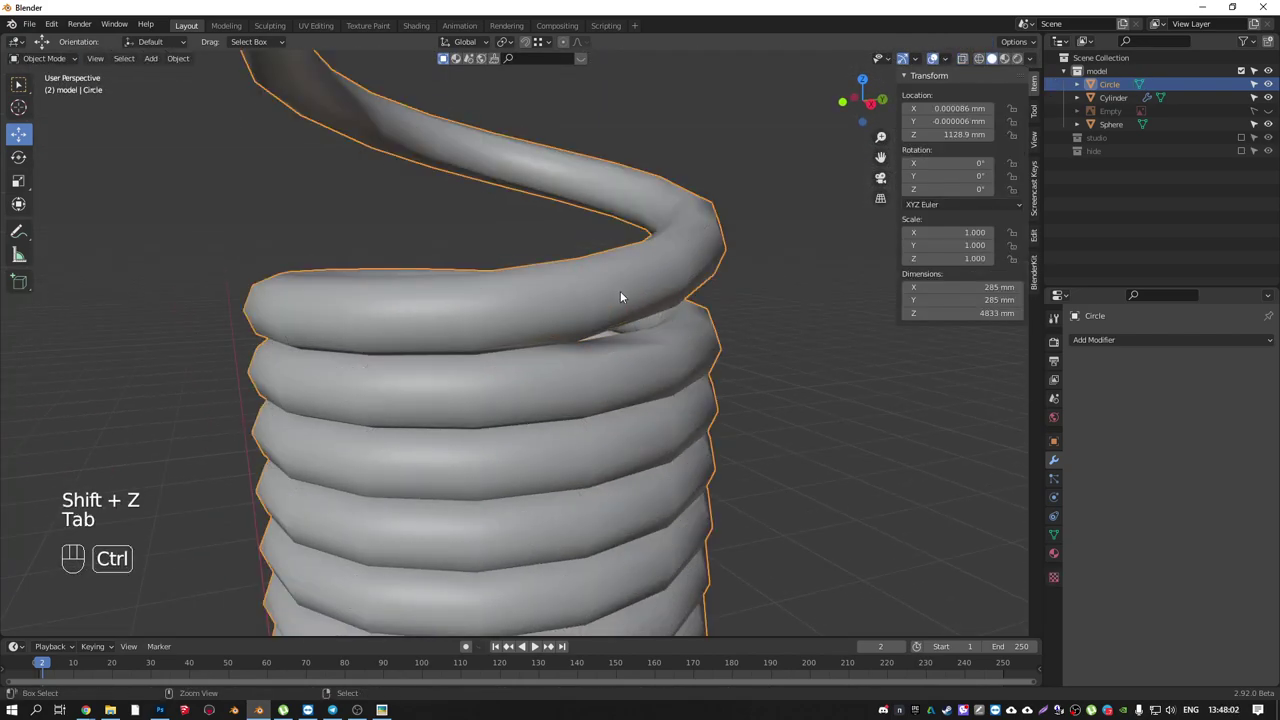
pyautogui.moveTo(616, 307); pyautogui.dragTo(586, 300)
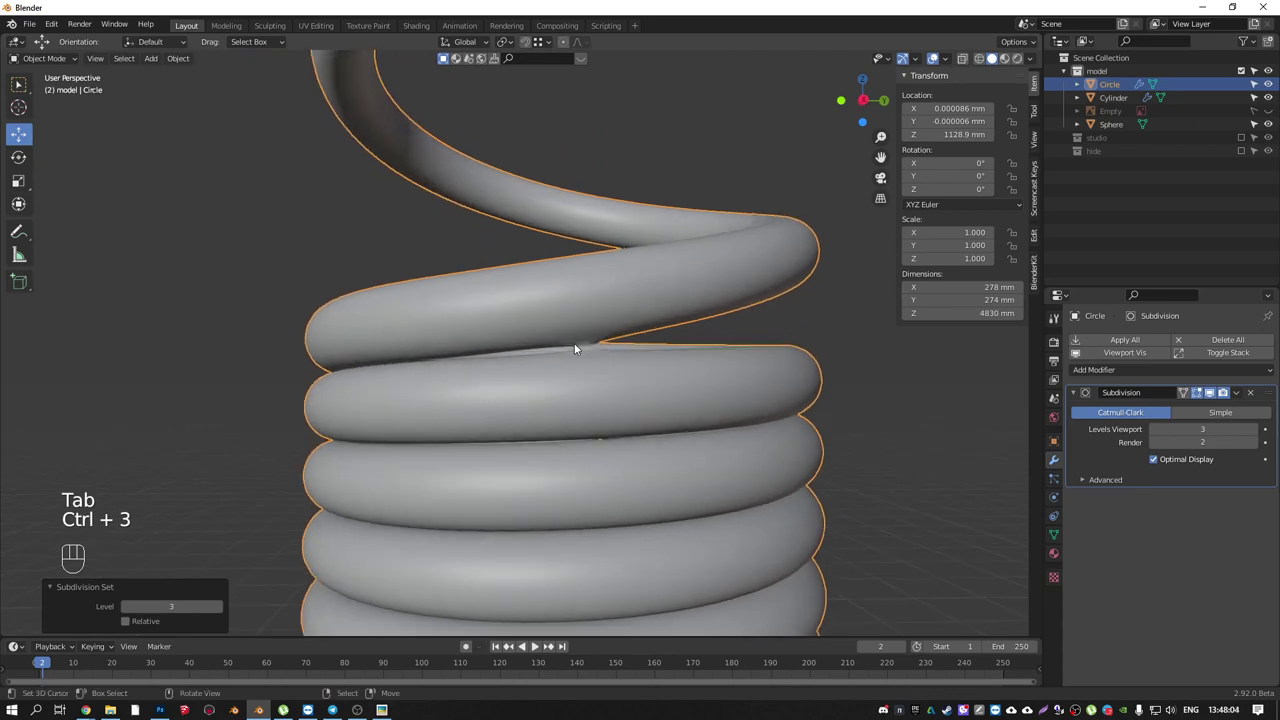
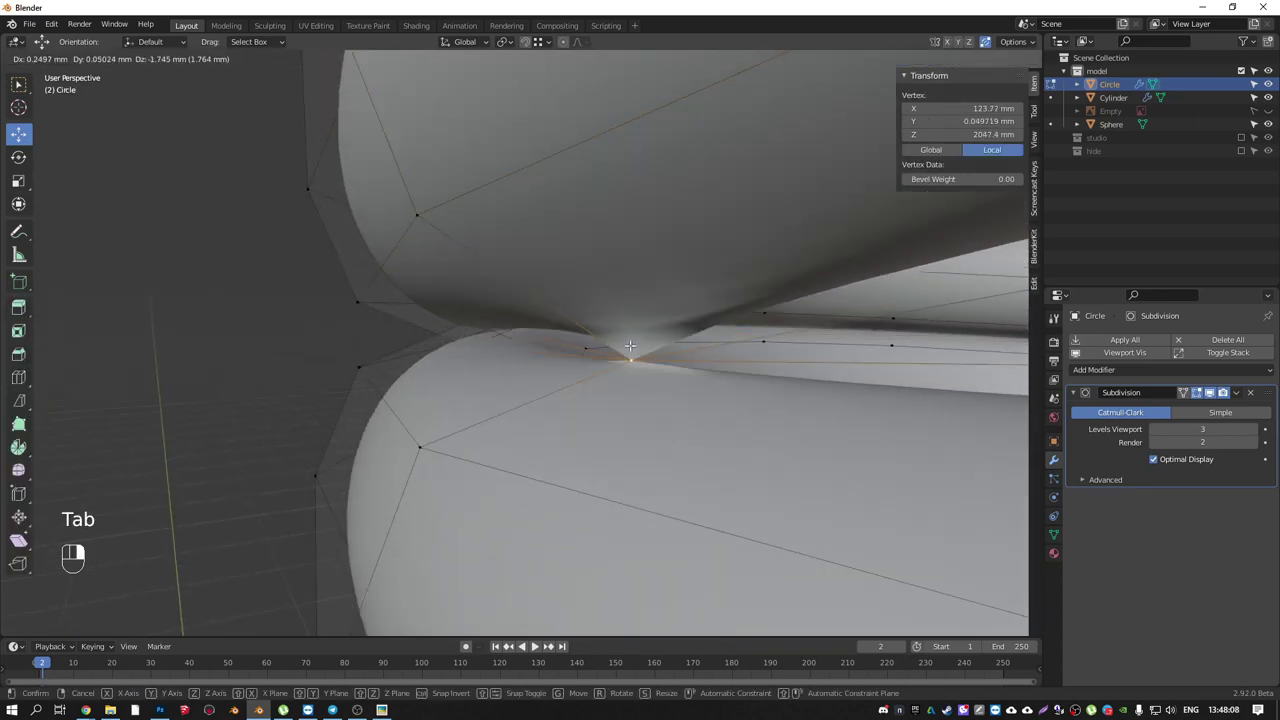
# - Nudge the pinched vertex where the top coil leaves the winding so the smoothed transition looks clean
pyautogui.press('ctrl+z')
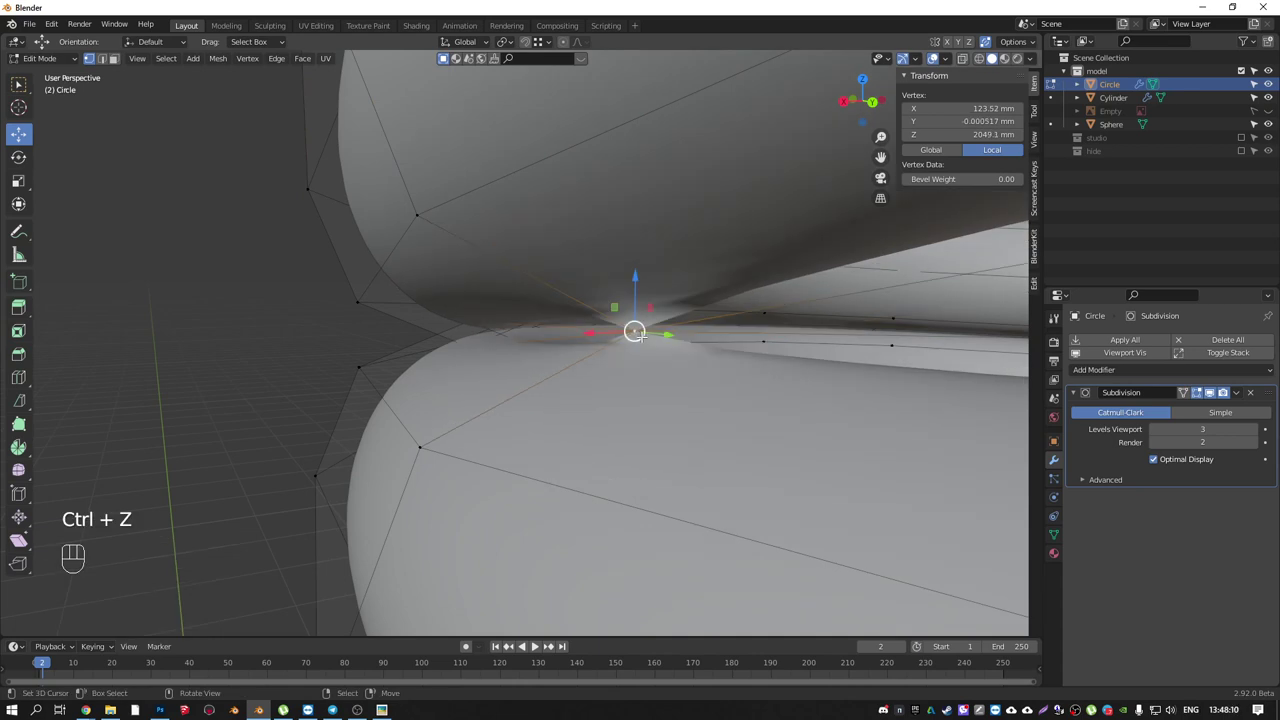
pyautogui.press('v')
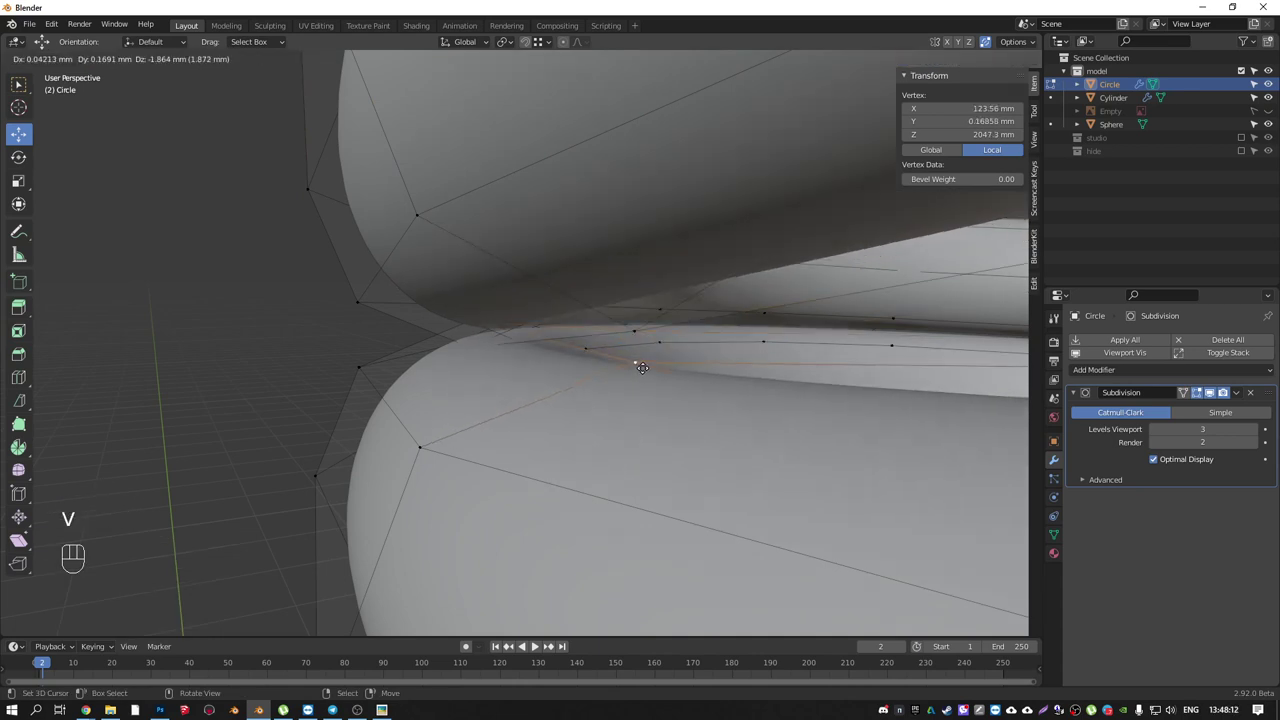
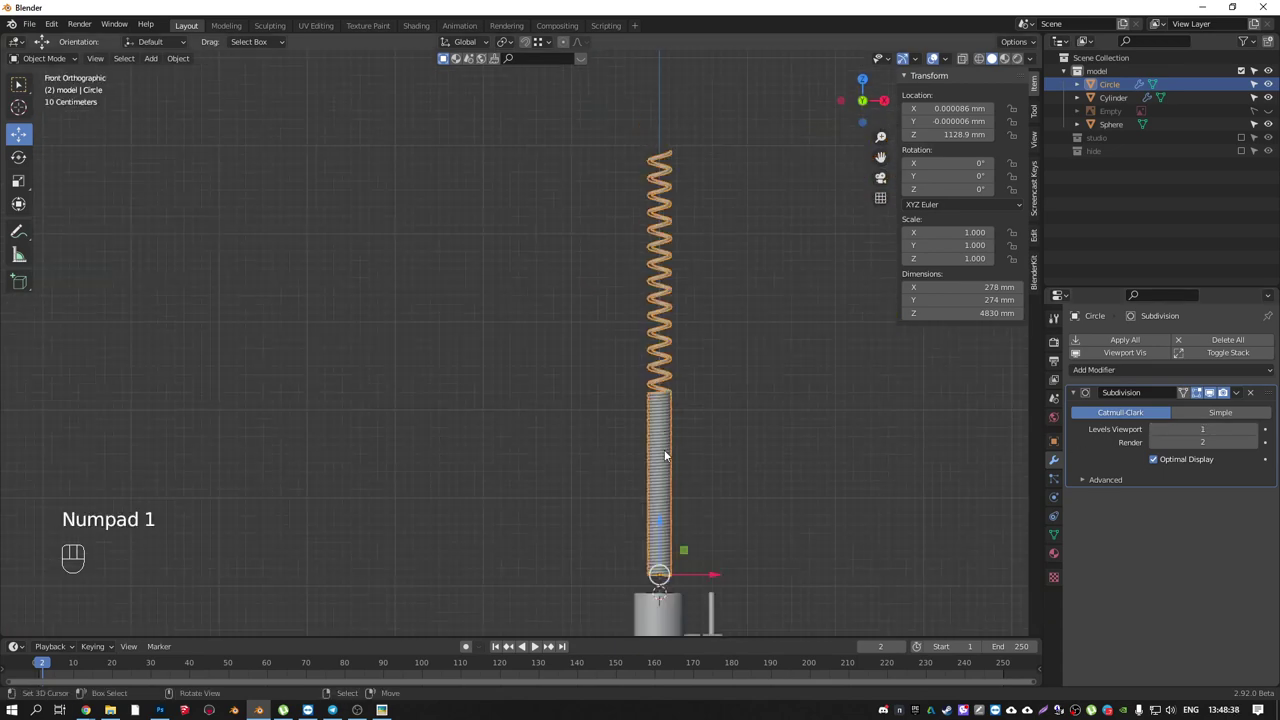
# - Frame the spring's base and bring up the Add menu's curve types
pyautogui.moveTo(662, 503); pyautogui.dragTo(676, 392)
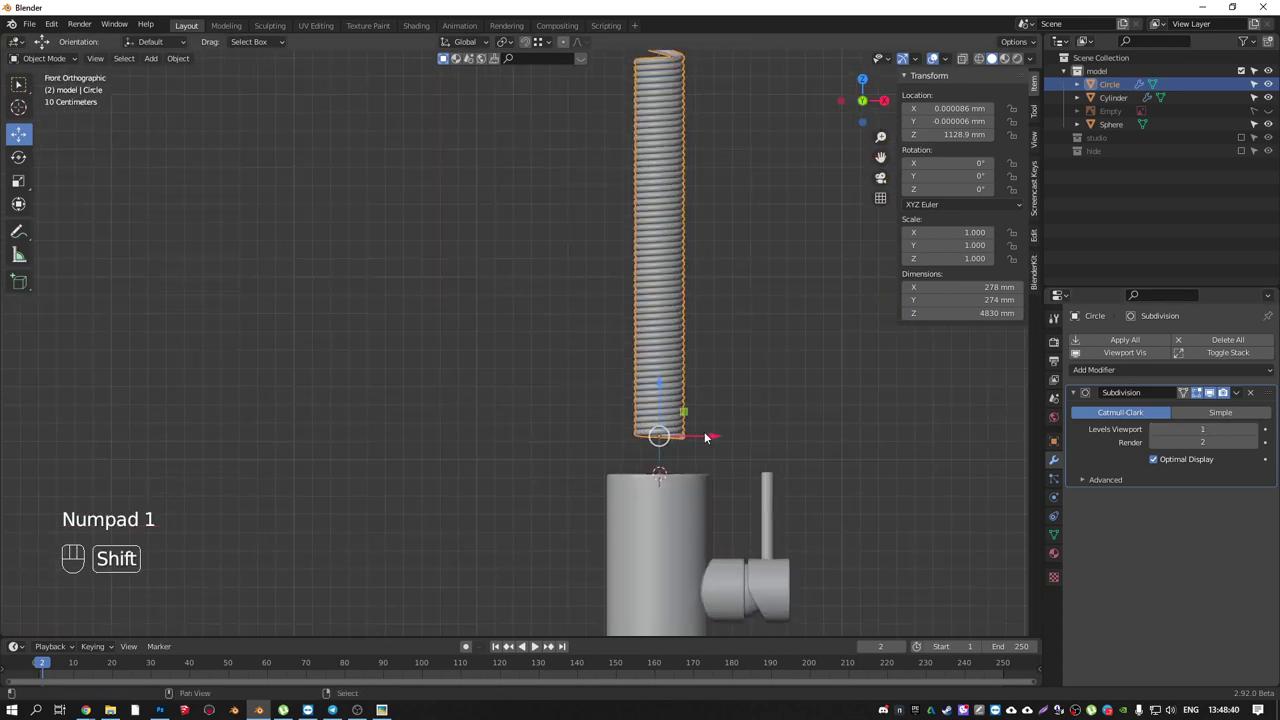
pyautogui.press('shift+z')
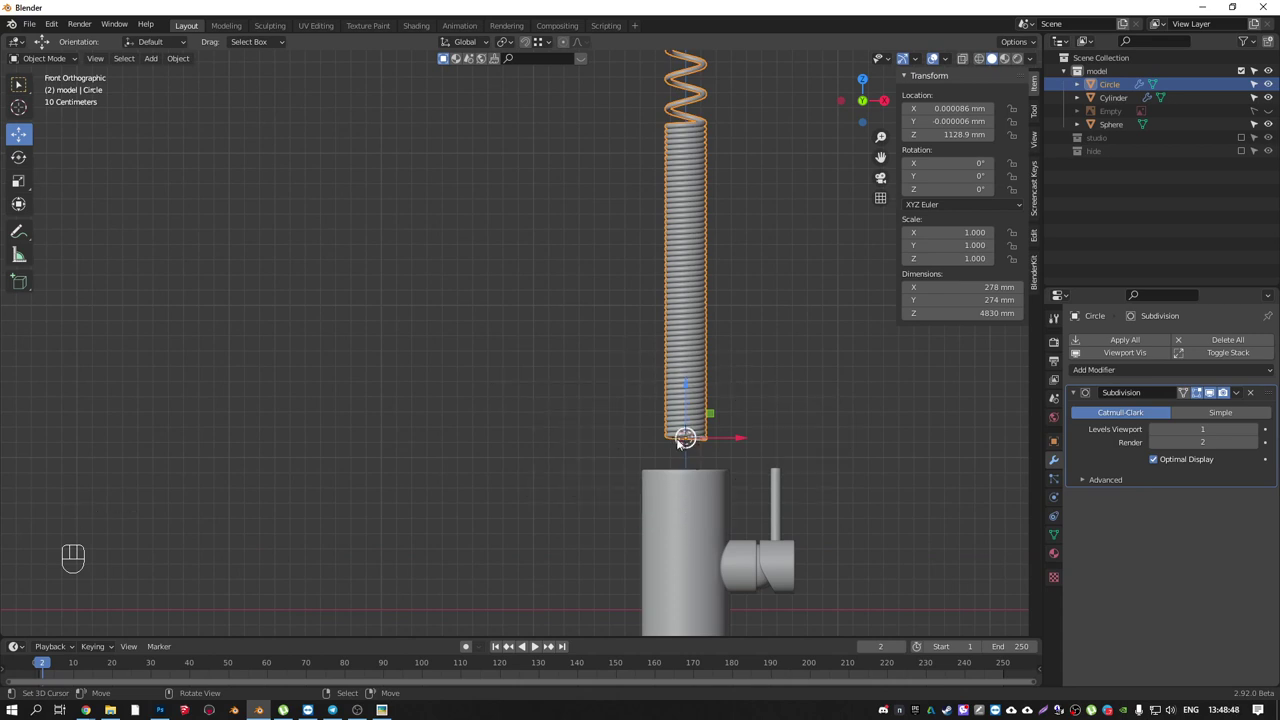
pyautogui.press('shift+a')
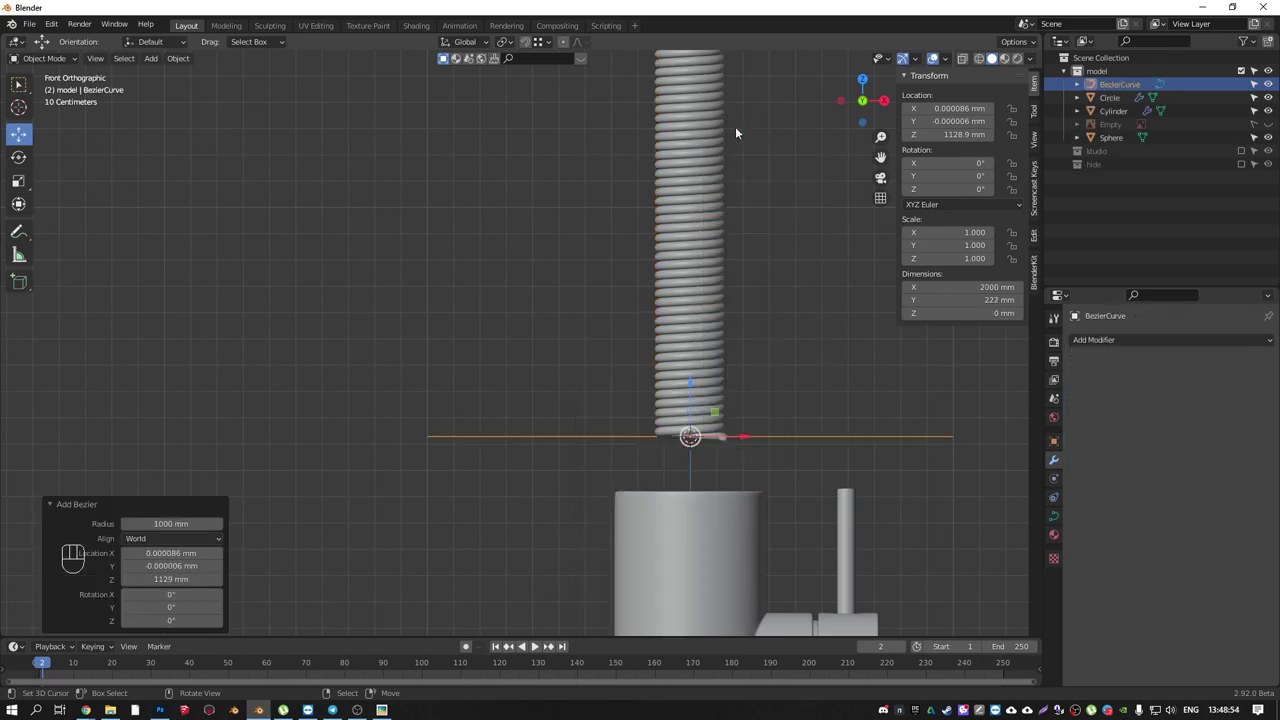
# - Rotate the new Bezier upright, snap its end to the spring's base, and stretch the top handles into an arc
pyautogui.press('Tab')
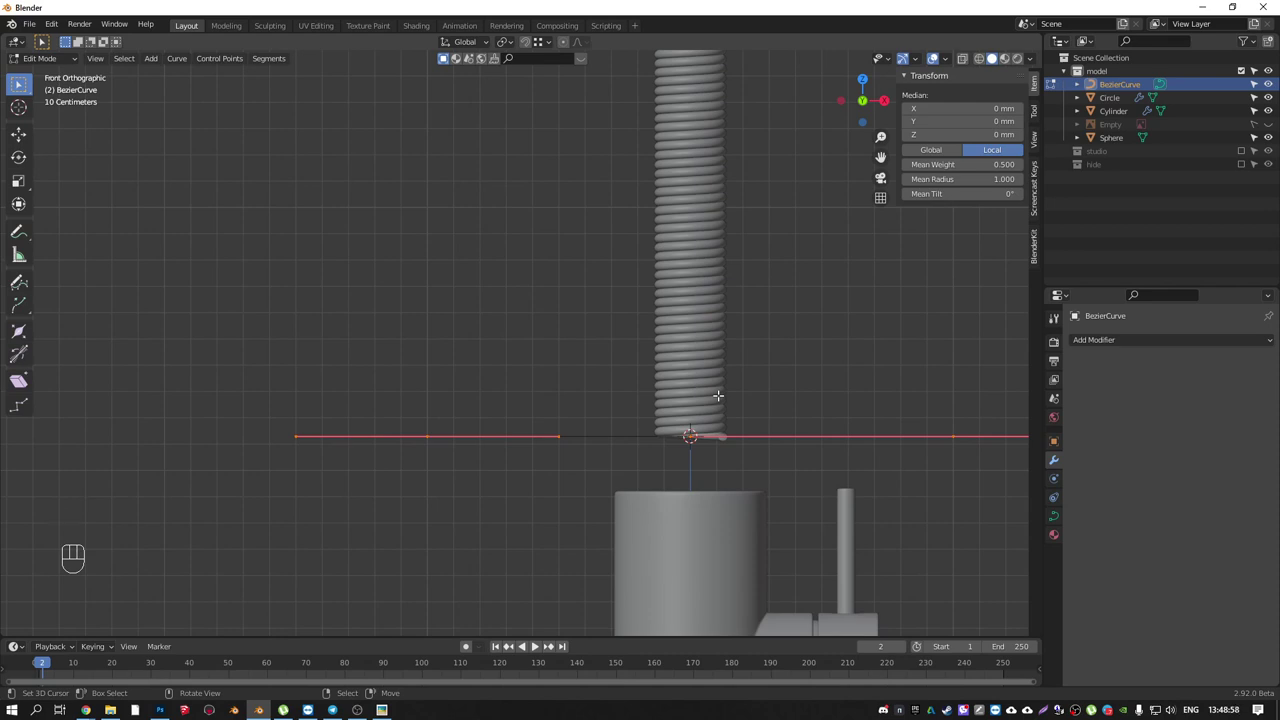
pyautogui.press('r')
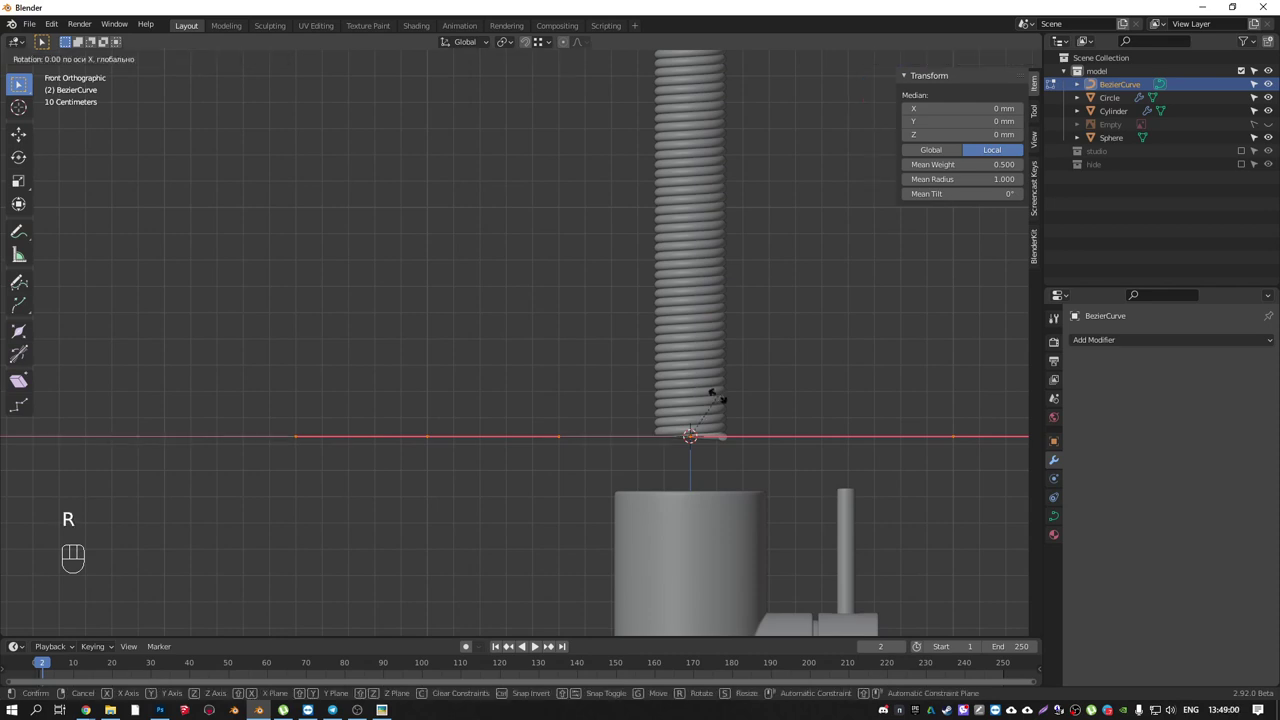
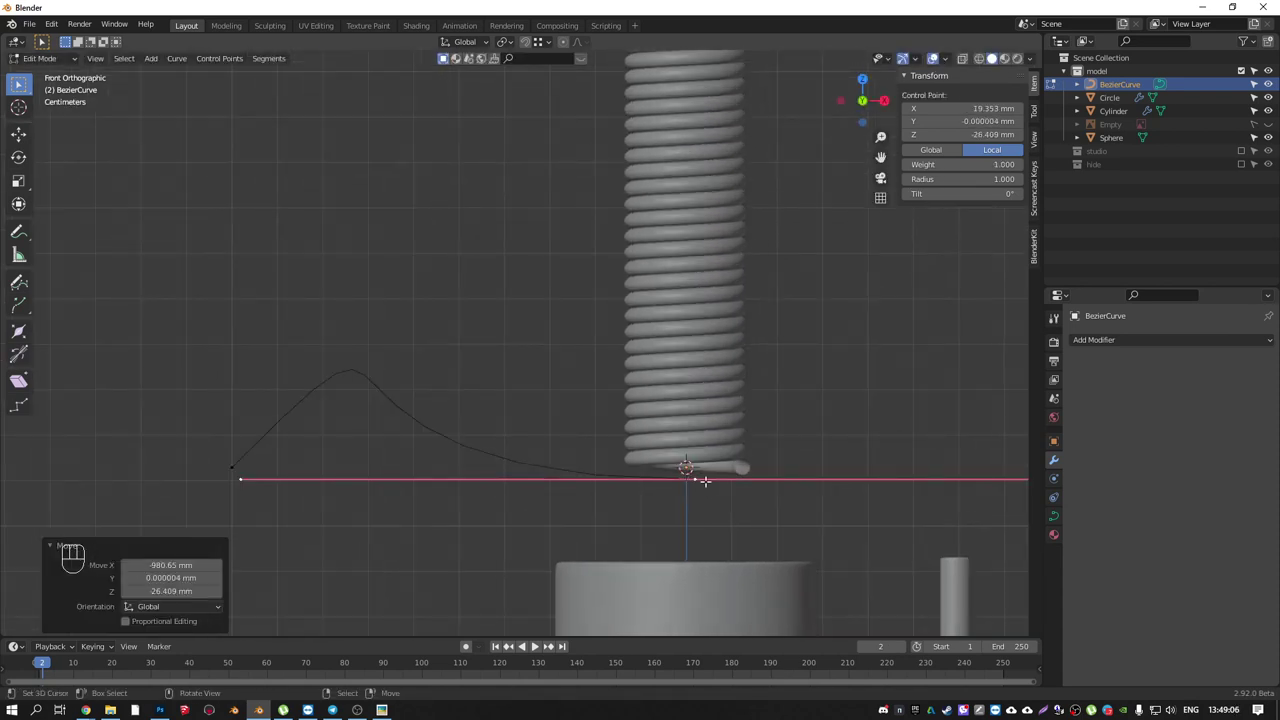
pyautogui.press('shift+s')
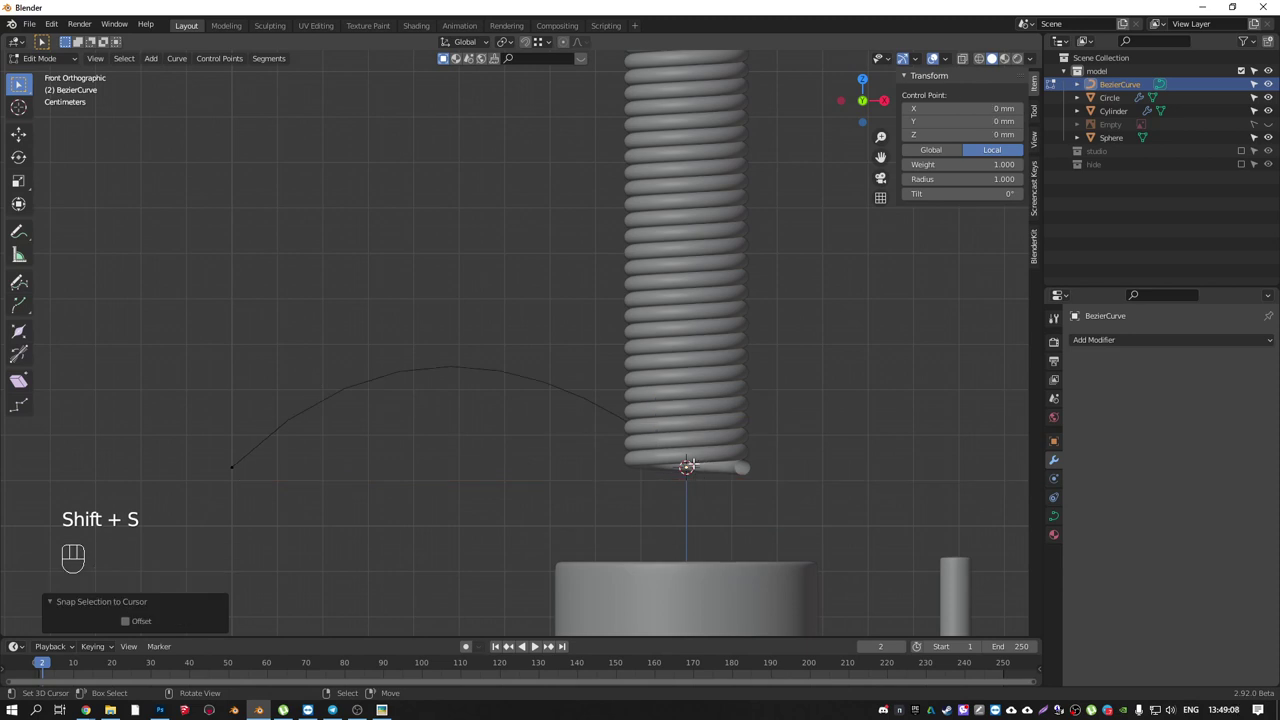
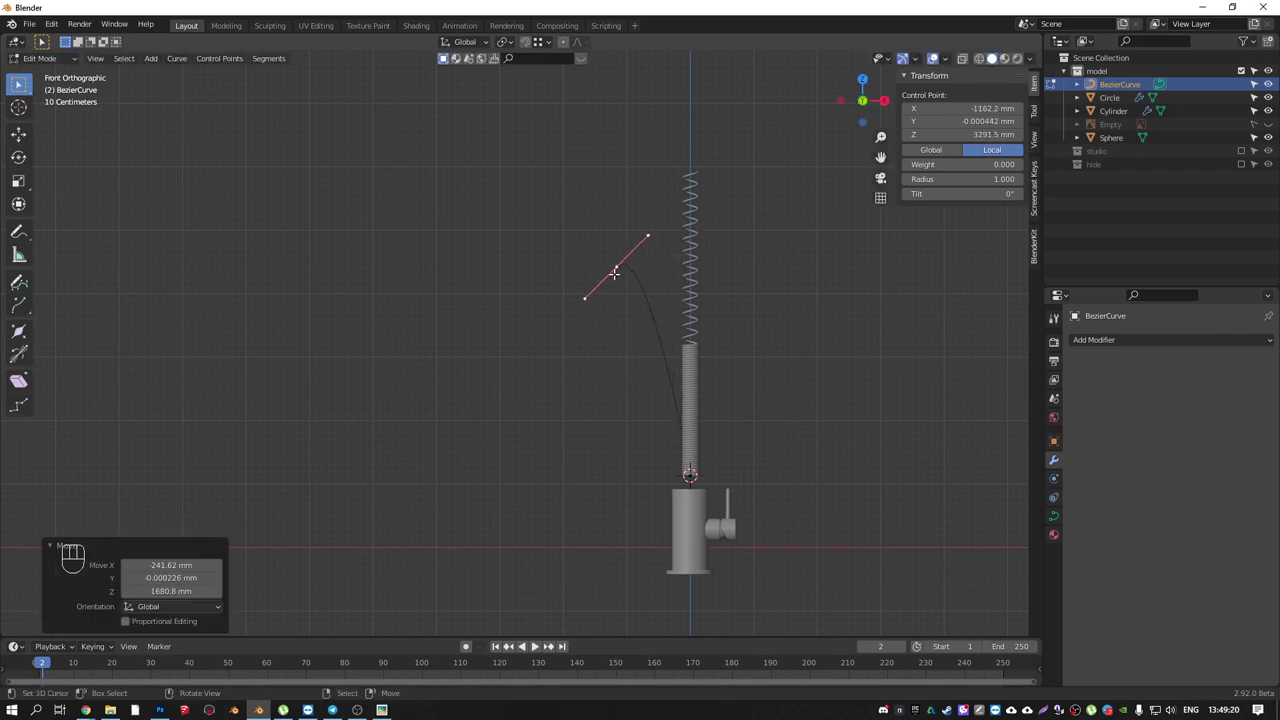
pyautogui.press('s')
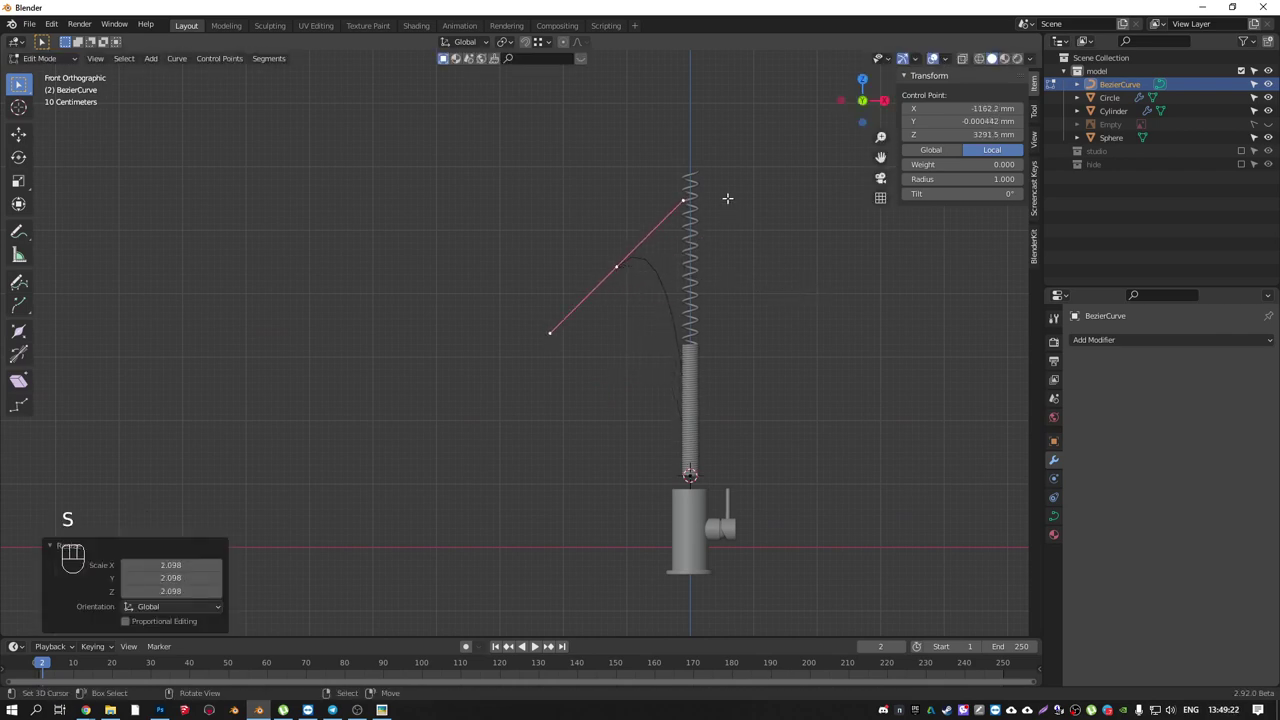
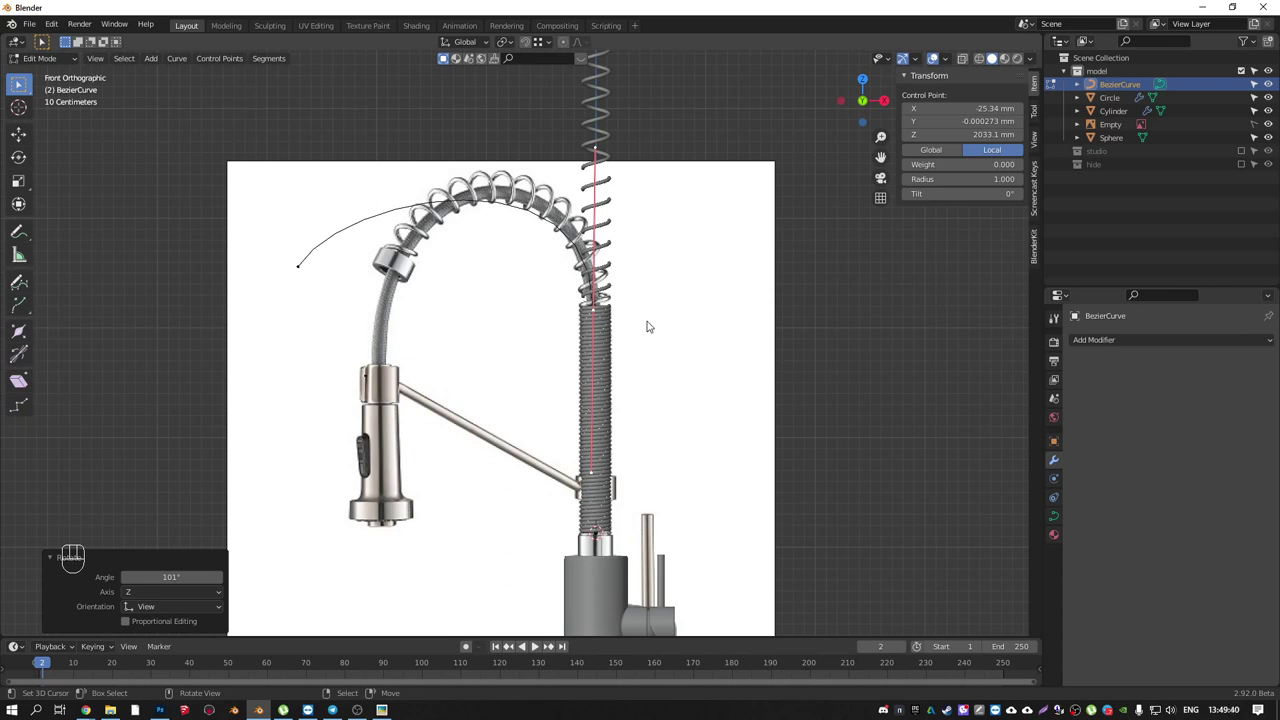
# - Move and scale the control points with Aligned handles so the path traces the hose over the arch to the spray head
pyautogui.press('shift+s')
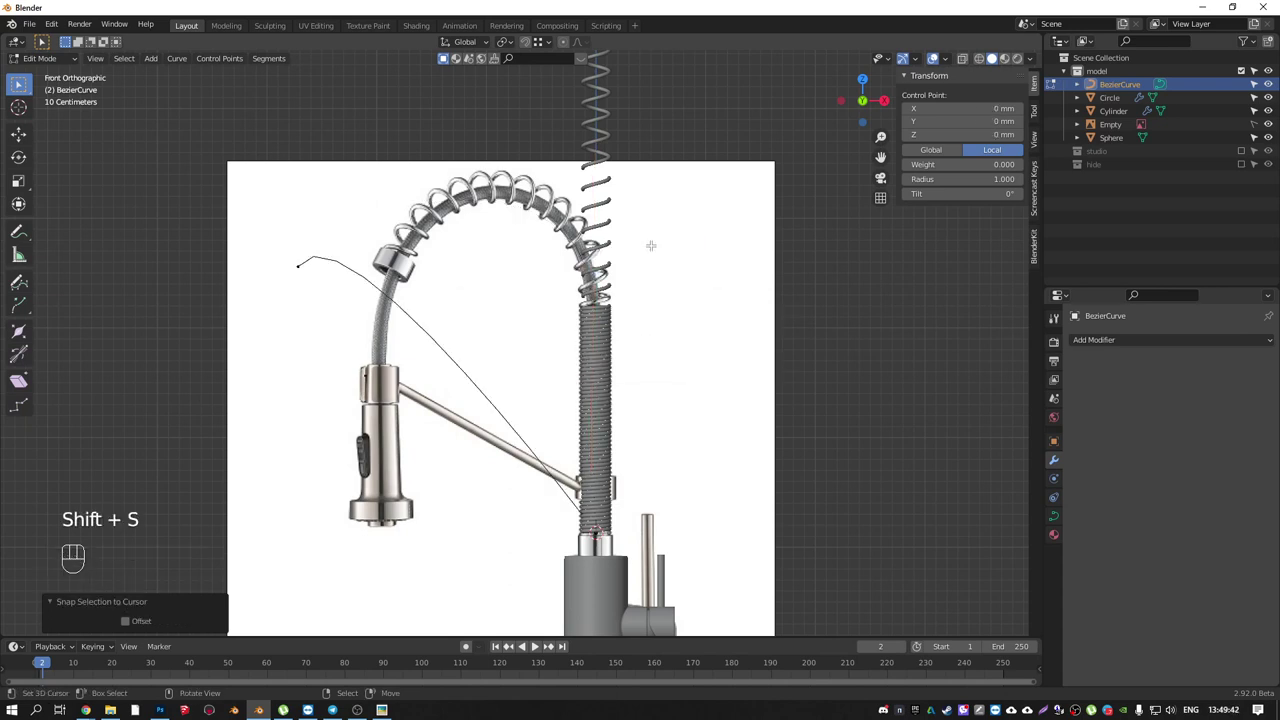
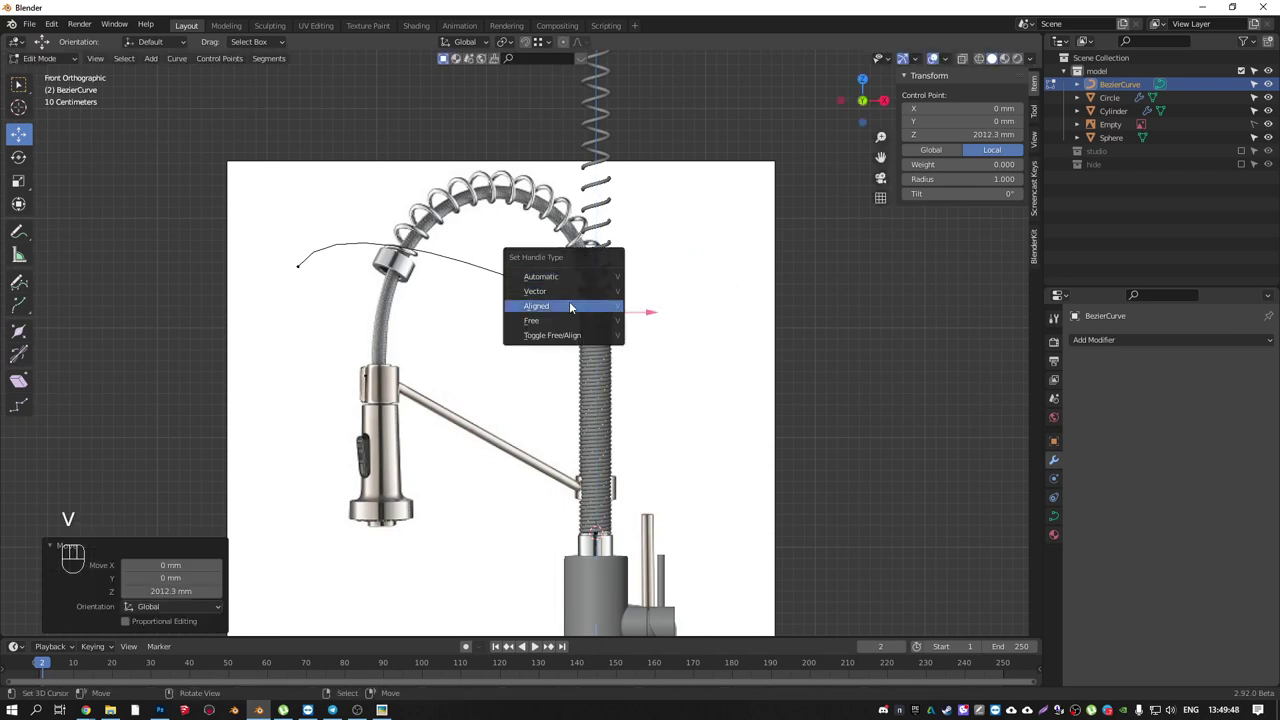
pyautogui.press('v')
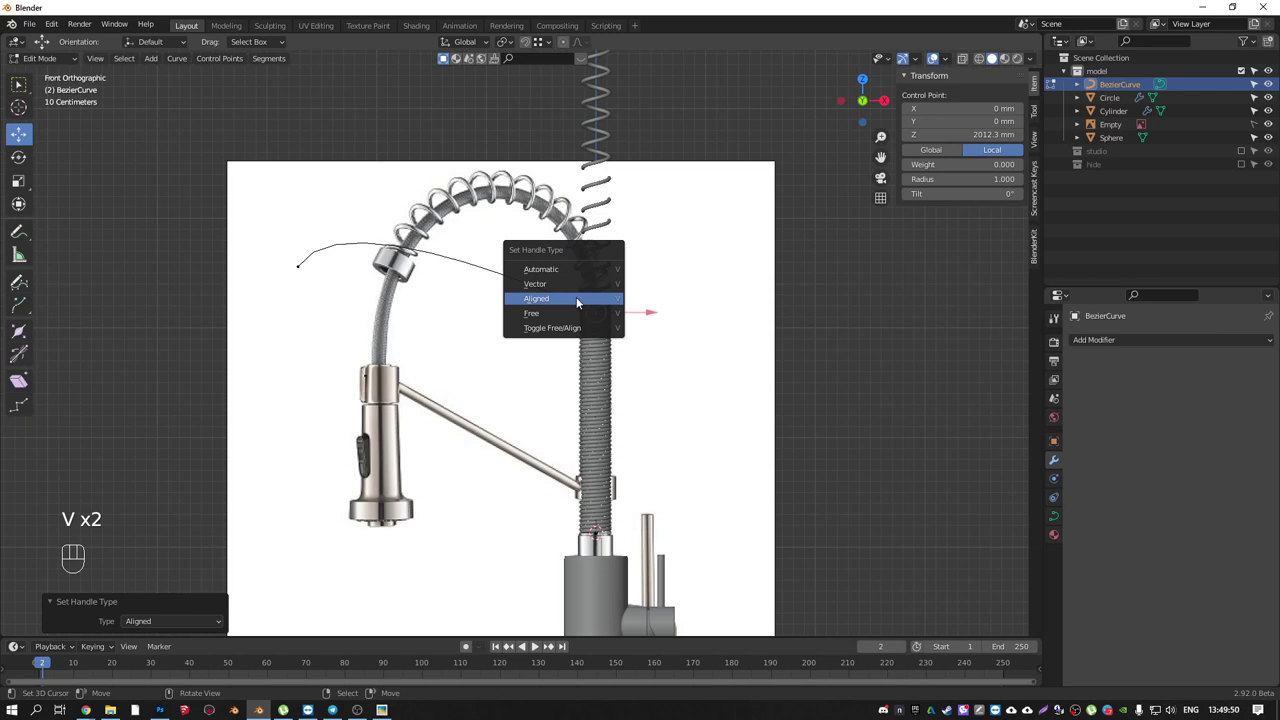
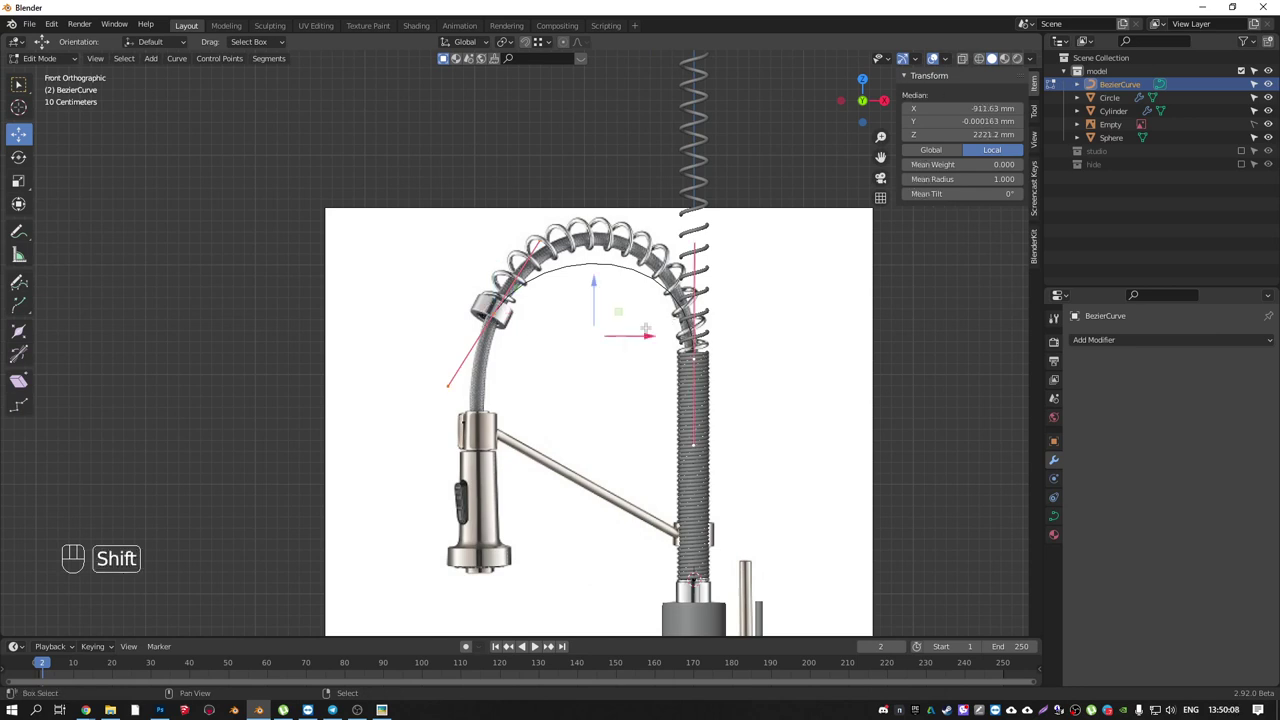
pyautogui.press('w')
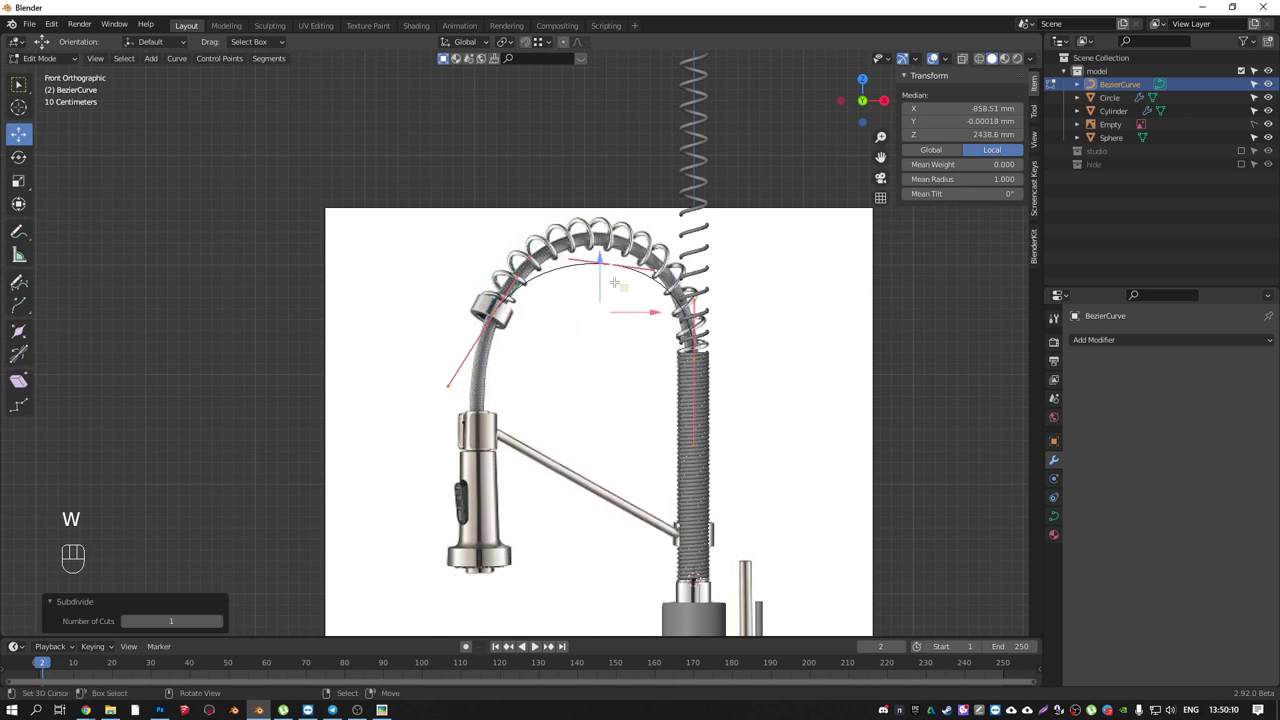
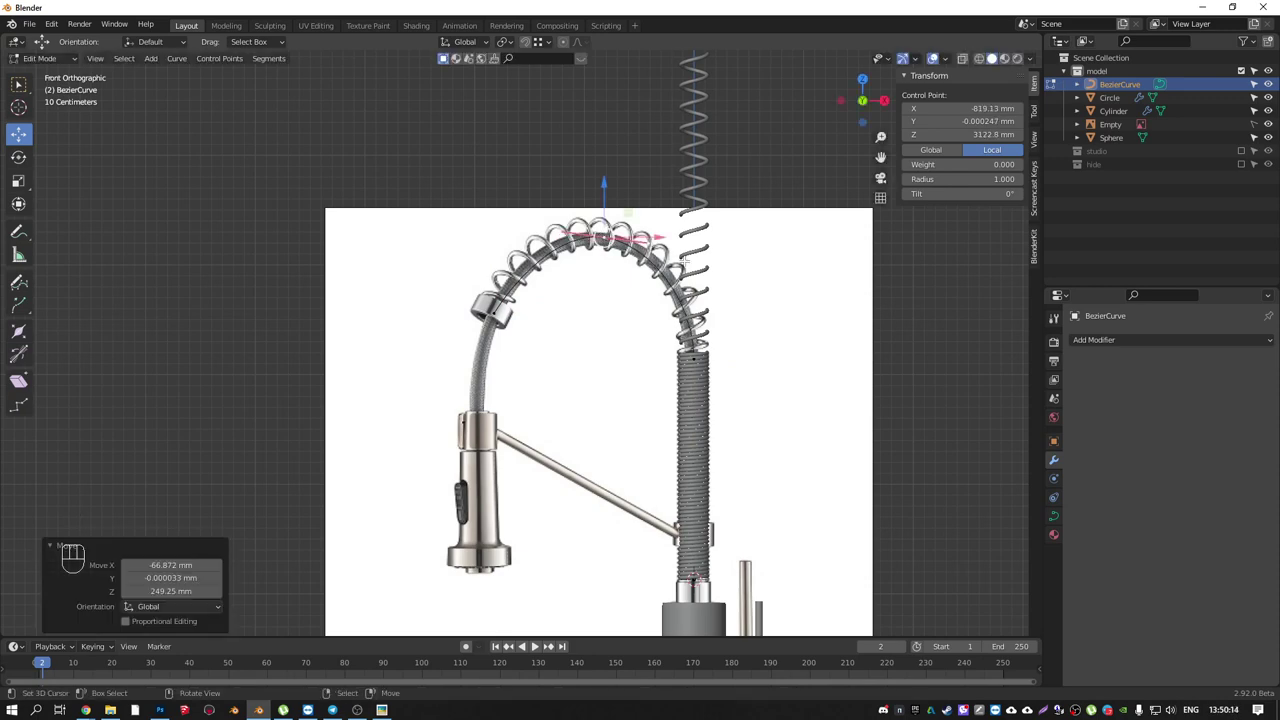
pyautogui.press('s')
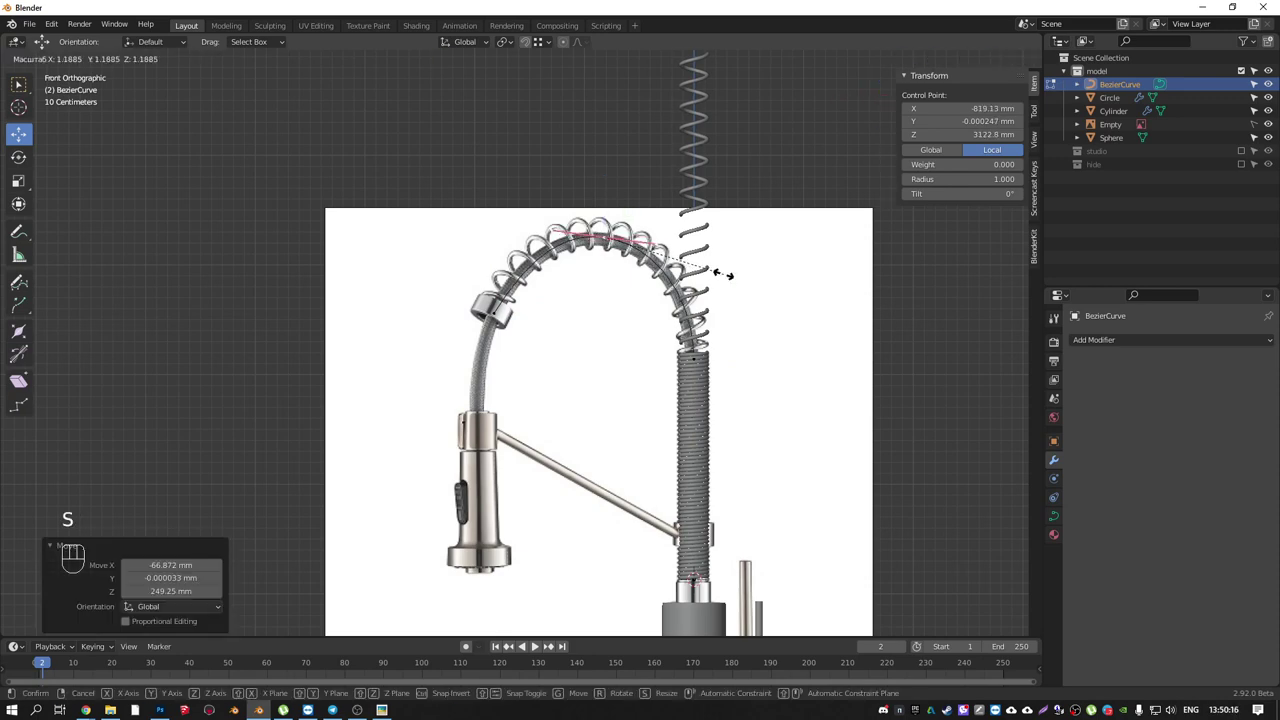
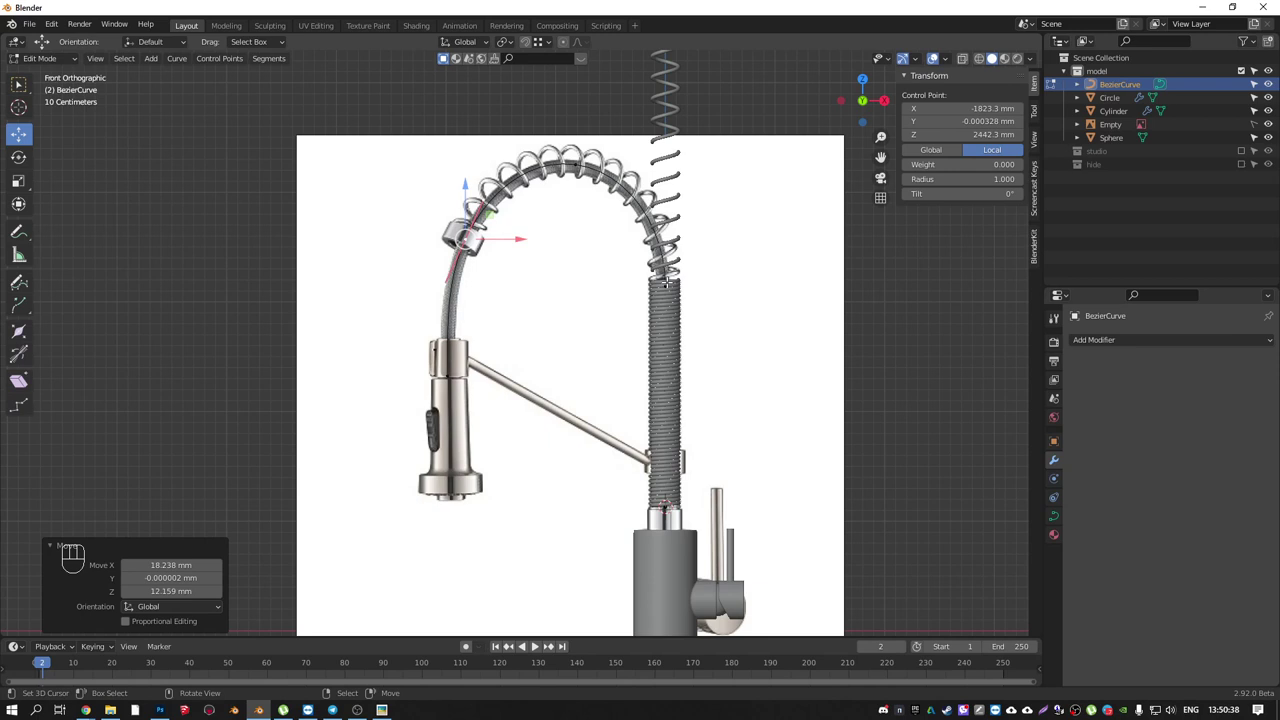
pyautogui.press('Tab')
# - Add a Curve modifier to the coil with BezierCurve as target so the spring bends along the hose path
pyautogui.rightClick(730, 128)
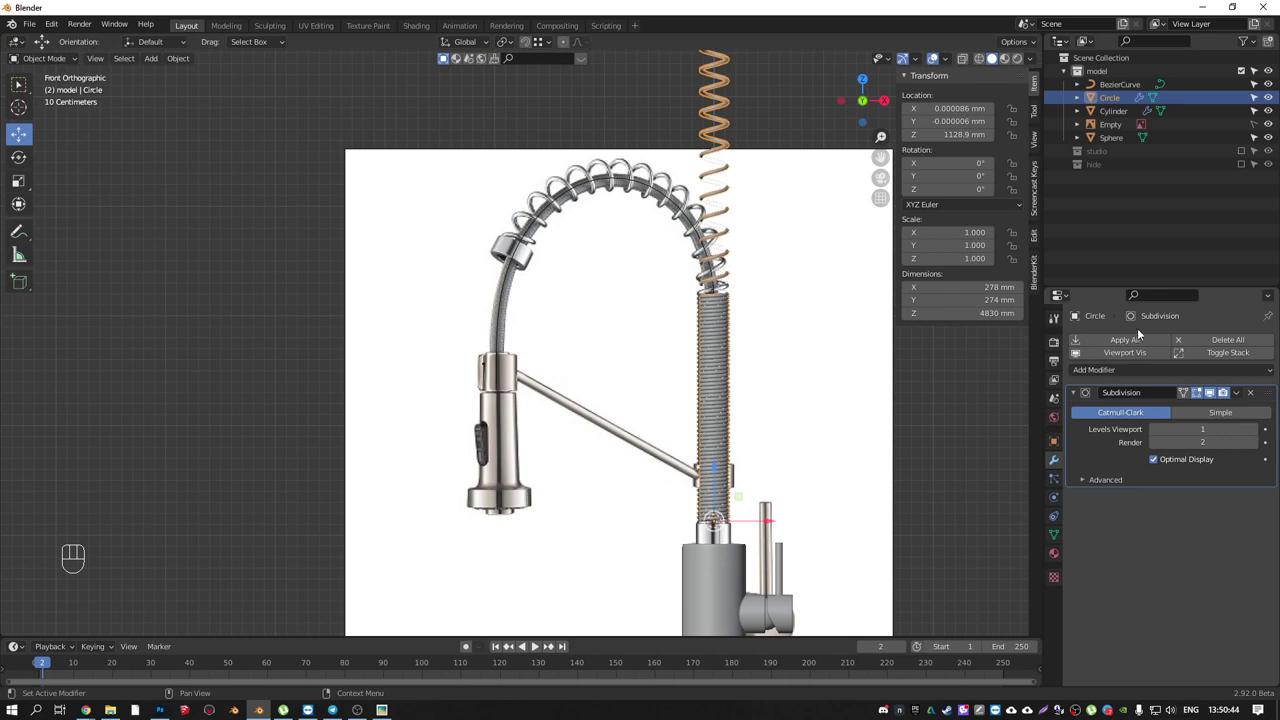
pyautogui.moveTo(1146, 372); pyautogui.dragTo(1113, 432)
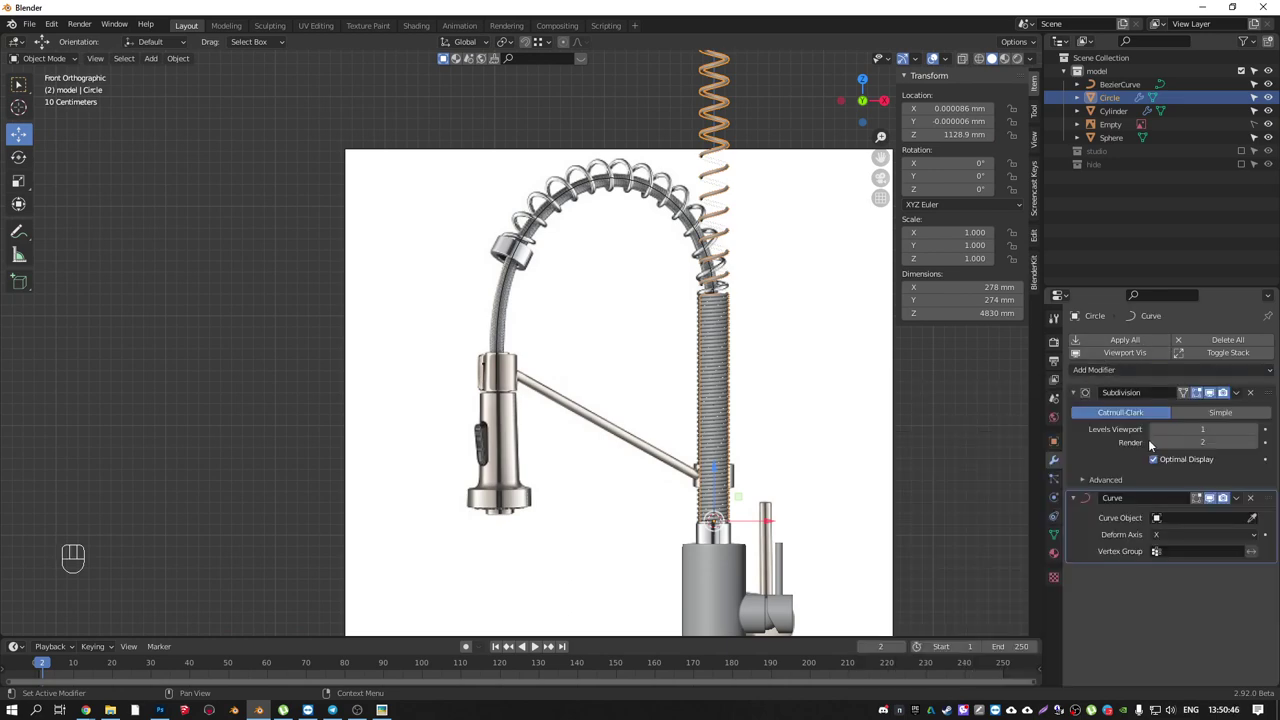
pyautogui.click(1261, 521)
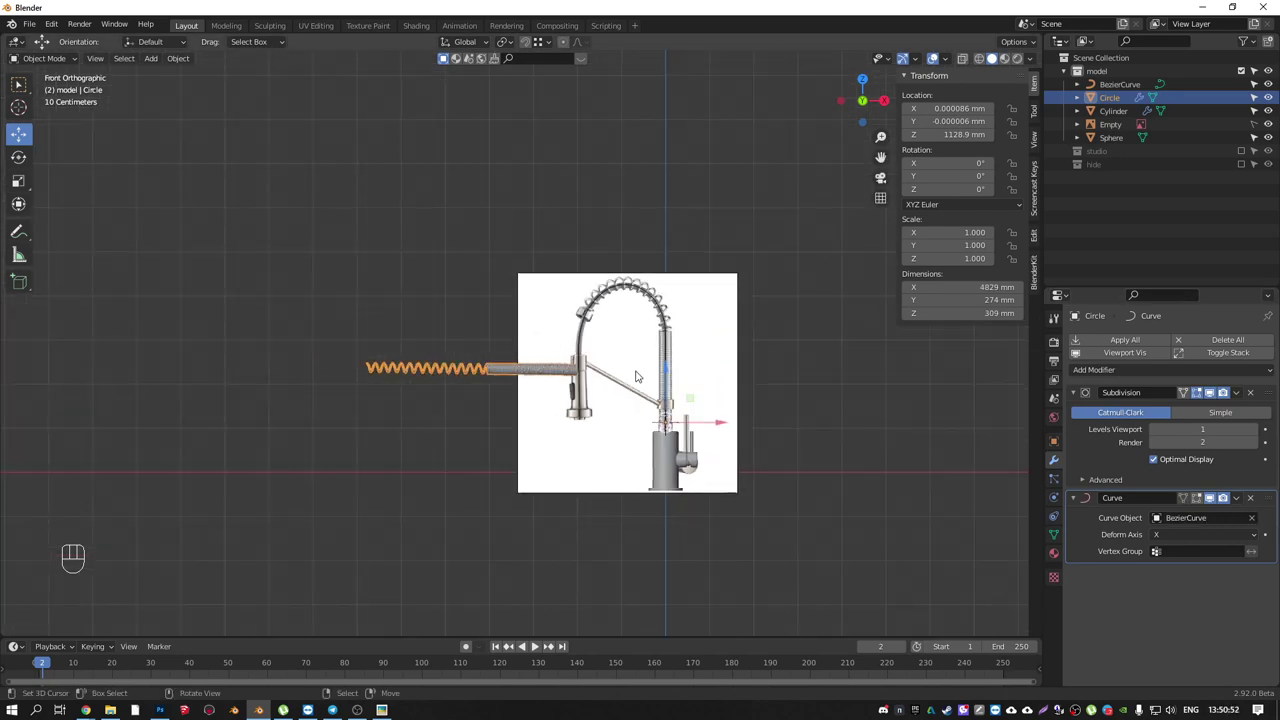
pyautogui.moveTo(1178, 537); pyautogui.dragTo(1183, 583)
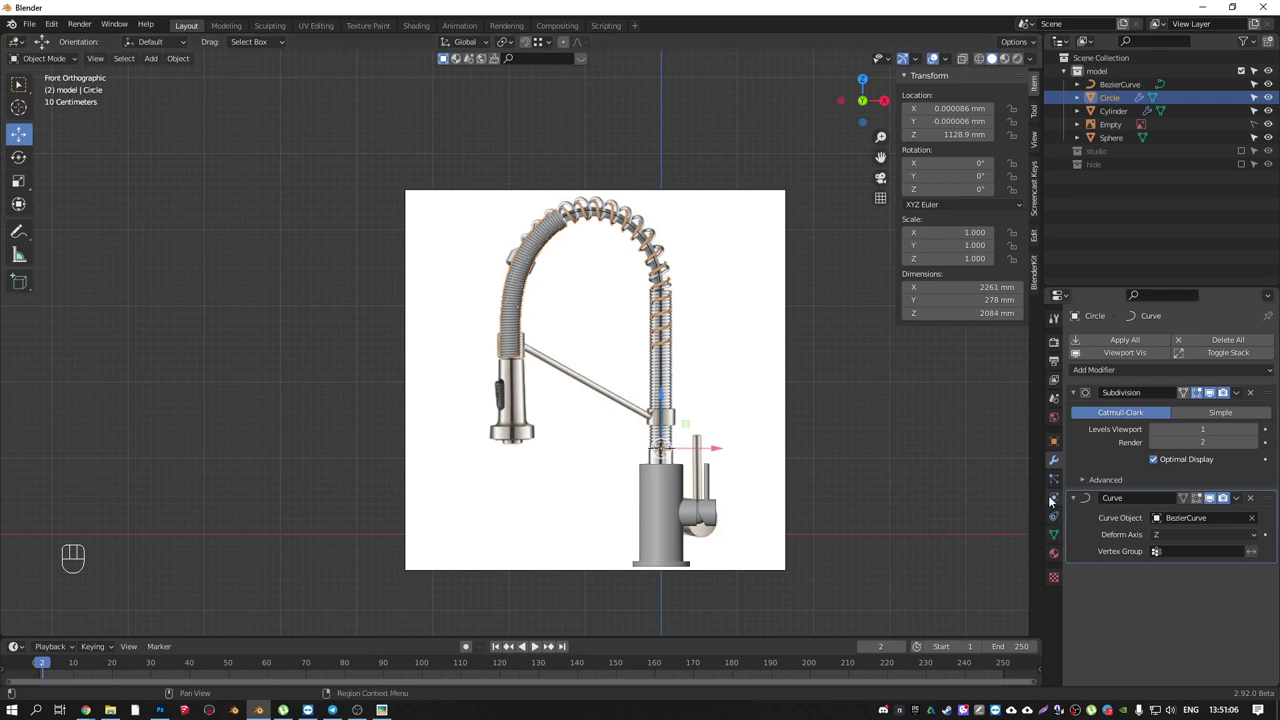
pyautogui.rightClick(670, 361)
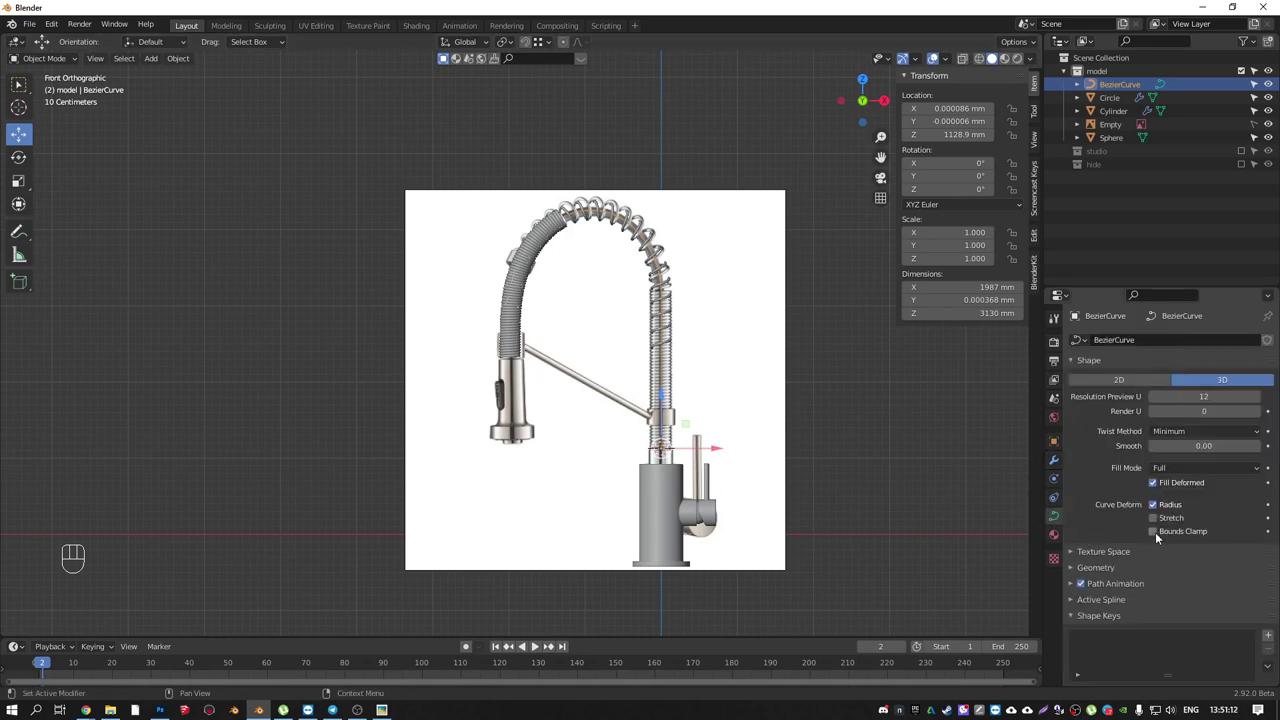
# - Check the path's spline settings and move its points so the deformed coil hugs the arch up to the spray head
pyautogui.click(1079, 587)
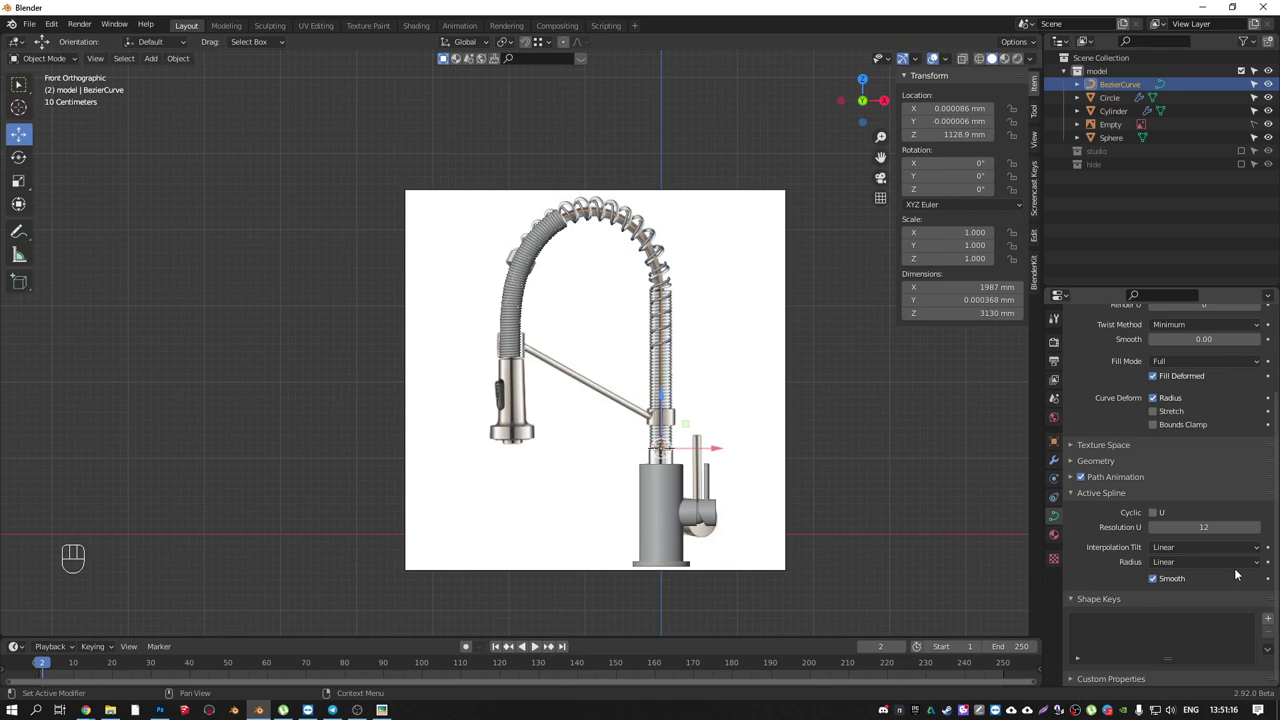
pyautogui.click(1070, 480)
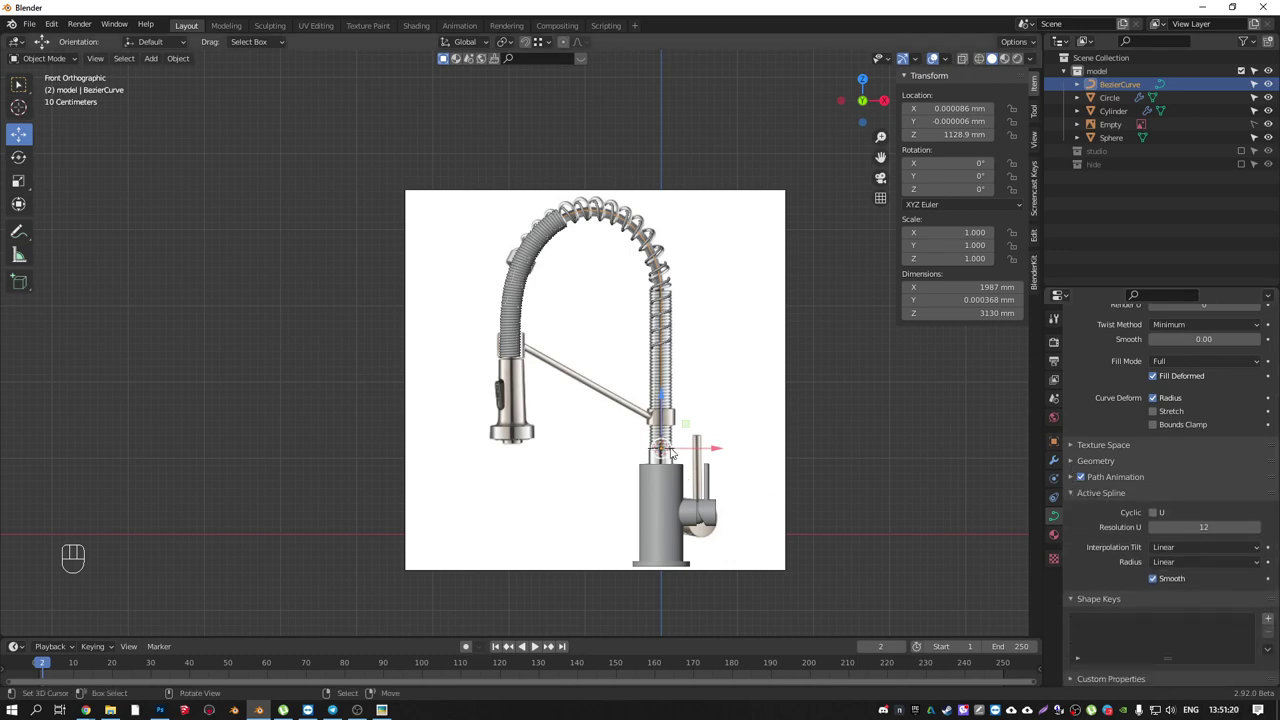
pyautogui.press('Tab')
pyautogui.press('t')
pyautogui.press('t')
pyautogui.moveTo(178, 67); pyautogui.dragTo(366, 229)
pyautogui.press('a')
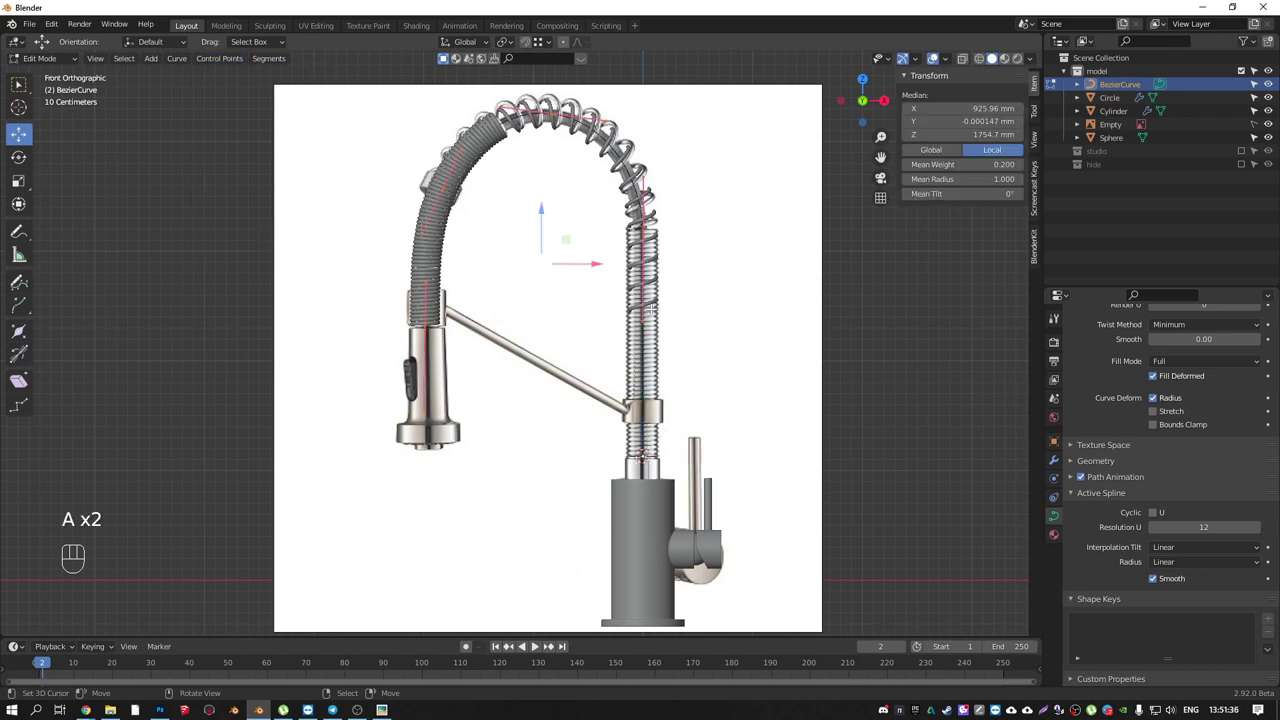
pyautogui.moveTo(224, 63); pyautogui.dragTo(280, 87)
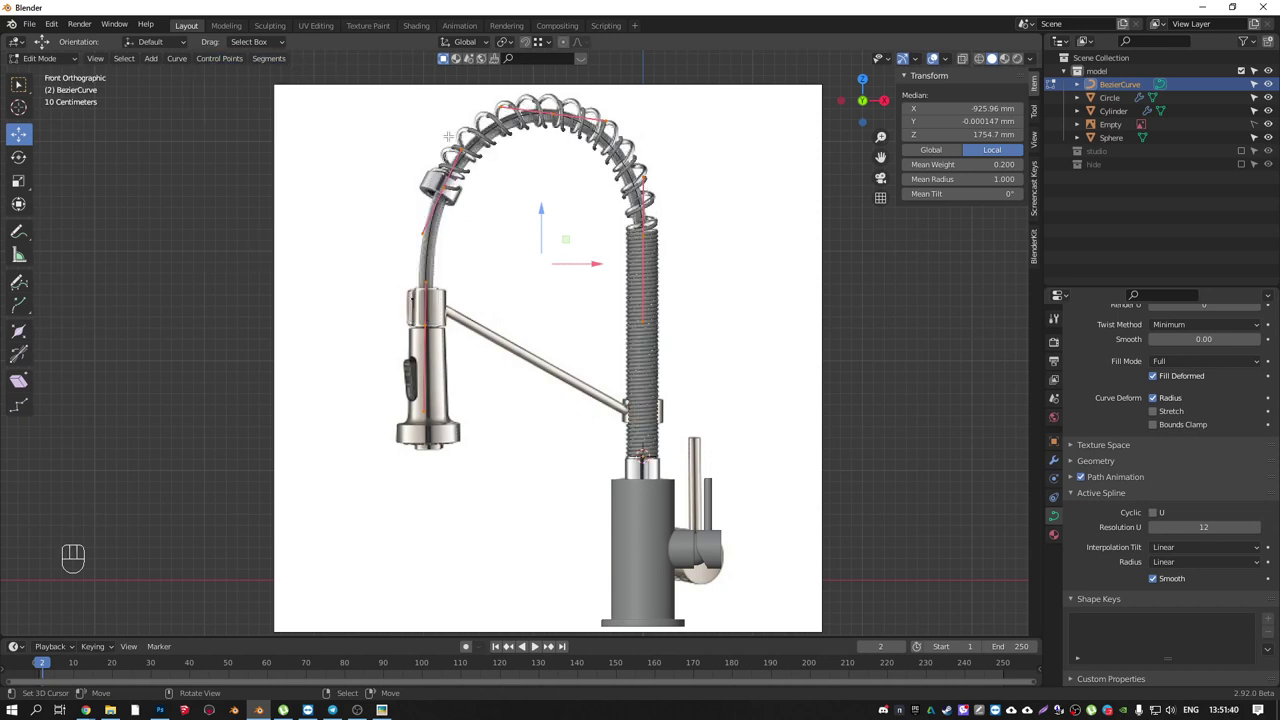
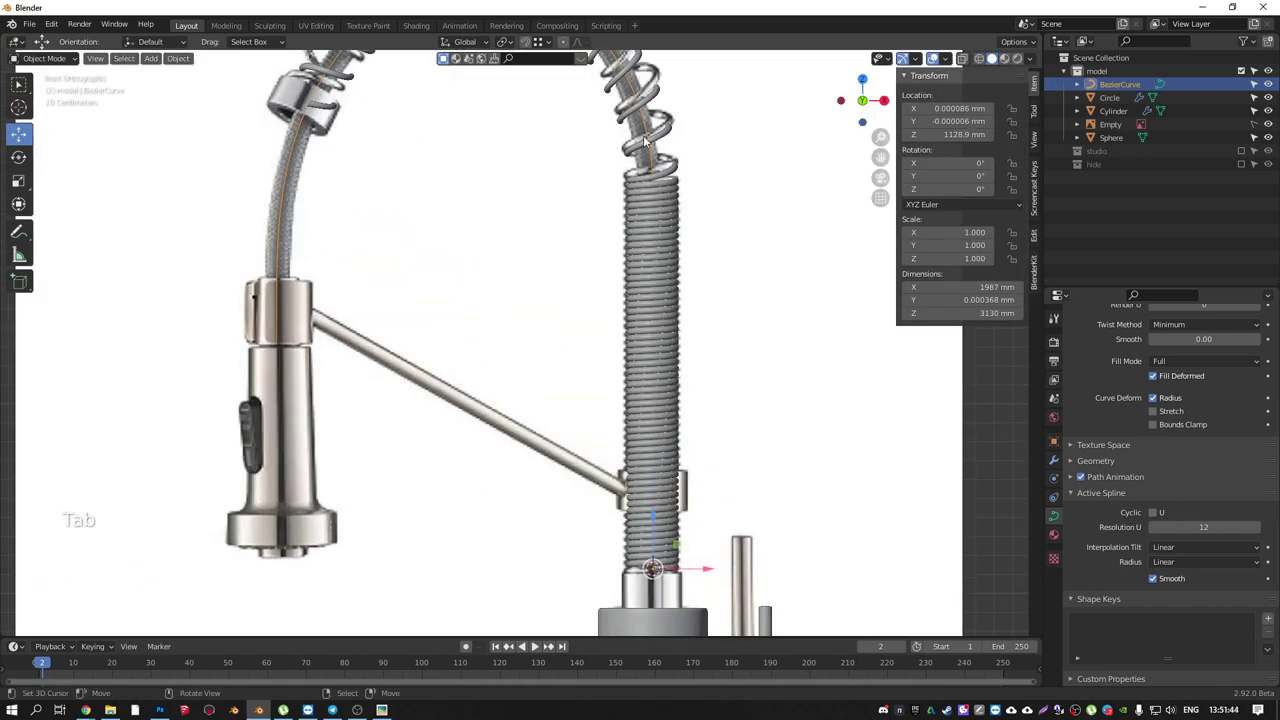
pyautogui.moveTo(664, 209); pyautogui.dragTo(685, 291)
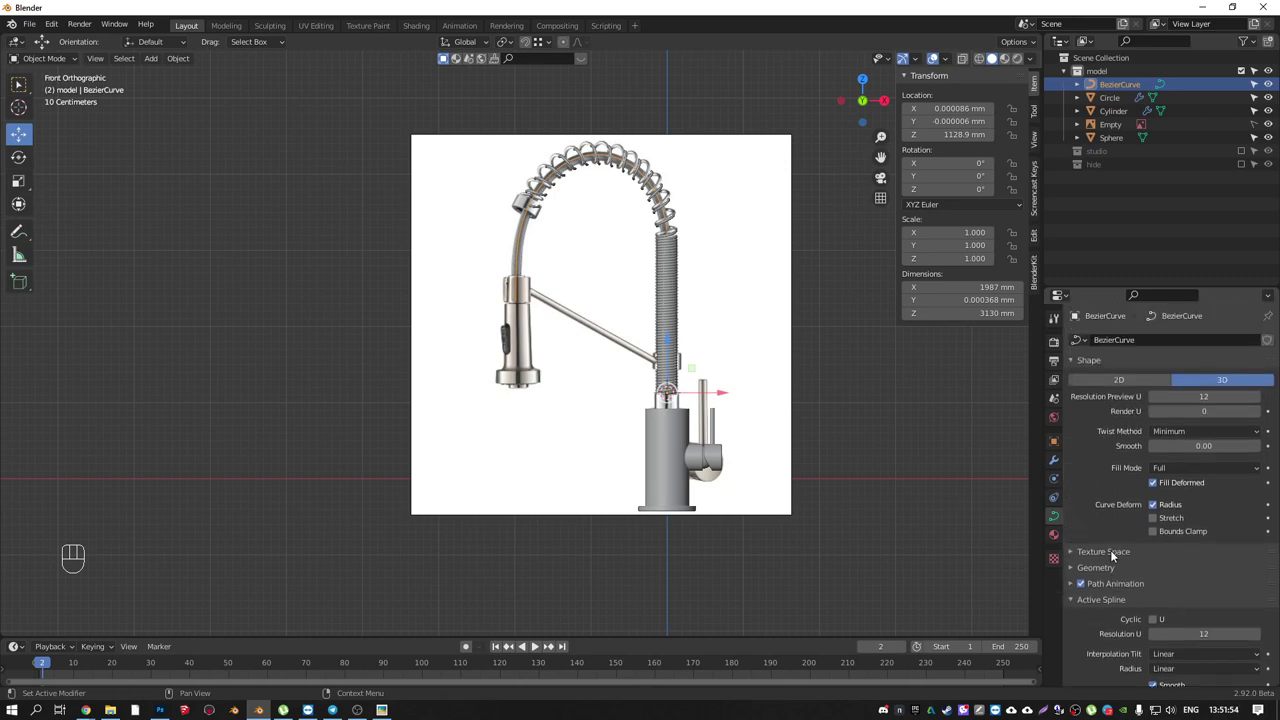
# - Bevel the Bezier path into a 60 mm round tube forming a solid hose inside the coils
pyautogui.click(1074, 569)
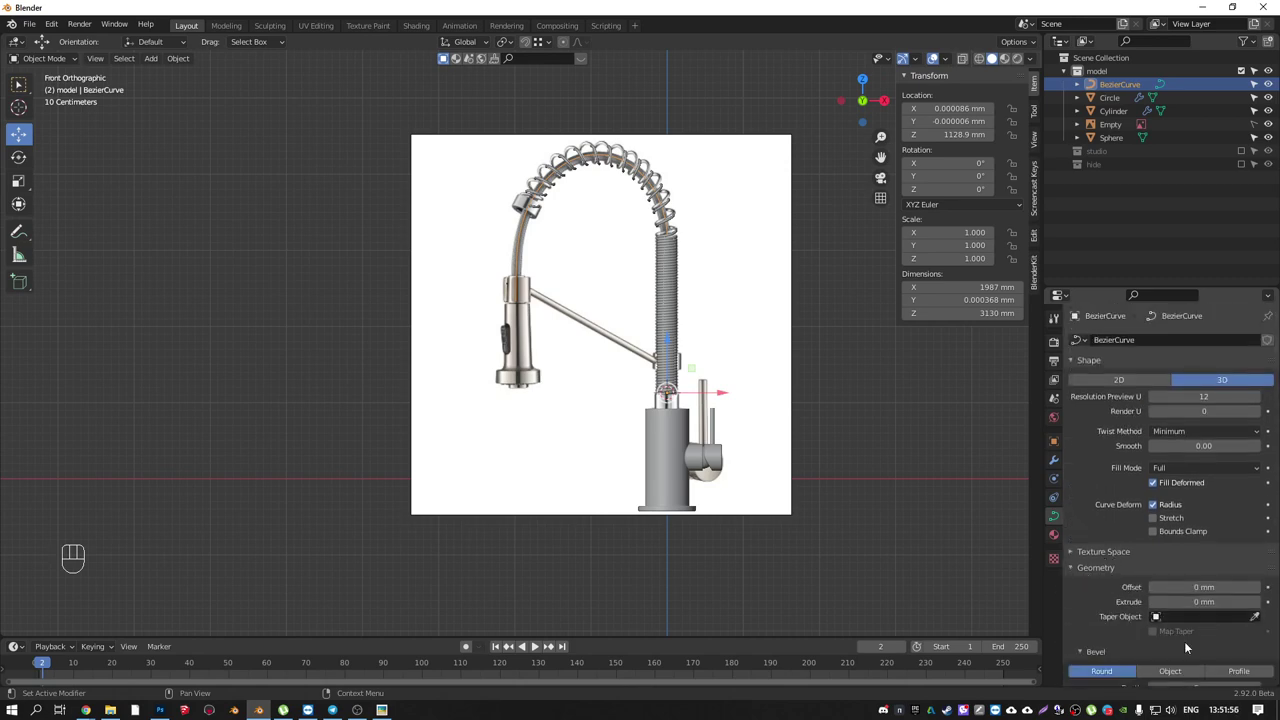
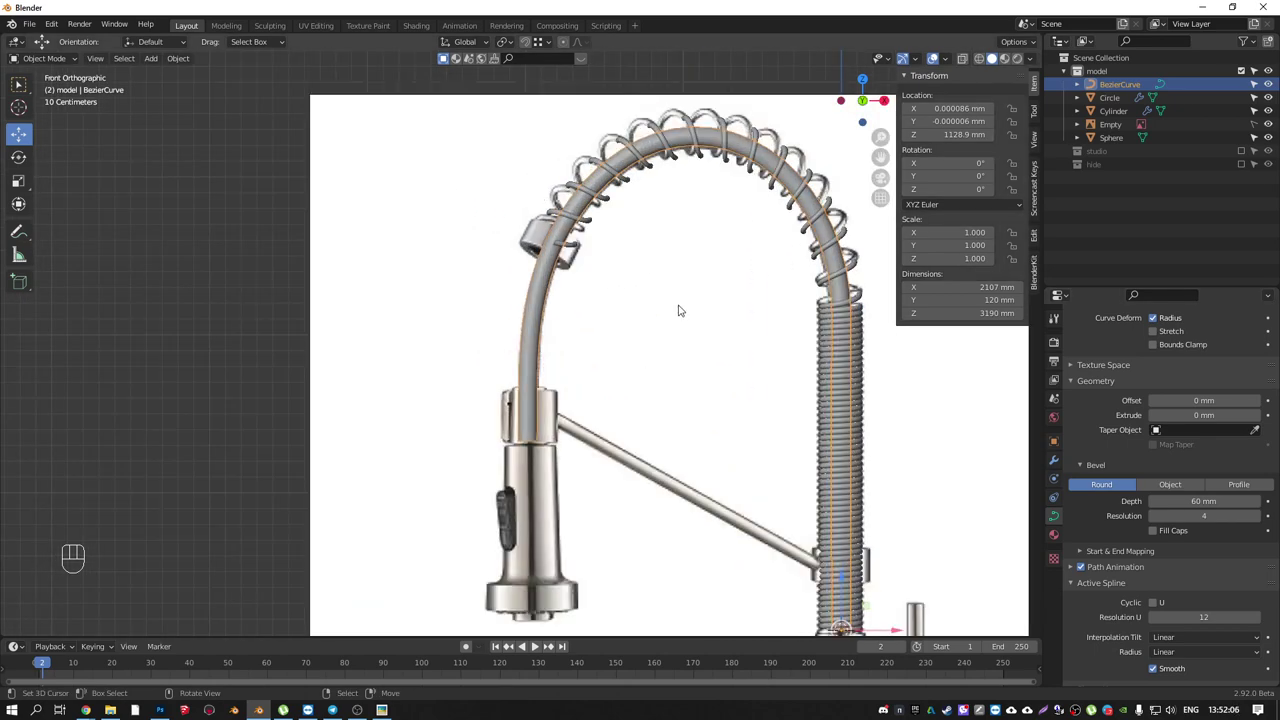
pyautogui.moveTo(579, 255); pyautogui.dragTo(571, 255)
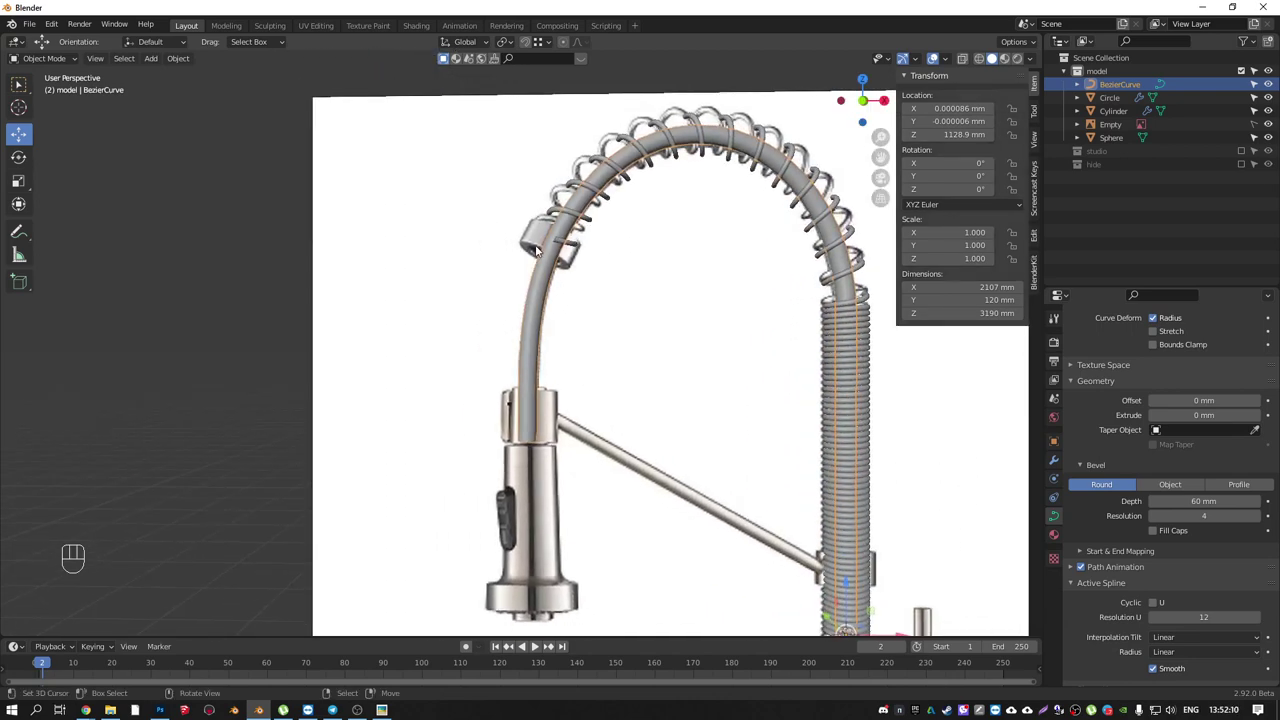
pyautogui.middleClick(566, 270)
pyautogui.press('shift+z')
pyautogui.middleClick(588, 282)
pyautogui.press('shift+z')
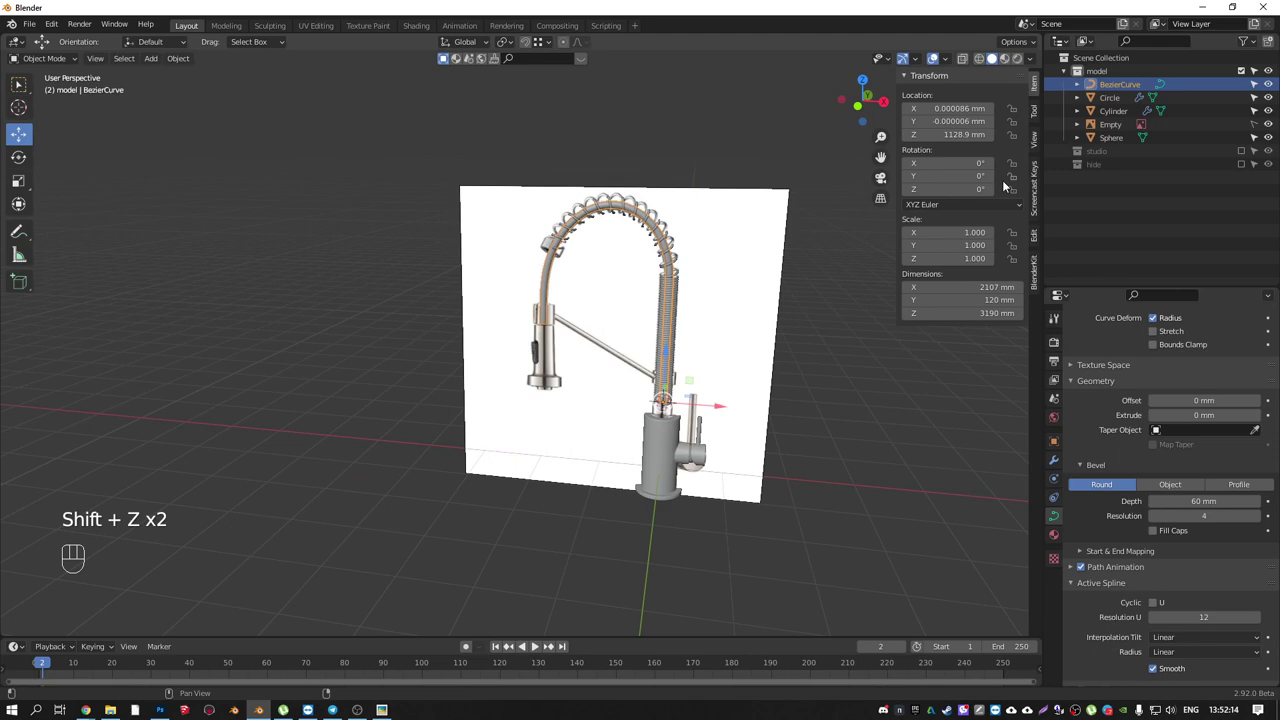
# - Inspect the hose in local view and hide the faucet reference image
pyautogui.press('KP_Divide')
pyautogui.moveTo(645, 195); pyautogui.dragTo(615, 174)
pyautogui.press('KP_Divide')
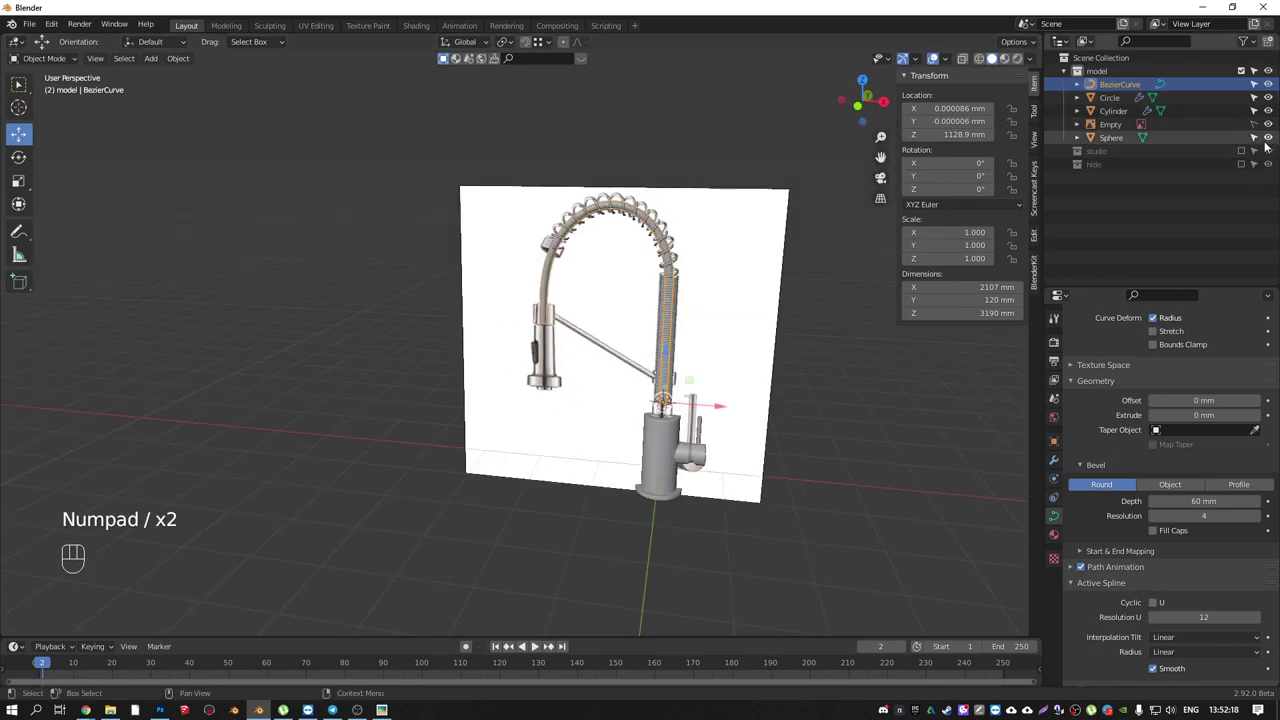
pyautogui.click(1278, 130)
# - Orbit and zoom around the faucet, looking into the base's top opening
pyautogui.moveTo(602, 220); pyautogui.dragTo(609, 221)
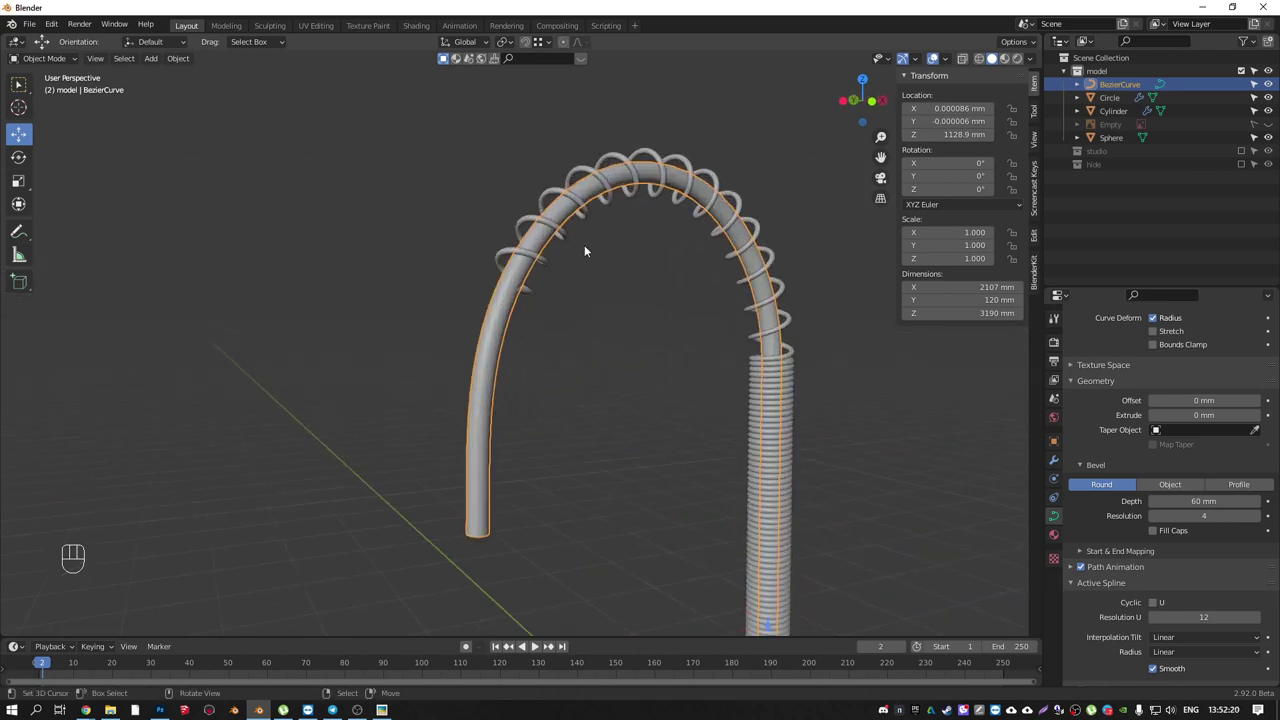
pyautogui.moveTo(569, 234); pyautogui.dragTo(555, 264)
pyautogui.moveTo(654, 386); pyautogui.dragTo(612, 259)
pyautogui.moveTo(623, 309); pyautogui.dragTo(594, 291)
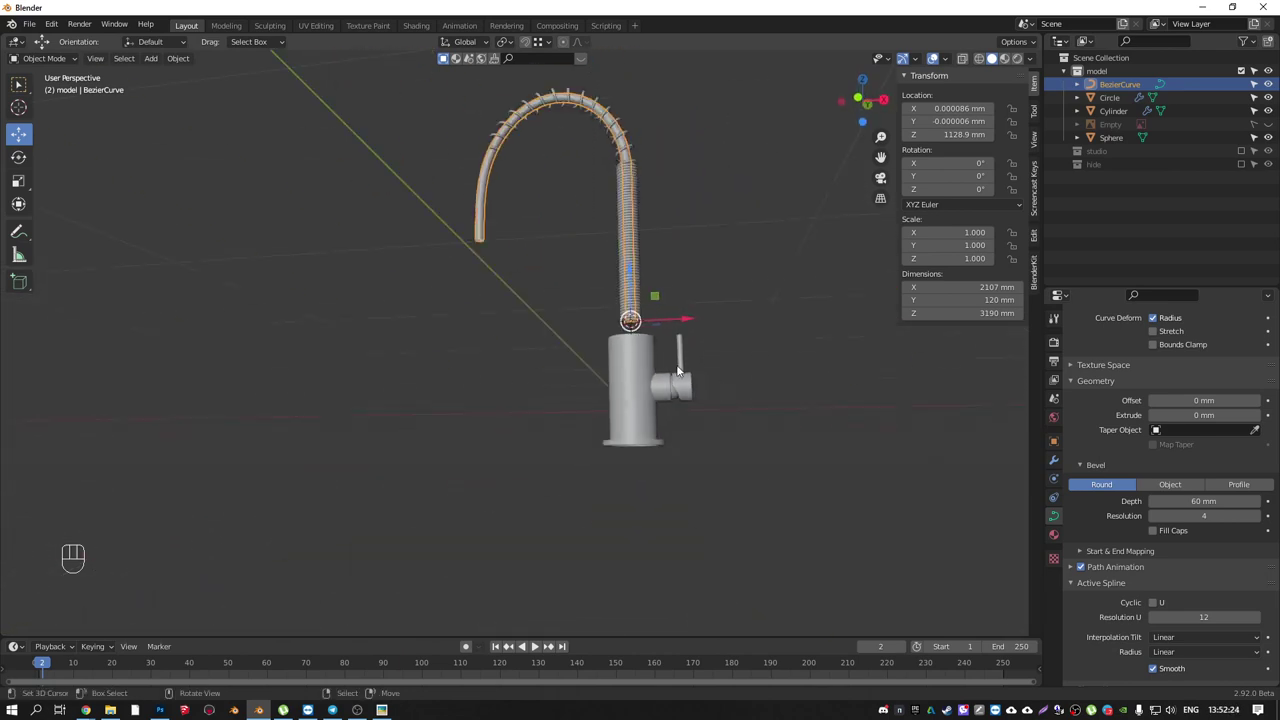
pyautogui.moveTo(621, 372); pyautogui.dragTo(586, 413)
pyautogui.moveTo(660, 300); pyautogui.dragTo(690, 273)
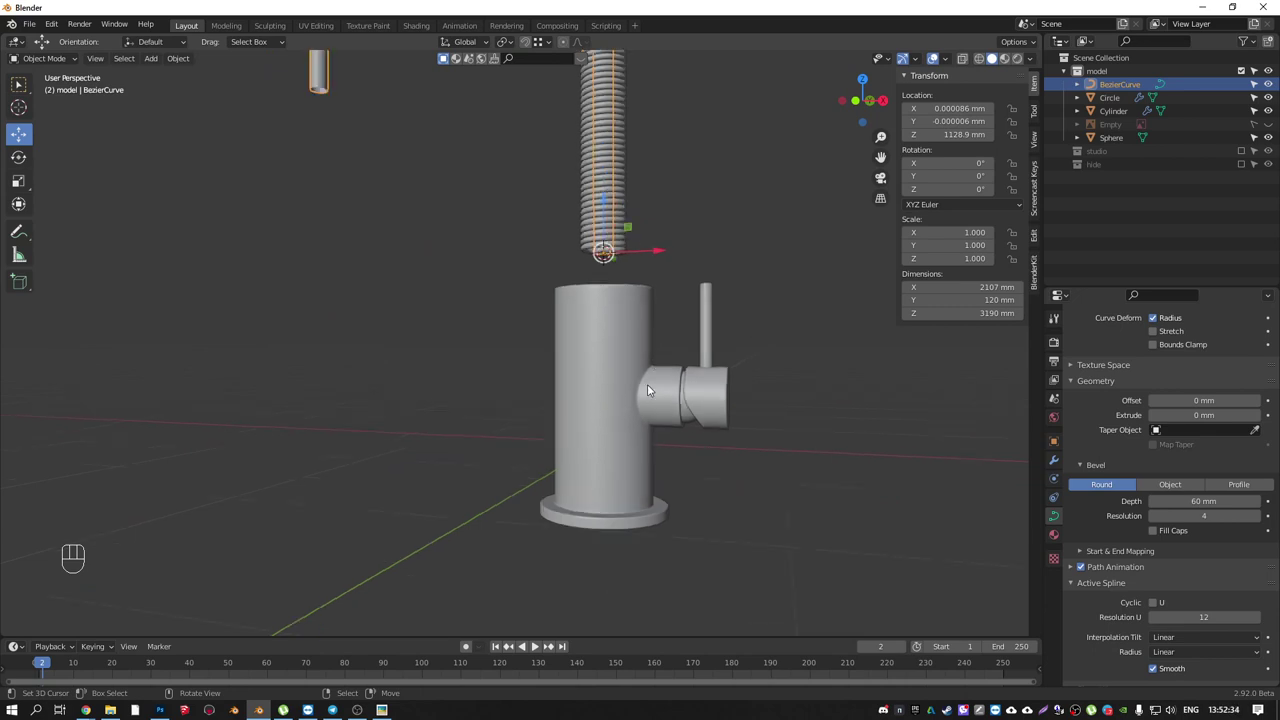
pyautogui.moveTo(641, 344); pyautogui.dragTo(676, 407)
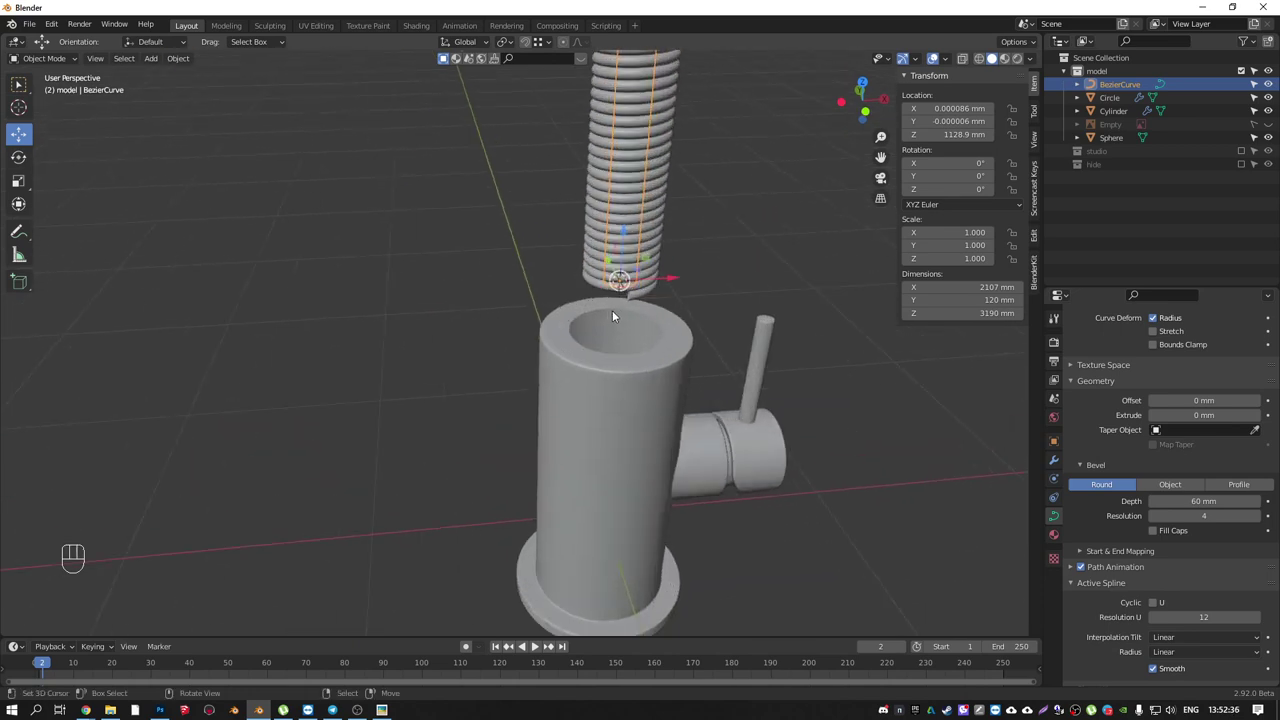
pyautogui.moveTo(672, 370); pyautogui.dragTo(660, 338)
pyautogui.moveTo(652, 330); pyautogui.dragTo(697, 423)
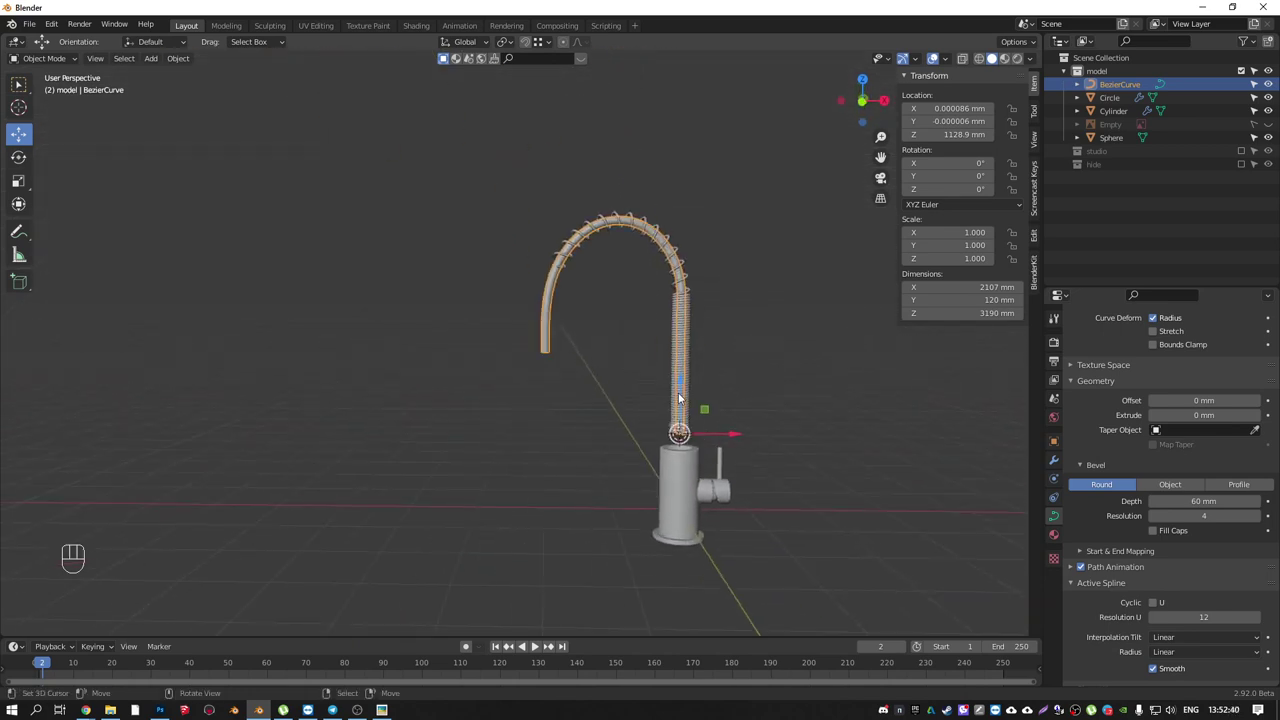
# - Switch to front orthographic view and show the reference image again
pyautogui.press('KP_1')
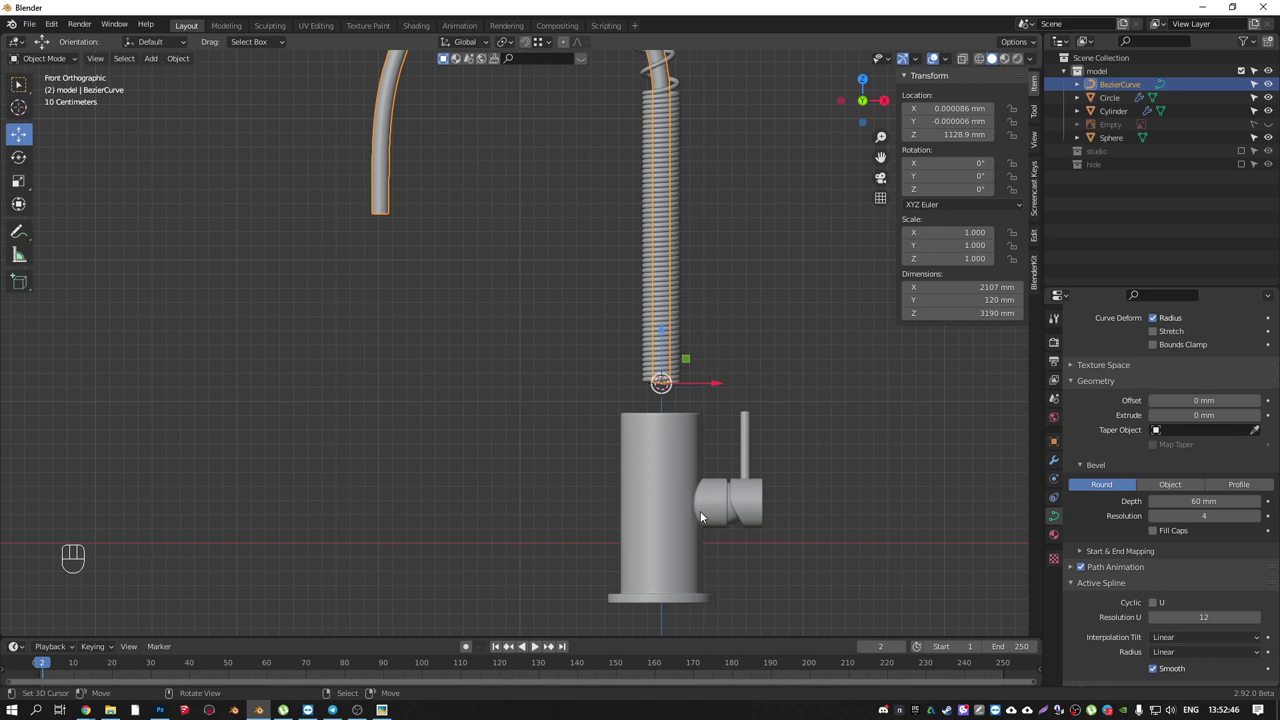
pyautogui.moveTo(686, 410); pyautogui.dragTo(635, 502)
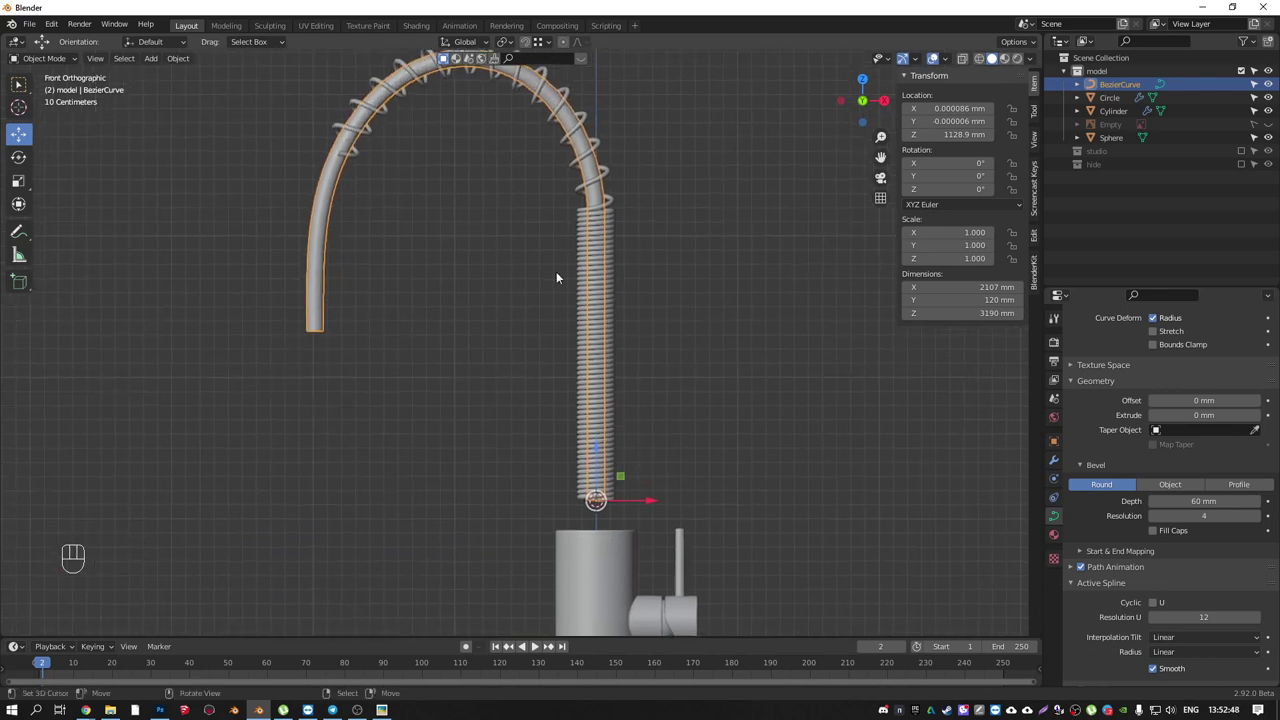
pyautogui.moveTo(655, 330); pyautogui.dragTo(698, 326)
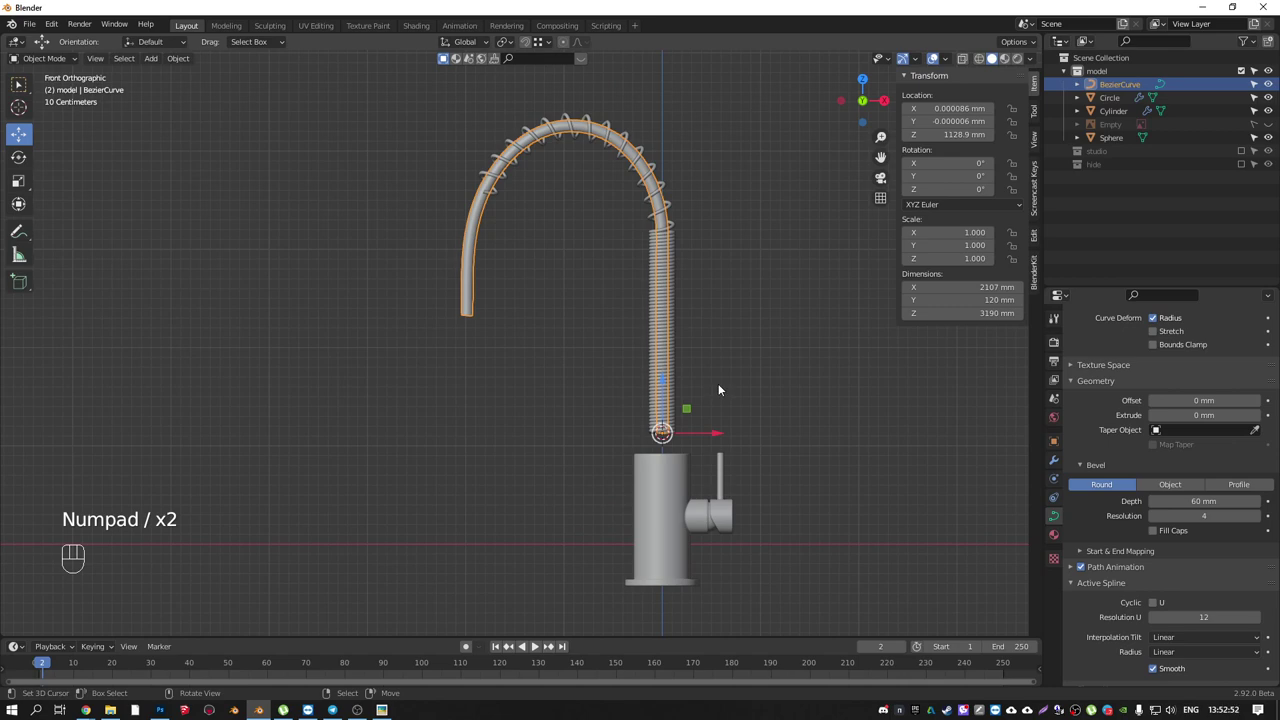
pyautogui.click(1274, 128)
# - Scale the base cylinder's top ring and extrude a narrower collar up to the hose bottom
pyautogui.middleClick(696, 389)
pyautogui.middleClick(619, 425)
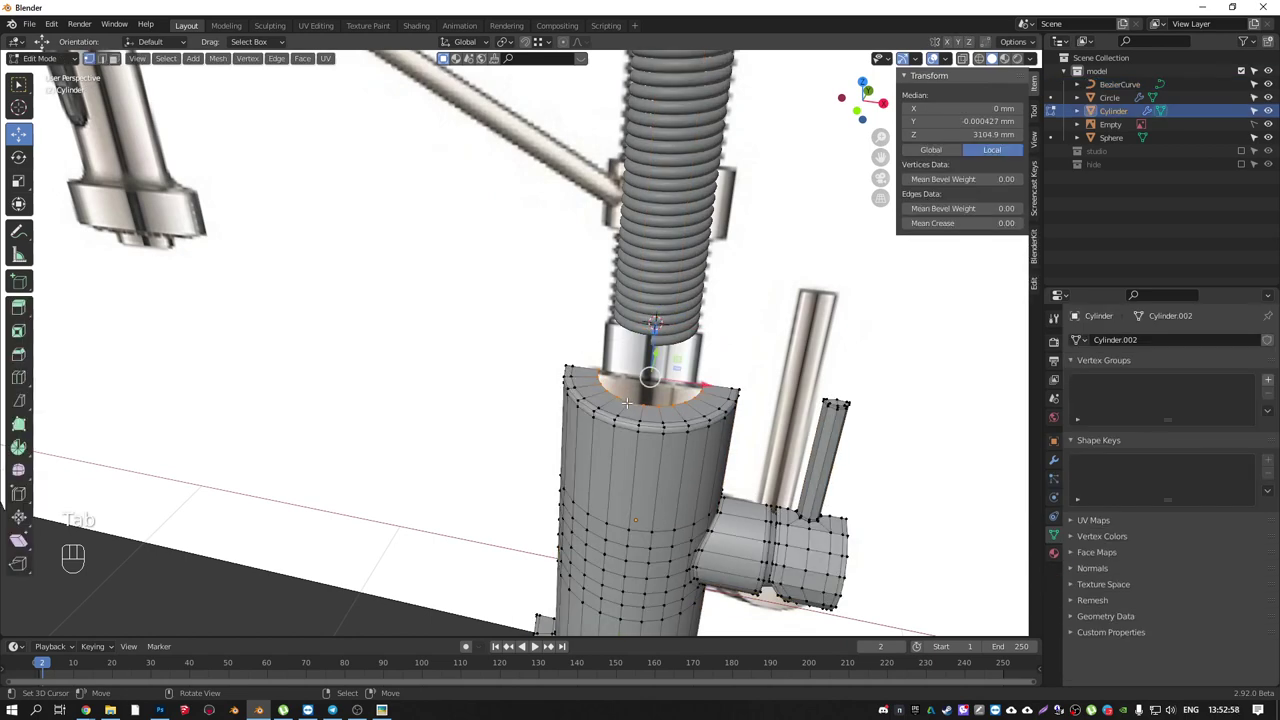
pyautogui.press('Tab')
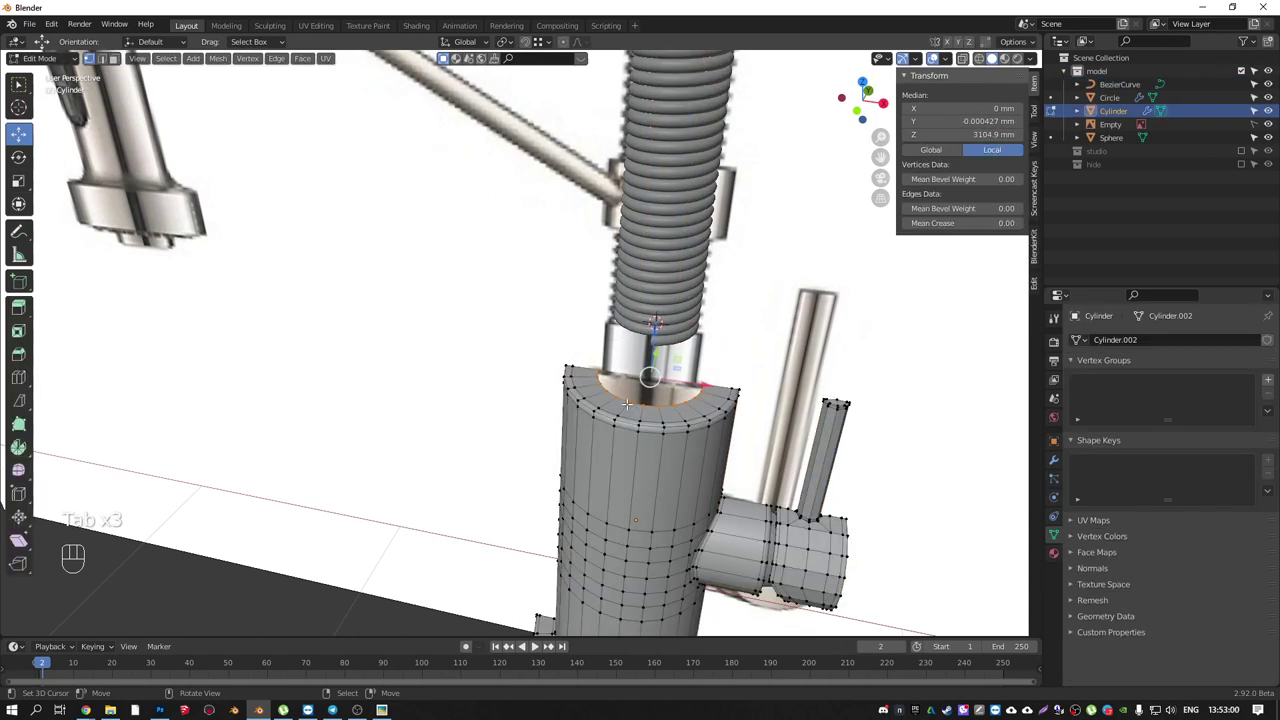
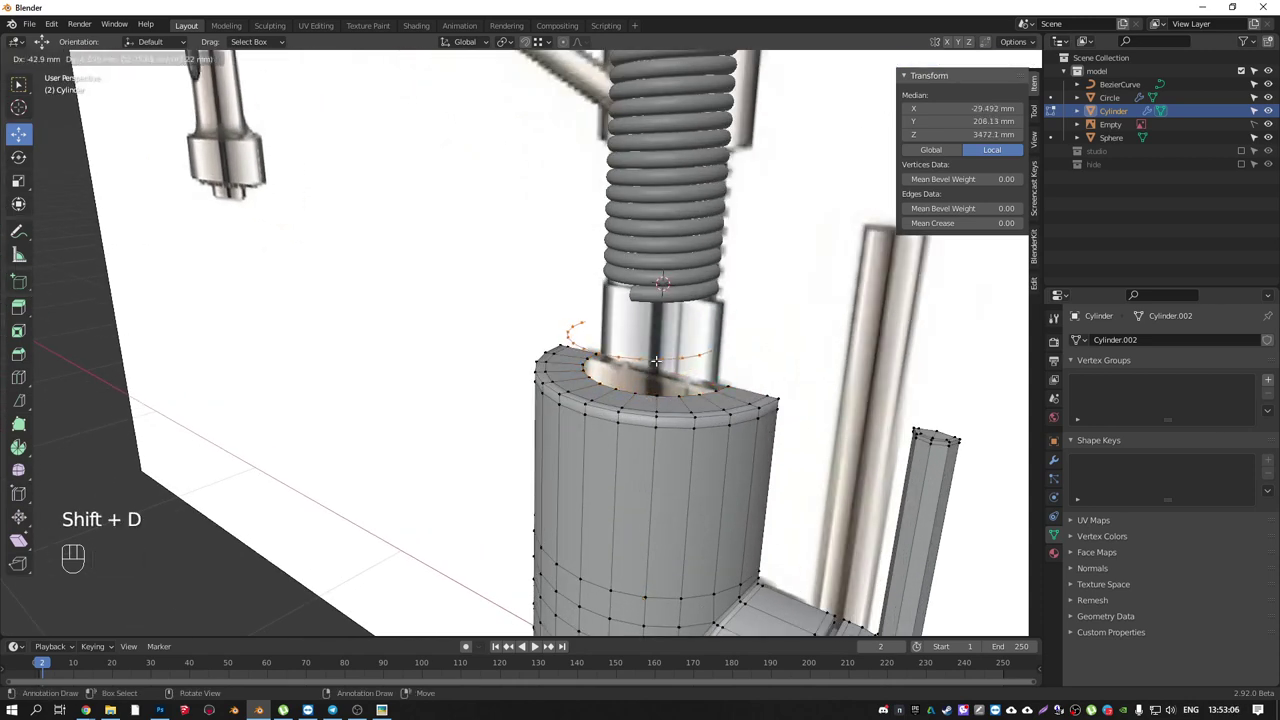
pyautogui.press('ctrl+z')
pyautogui.press('s')
pyautogui.press('shift+d')
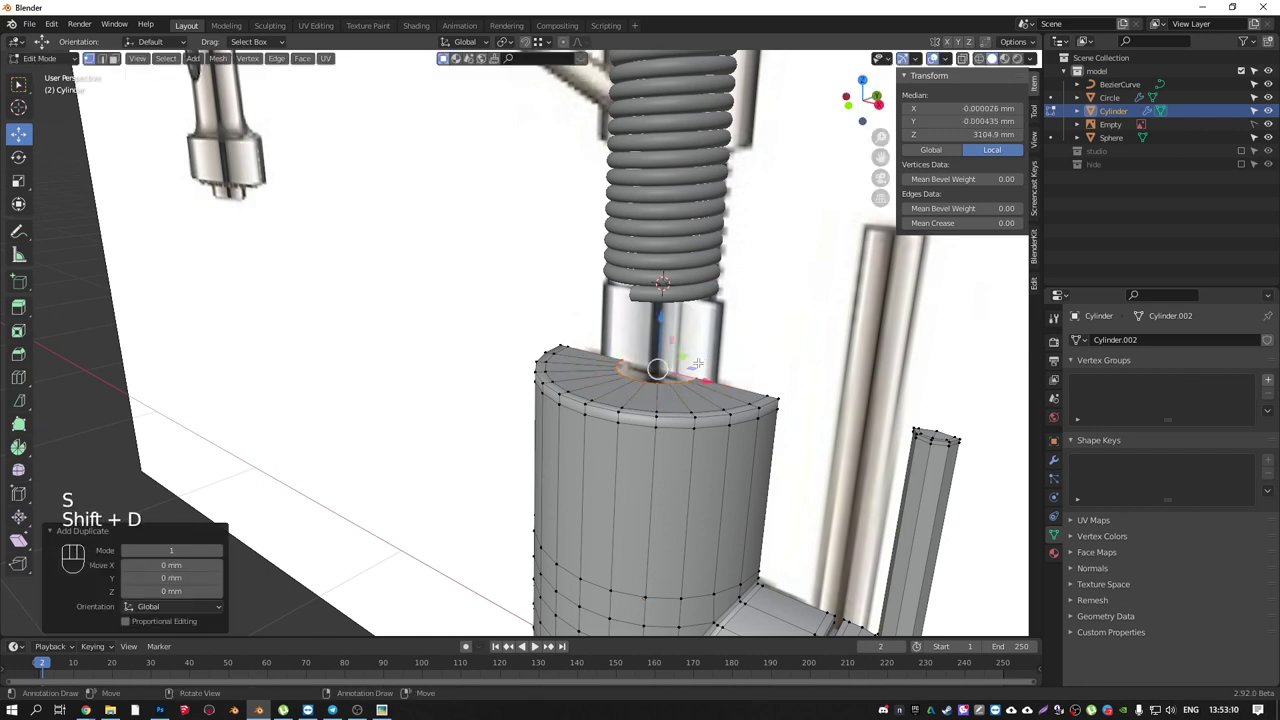
pyautogui.press('s')
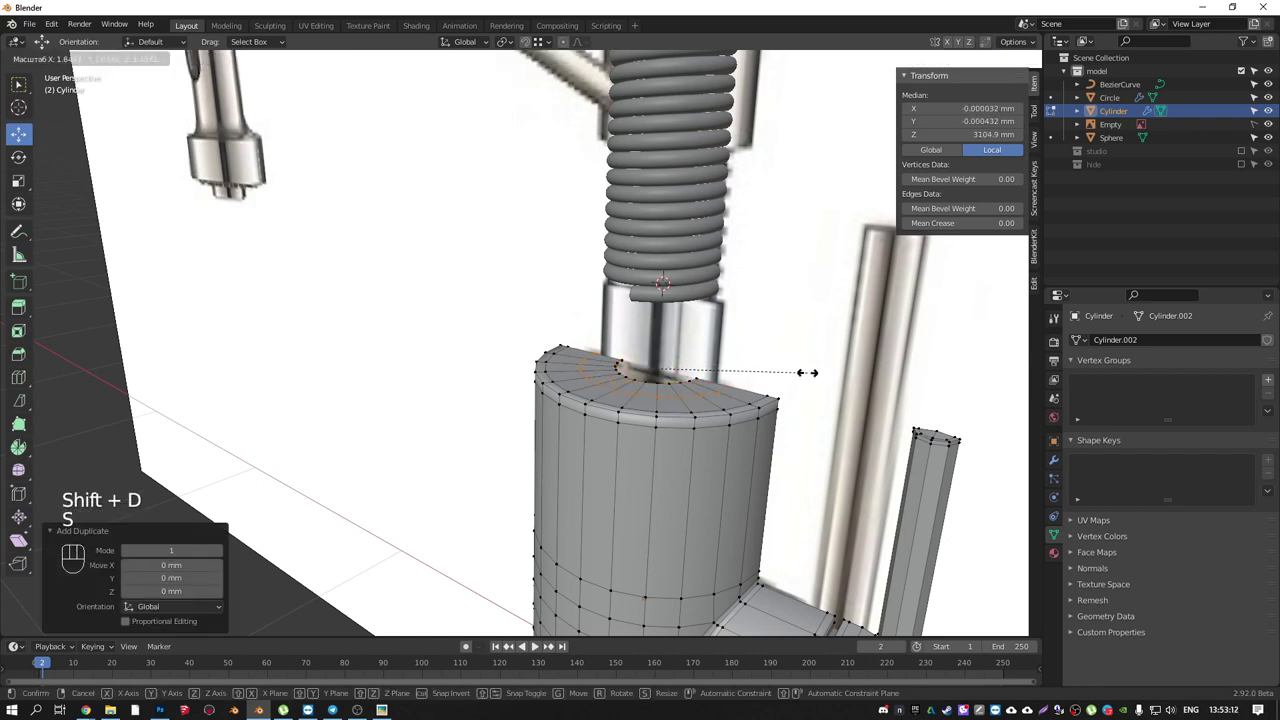
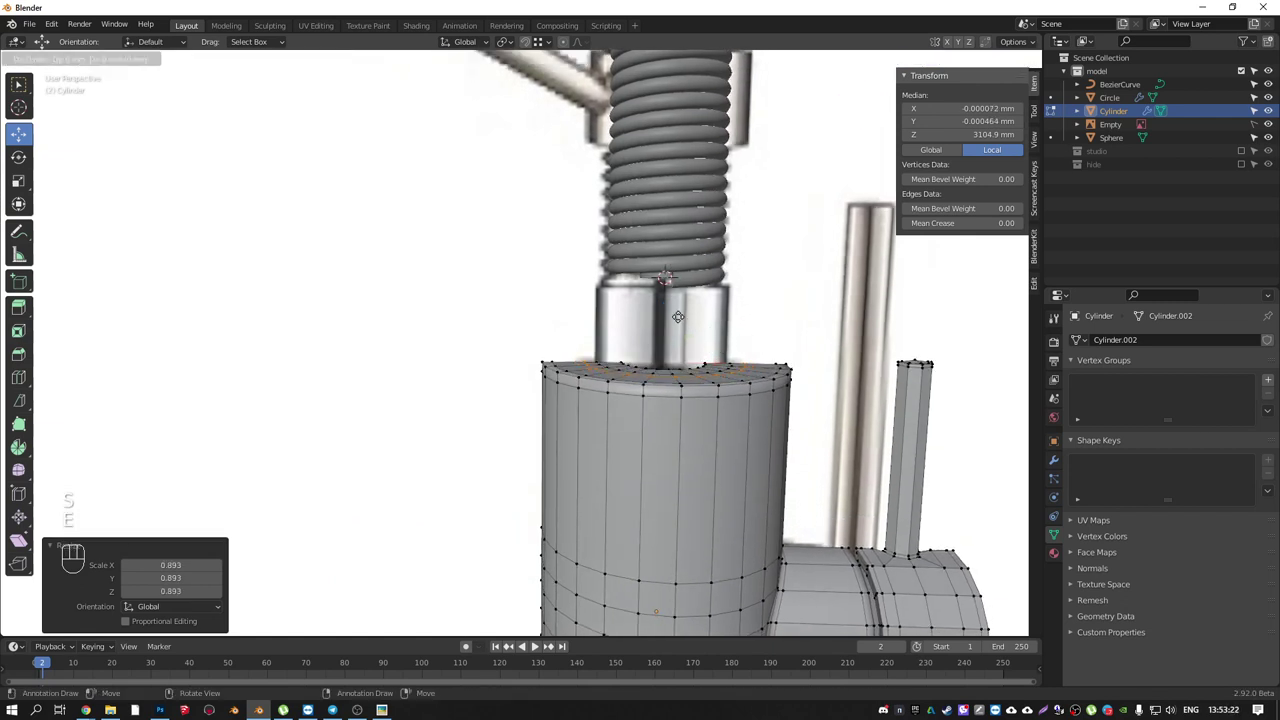
pyautogui.press('e')
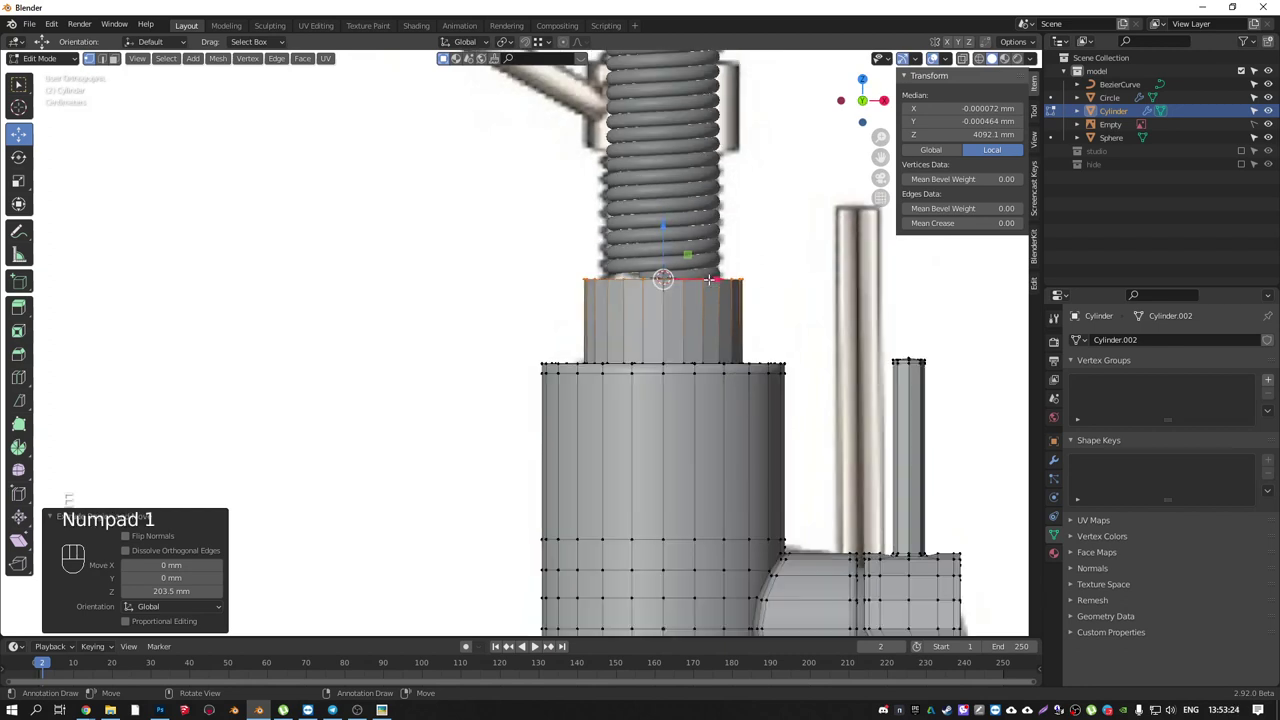
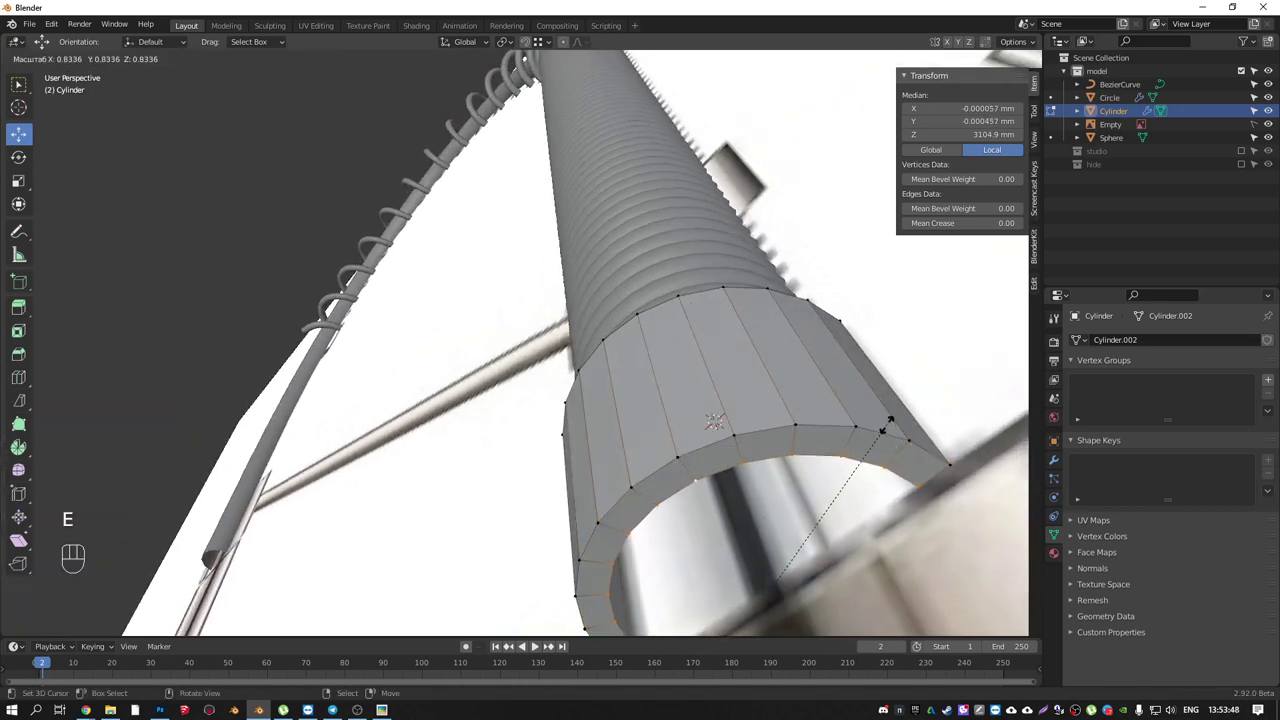
# - Finish resizing the collar's lower rim into a thick-walled ring
pyautogui.press('a')
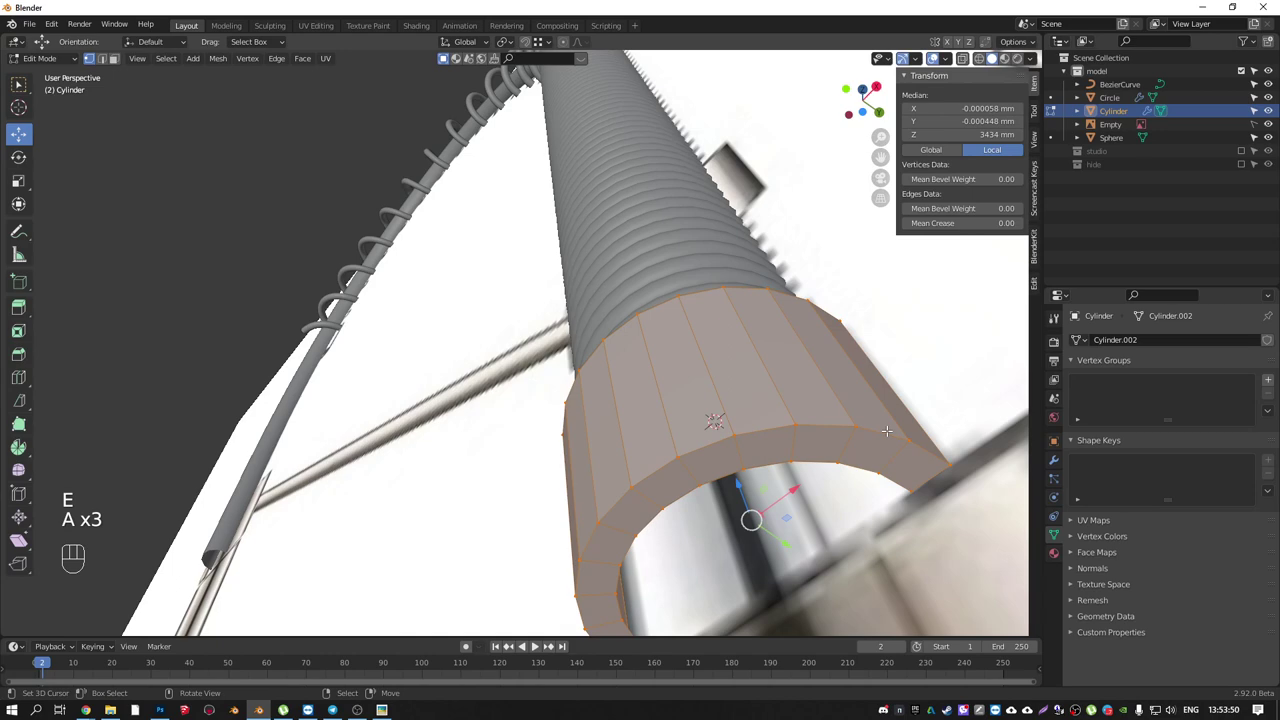
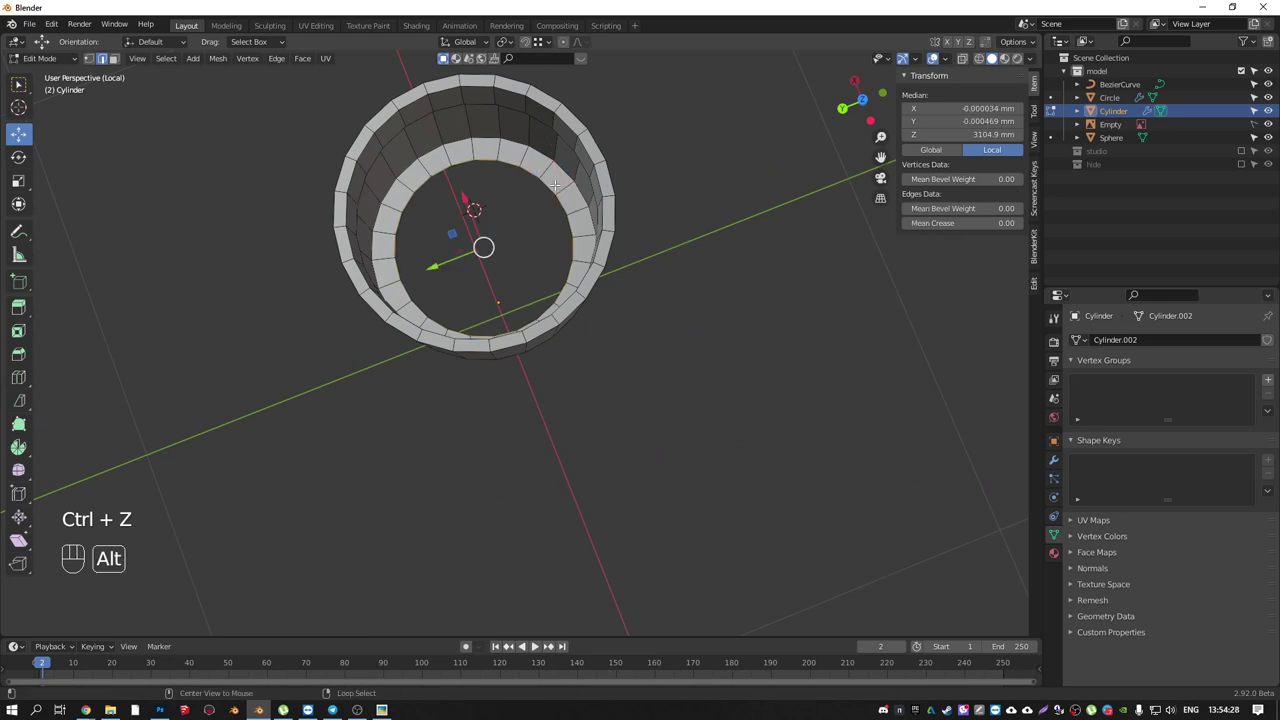
# - Select the collar's whole inner wall and the inner face of its lower ring
pyautogui.press('a')
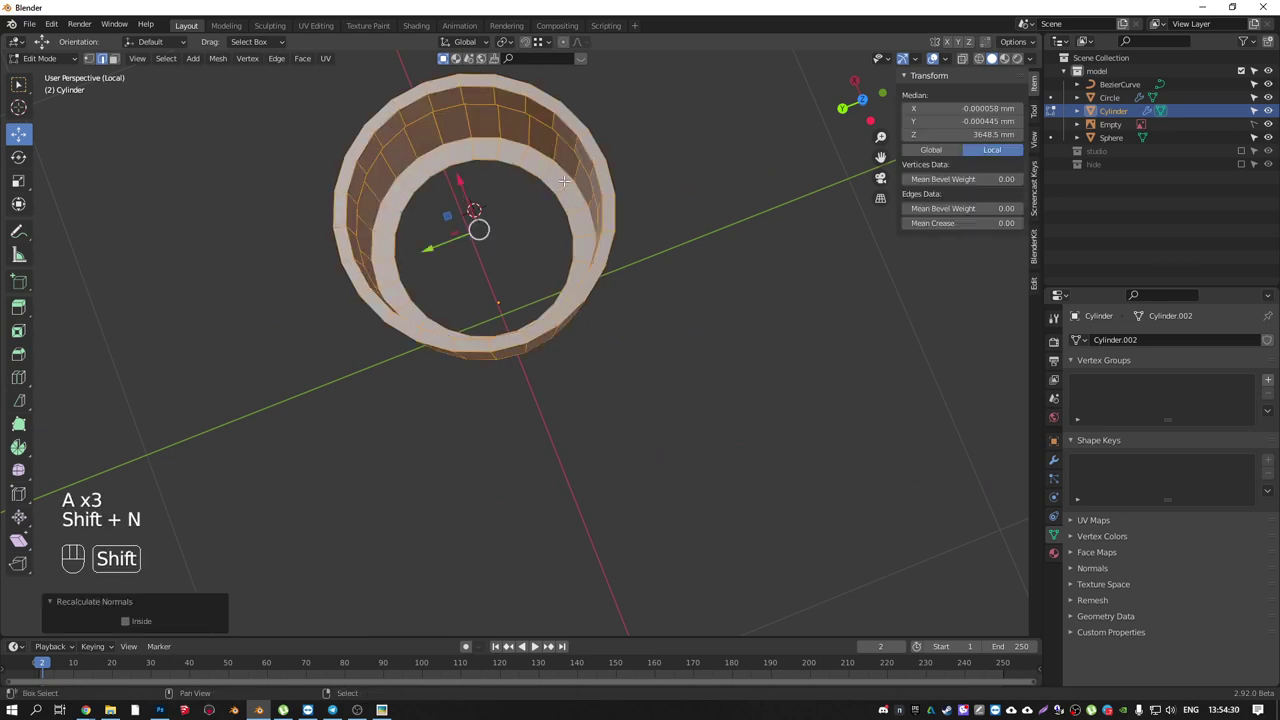
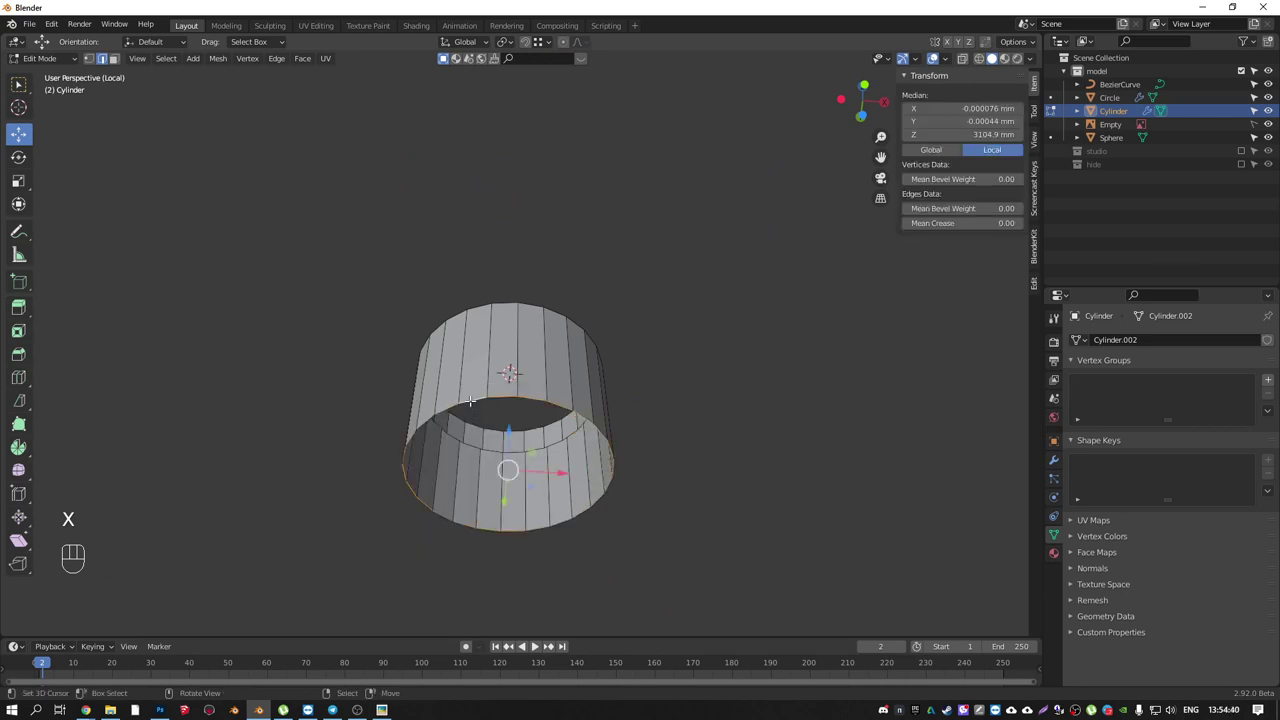
pyautogui.press('e')
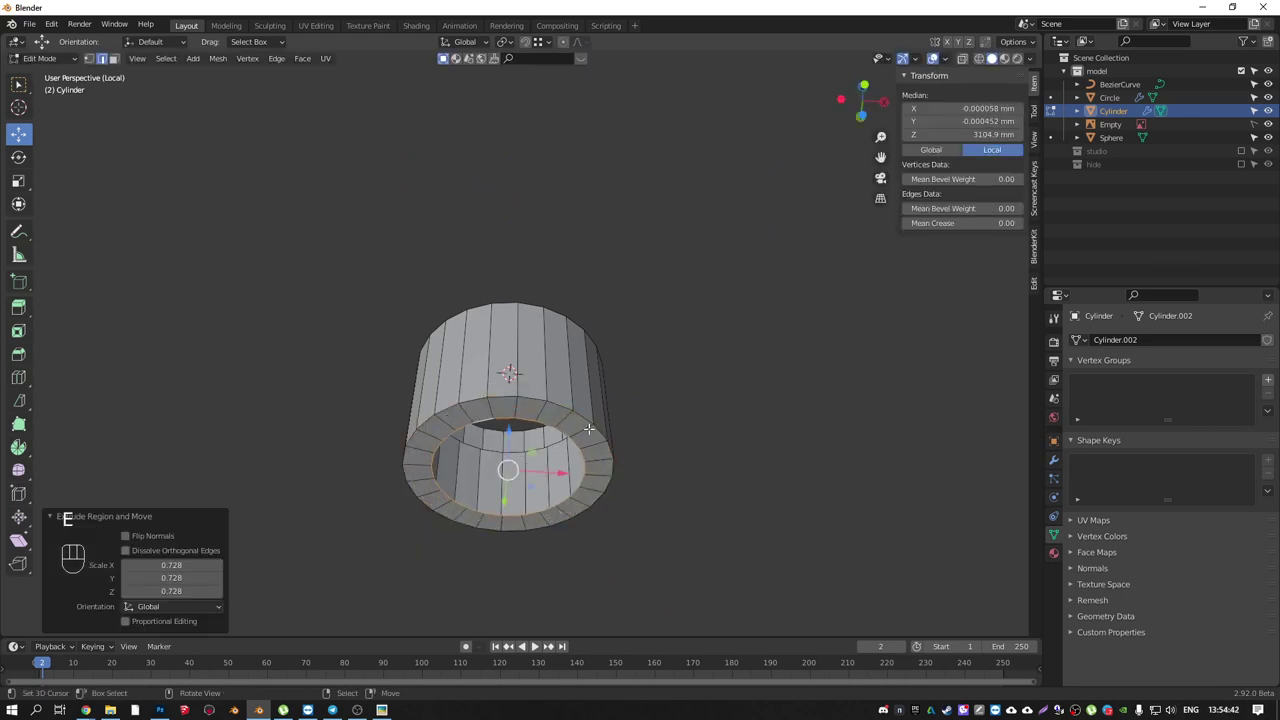
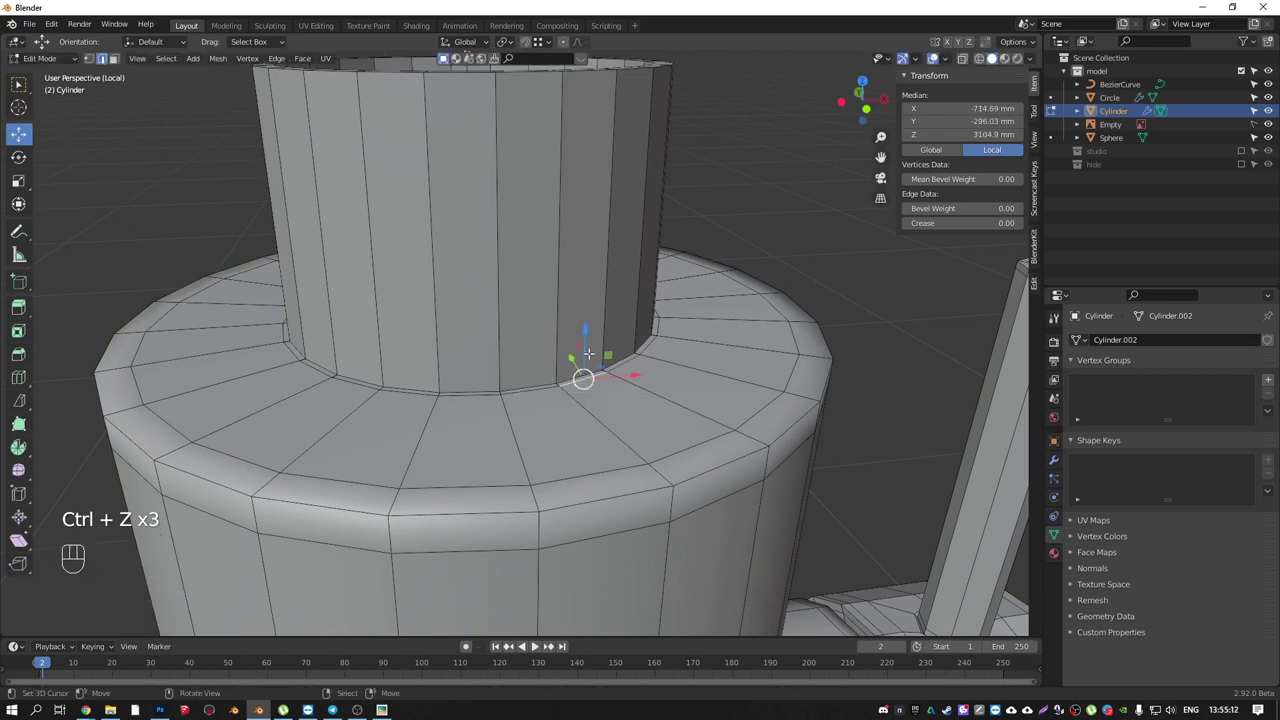
# - Seat the collar on the base rim, then thicken its open rim into a double wall
pyautogui.press('a')
pyautogui.press('l')
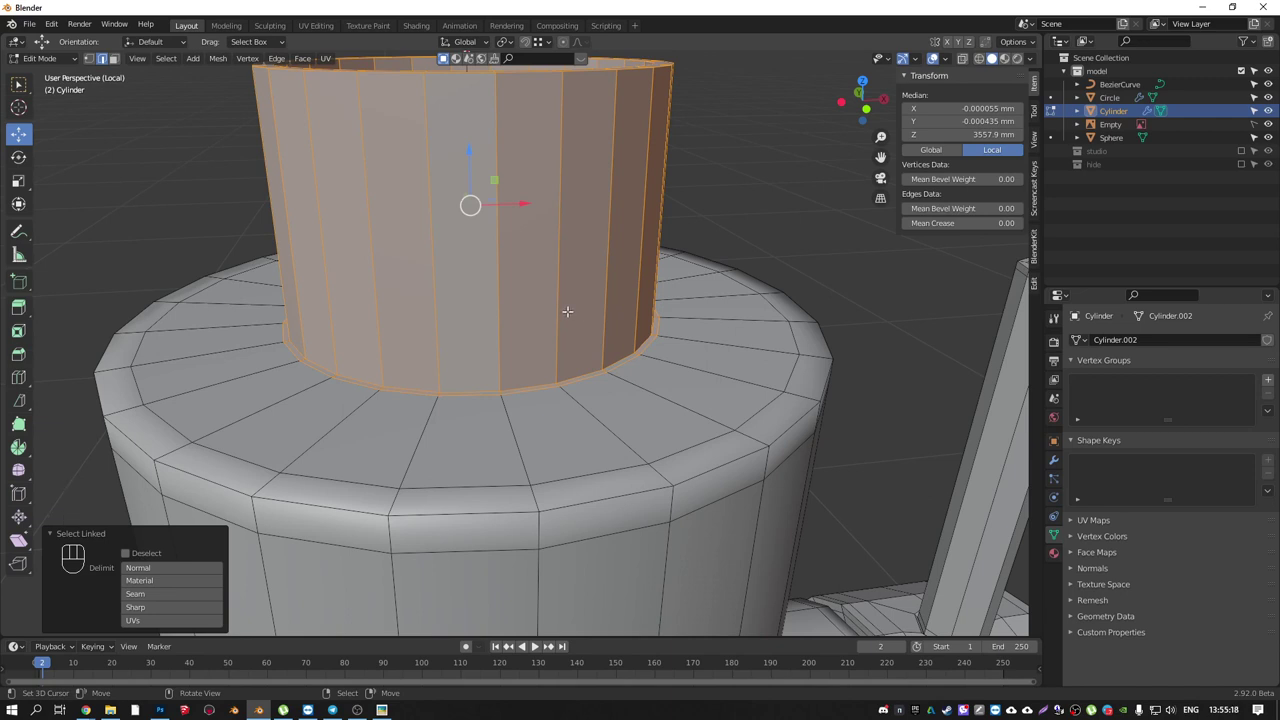
pyautogui.press('g')
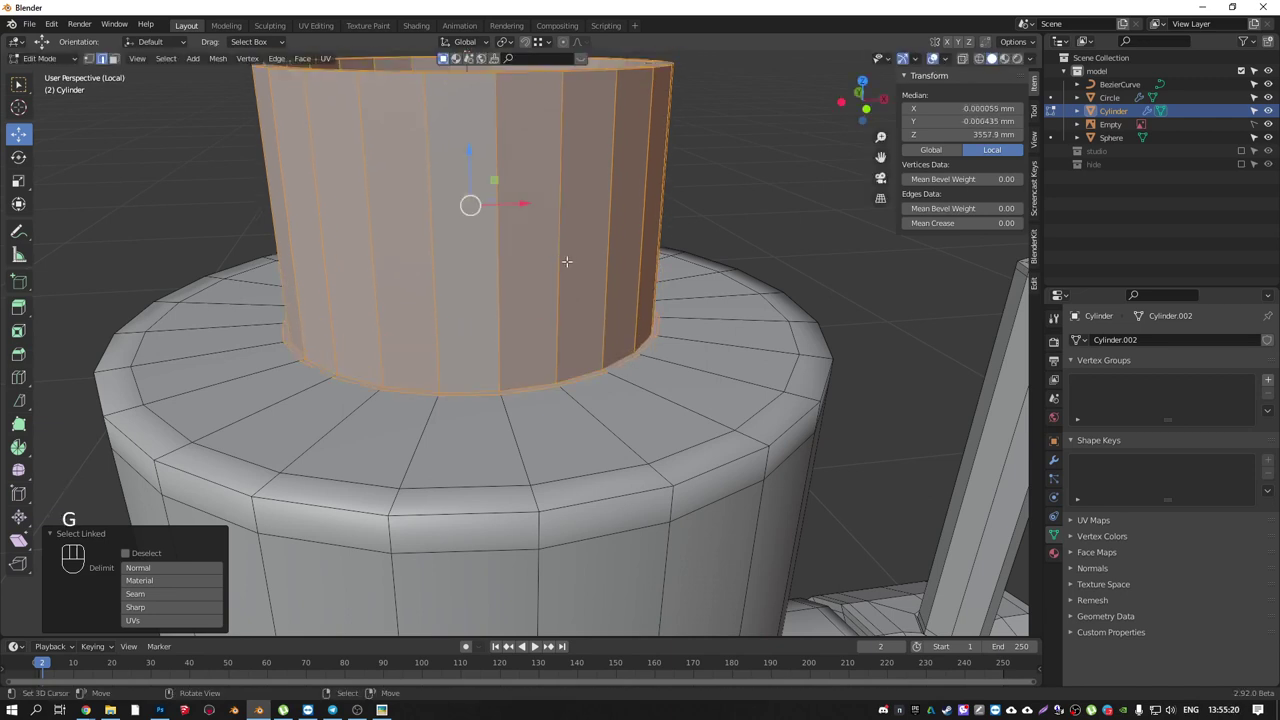
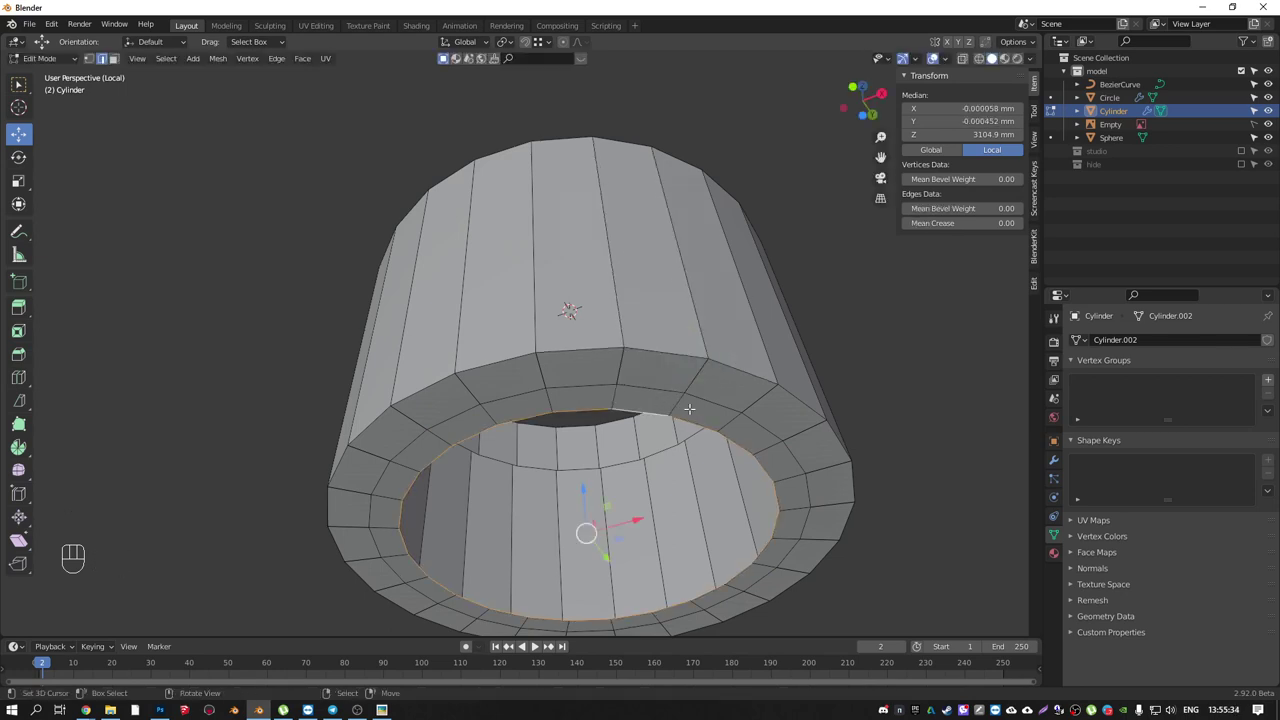
pyautogui.press('z')
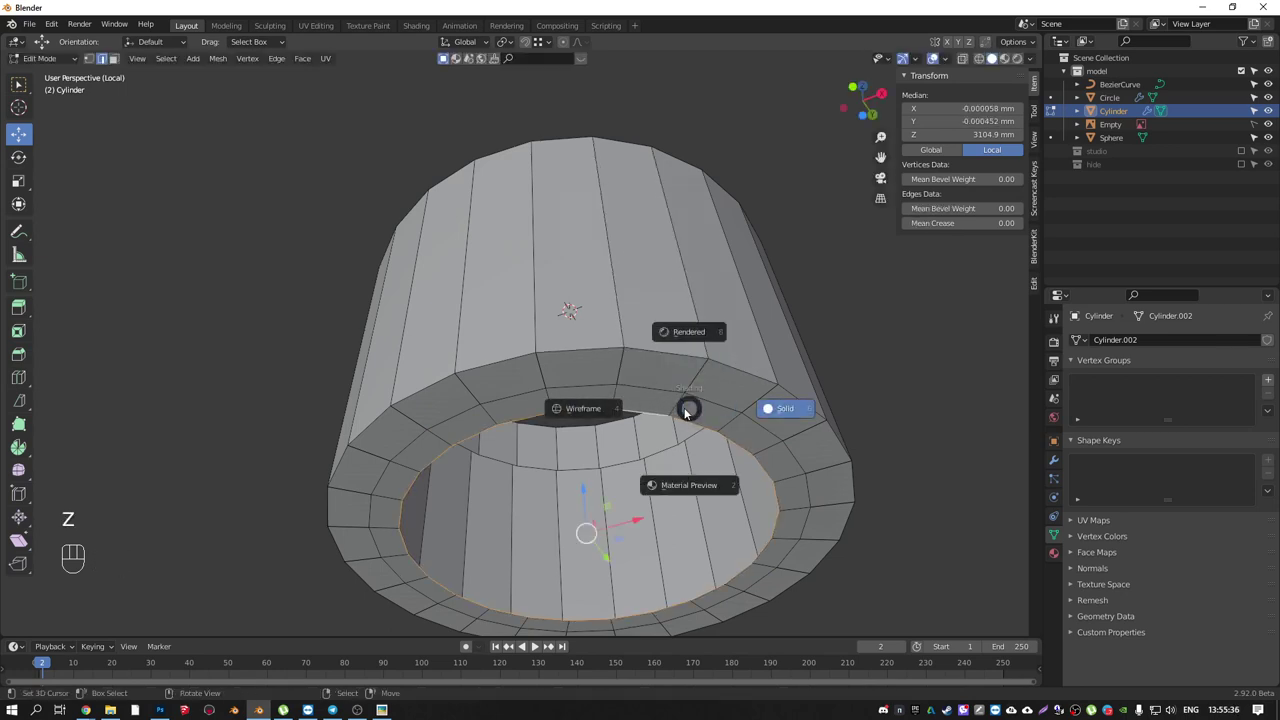
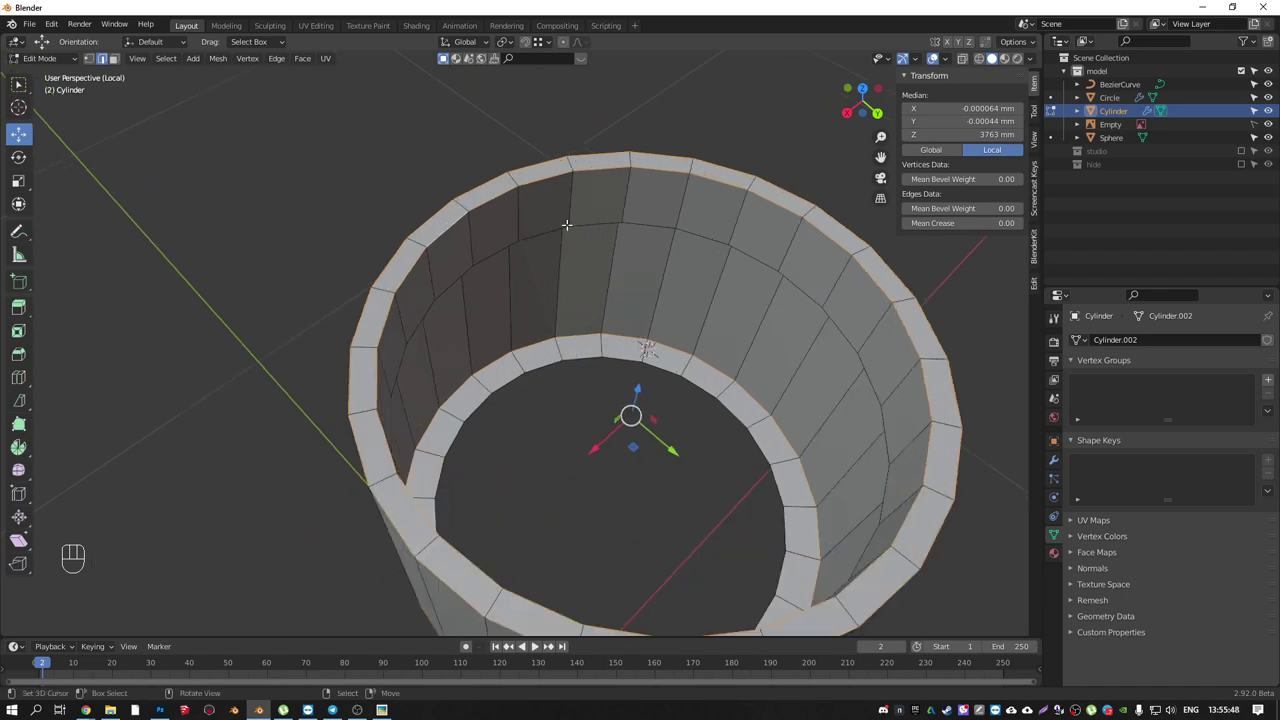
# - Bevel the collar's inner rim edge loop with 2 segments to round it off
pyautogui.press('ctrl+b')
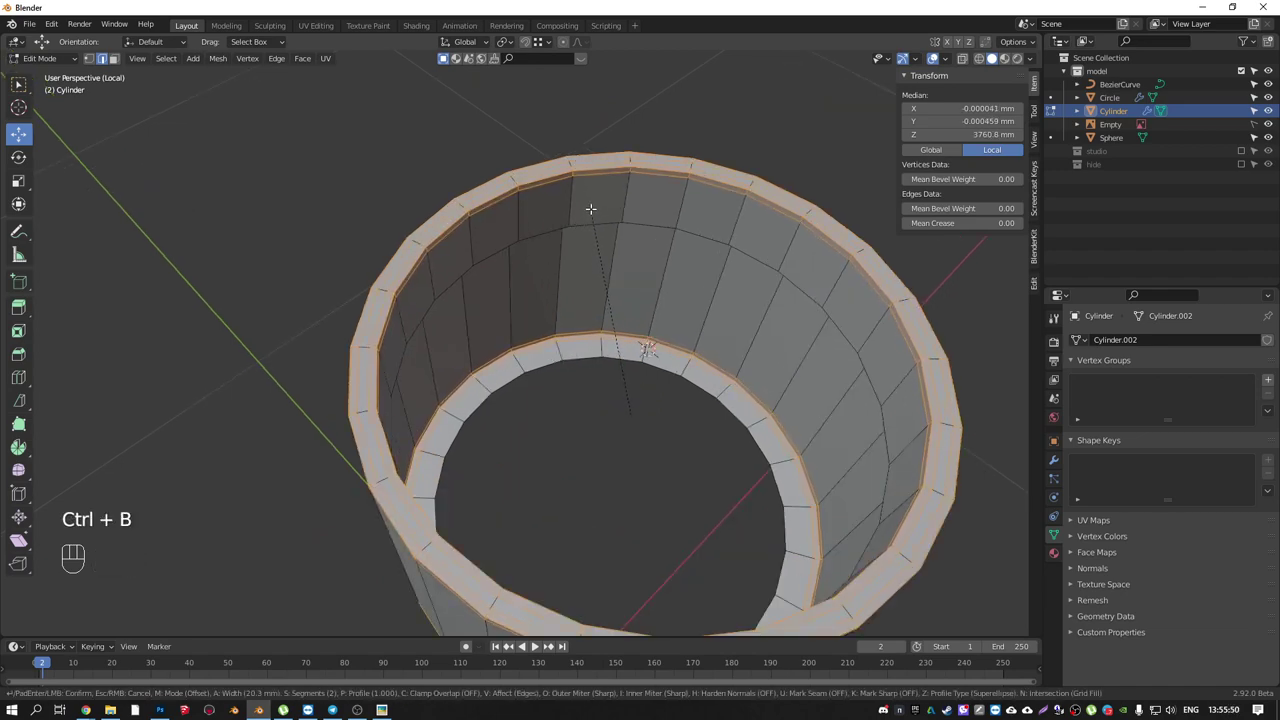
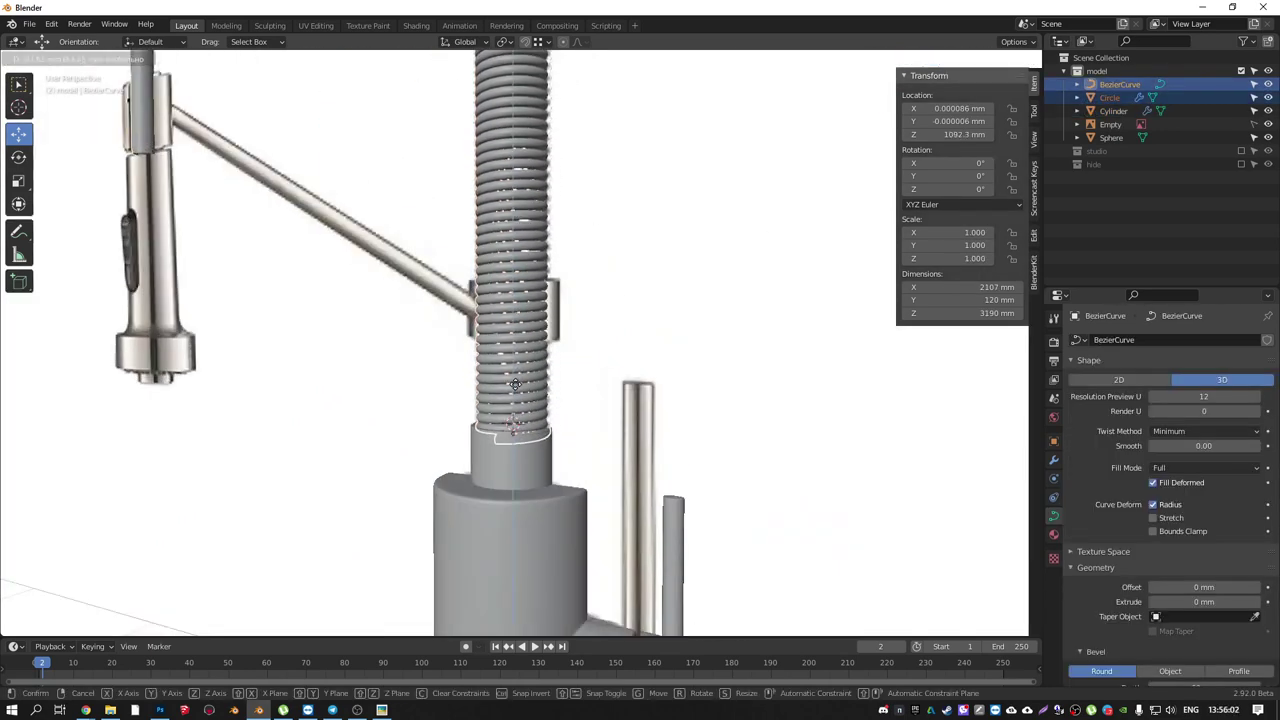
# - Move the spring hose straight down onto the base and check it from Front view
pyautogui.middleClick(562, 295)
pyautogui.press('KP_1')
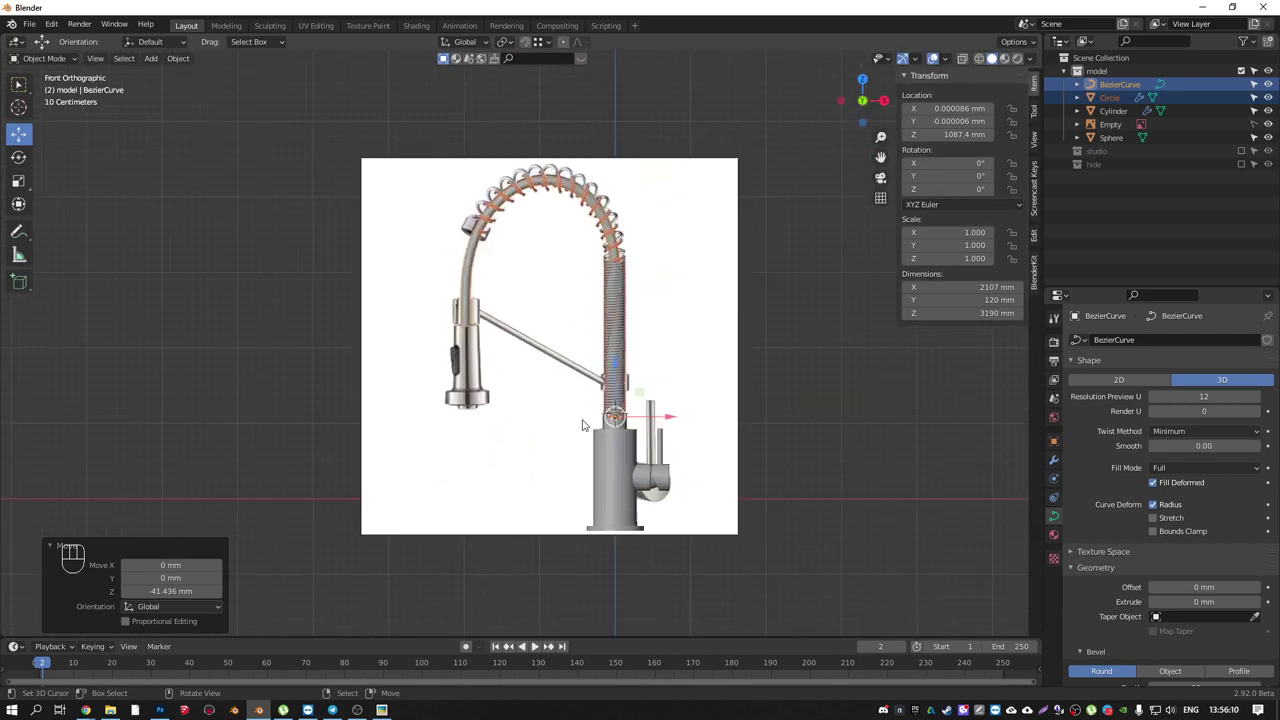
pyautogui.moveTo(709, 480); pyautogui.dragTo(703, 501)
pyautogui.press('Tab')
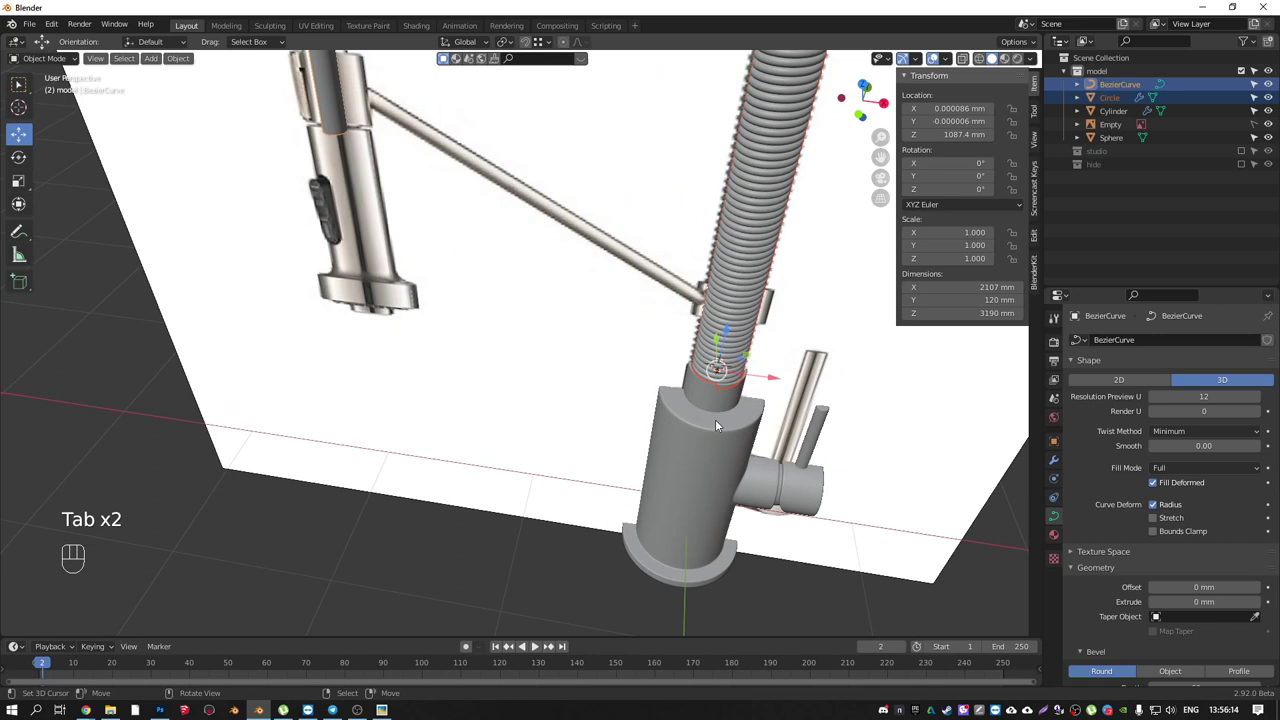
# - Add a circle mesh, extrude it into a tapered column over a wide base, and bevel the column-base edge
pyautogui.press('shift+a')
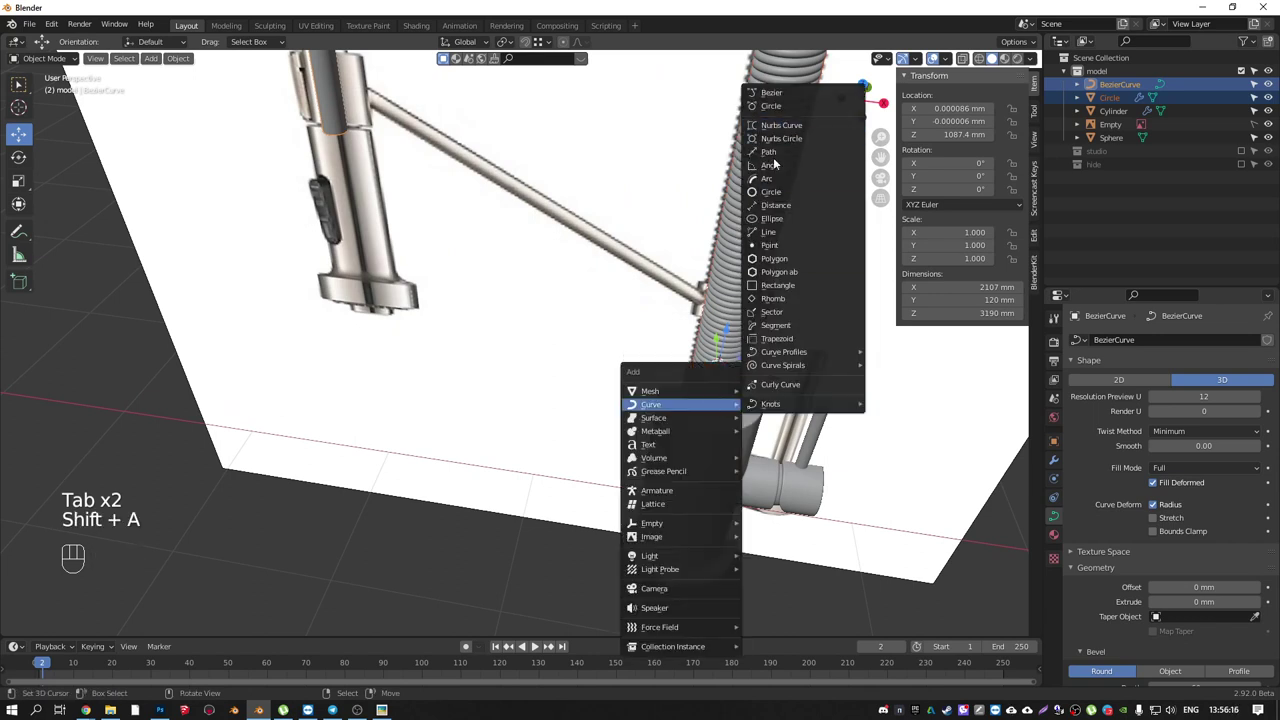
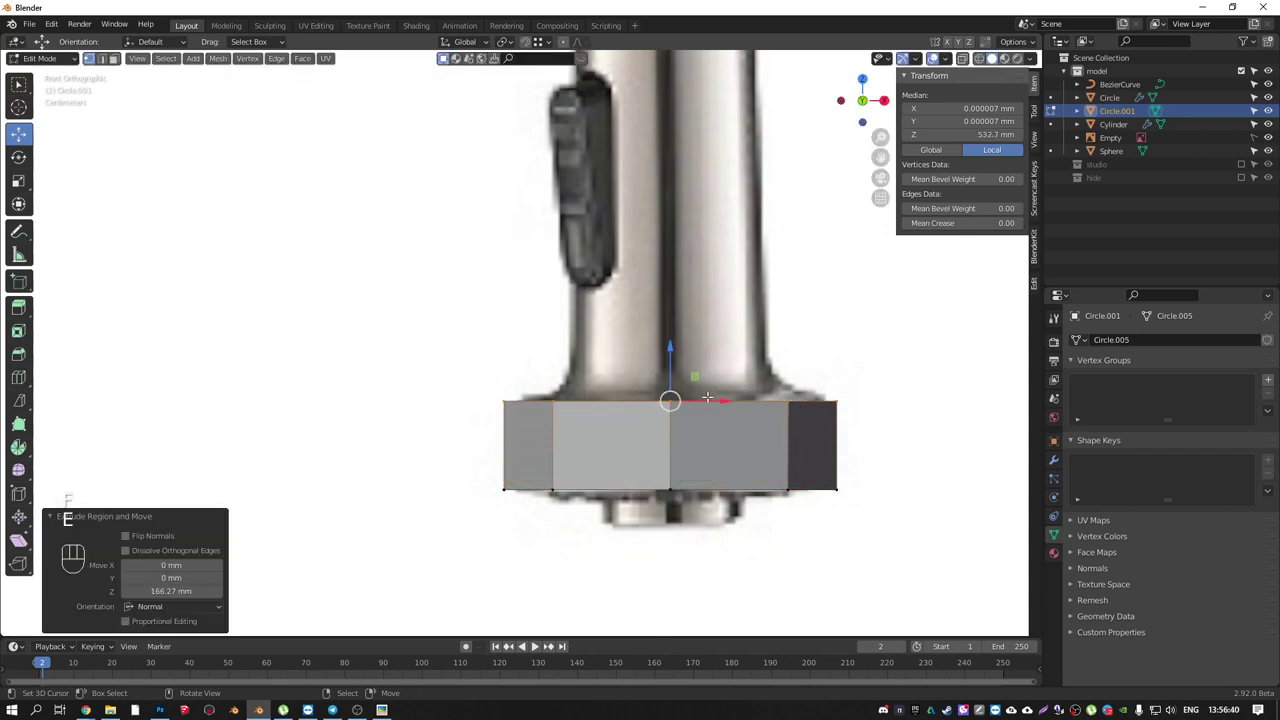
pyautogui.press('e')
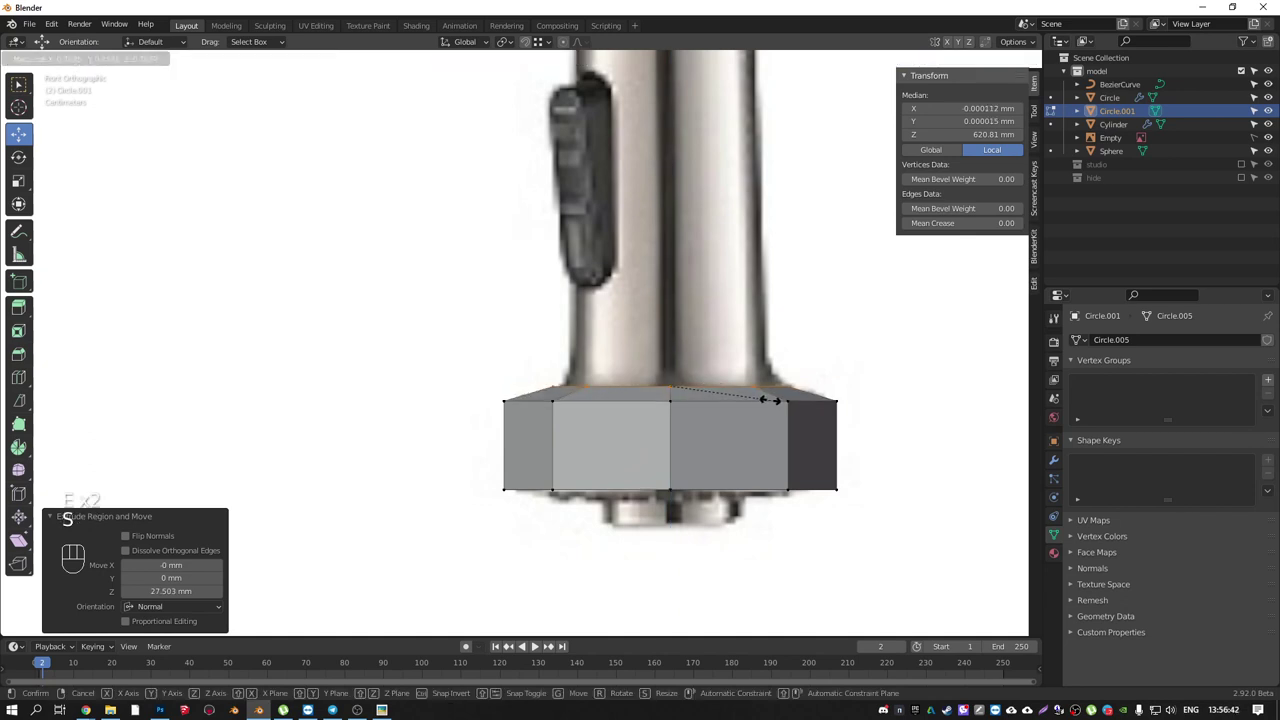
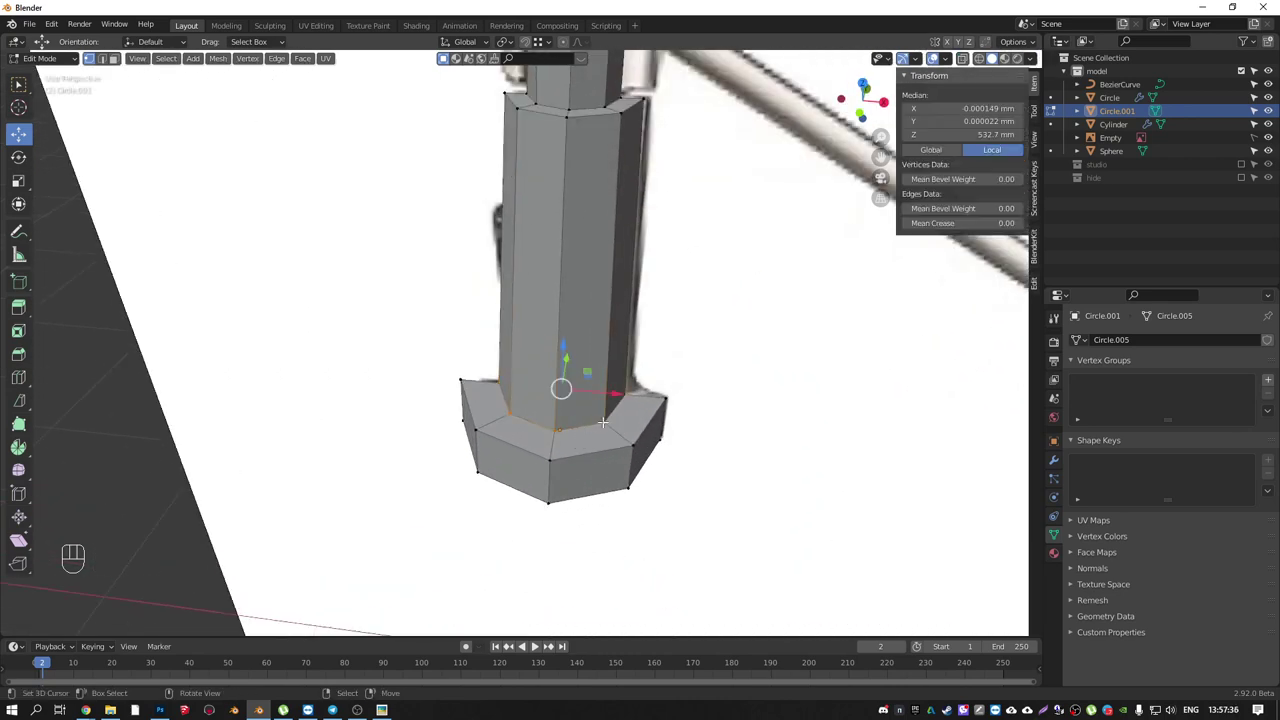
pyautogui.press('ctrl+b')
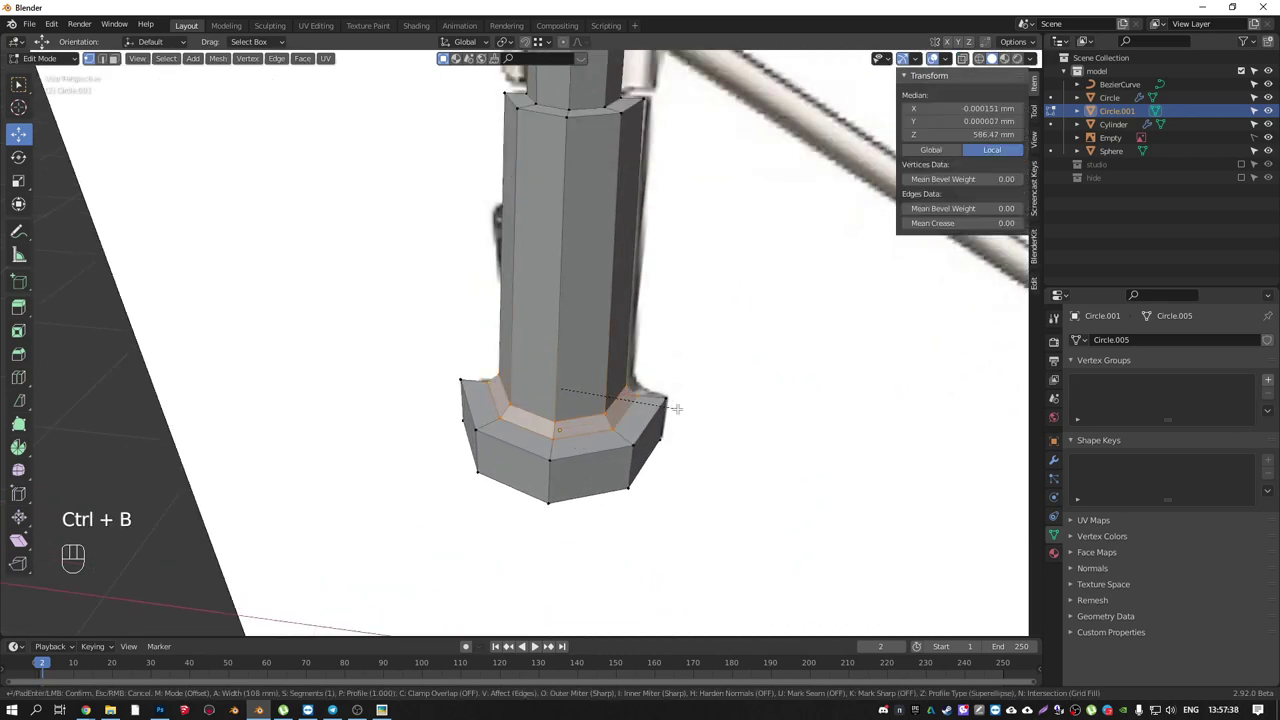
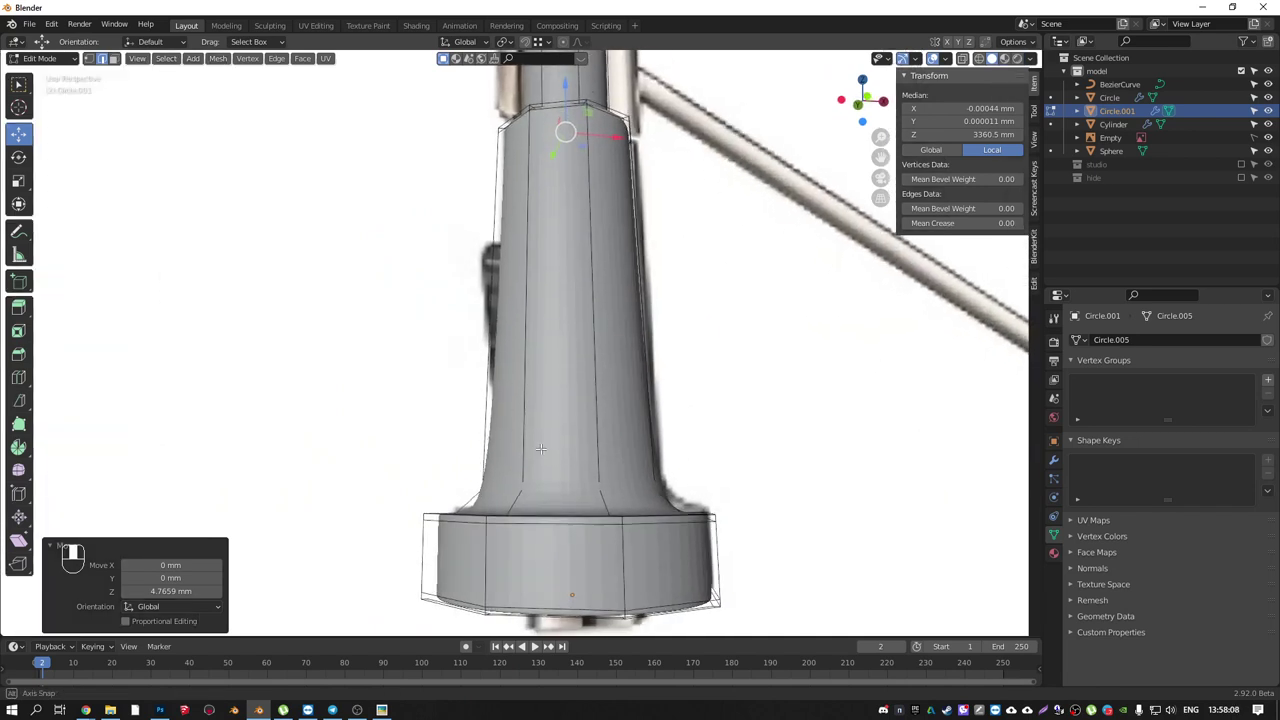
# - Inset the spray head's bottom face and extrude it down into a narrower nozzle, viewed from the front
pyautogui.click(1062, 467)
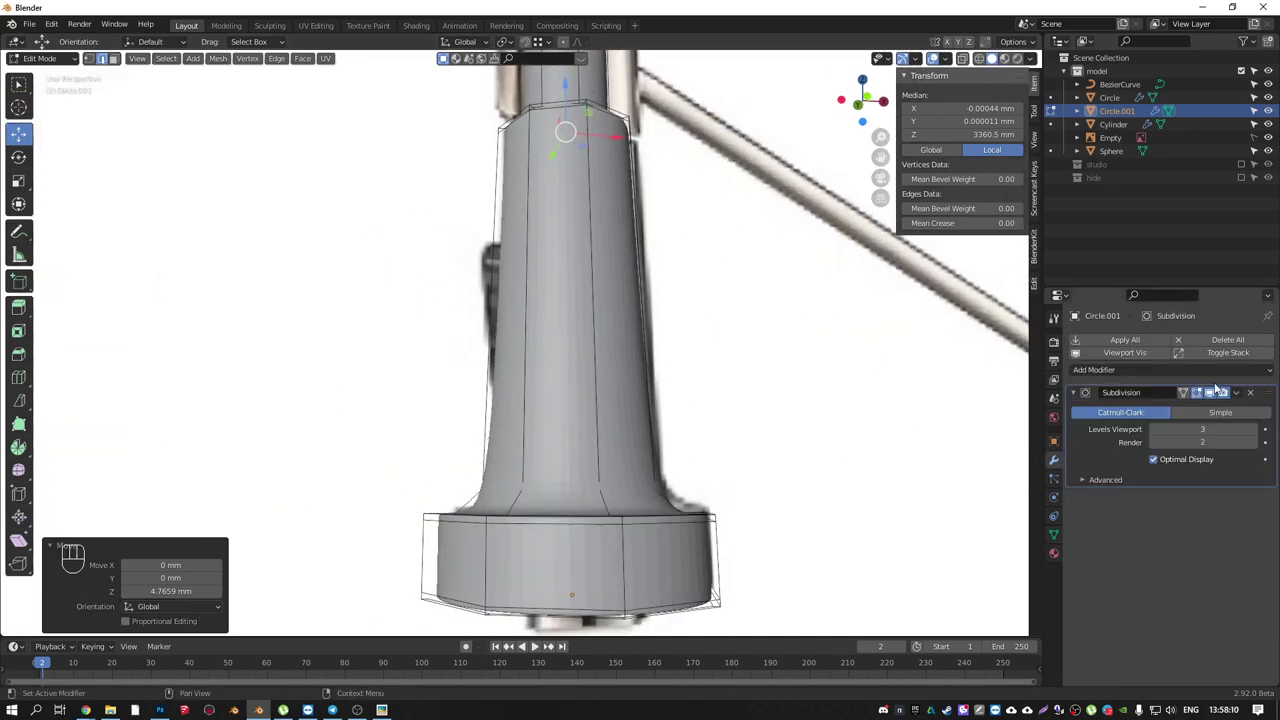
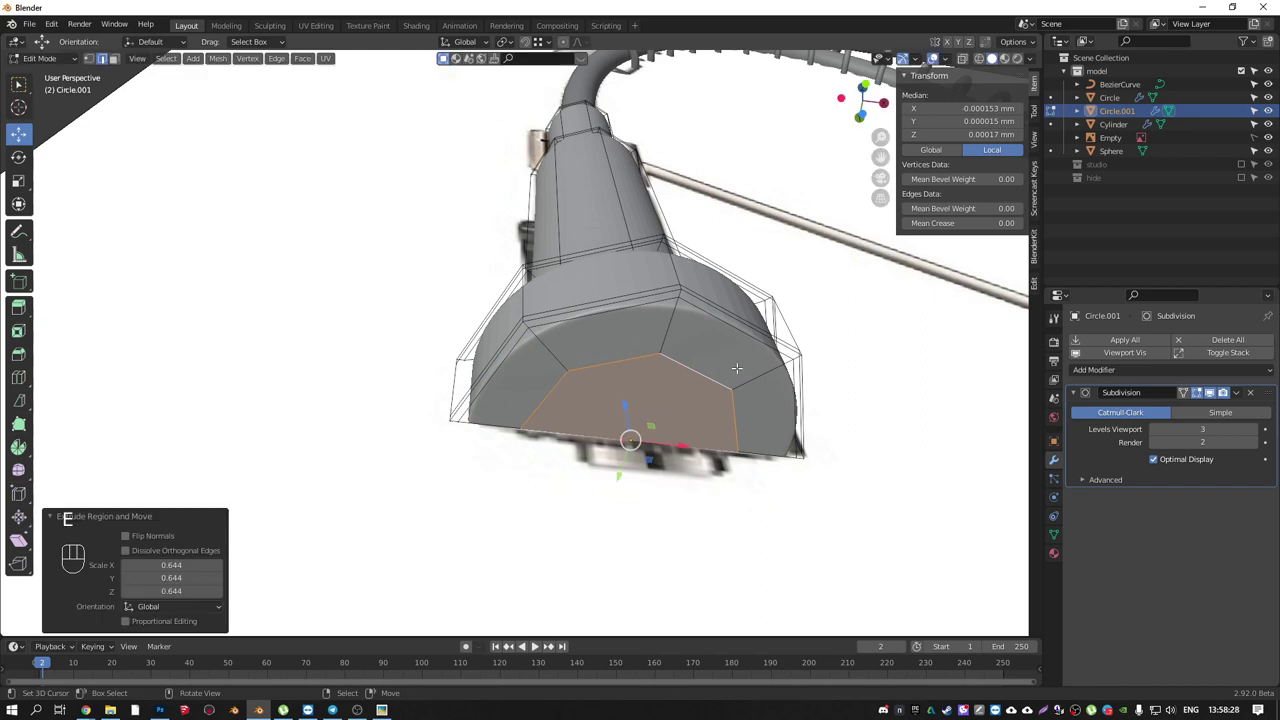
pyautogui.press('KP_1')
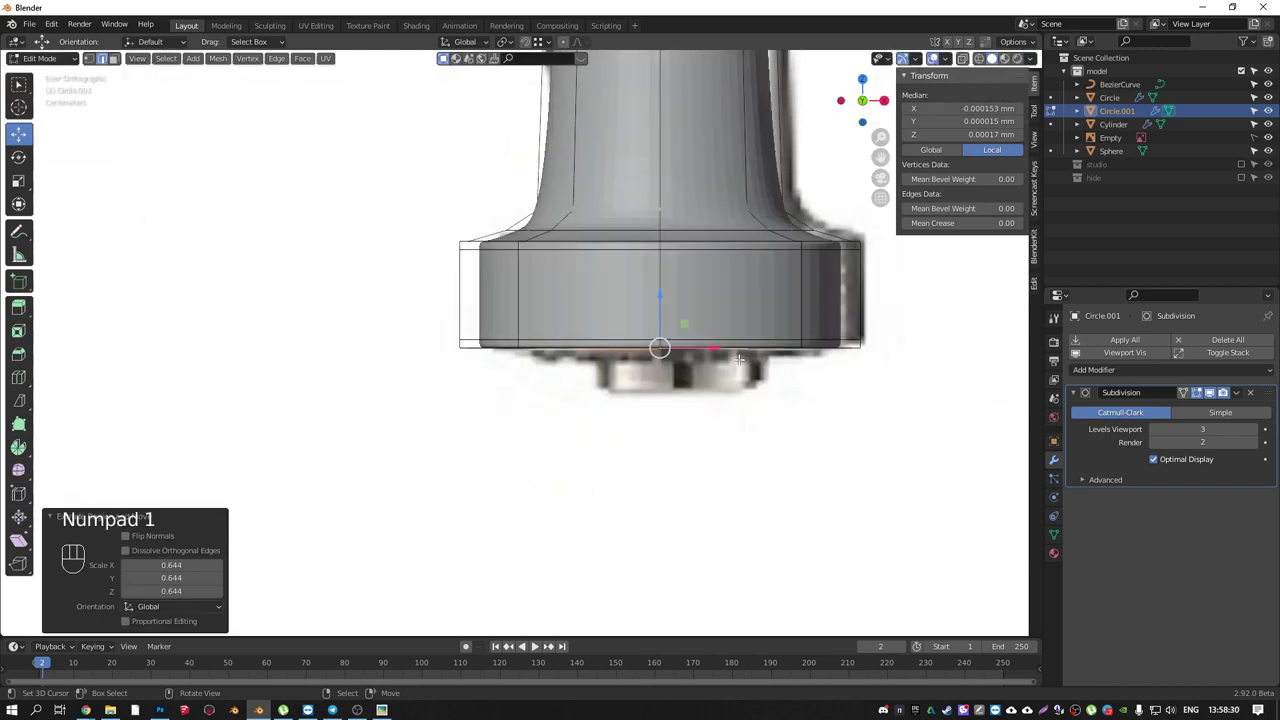
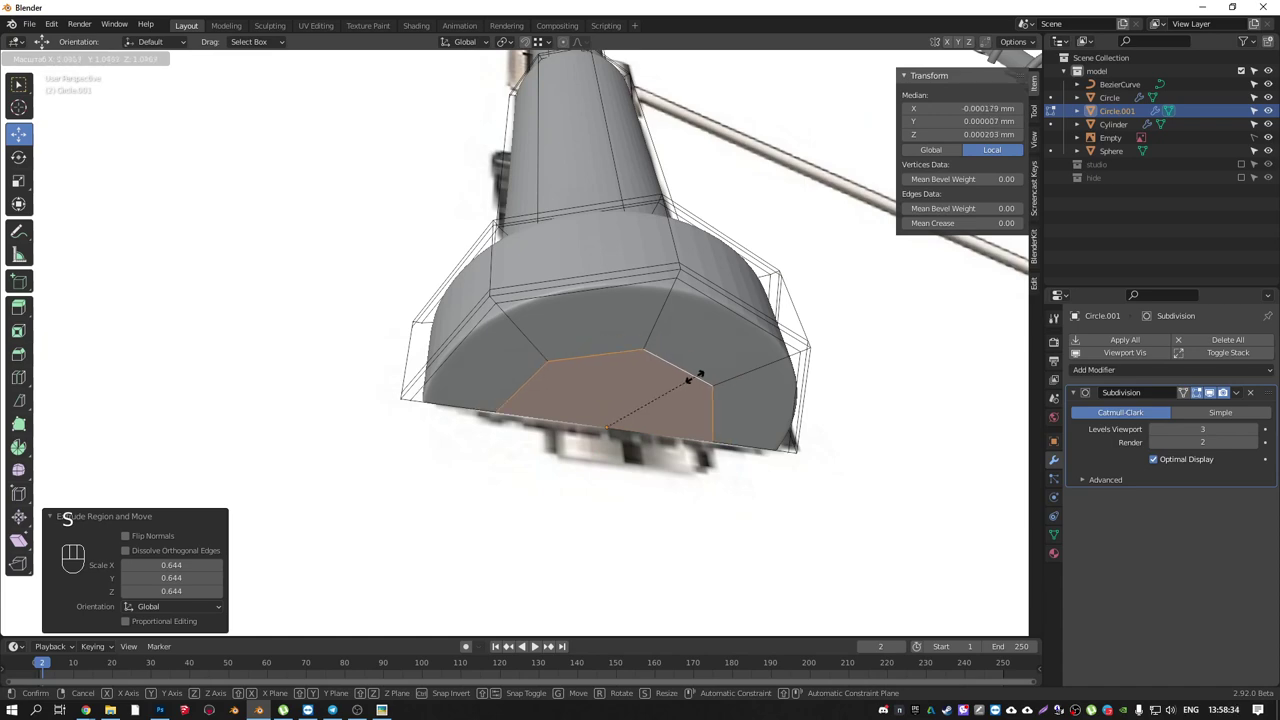
pyautogui.press('s')
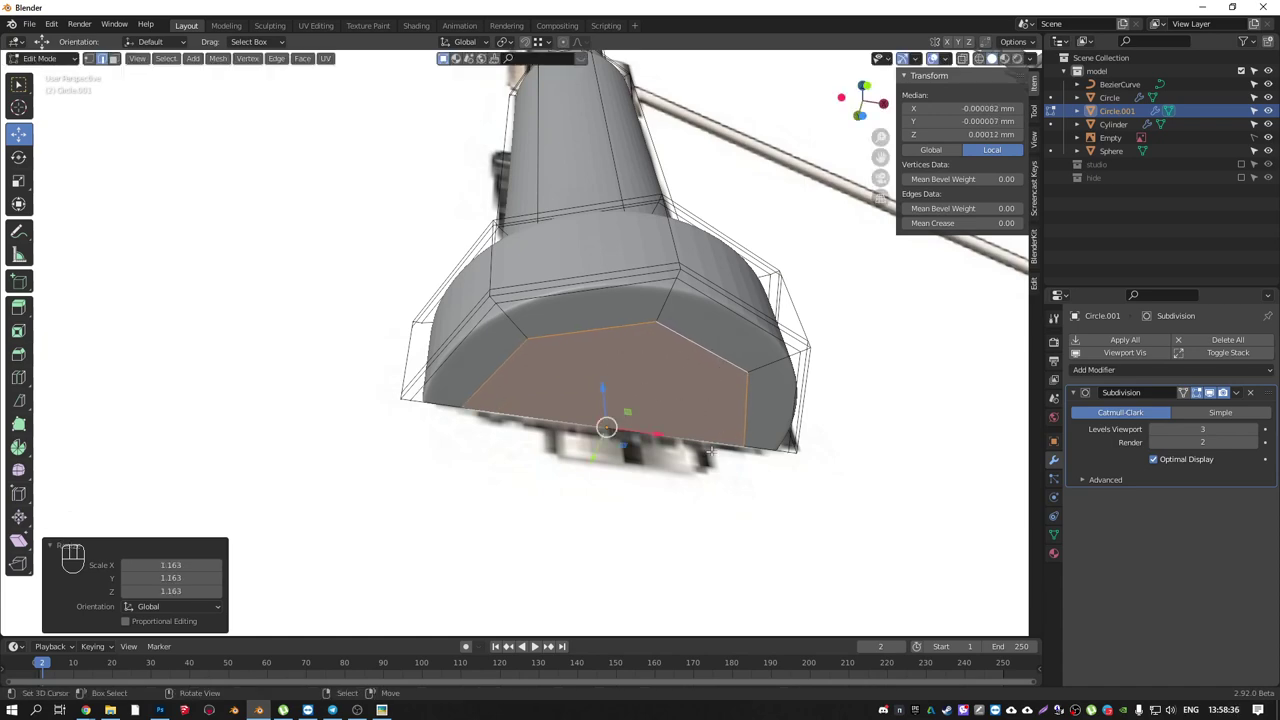
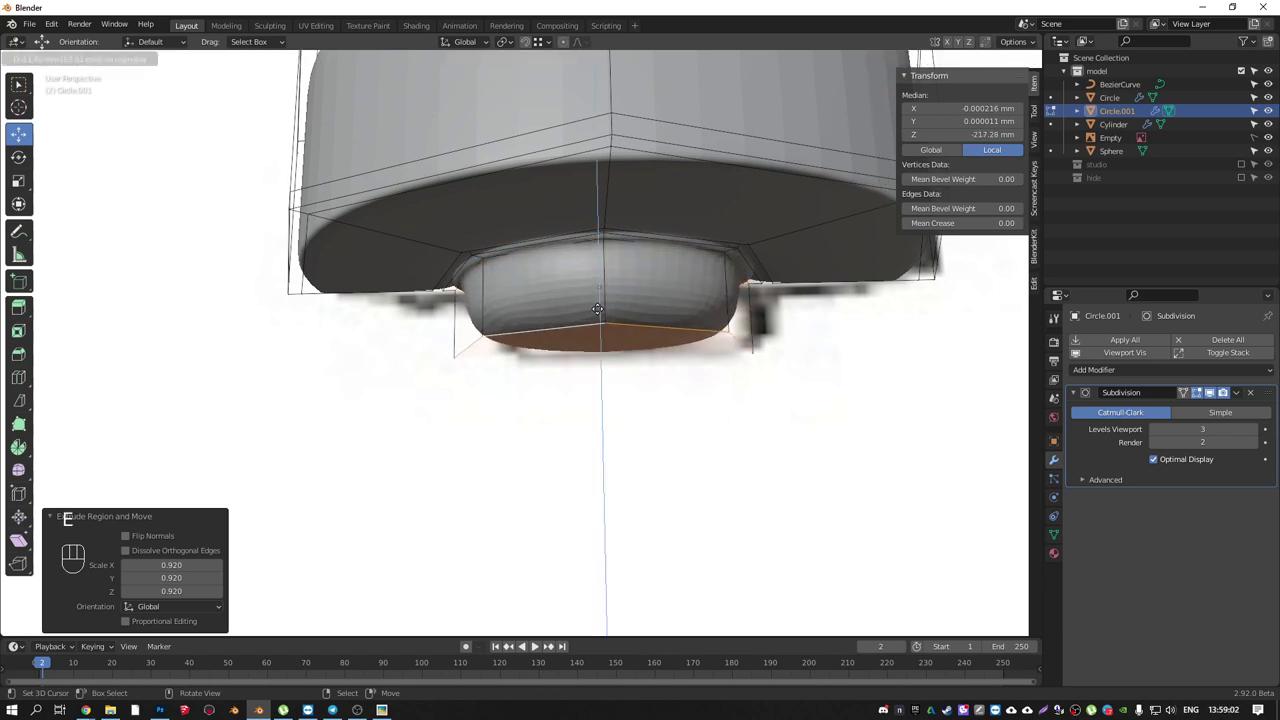
pyautogui.press('e')
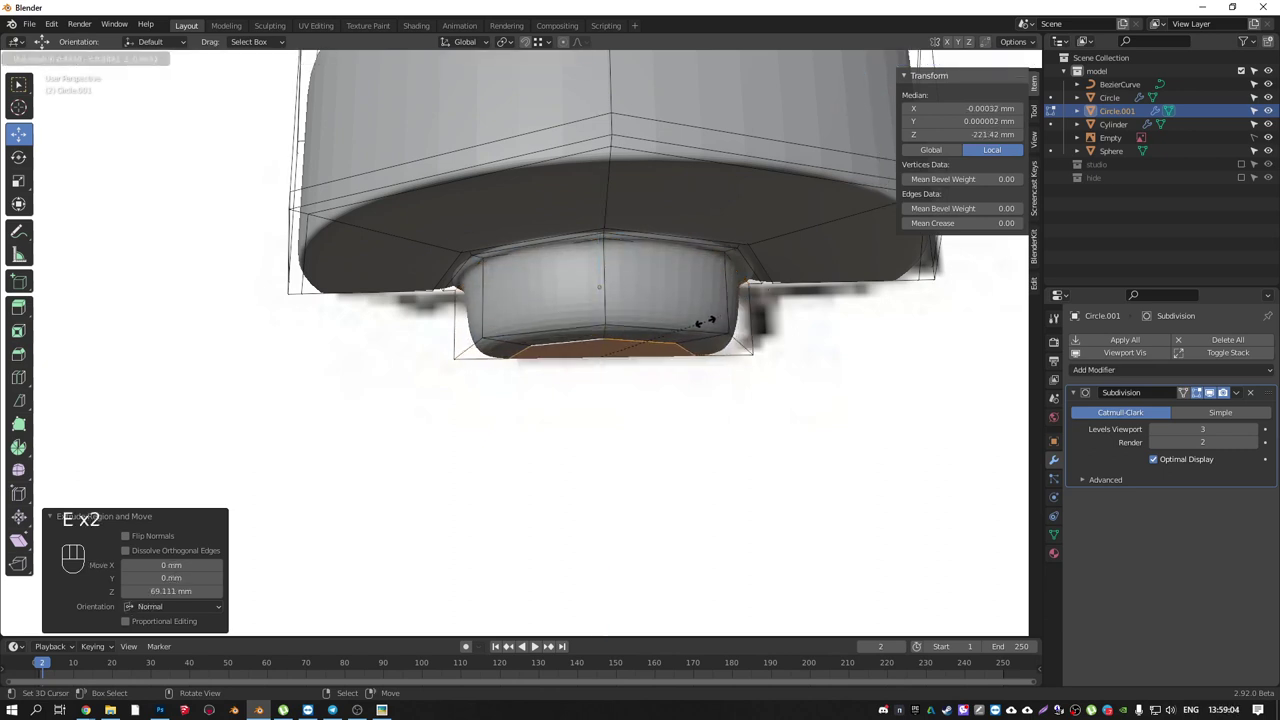
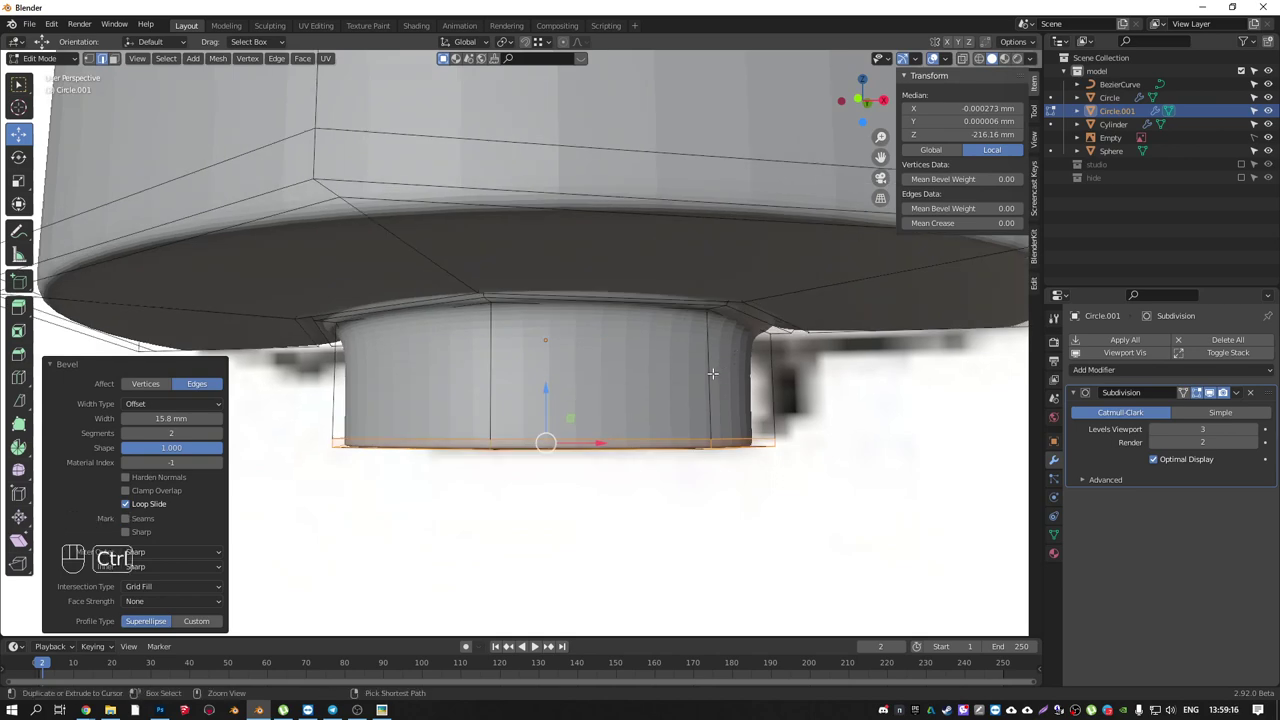
# - Leave Edit Mode on the spray head and centre it in Front view
pyautogui.press('ctrl+r')
pyautogui.press('Tab')
pyautogui.moveTo(693, 317); pyautogui.dragTo(721, 359)
pyautogui.moveTo(670, 396); pyautogui.dragTo(650, 471)
pyautogui.moveTo(637, 309); pyautogui.dragTo(663, 294)
pyautogui.press('KP_1')
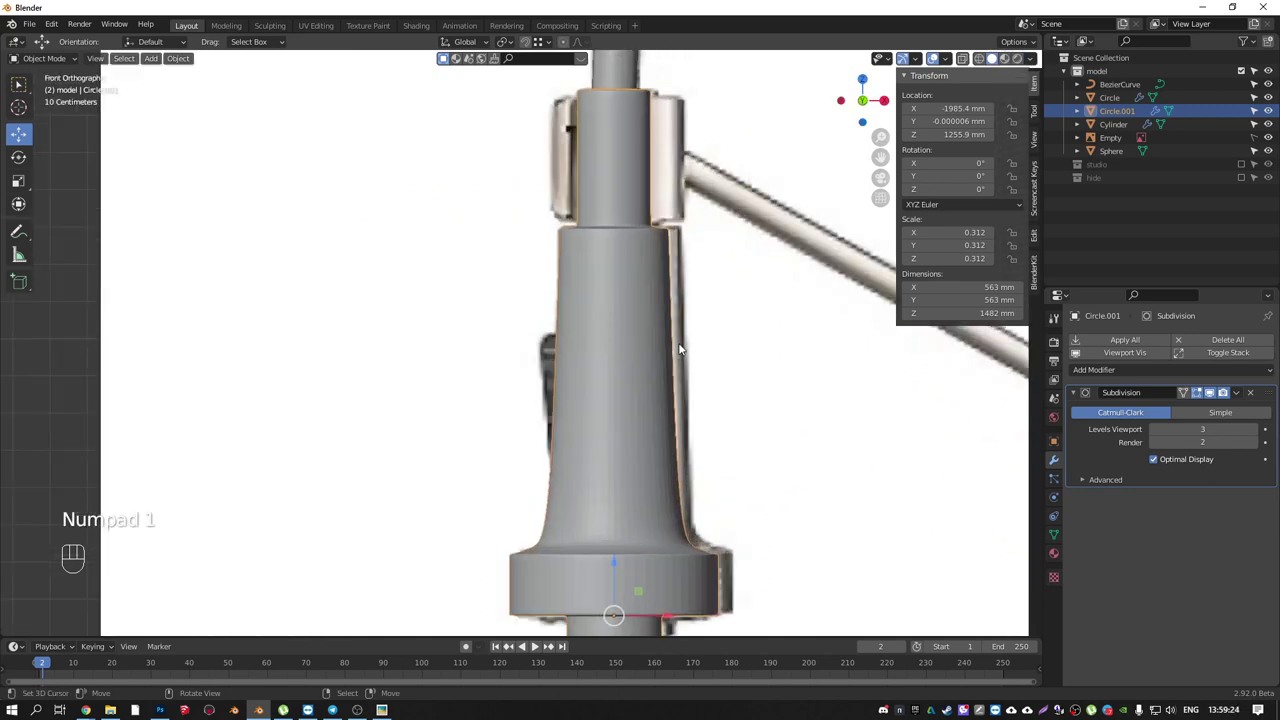
pyautogui.moveTo(659, 335); pyautogui.dragTo(616, 372)
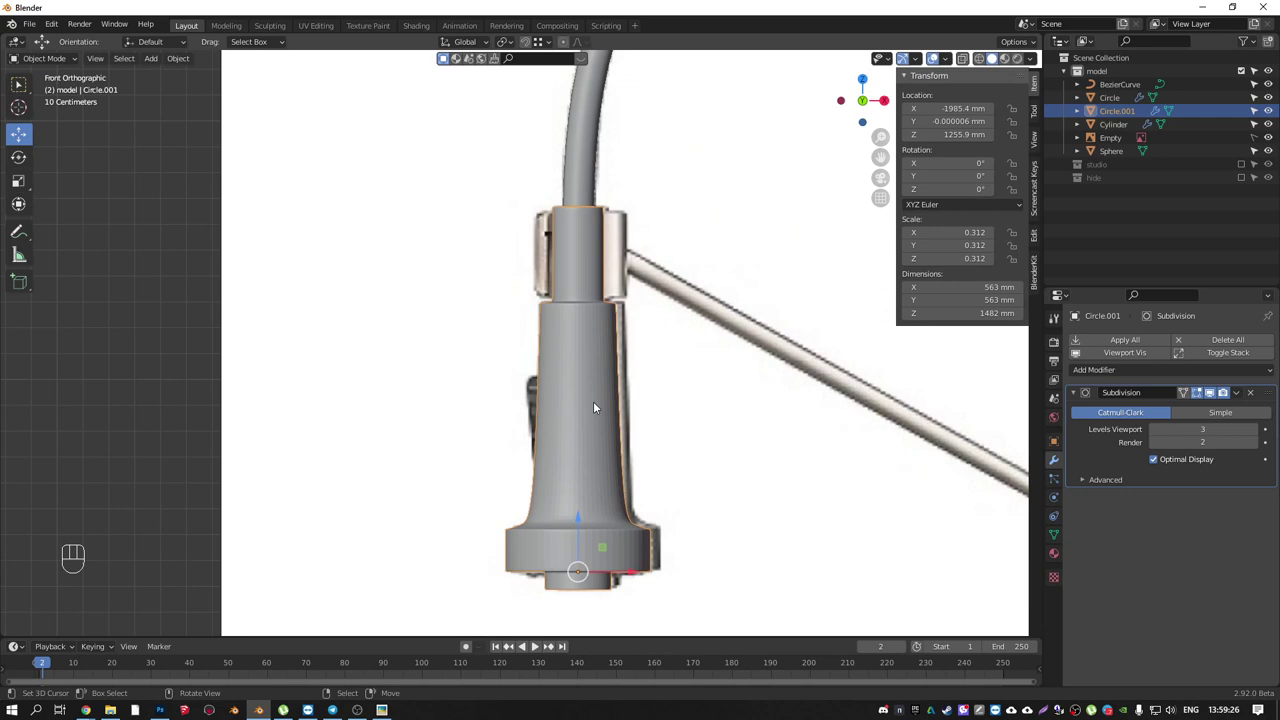
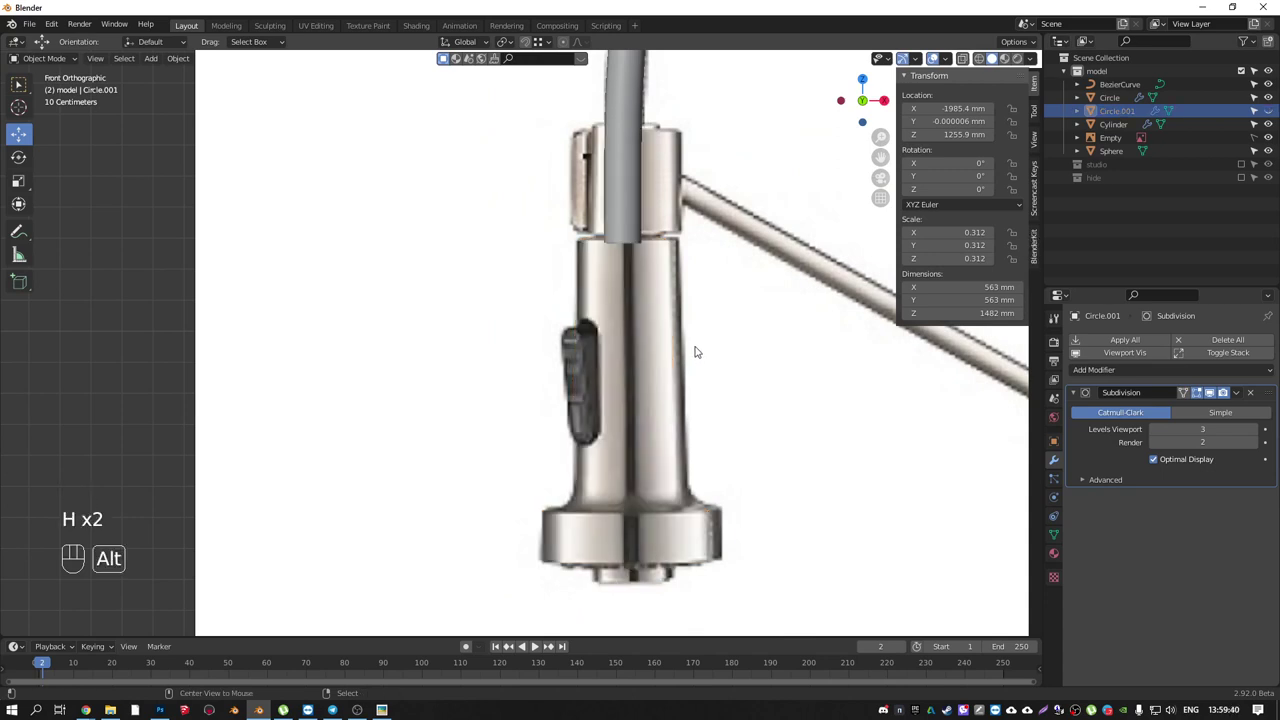
# - Unhide the faucet body, enable X-ray over the photo and start editing its mesh for the side lever
pyautogui.press('alt+h')
pyautogui.press('h')
pyautogui.press('alt+h')
pyautogui.press('shift+z')
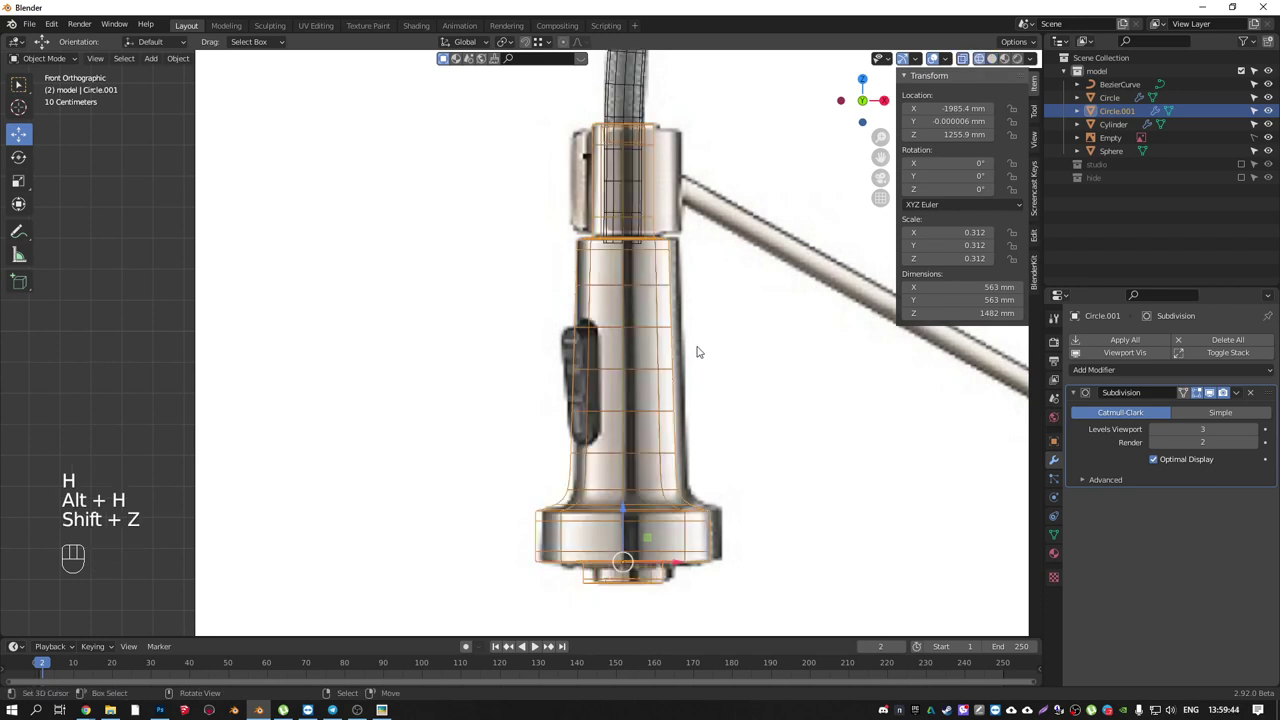
pyautogui.press('Tab')
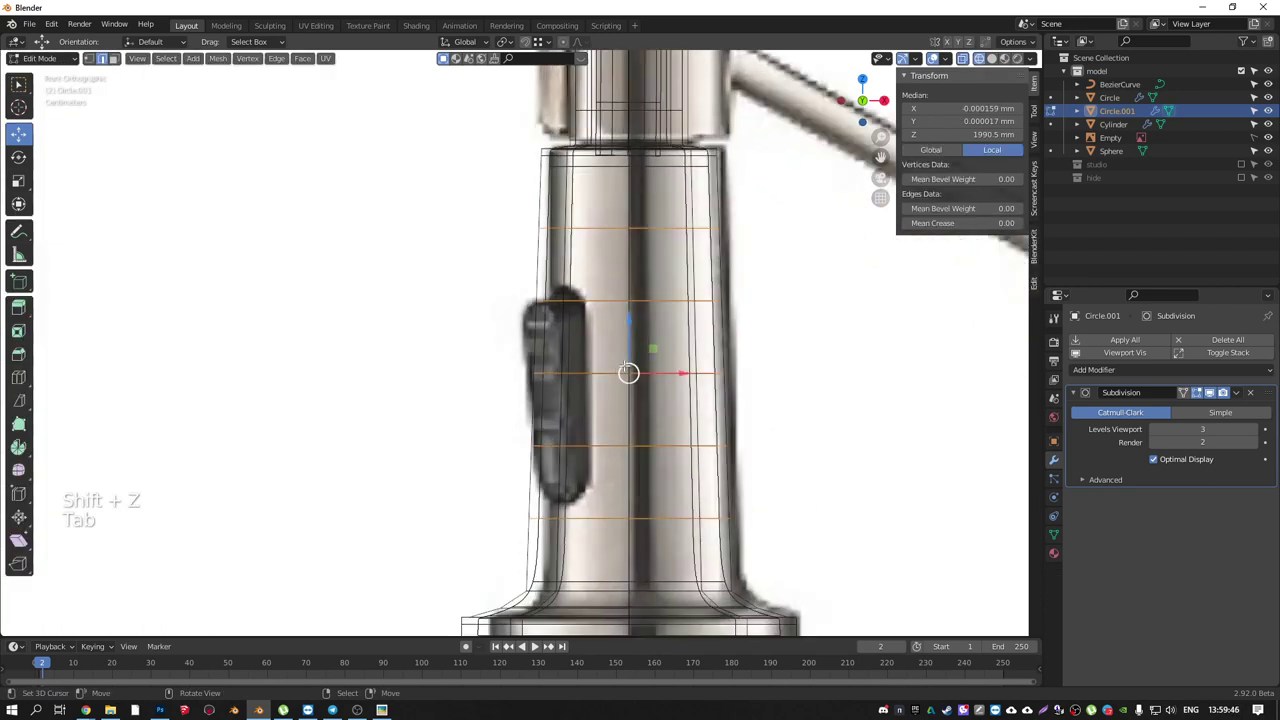
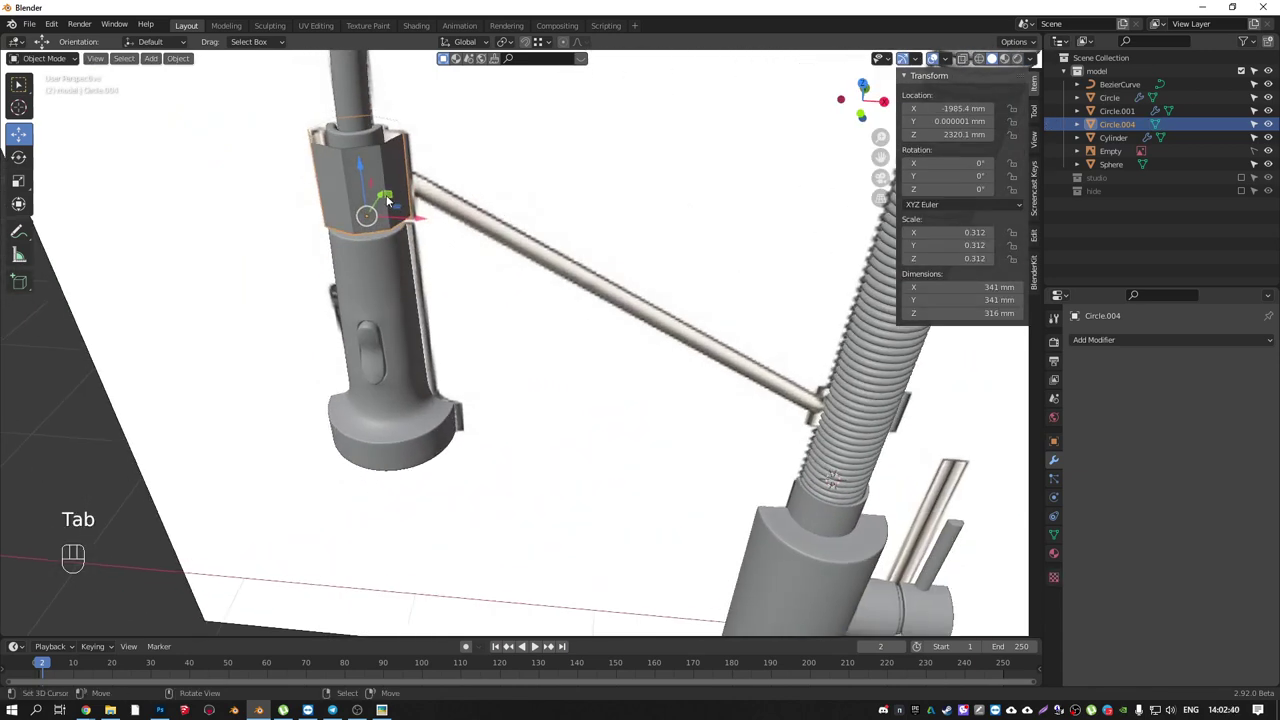
# - Orbit to collar Circle.004 and view it straight from the front
pyautogui.moveTo(430, 239); pyautogui.dragTo(510, 302)
pyautogui.middleClick(516, 257)
pyautogui.press('KP_1')
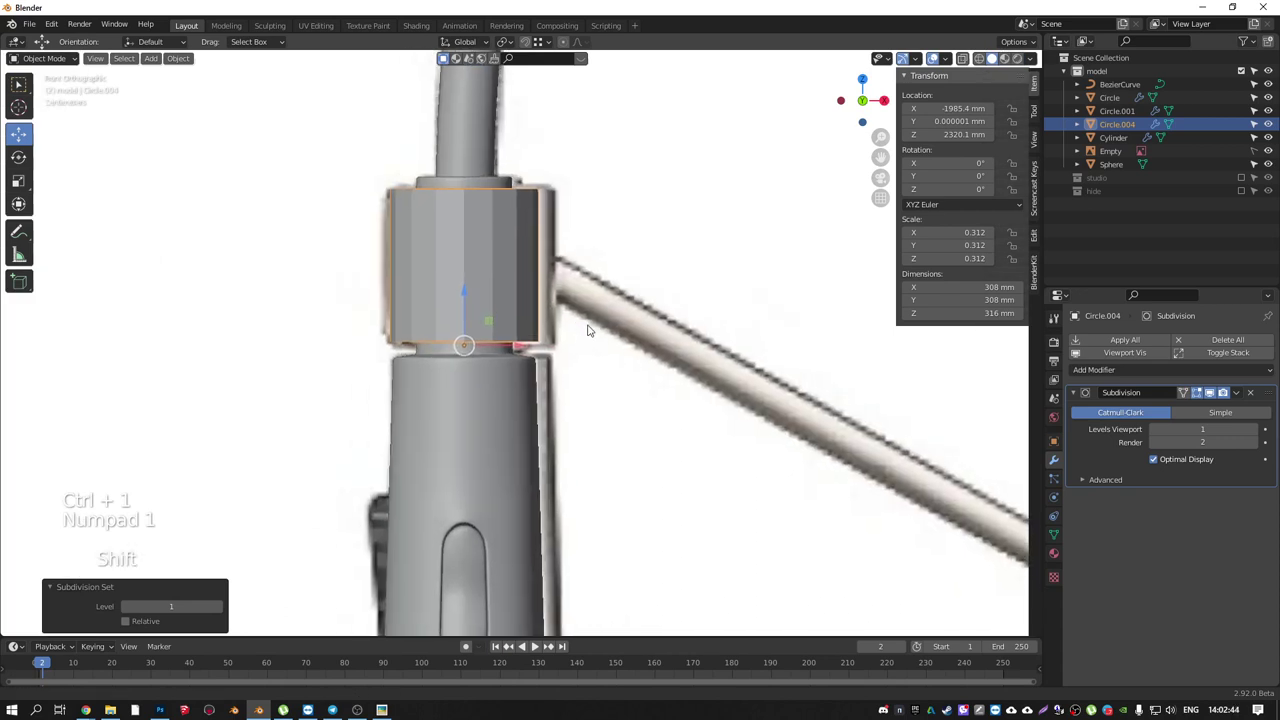
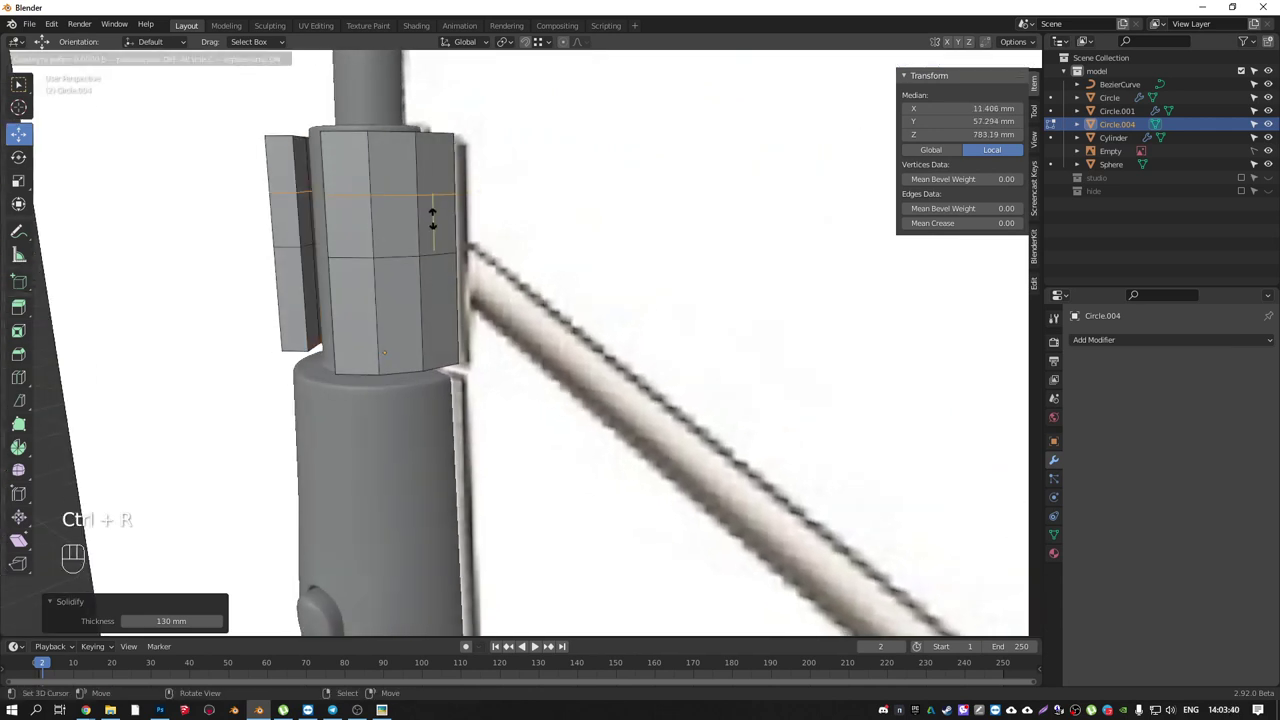
# - Add horizontal loop cuts to the collar's faceted sides with Ctrl+R
pyautogui.press('ctrl+r')
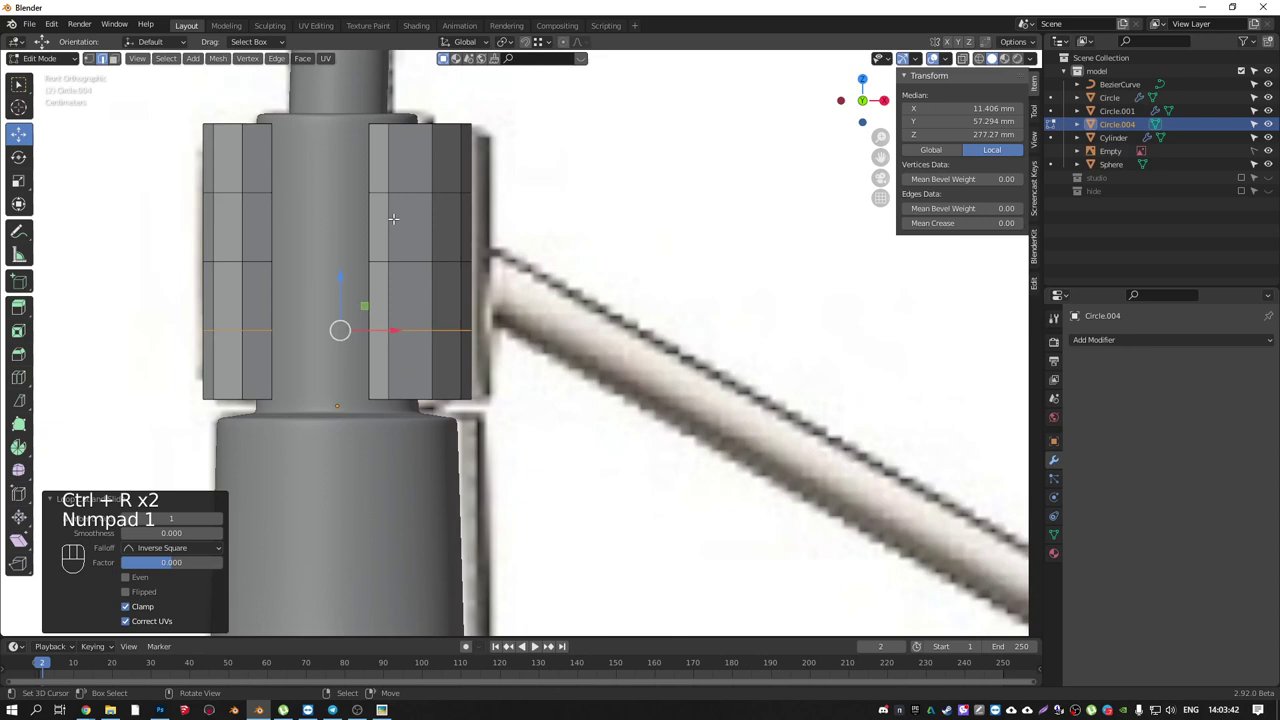
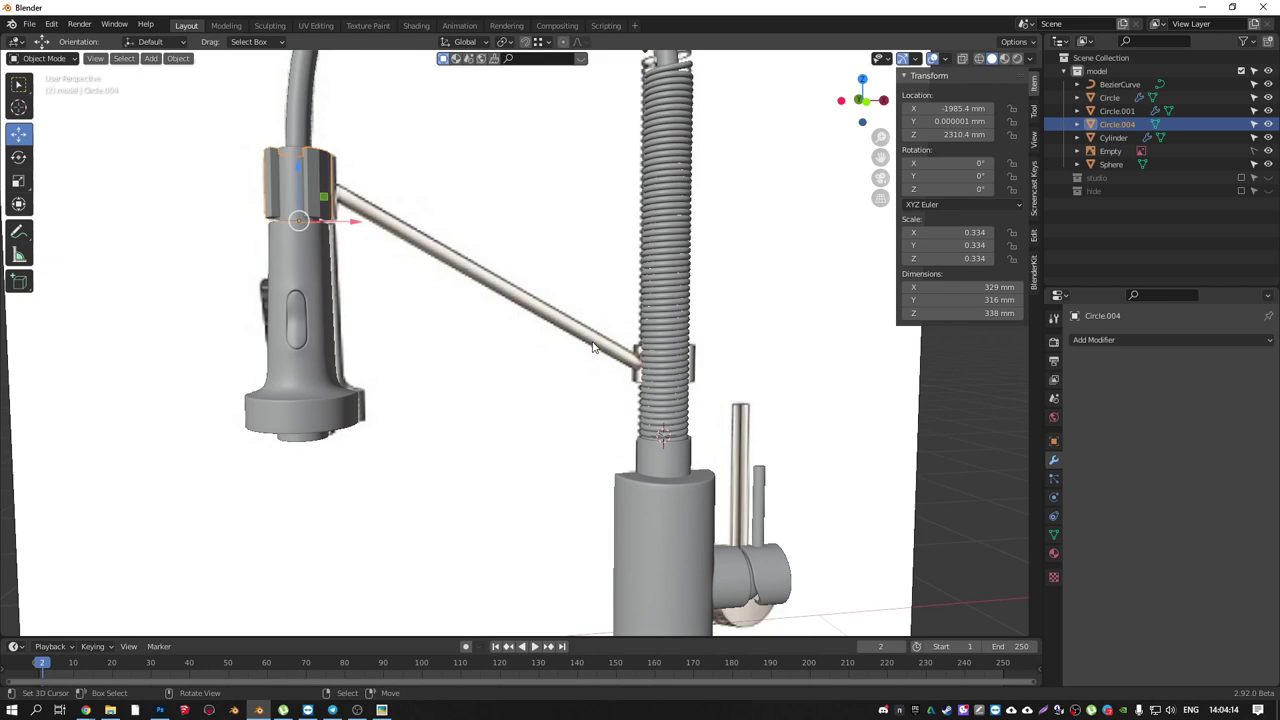
# - Shape the new lower collar Circle.005 around the coil from front view, then undo the last edit
pyautogui.press('KP_1')
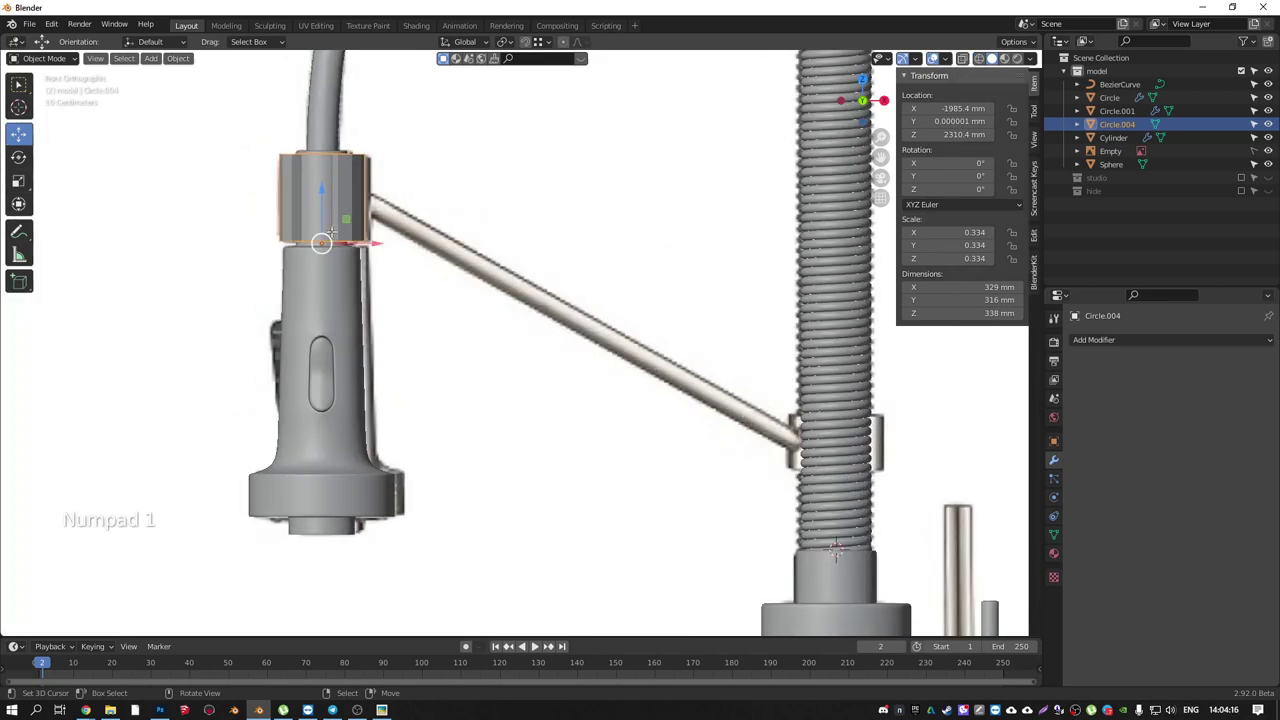
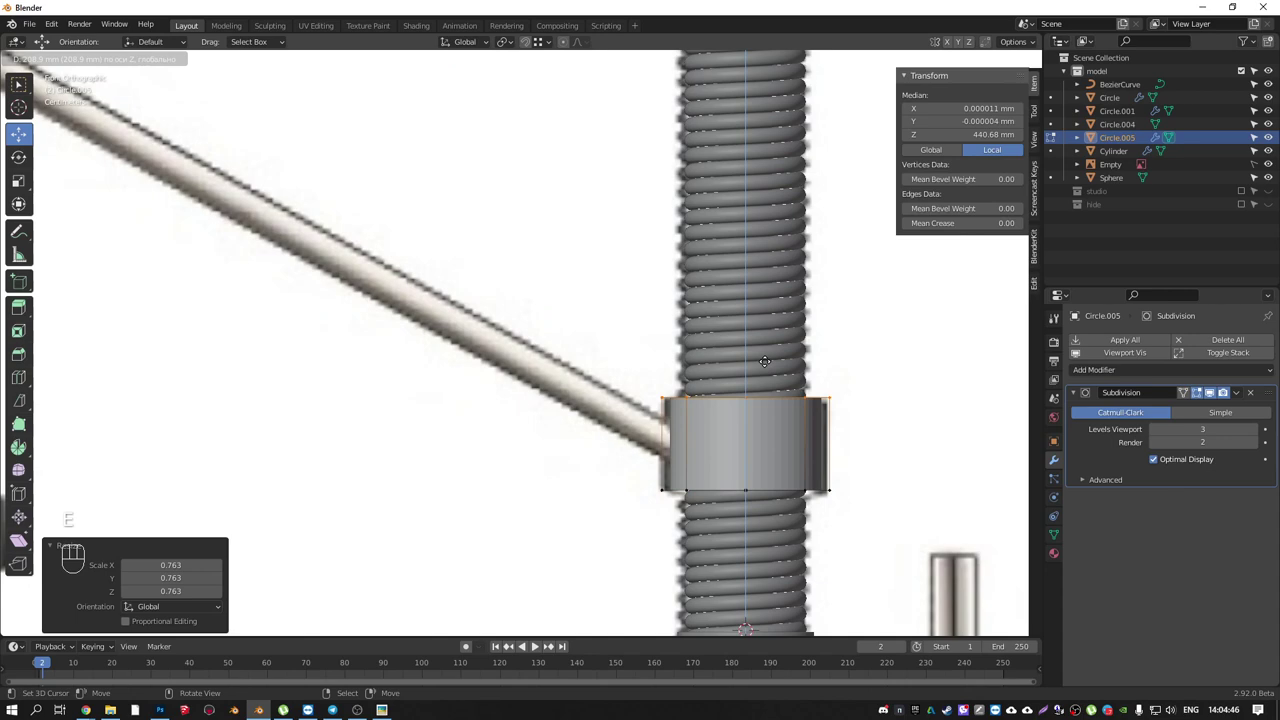
pyautogui.press('e')
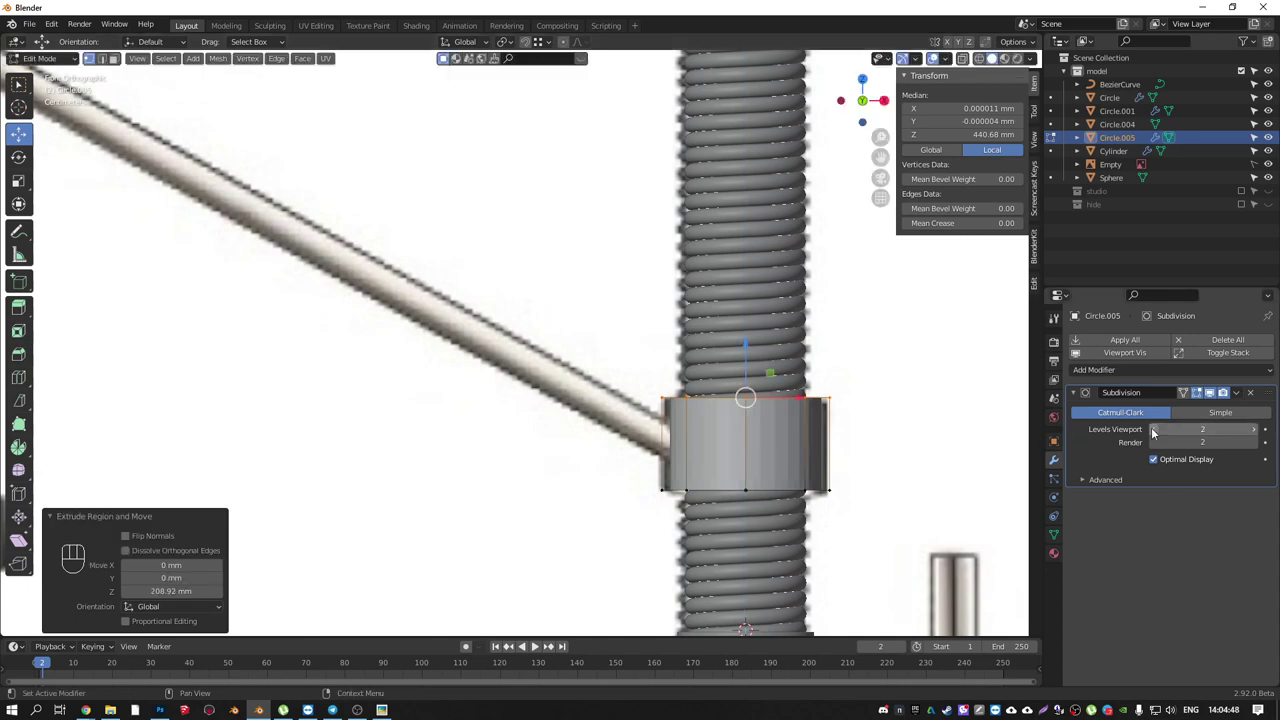
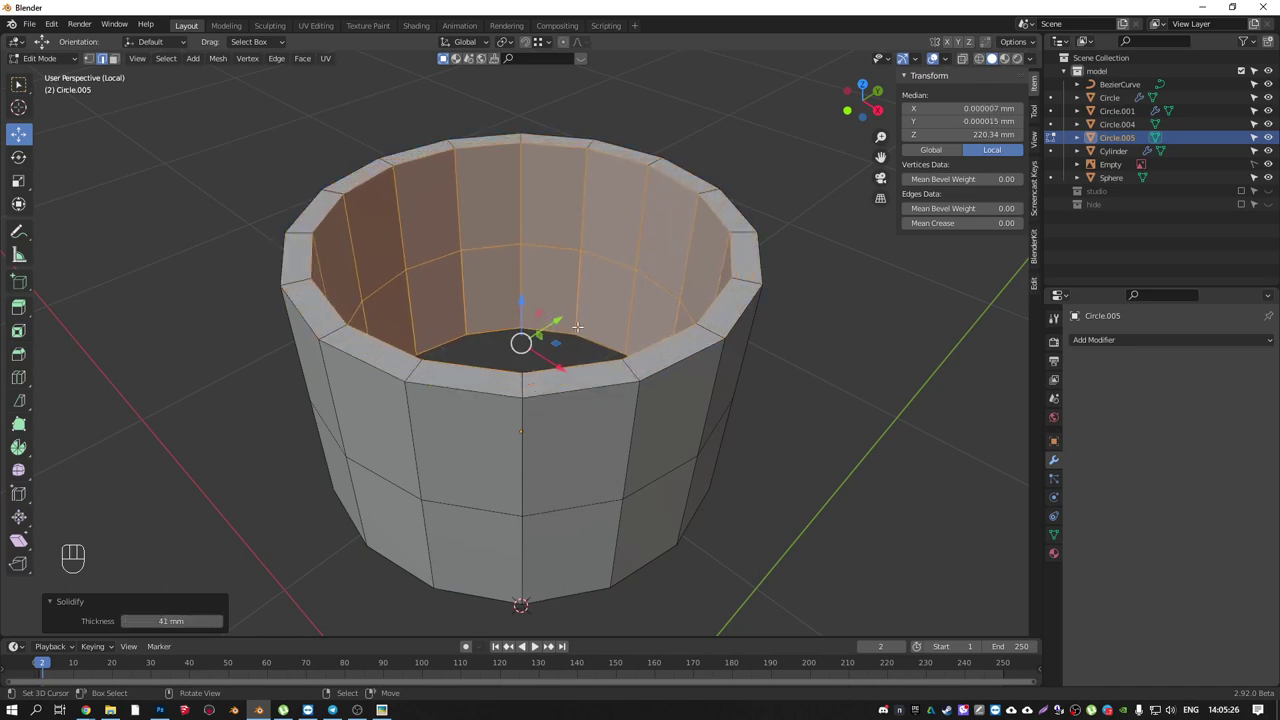
pyautogui.press('KP_Divide')
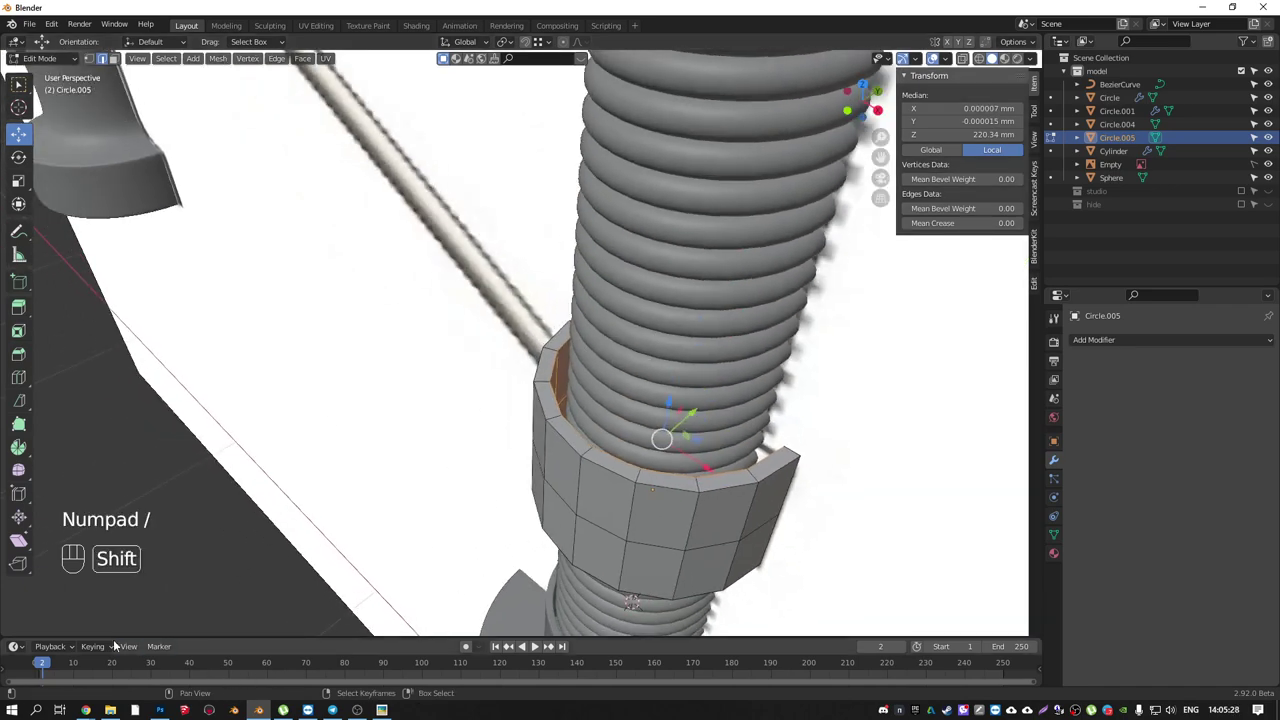
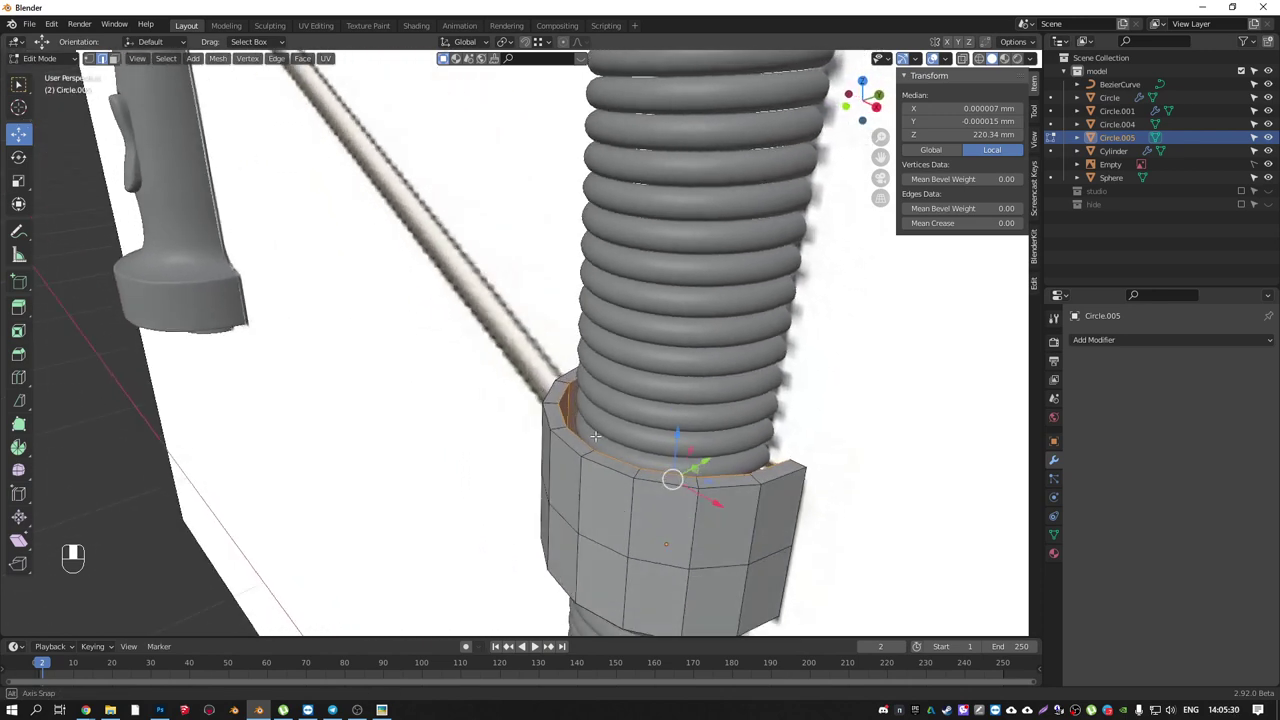
pyautogui.press('ctrl+z')
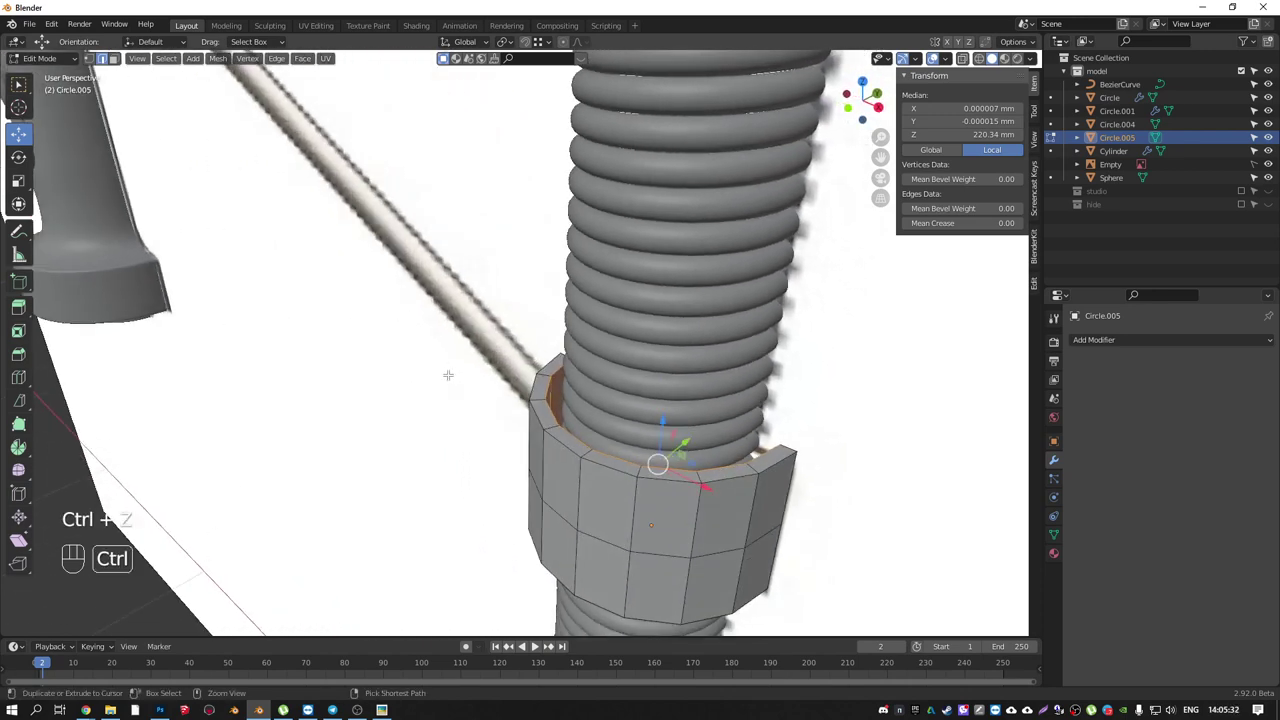
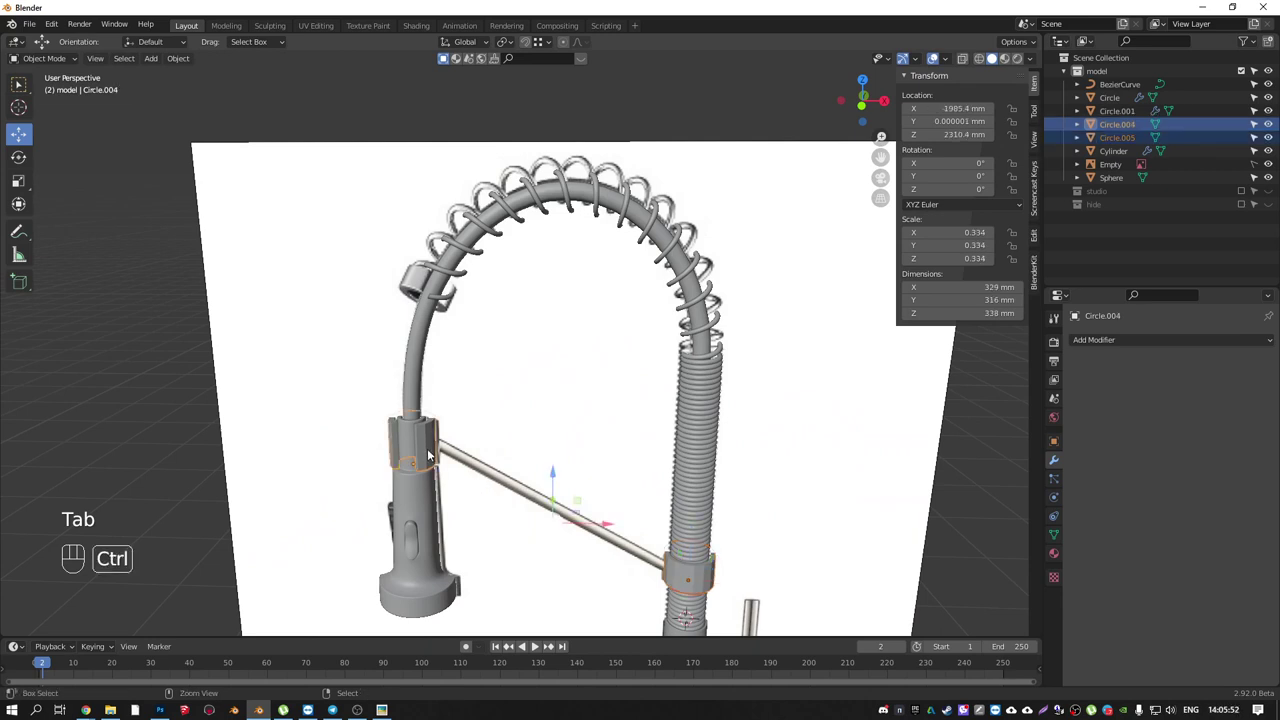
# - Join collar Circle.005 into Circle.004 and view the ring from above for editing
pyautogui.press('ctrl+j')
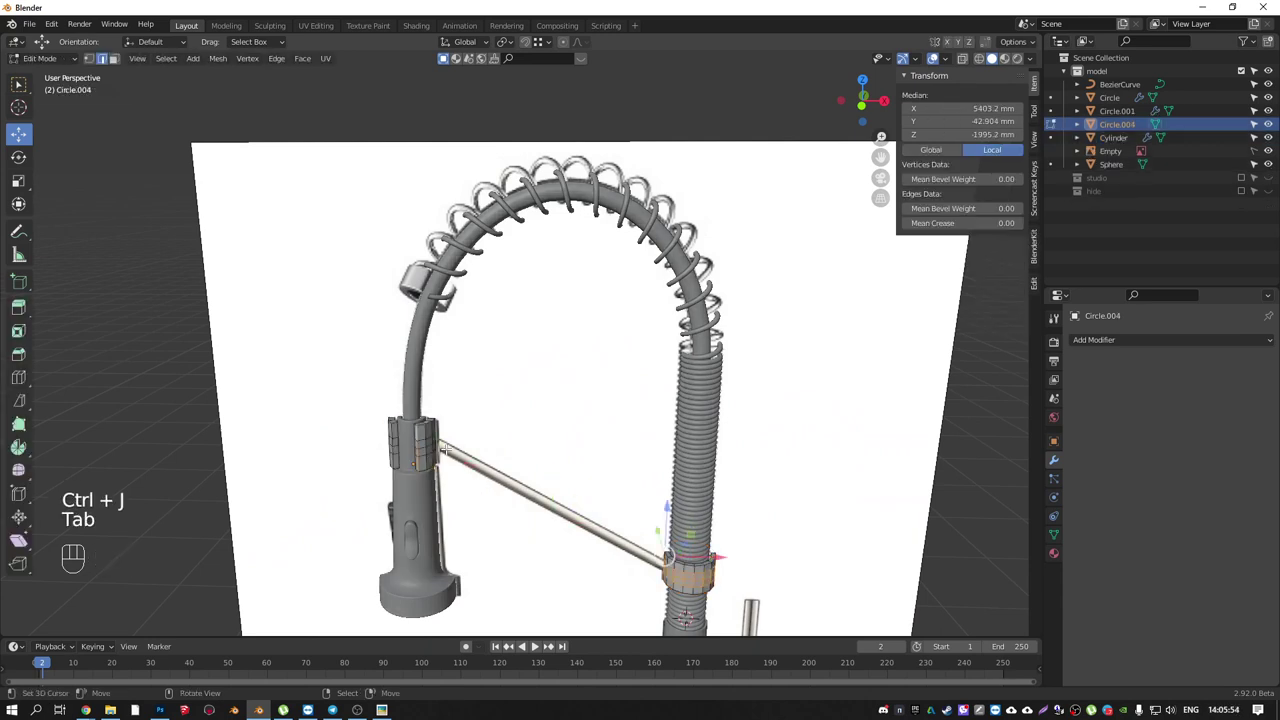
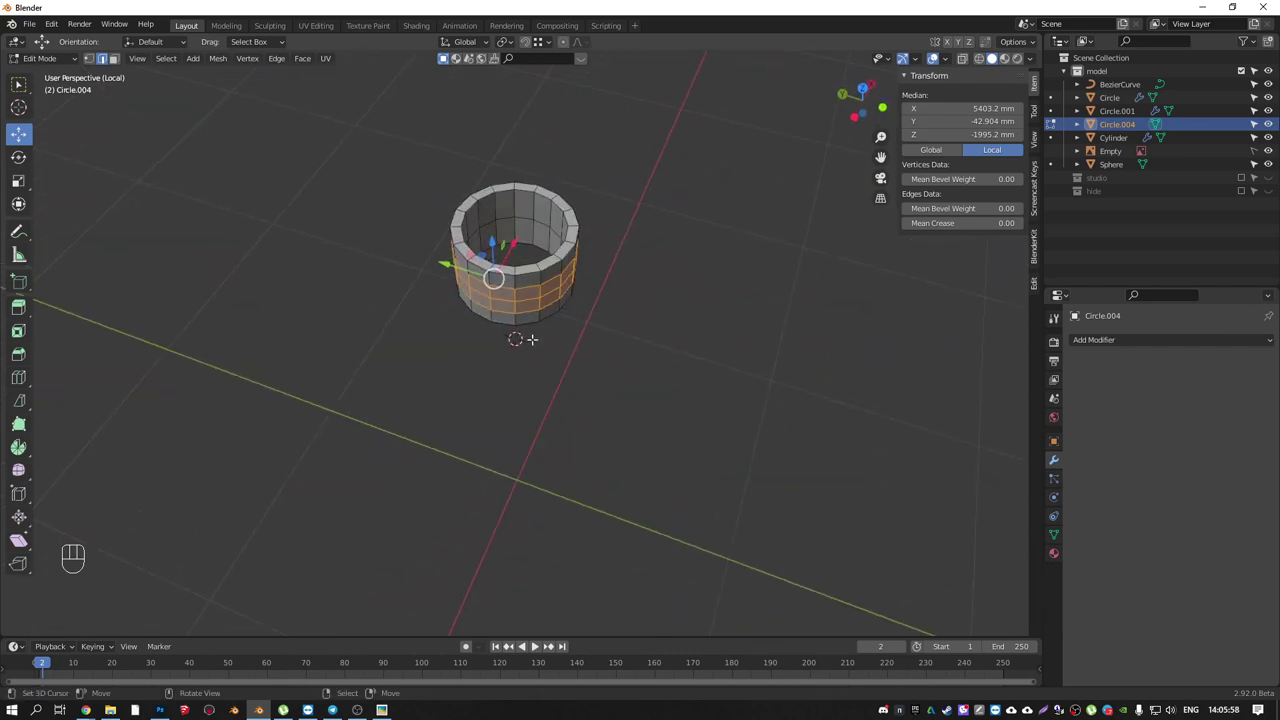
pyautogui.press('KP_7')
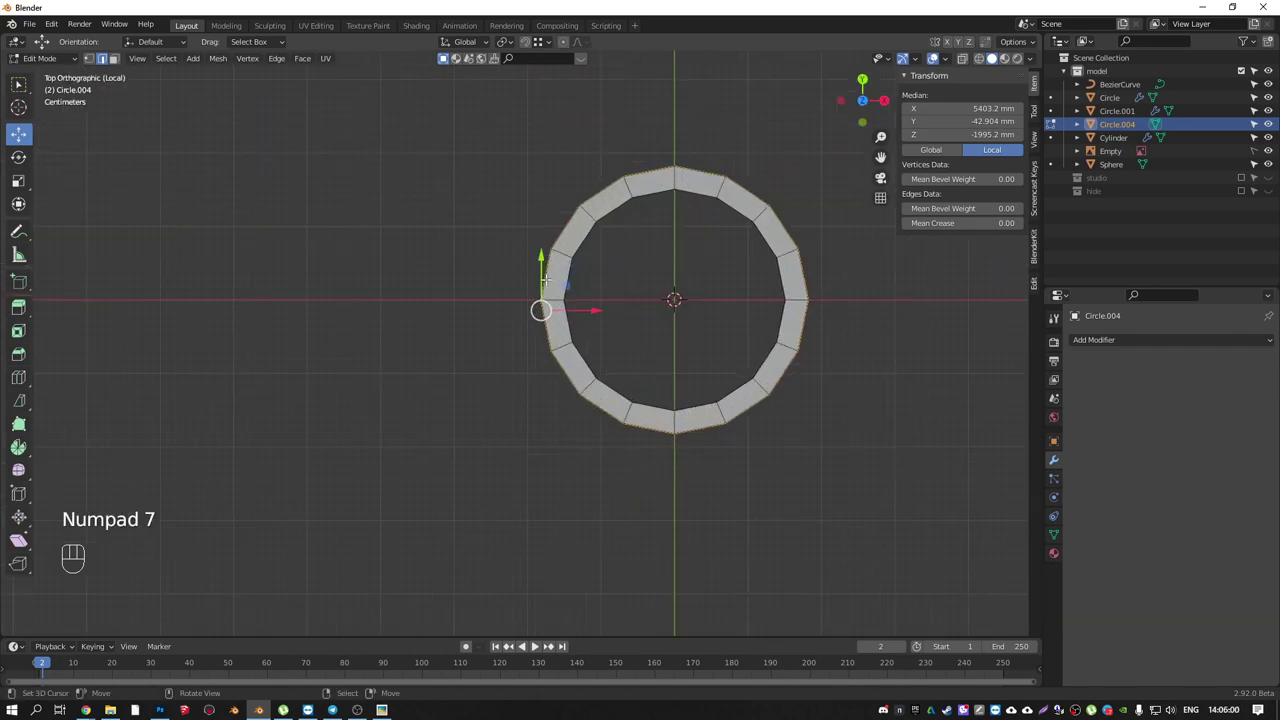
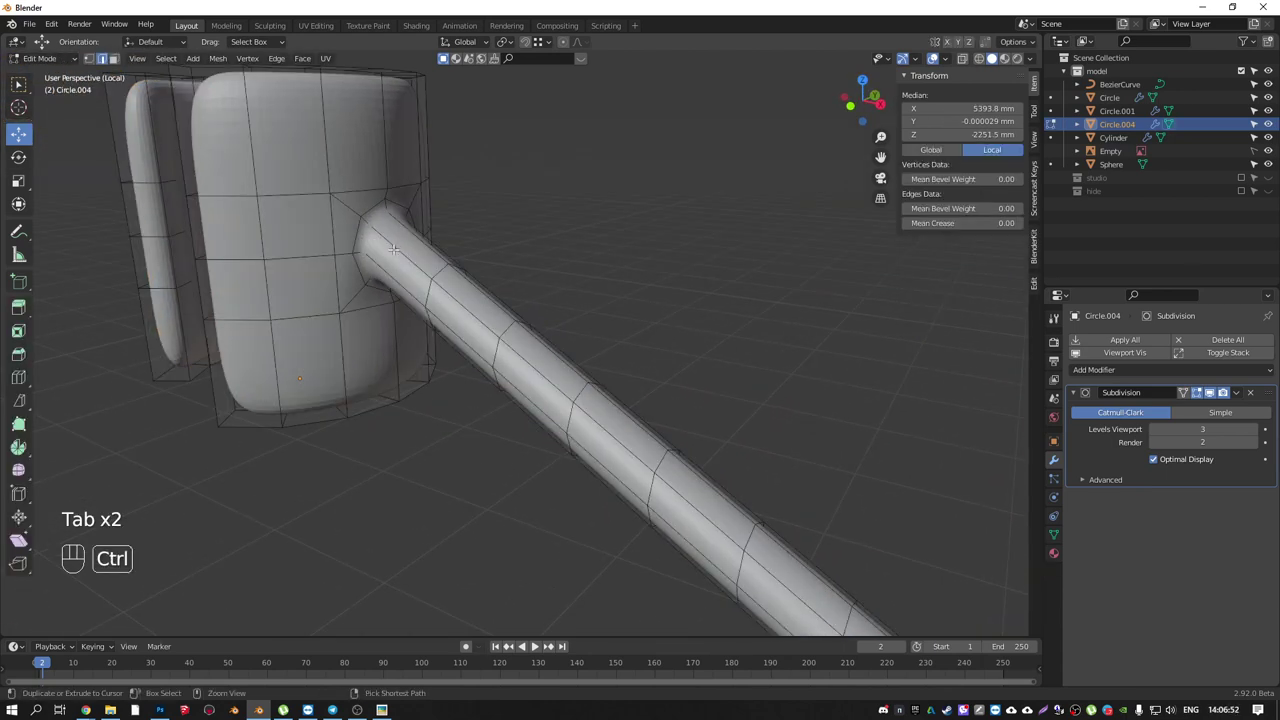
# - Slide the rod-to-block edge loop, then give Circle.004 a Bevel modifier below Subdivision
pyautogui.press('ctrl+r')
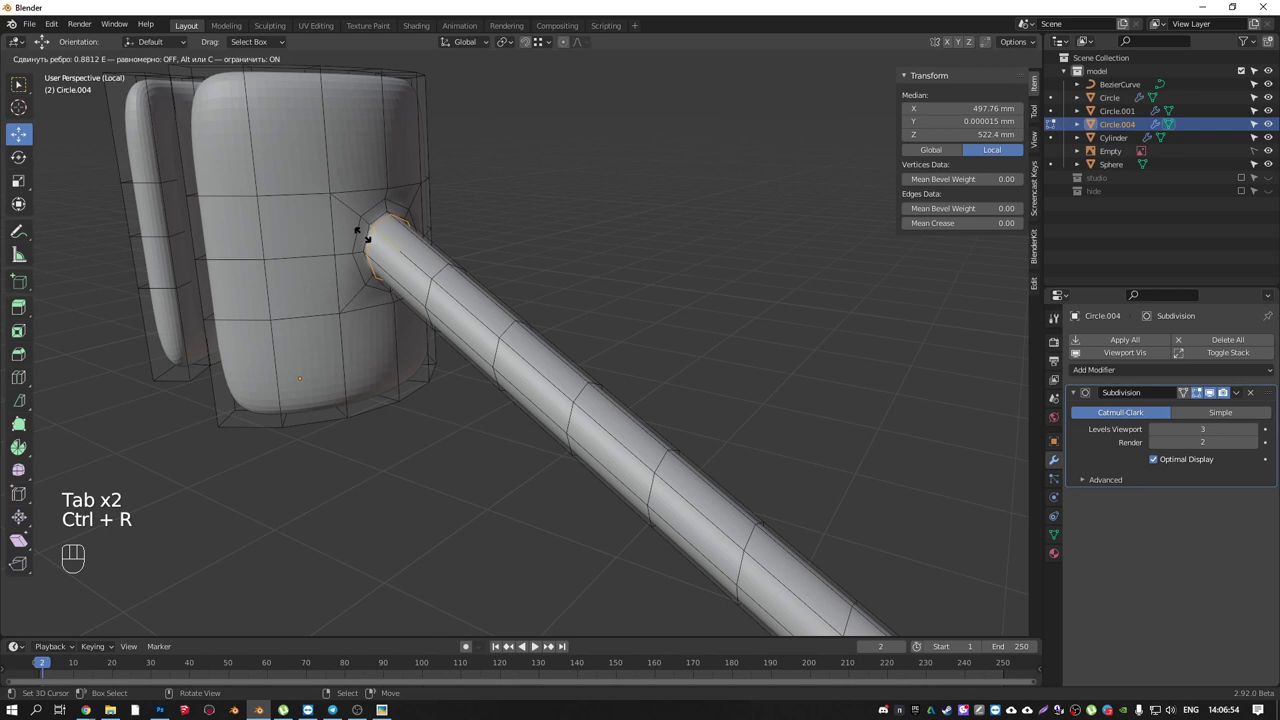
pyautogui.press('Tab')
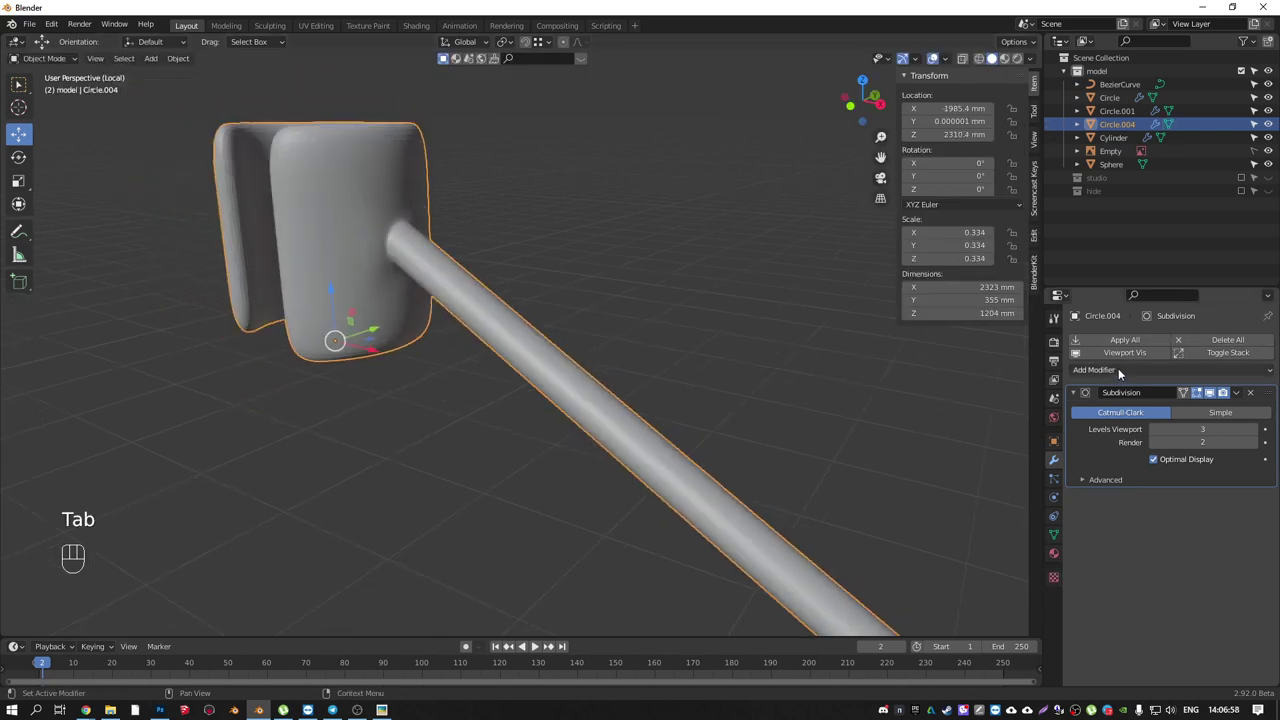
pyautogui.moveTo(1122, 369); pyautogui.dragTo(1014, 423)
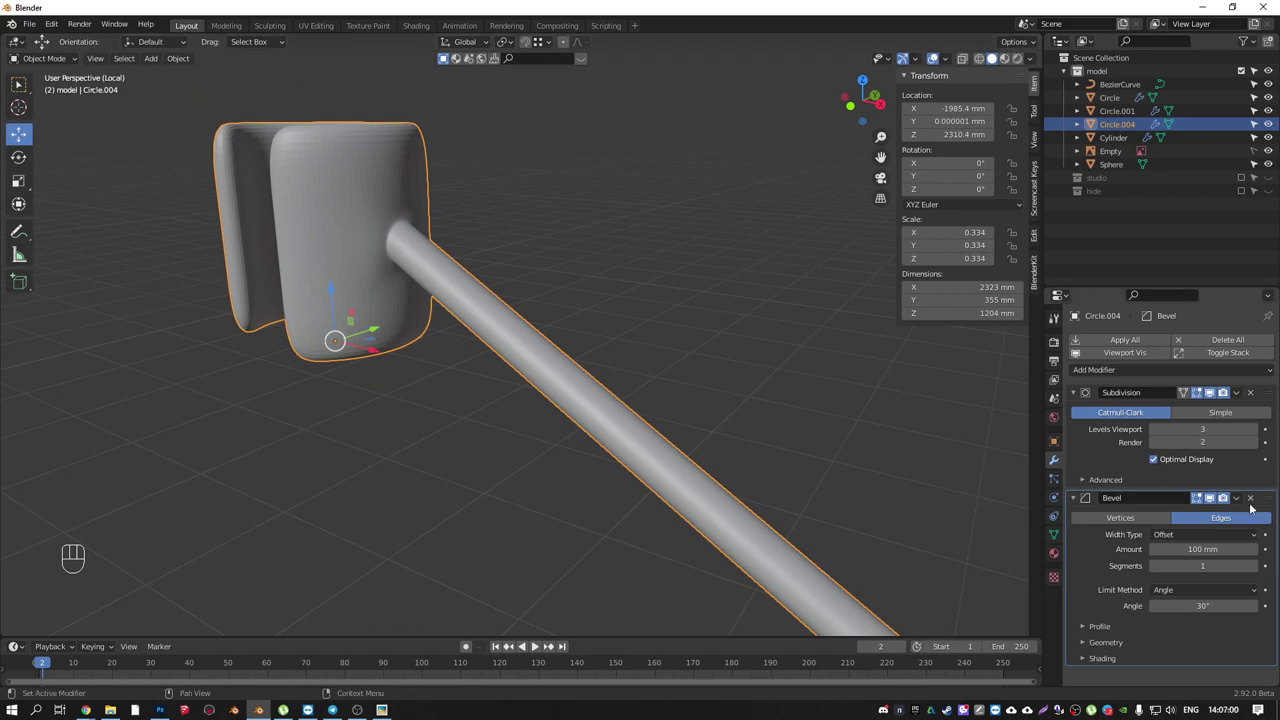
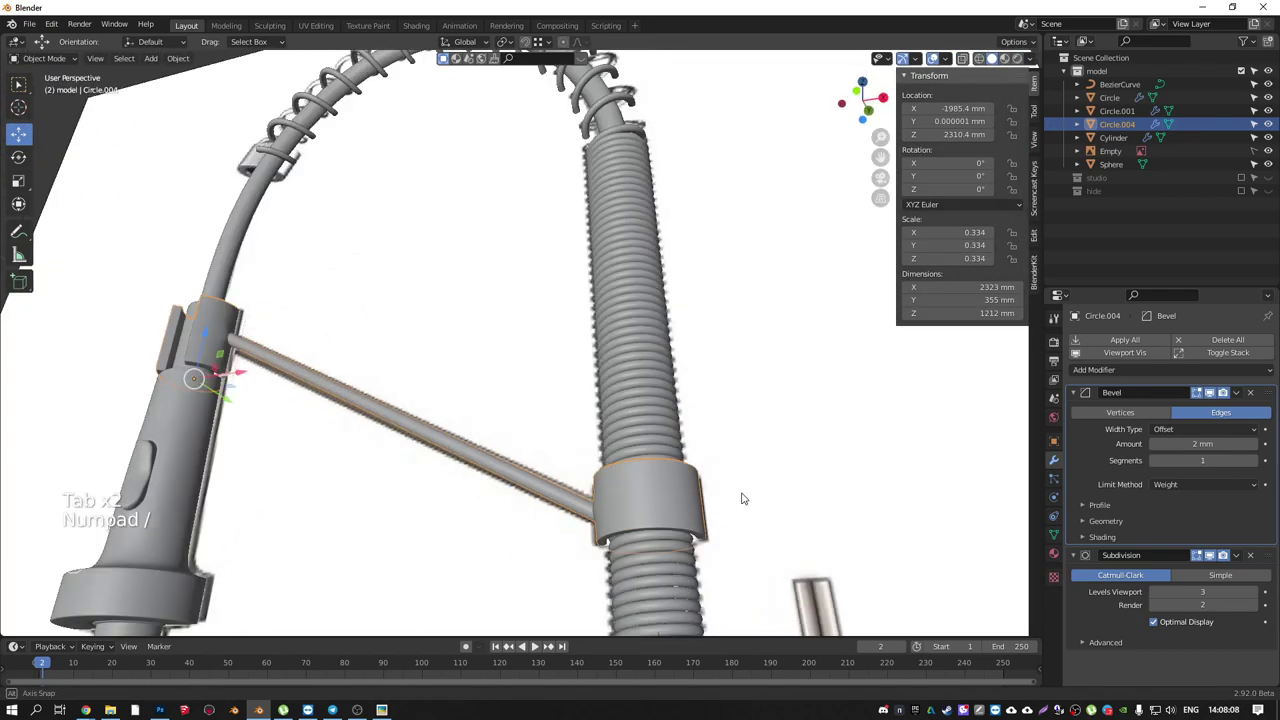
# - Select the faucet body Cylinder and enter its mesh for editing
pyautogui.moveTo(751, 529); pyautogui.dragTo(740, 520)
pyautogui.click(687, 468)
pyautogui.moveTo(638, 325); pyautogui.dragTo(661, 552)
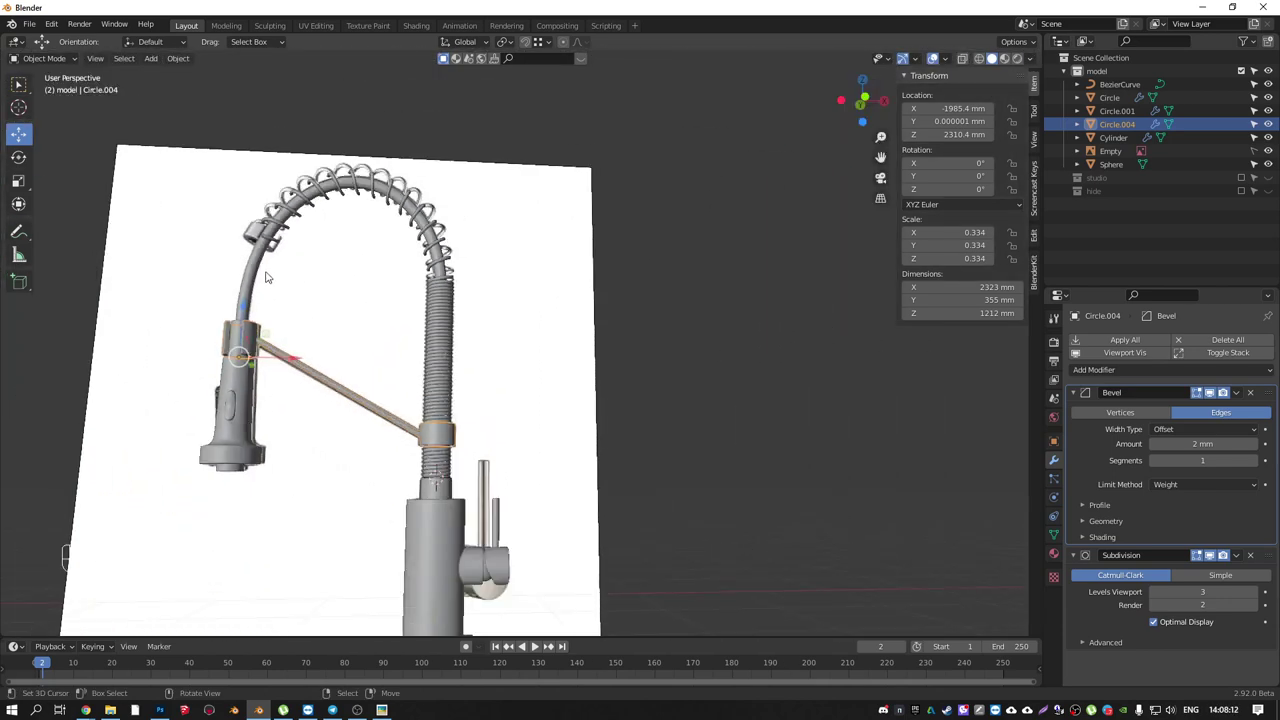
pyautogui.middleClick(417, 318)
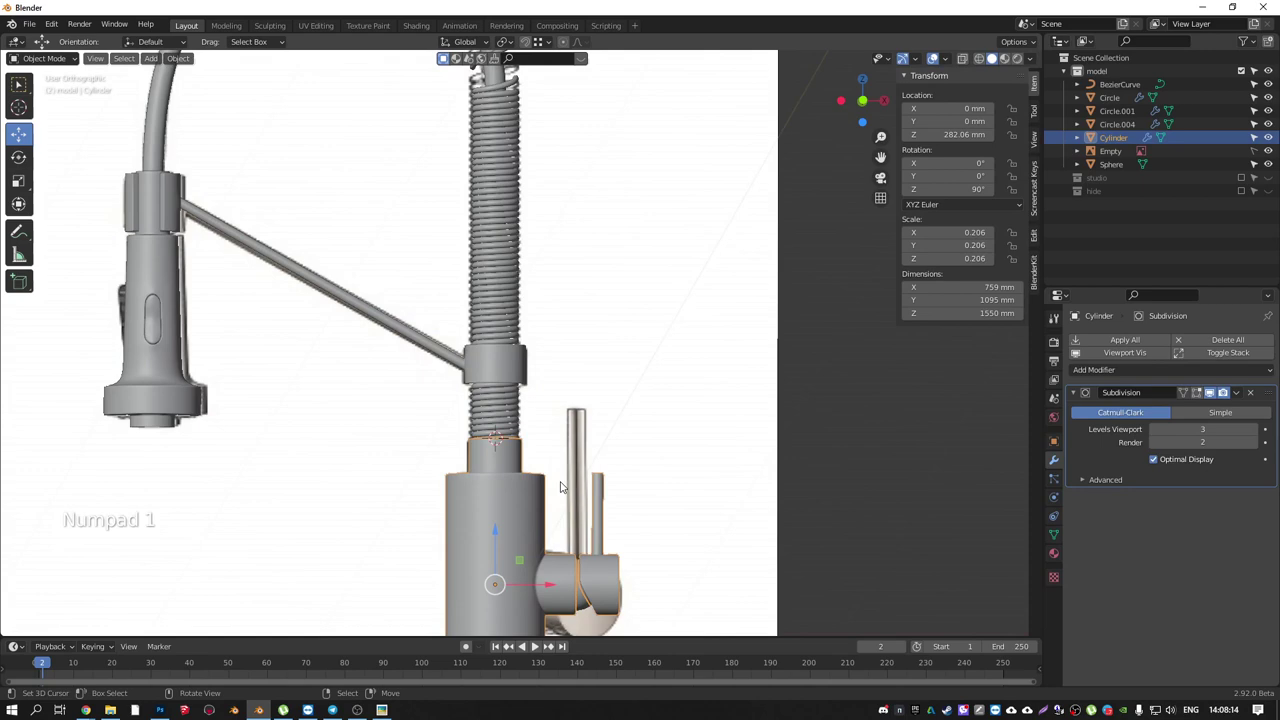
pyautogui.middleClick(552, 478)
pyautogui.press('Tab')
# - Split the top neck ring off the body into its own object Cylinder.001
pyautogui.press('l')
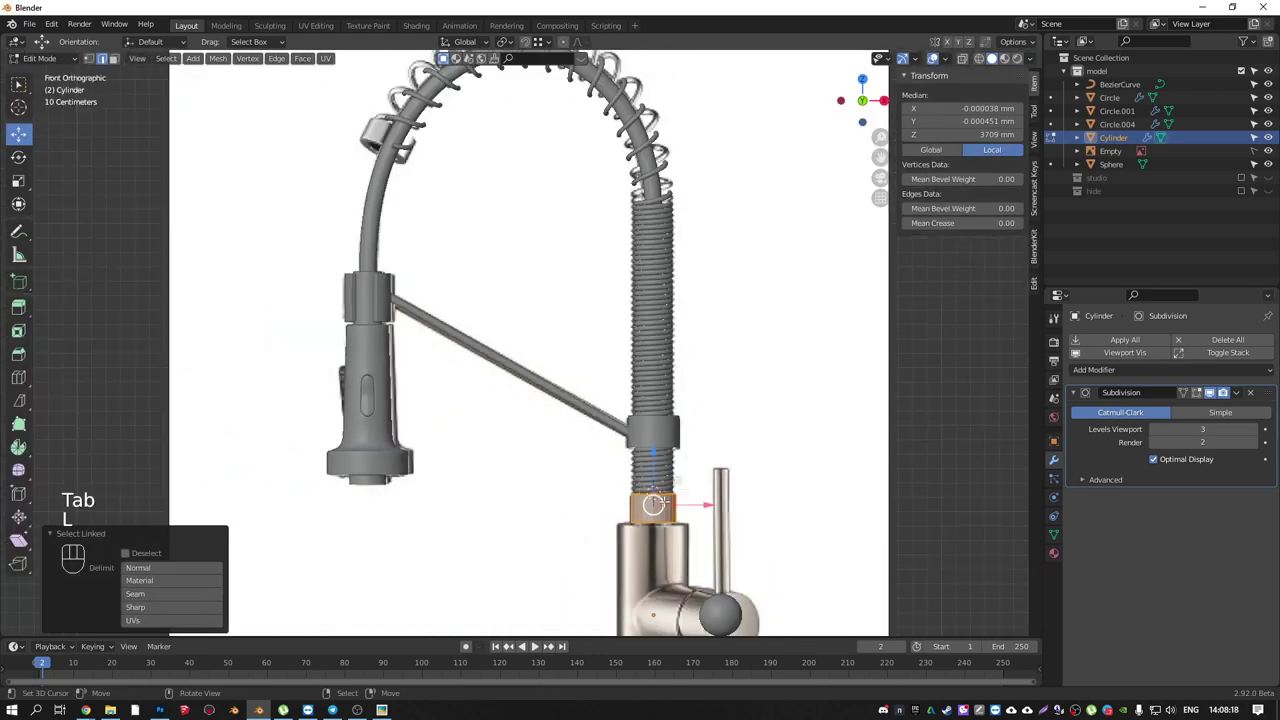
pyautogui.press('shift+d')
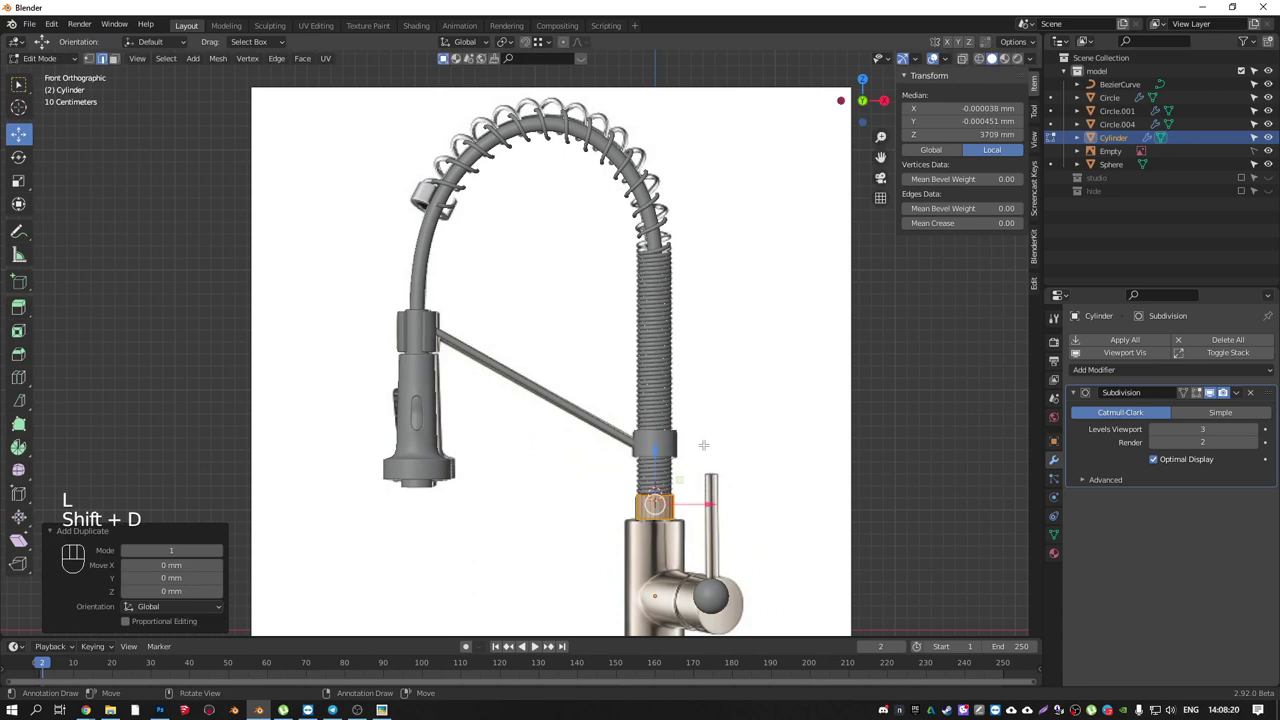
pyautogui.press('Tab')
pyautogui.rightClick(660, 514)
pyautogui.moveTo(716, 534); pyautogui.dragTo(802, 552)
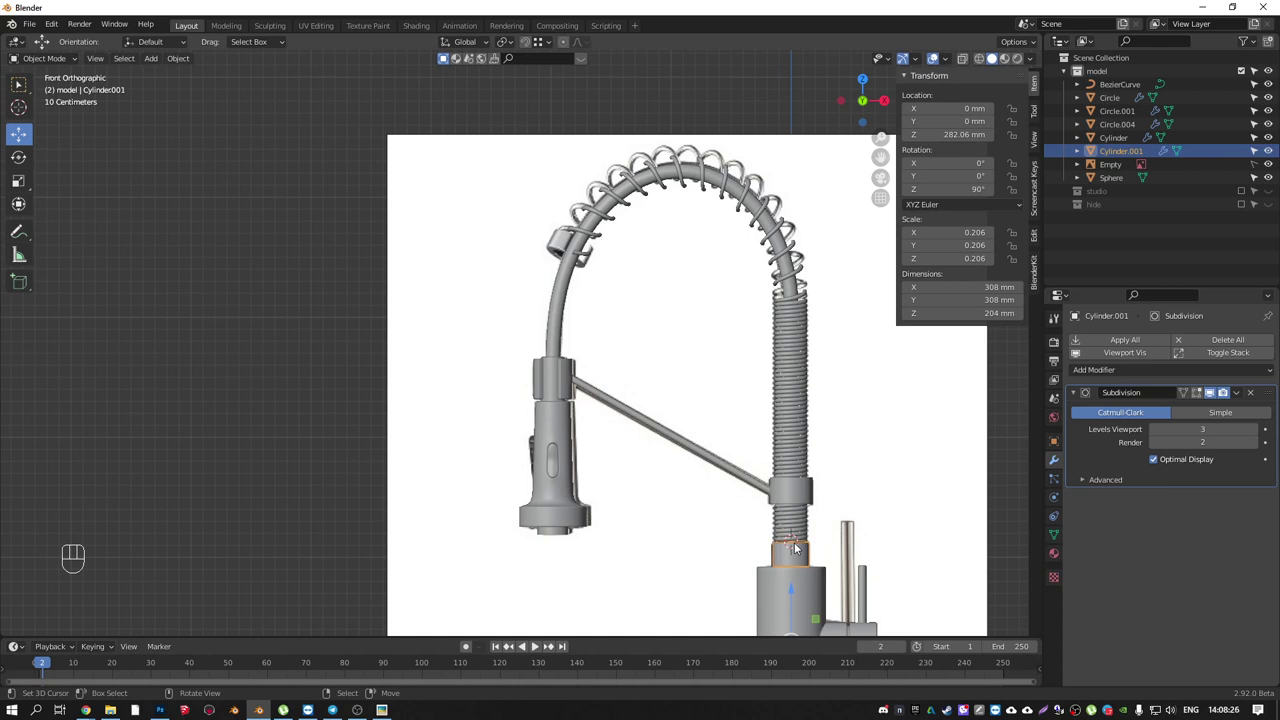
# - Move ring Cylinder.001 up onto the curved spout and tilt it about 26° to follow the curve
pyautogui.press('w')
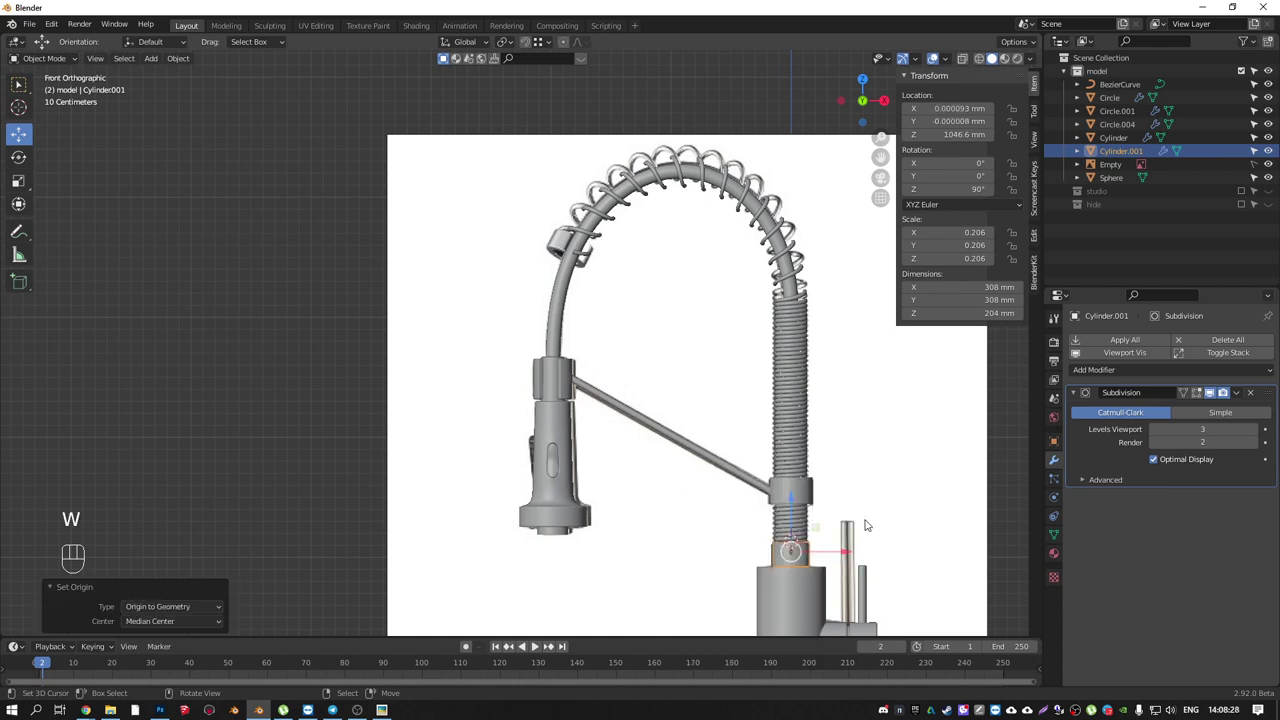
pyautogui.moveTo(790, 521); pyautogui.dragTo(737, 513)
pyautogui.press('g')
pyautogui.press('KP_1')
pyautogui.middleClick(535, 279)
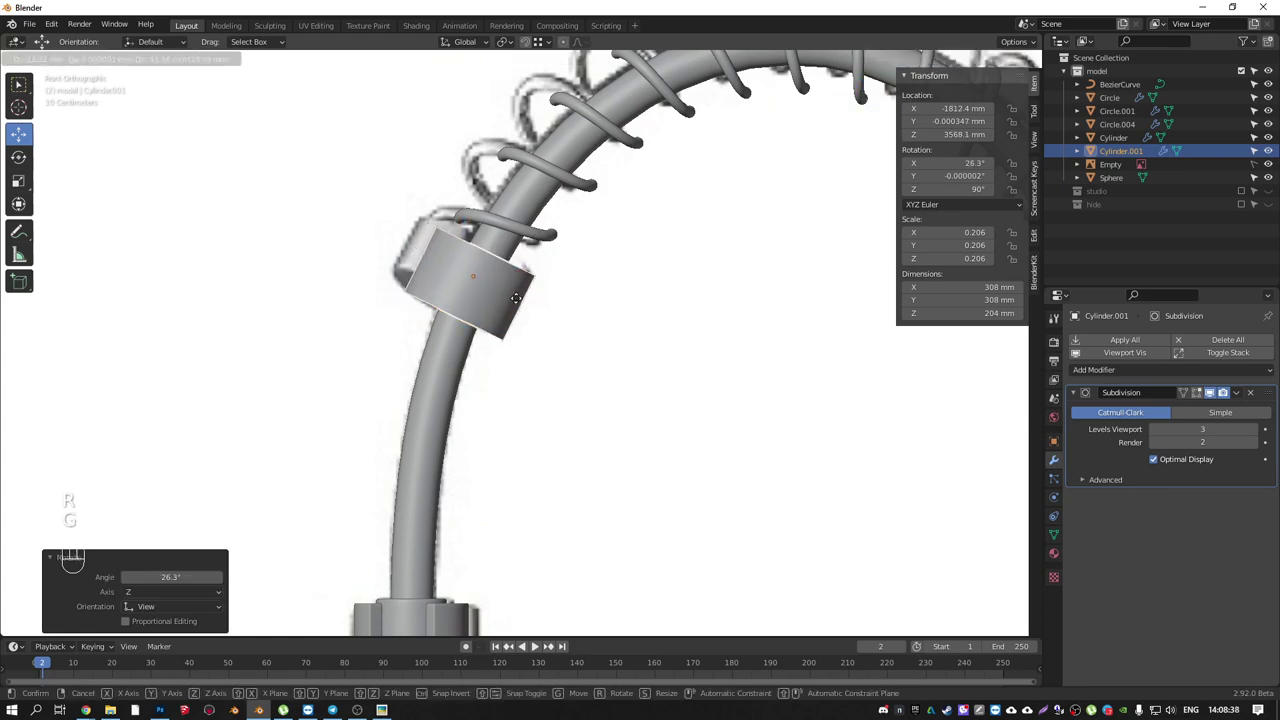
pyautogui.moveTo(454, 288); pyautogui.dragTo(441, 310)
pyautogui.rightClick(504, 255)
# - Isolate the ring with the spring coil and inspect it from the front
pyautogui.press('KP_Divide')
pyautogui.moveTo(437, 212); pyautogui.dragTo(466, 197)
pyautogui.moveTo(463, 212); pyautogui.dragTo(690, 191)
pyautogui.moveTo(690, 191); pyautogui.dragTo(562, 110)
pyautogui.press('KP_1')
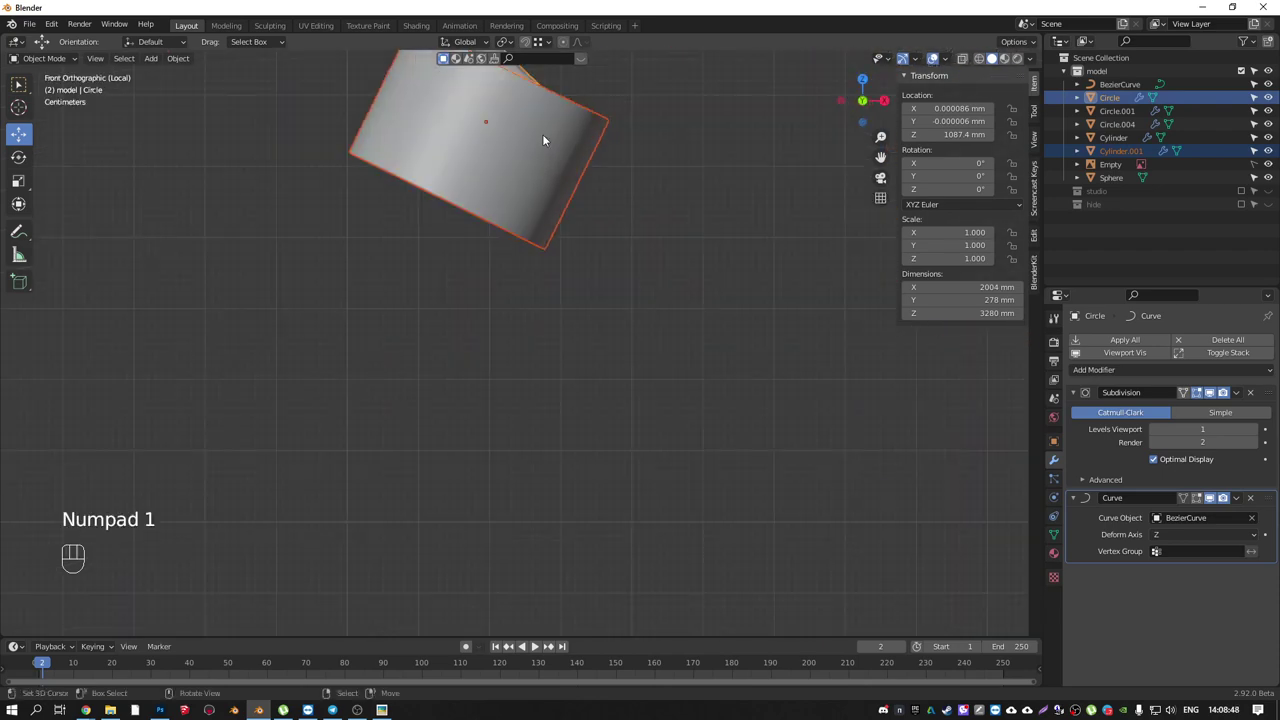
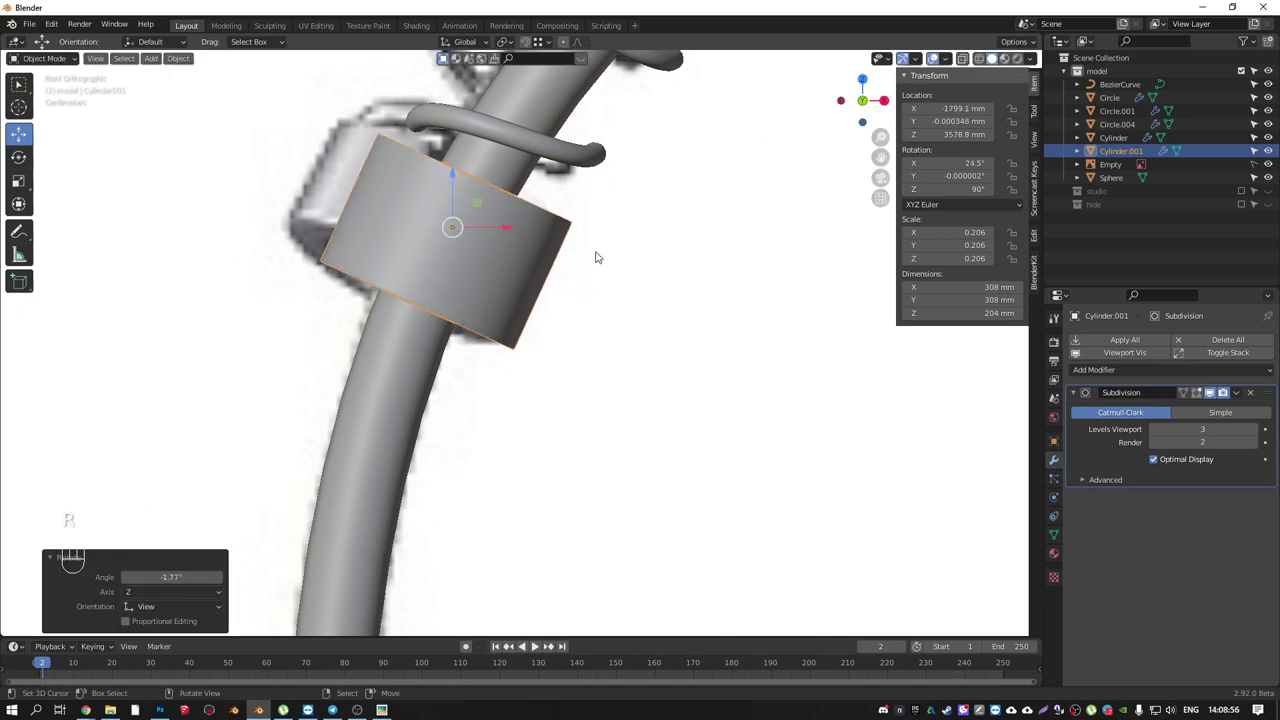
# - Hide the reference photo Empty in the Outliner and zoom in on the faucet
pyautogui.press('Tab')
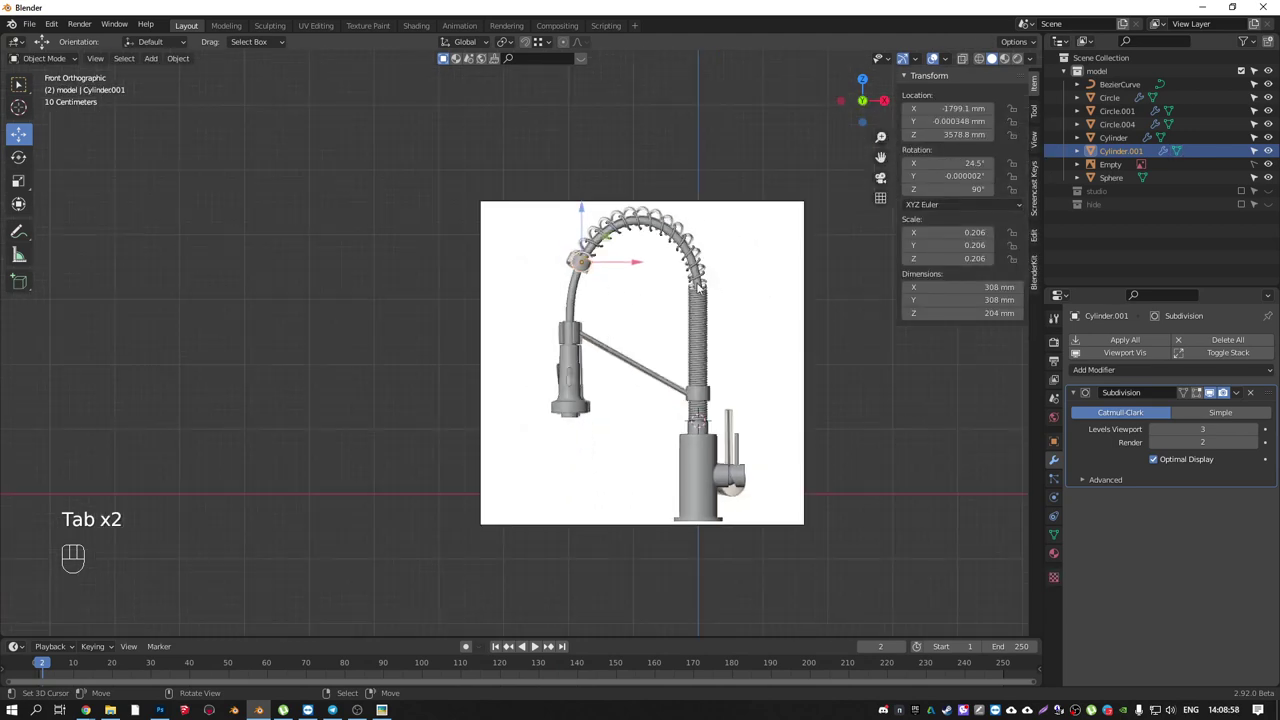
pyautogui.click(1261, 165)
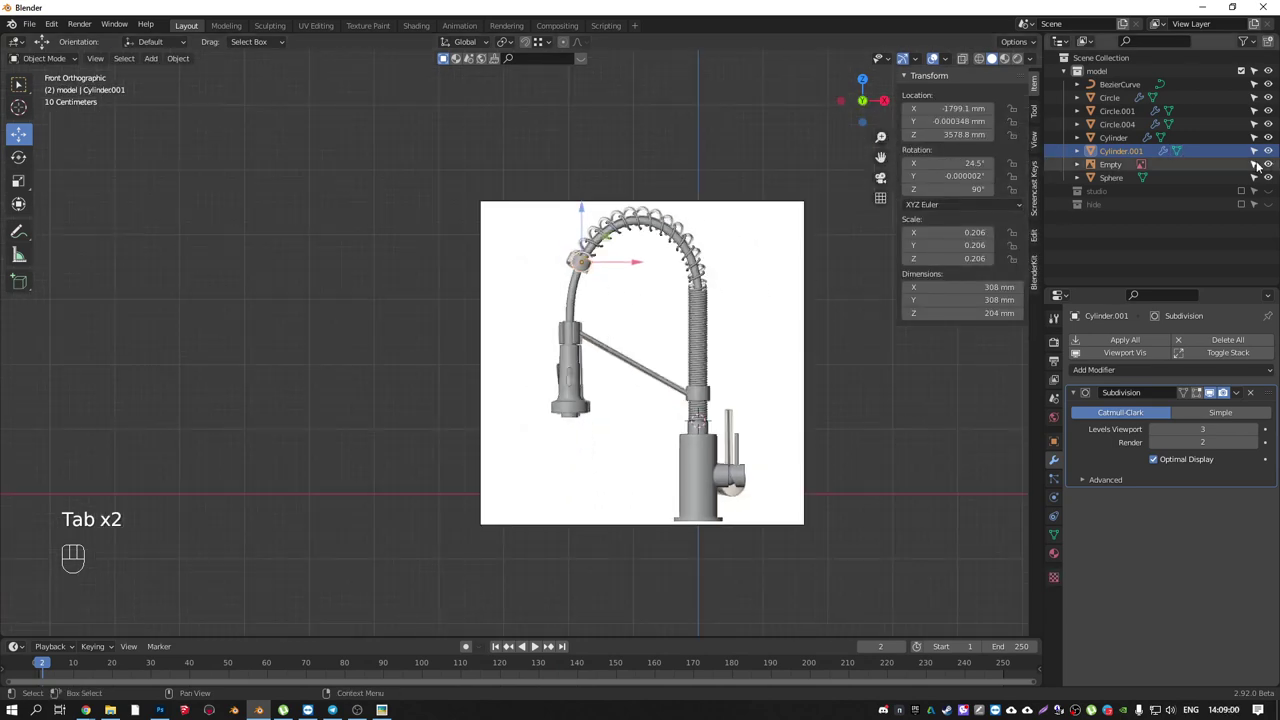
pyautogui.click(1263, 166)
pyautogui.click(1270, 164)
pyautogui.moveTo(518, 241); pyautogui.dragTo(518, 257)
pyautogui.press('KP_1')
pyautogui.moveTo(735, 500); pyautogui.dragTo(646, 353)
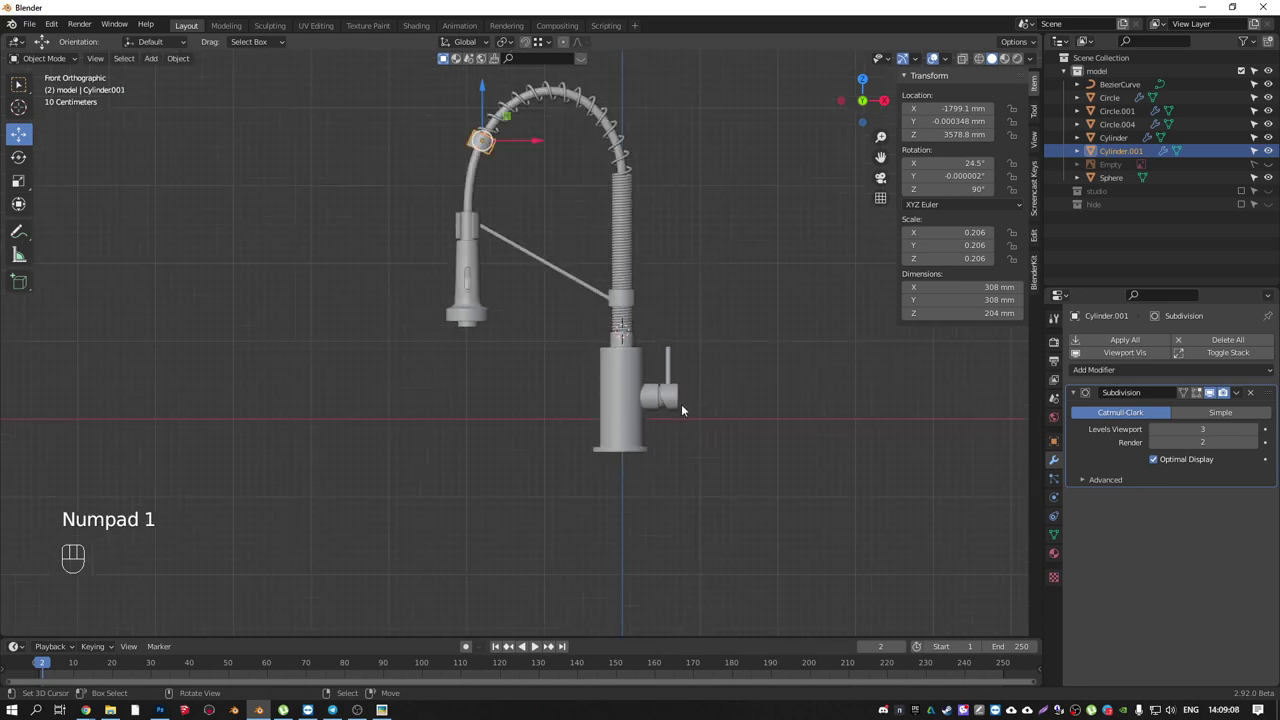
pyautogui.moveTo(496, 274); pyautogui.dragTo(580, 324)
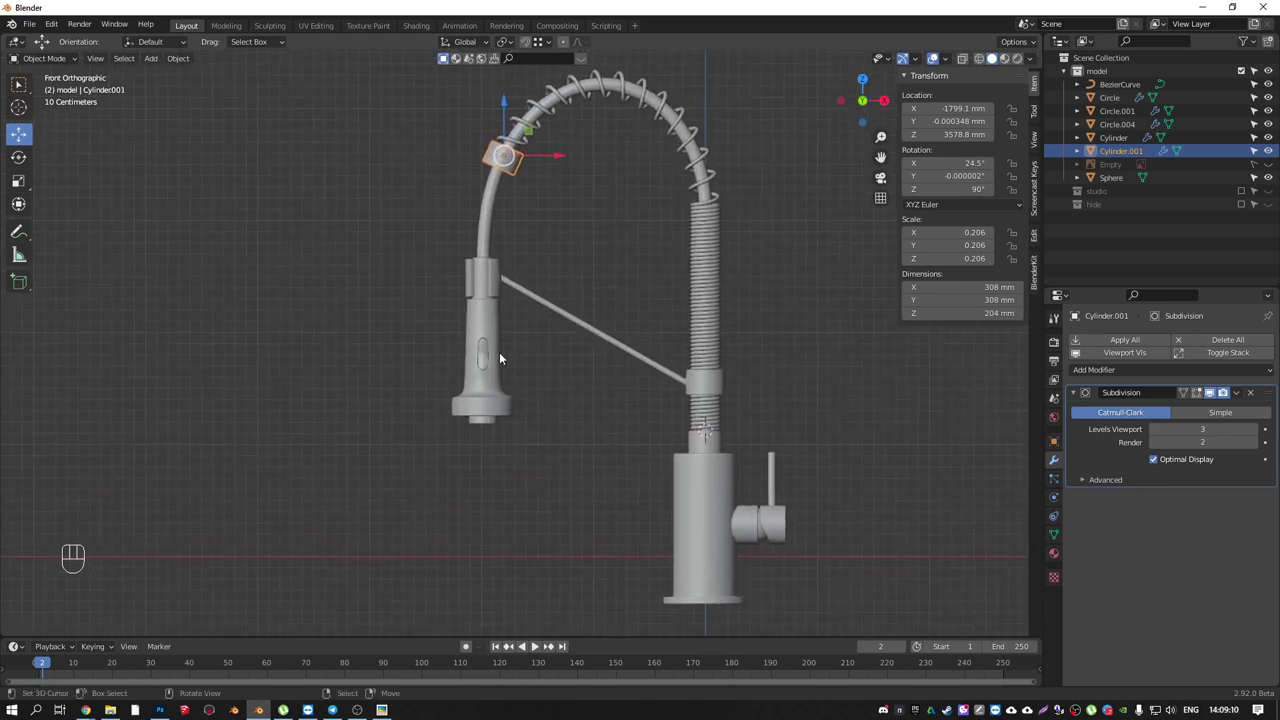
# - Rotate the spray head, delete the old Cylinder body keeping Cylinder.002, and select the joint ball
pyautogui.rightClick(496, 341)
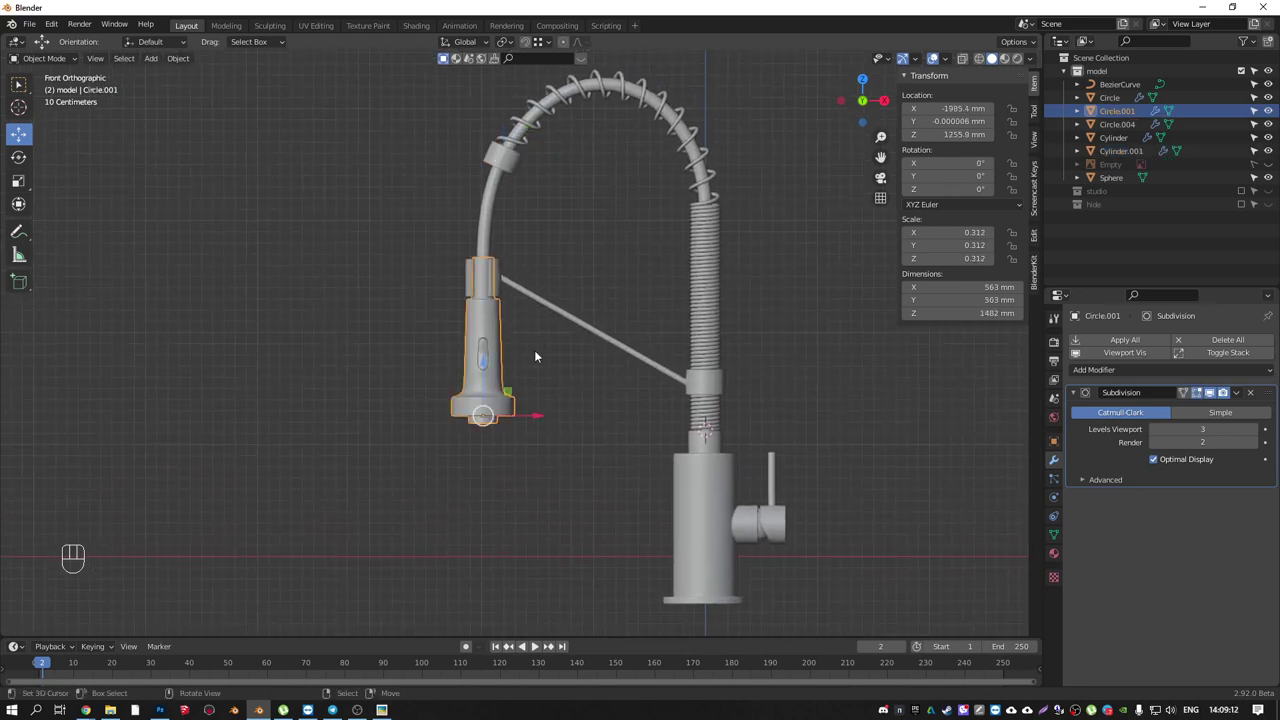
pyautogui.press('r')
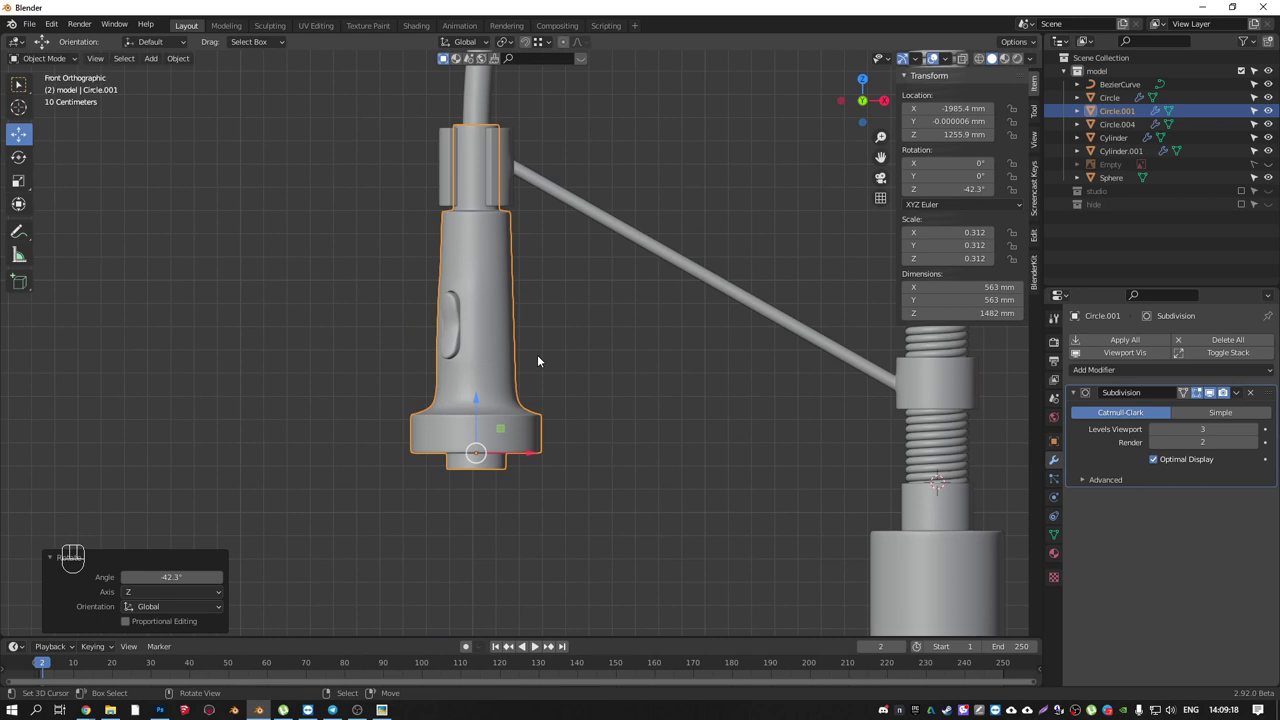
pyautogui.moveTo(551, 263); pyautogui.dragTo(495, 174)
pyautogui.moveTo(495, 174); pyautogui.dragTo(673, 373)
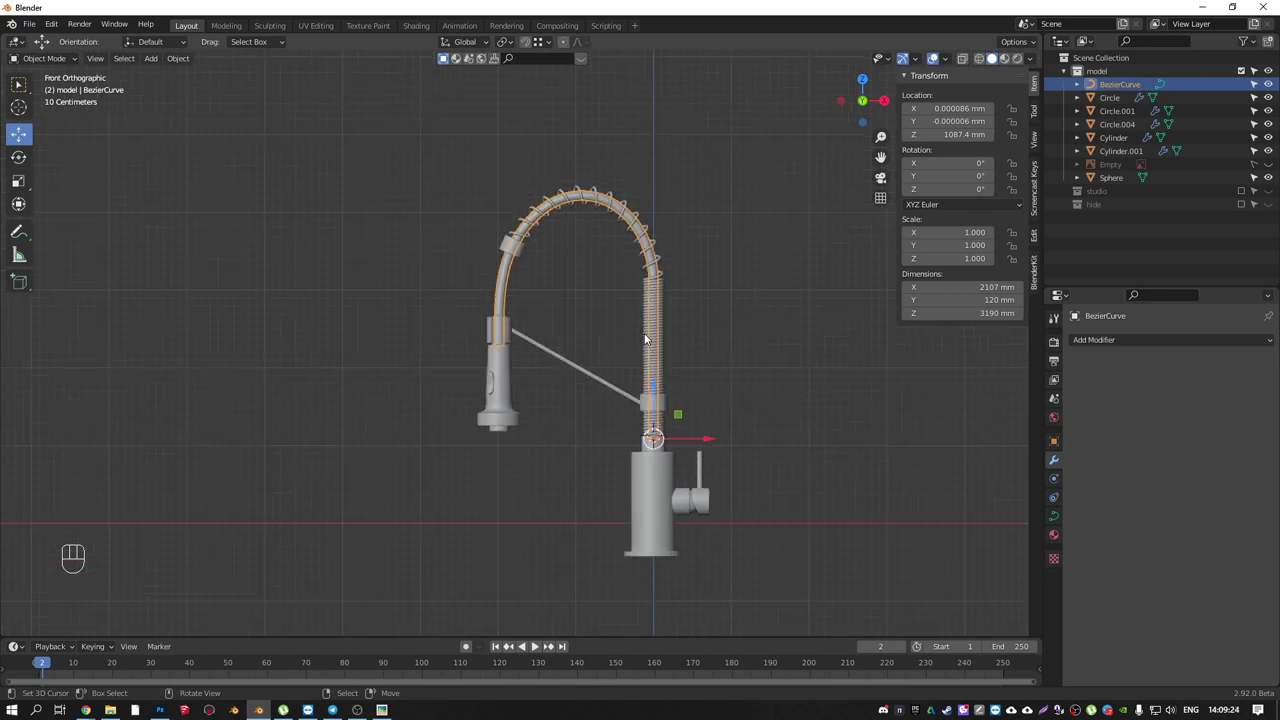
pyautogui.moveTo(683, 450); pyautogui.dragTo(606, 333)
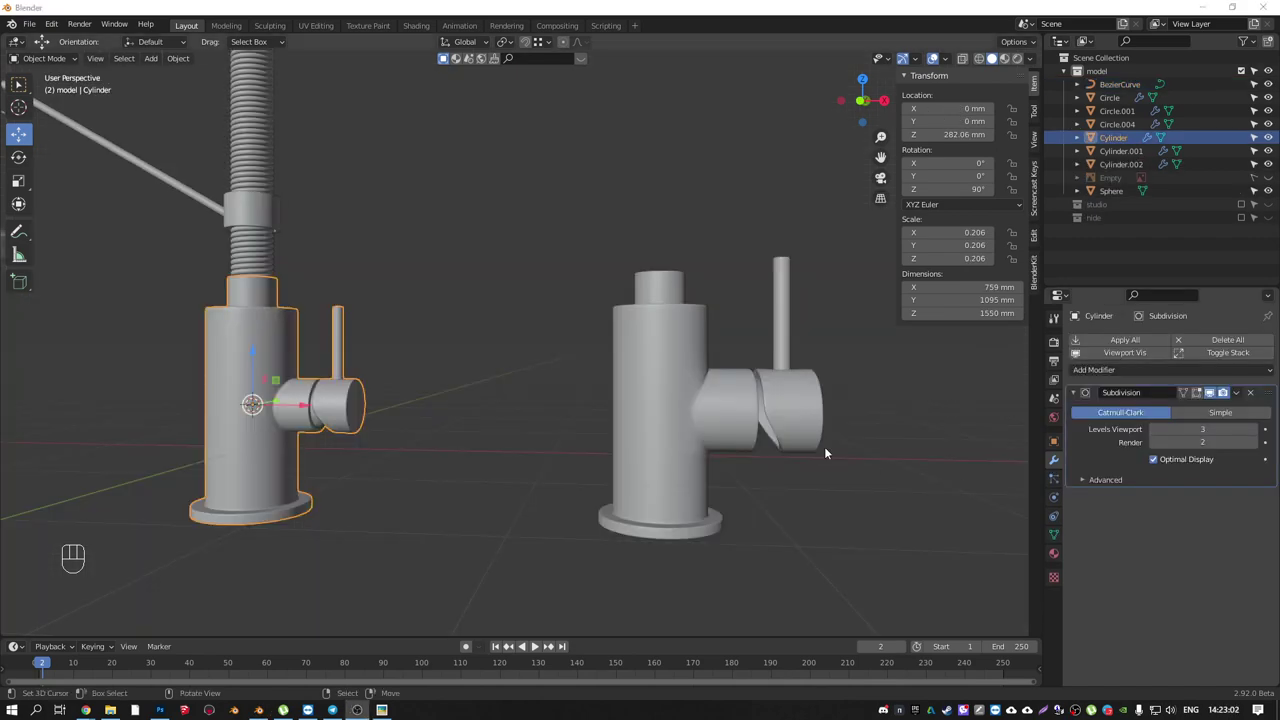
pyautogui.moveTo(658, 402); pyautogui.dragTo(651, 441)
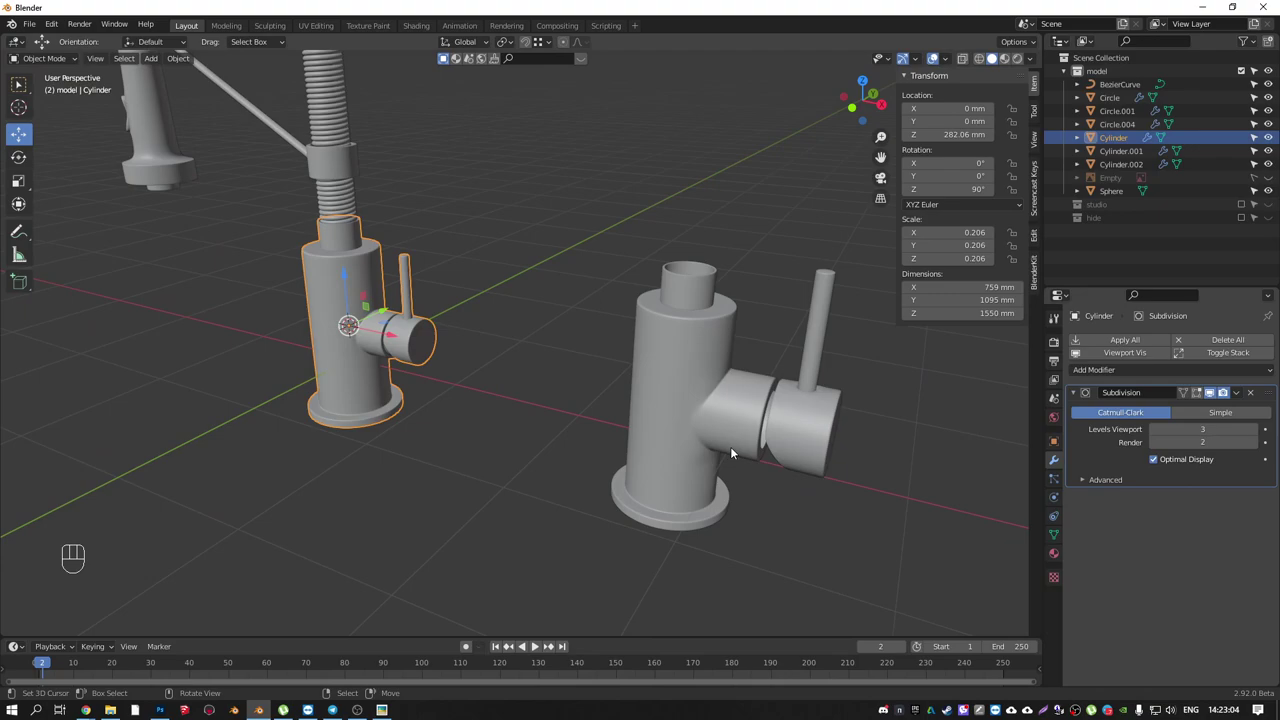
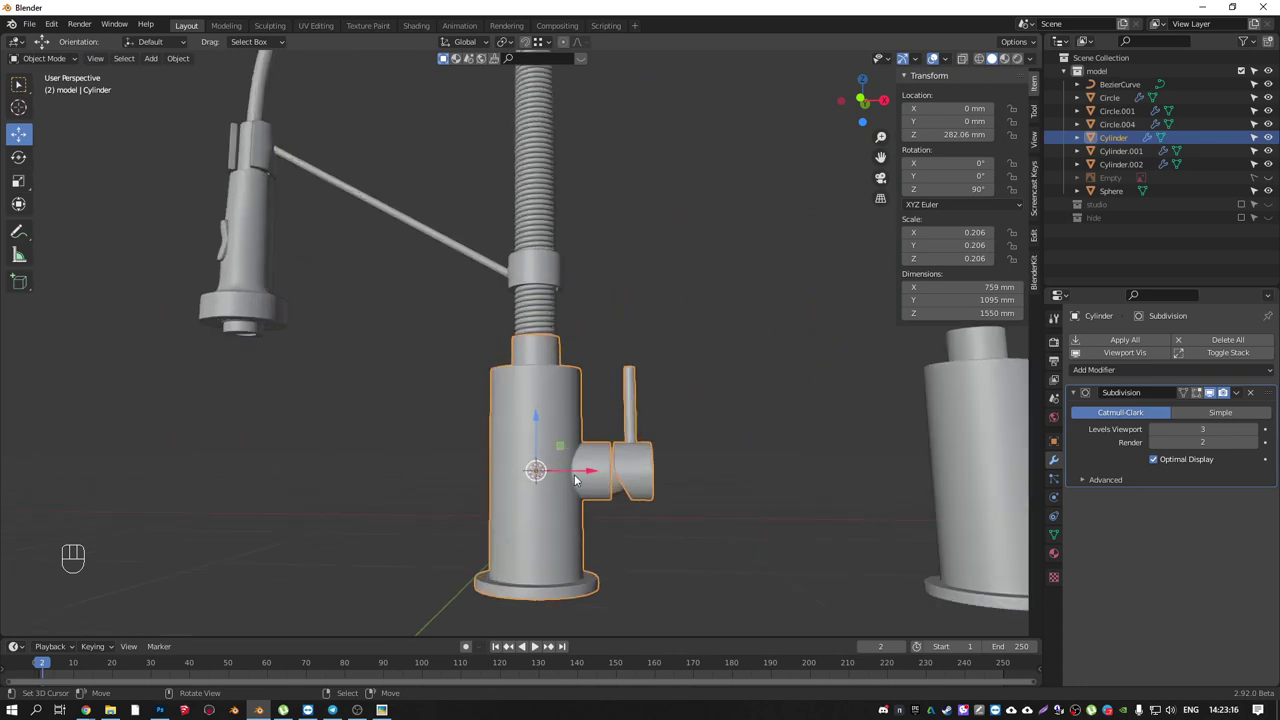
pyautogui.press('Delete')
pyautogui.press('shift+s')
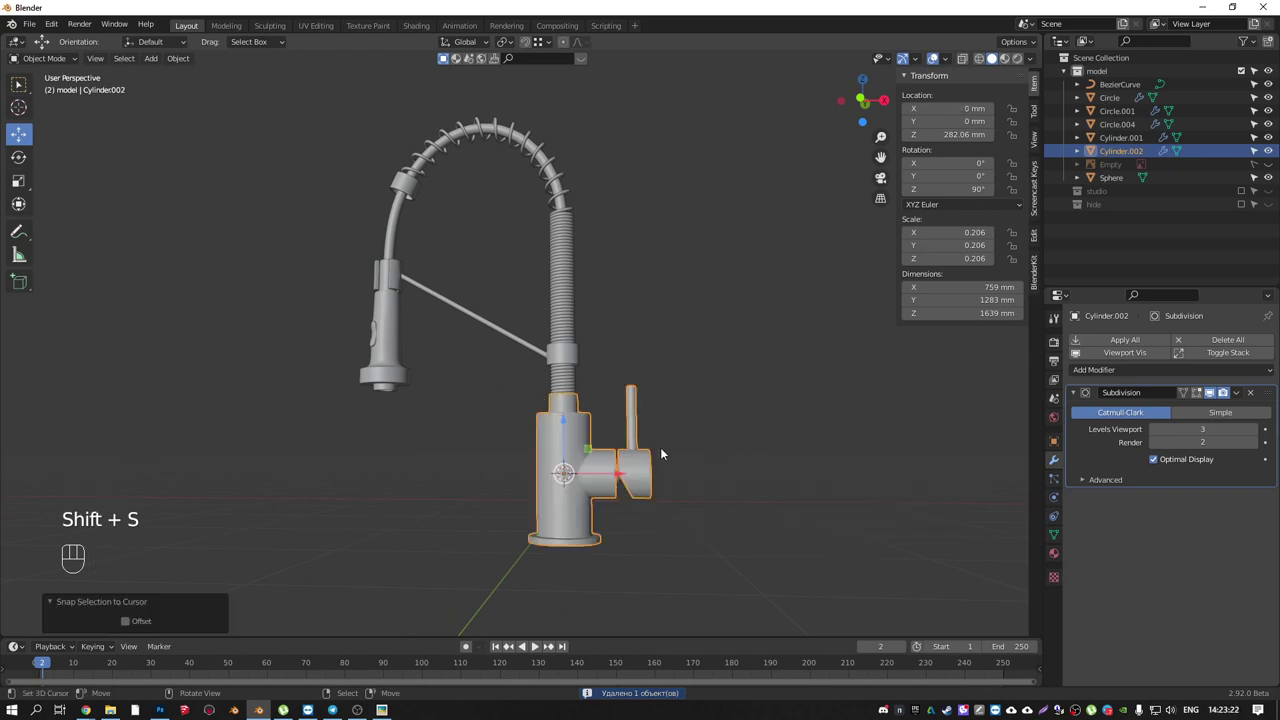
pyautogui.middleClick(604, 495)
pyautogui.rightClick(602, 525)
# - Scale the ball at the lever joint up to about 0.196 to fill the gap
pyautogui.press('KP_1')
pyautogui.moveTo(589, 476); pyautogui.dragTo(552, 432)
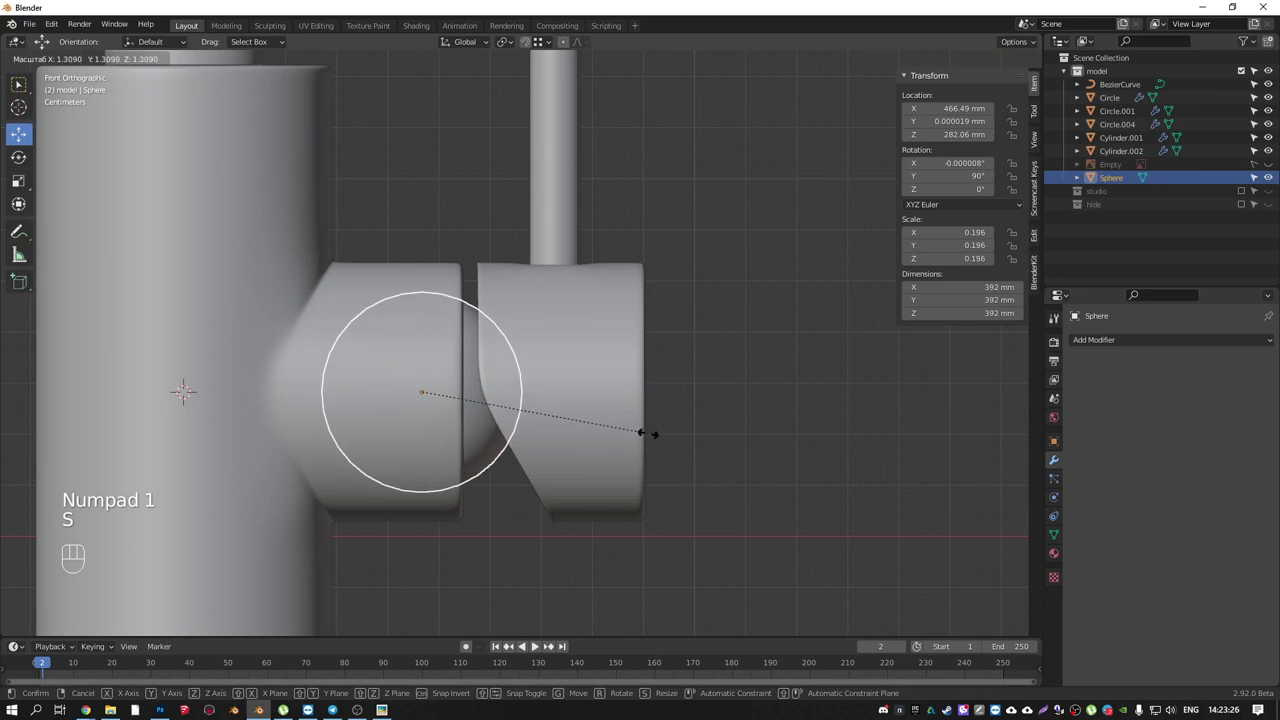
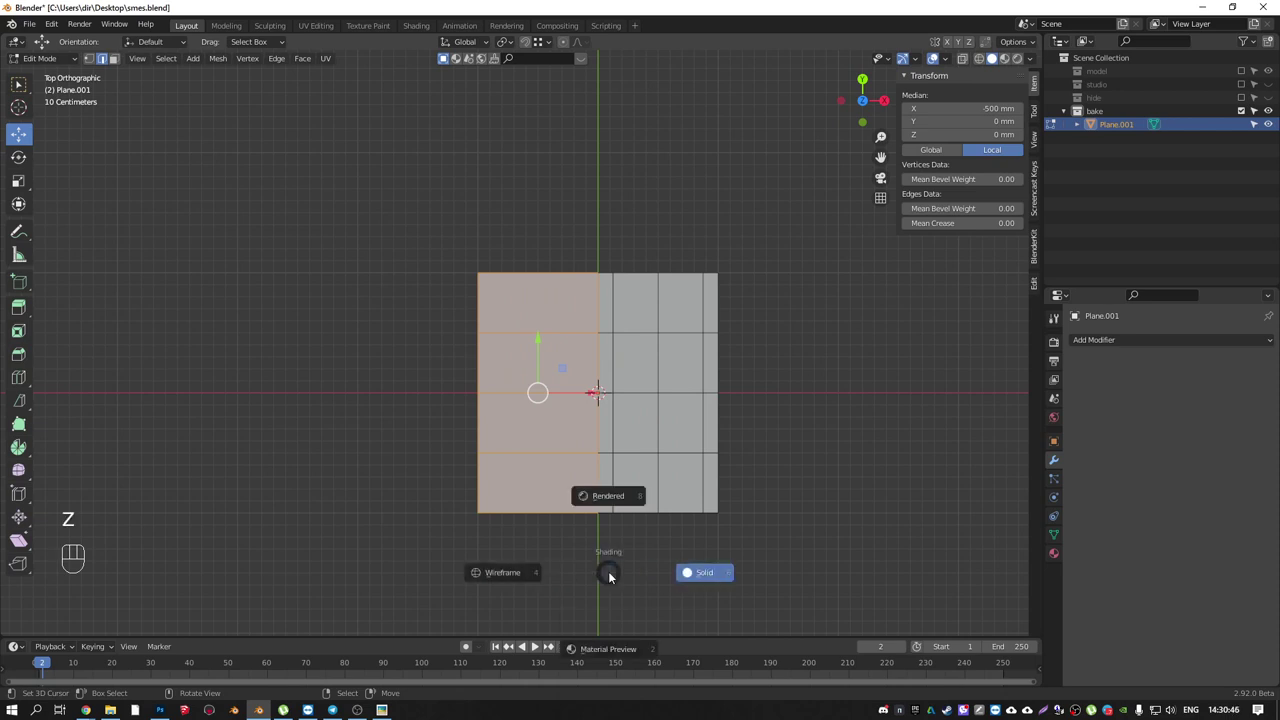
# - Delete the left half of Plane.001, leaving a narrow two-column strip
pyautogui.press('x')
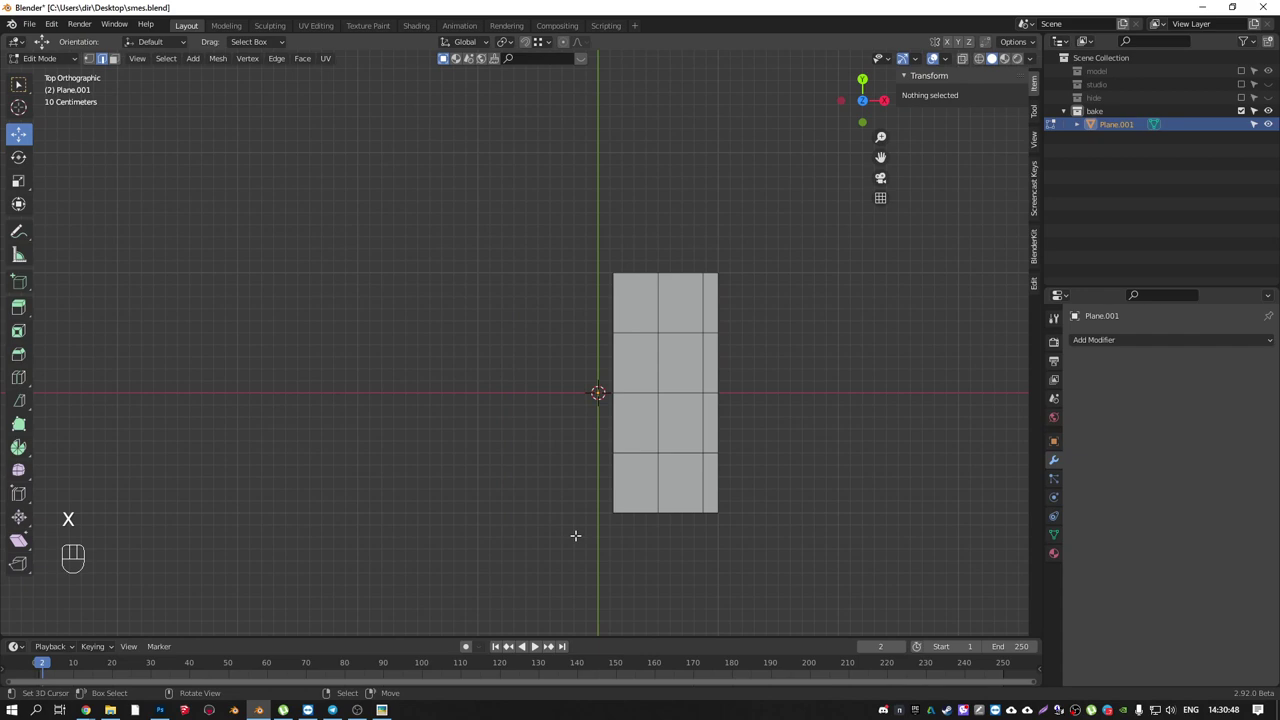
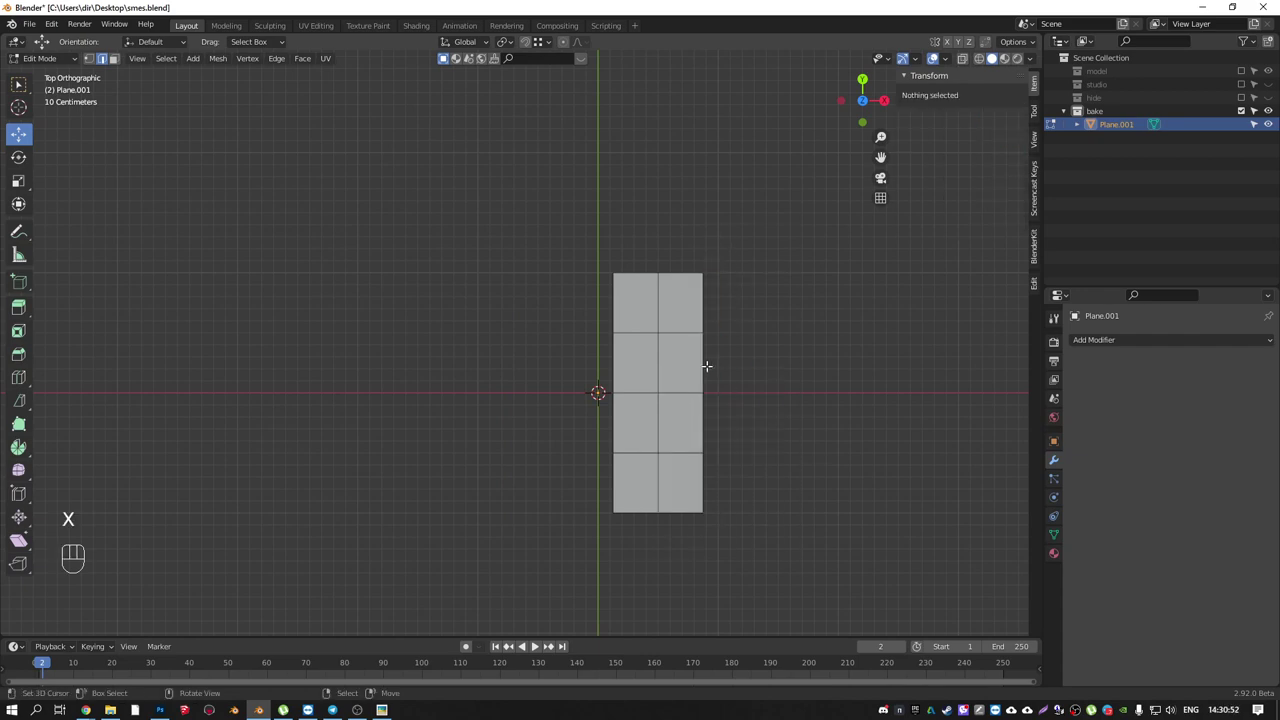
pyautogui.press('KP_3')
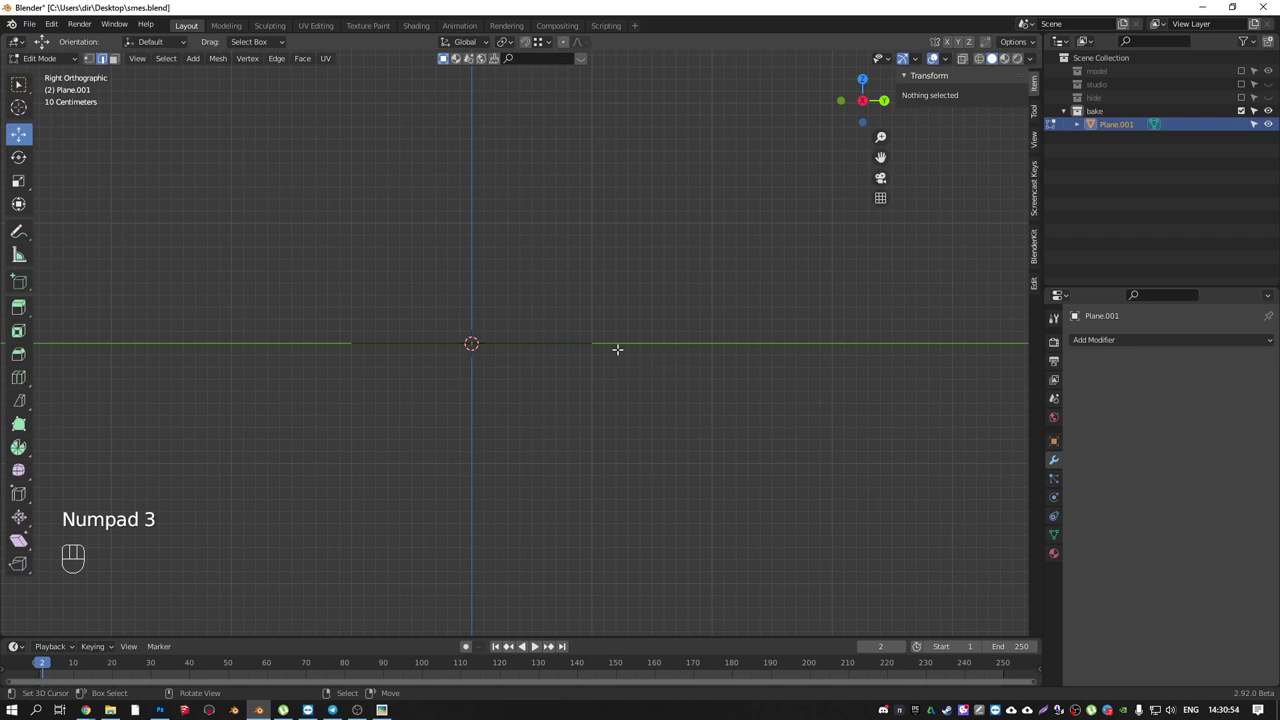
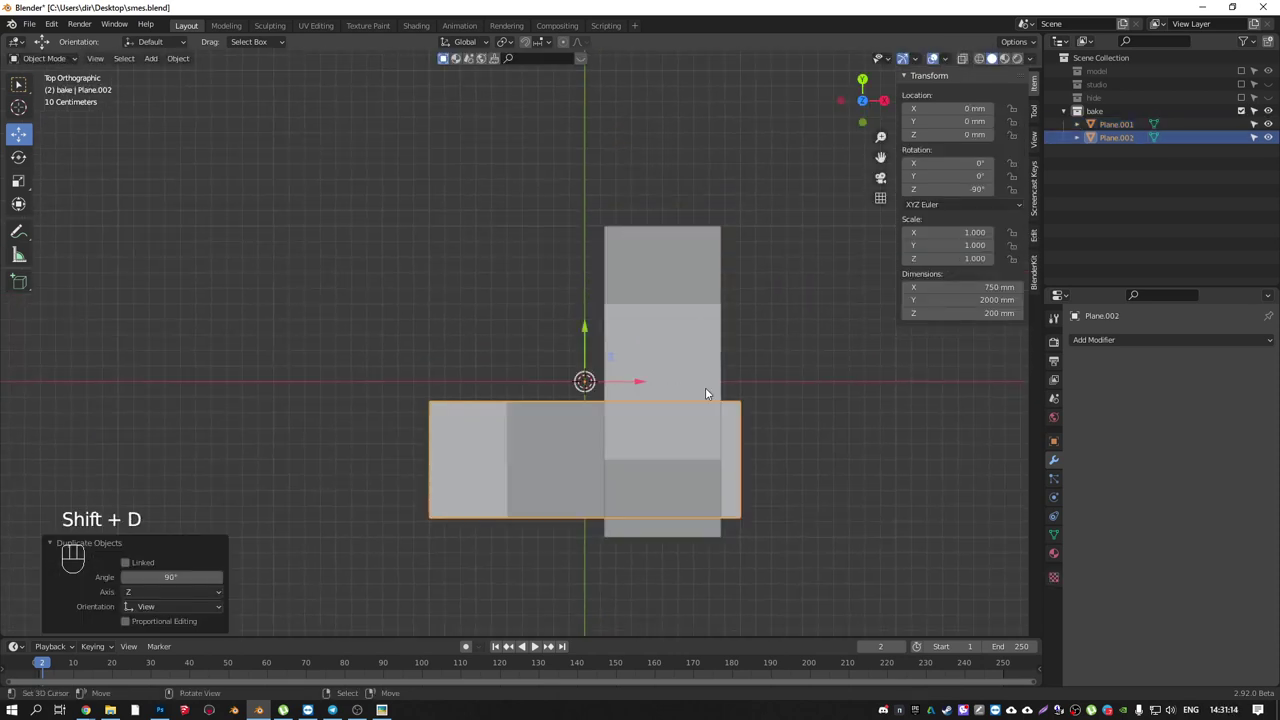
# - Inspect the four bent tiles from above and the side, then select all four
pyautogui.moveTo(656, 288); pyautogui.dragTo(673, 270)
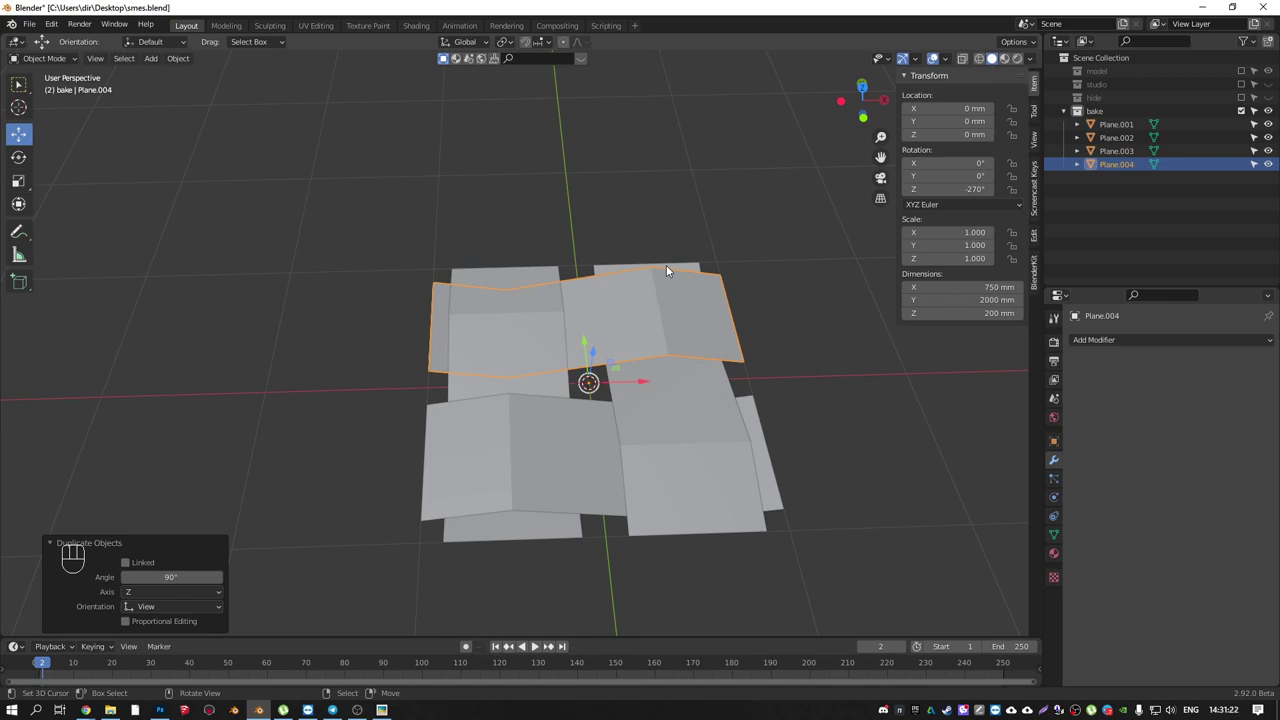
pyautogui.press('KP_7')
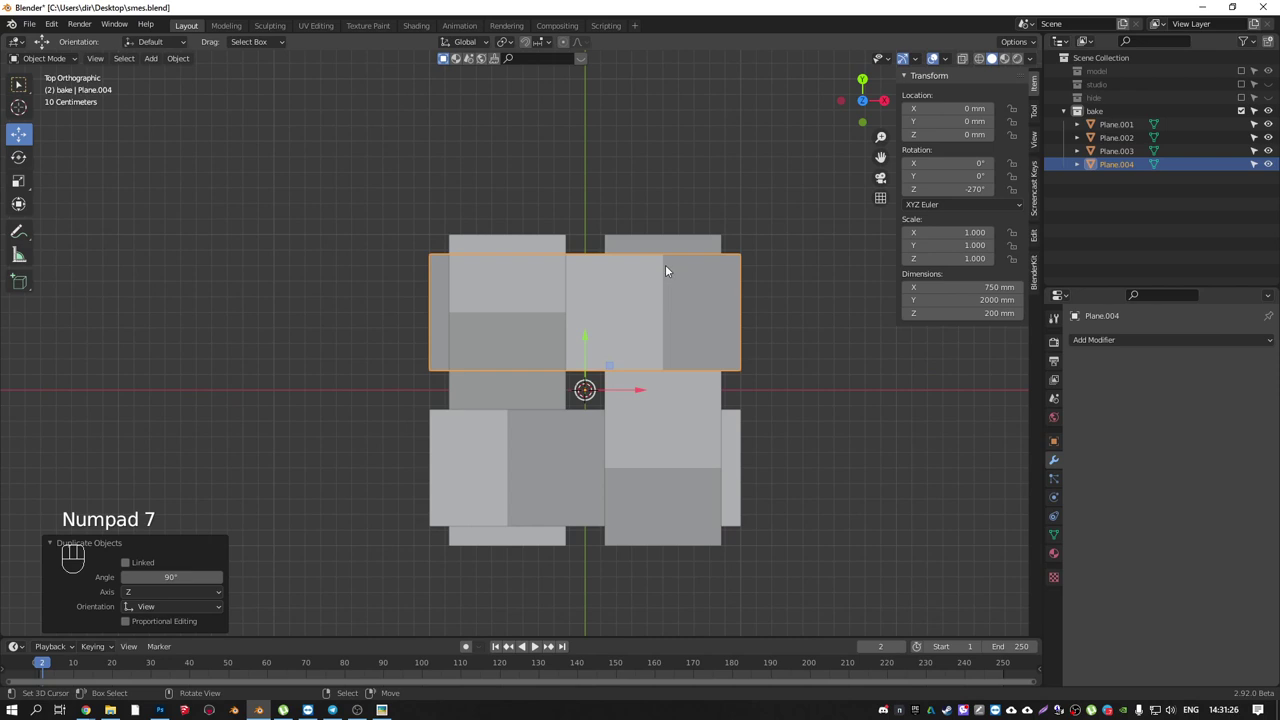
pyautogui.moveTo(607, 248); pyautogui.dragTo(710, 148)
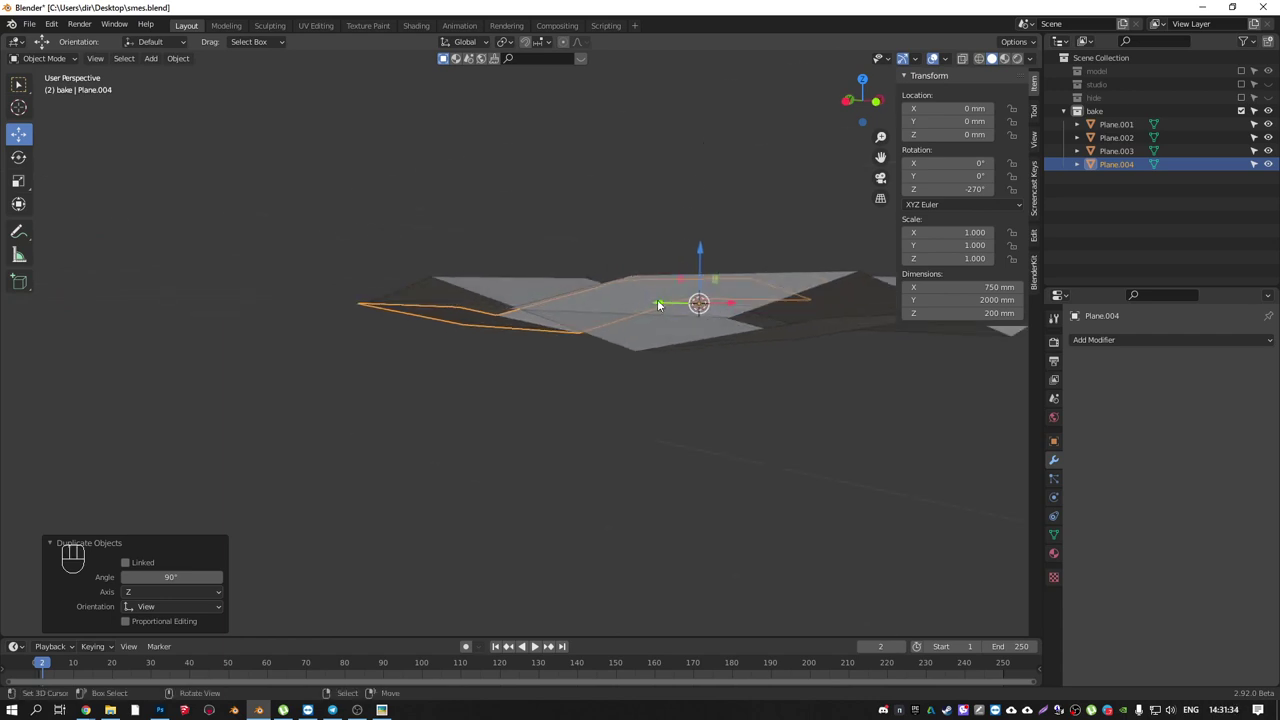
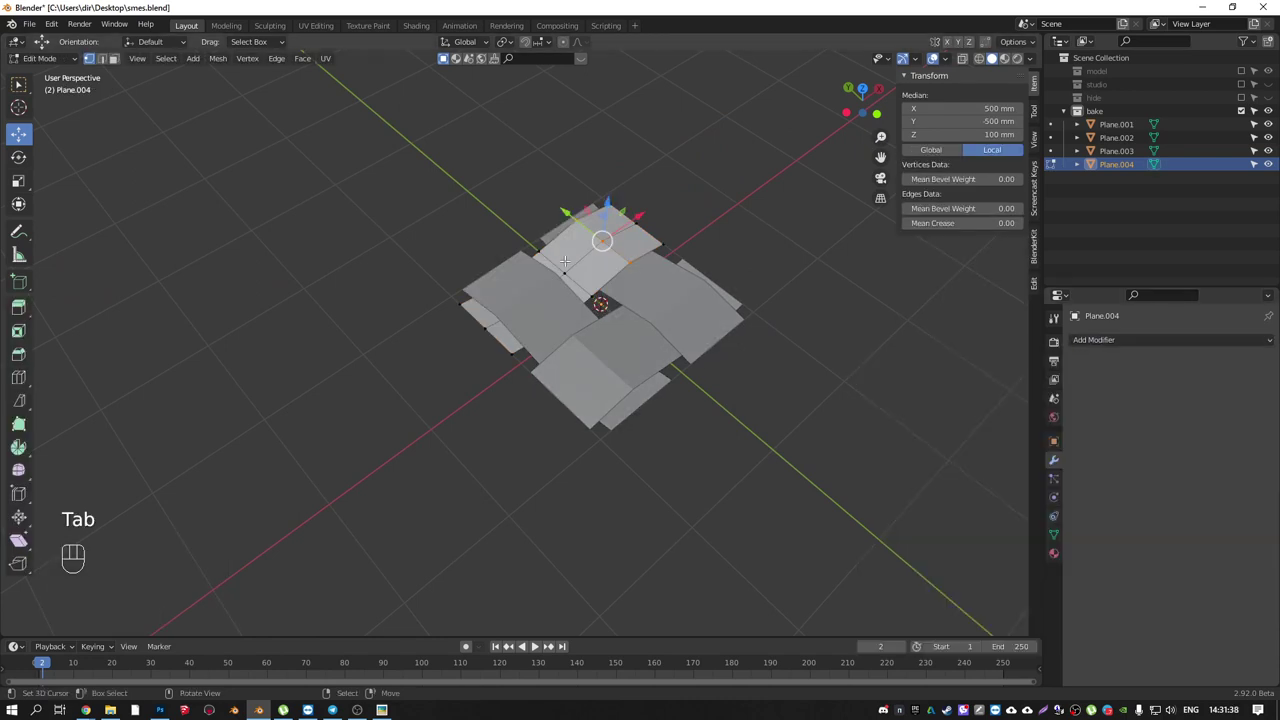
pyautogui.moveTo(592, 407); pyautogui.dragTo(748, 440)
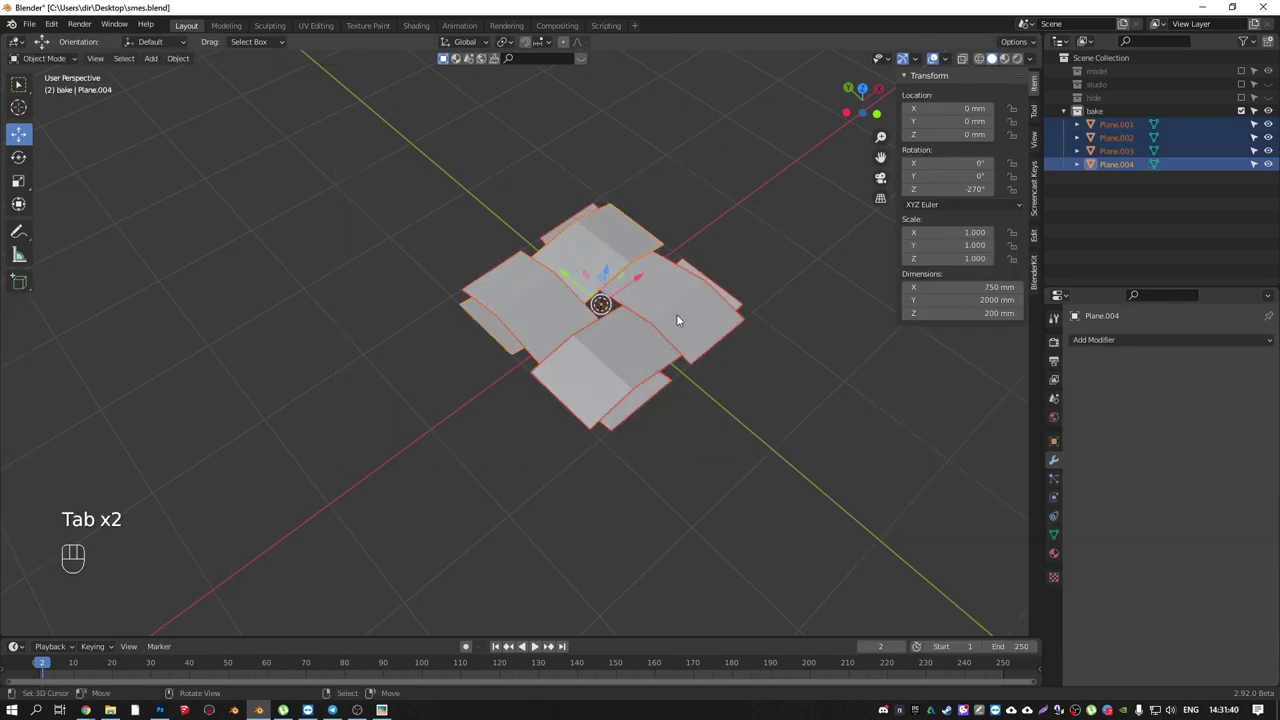
# - Join the four tiles into Plane.001 and add an Array modifier repeating it along X
pyautogui.rightClick(638, 252)
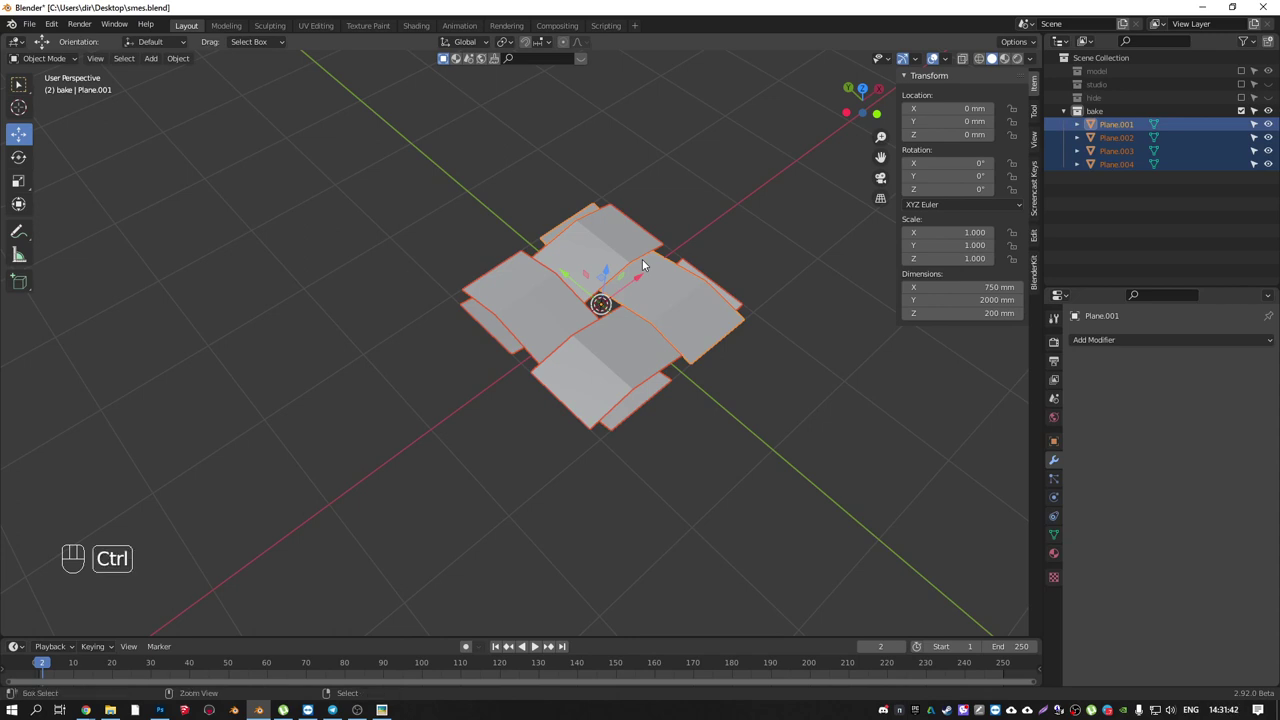
pyautogui.press('ctrl+j')
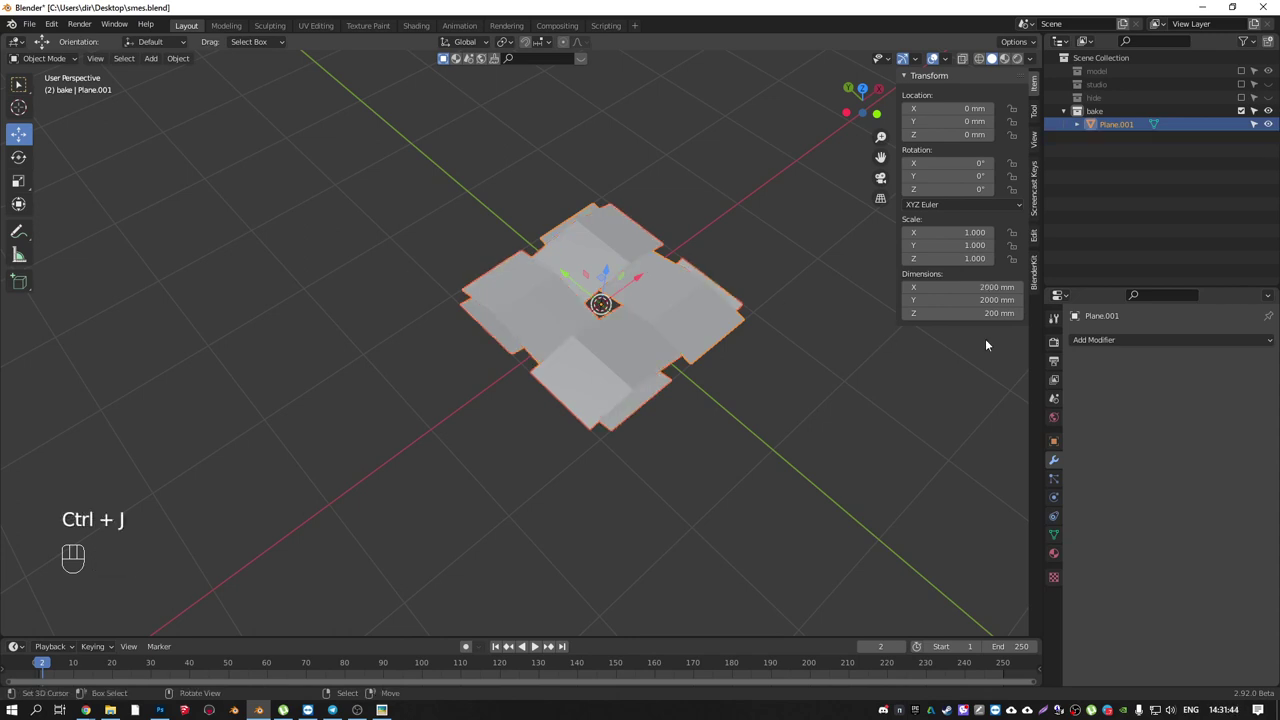
pyautogui.moveTo(1110, 340); pyautogui.dragTo(1013, 380)
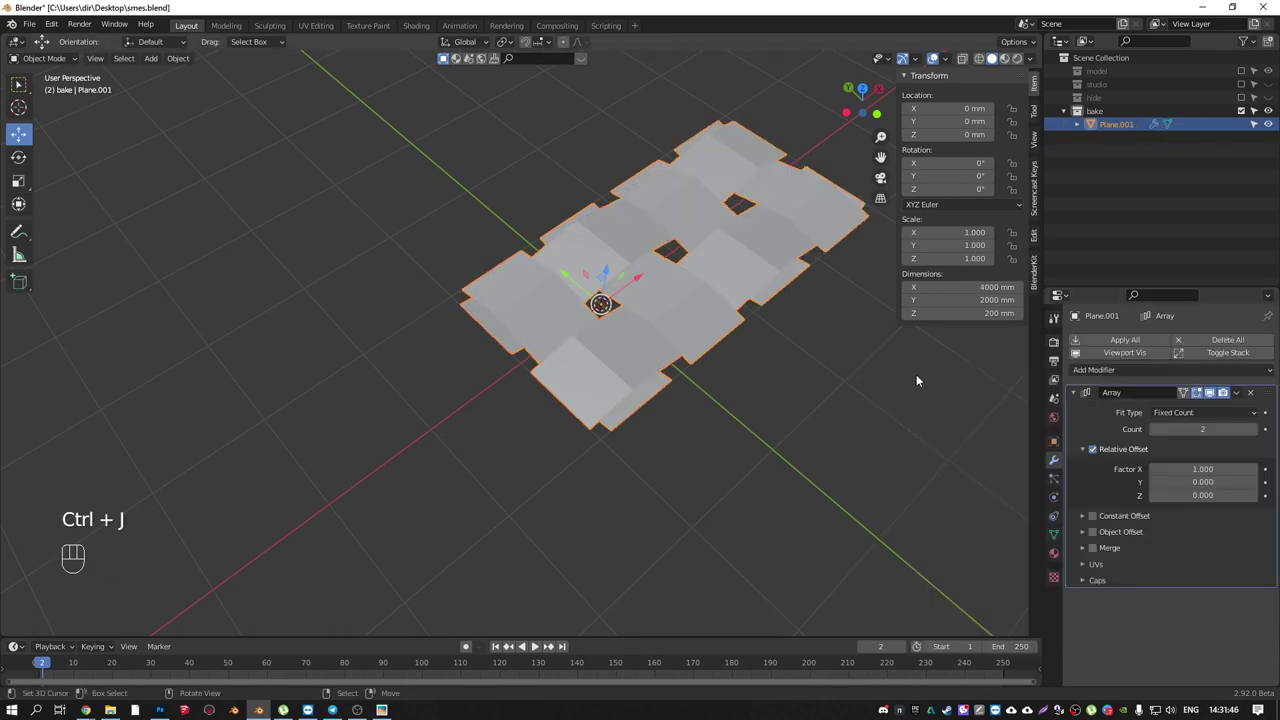
pyautogui.click(1262, 433)
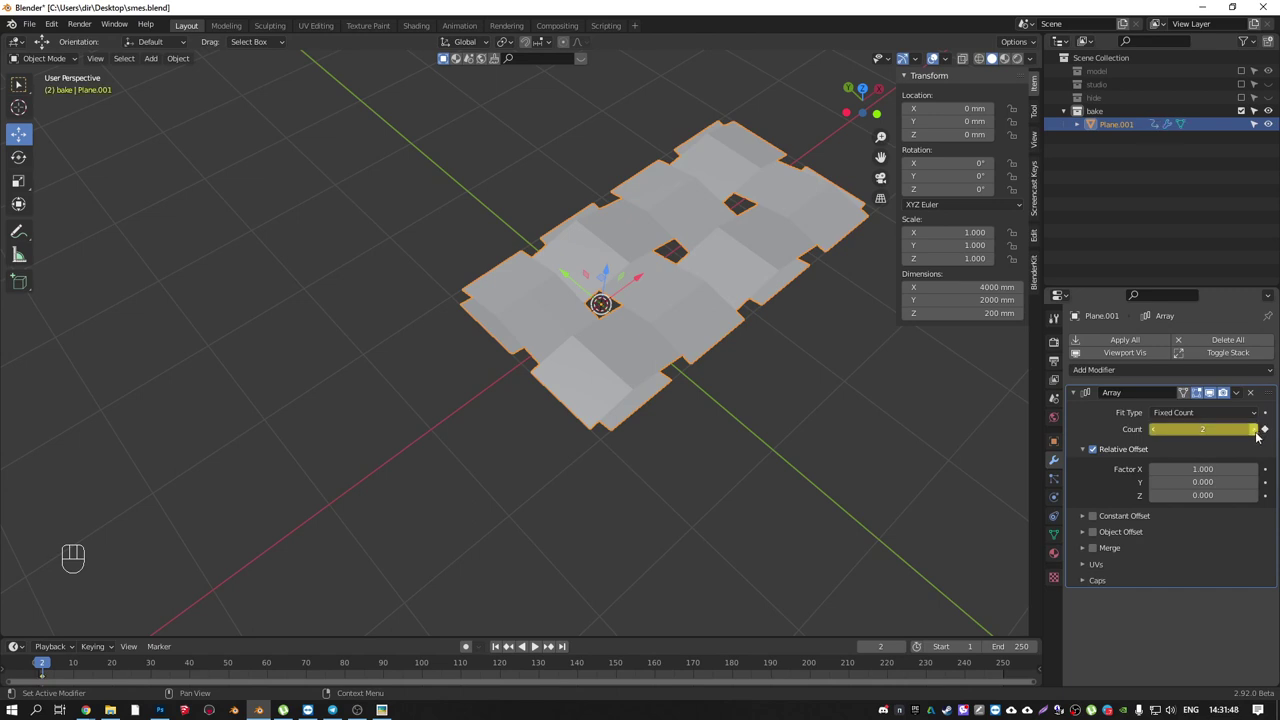
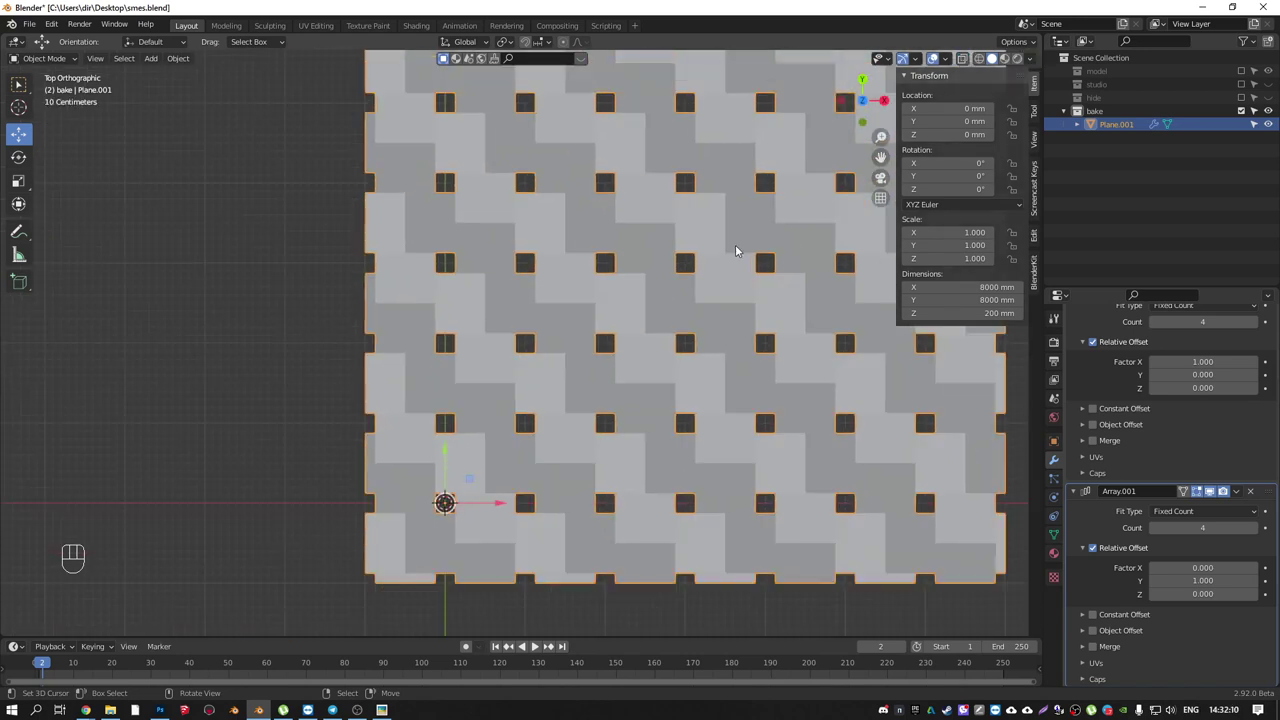
# - Grab Plane.001 and relocate the woven pattern to Location X 3000 mm, Y 3000 mm
pyautogui.moveTo(1036, 47); pyautogui.dragTo(927, 214)
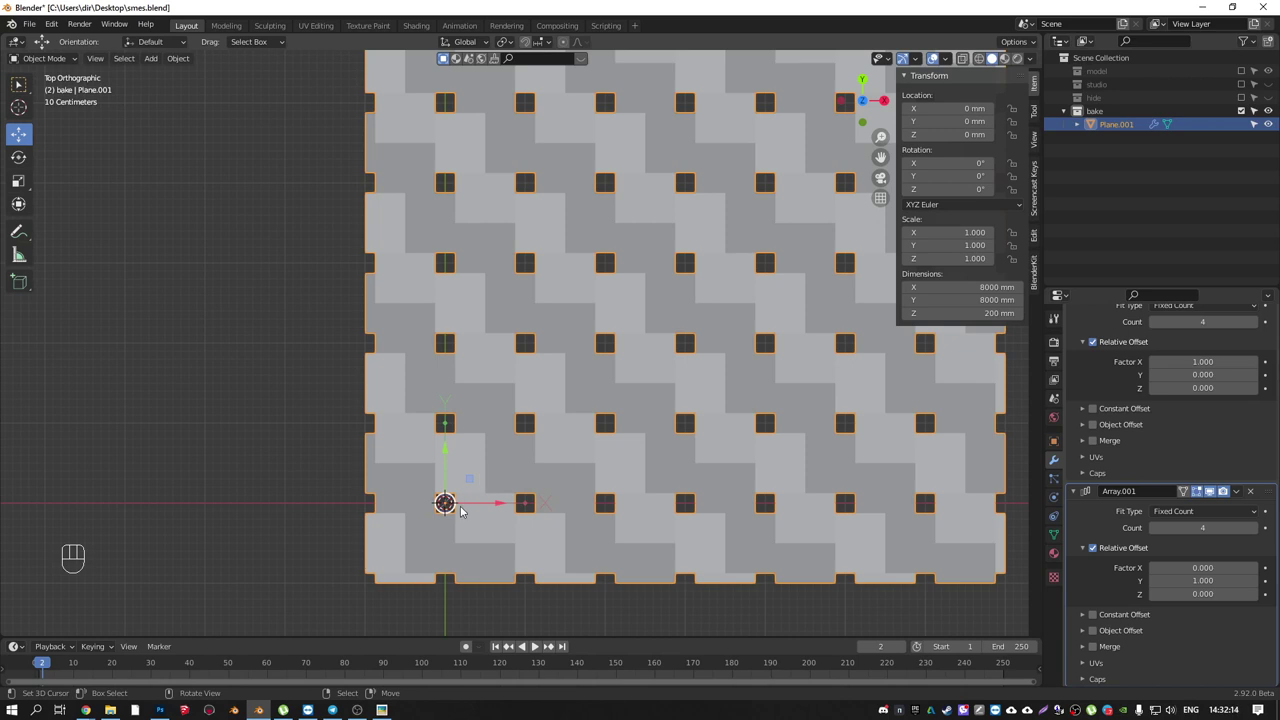
pyautogui.press('g')
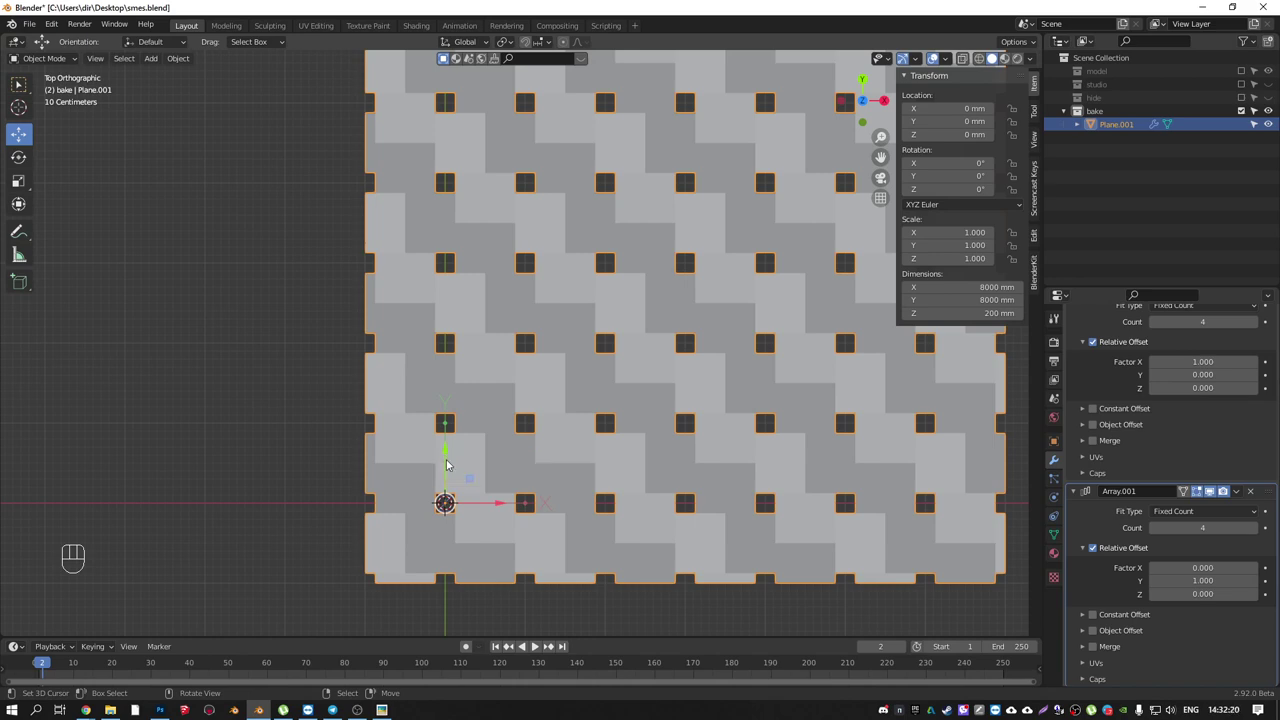
pyautogui.press('g')
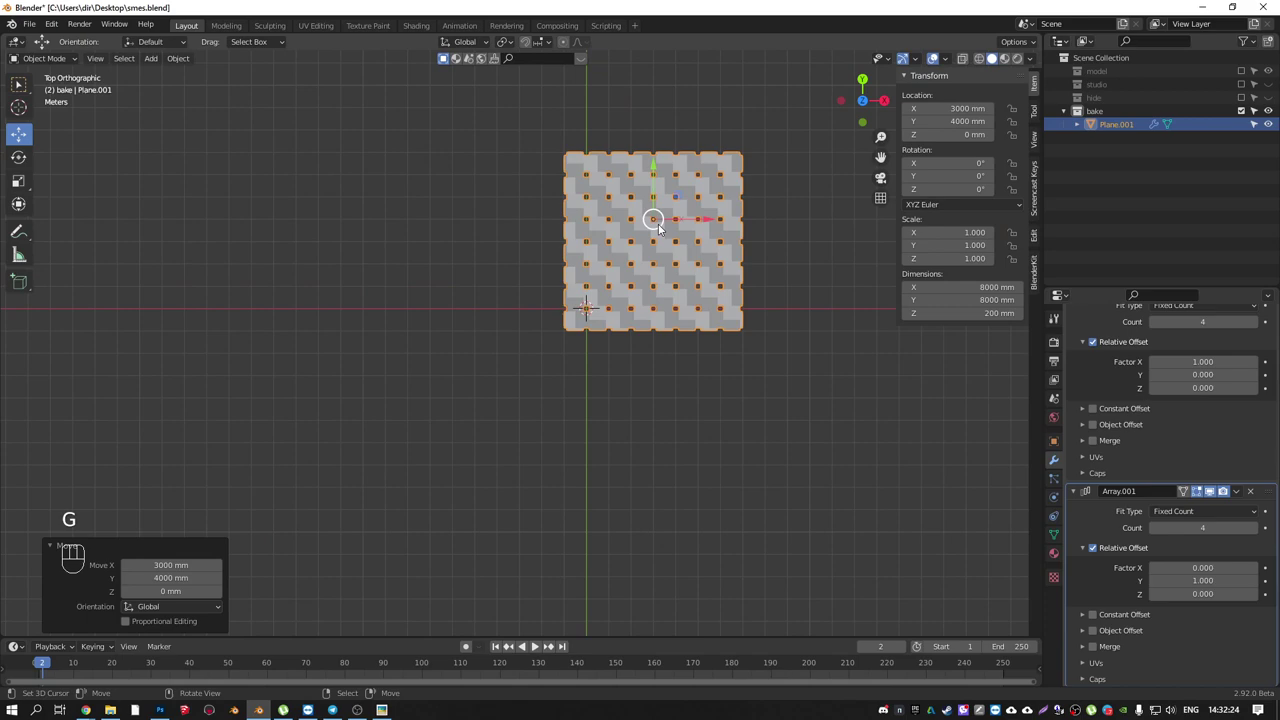
pyautogui.press('g')
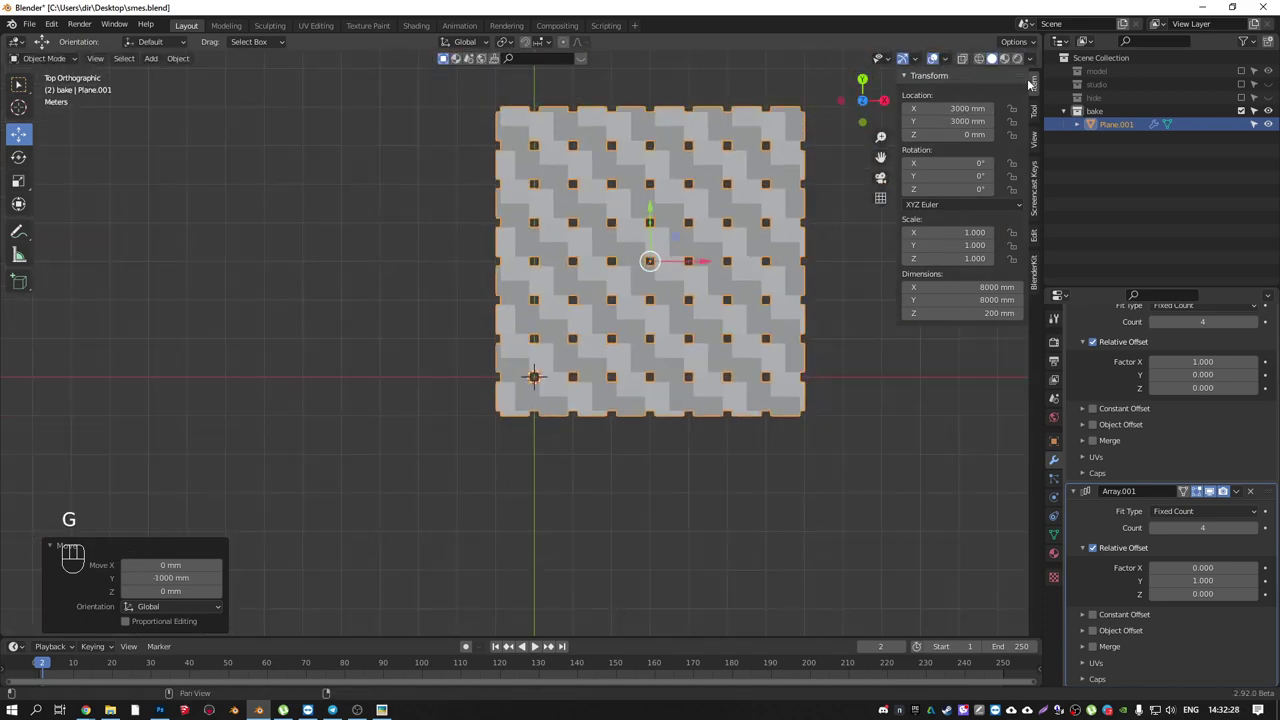
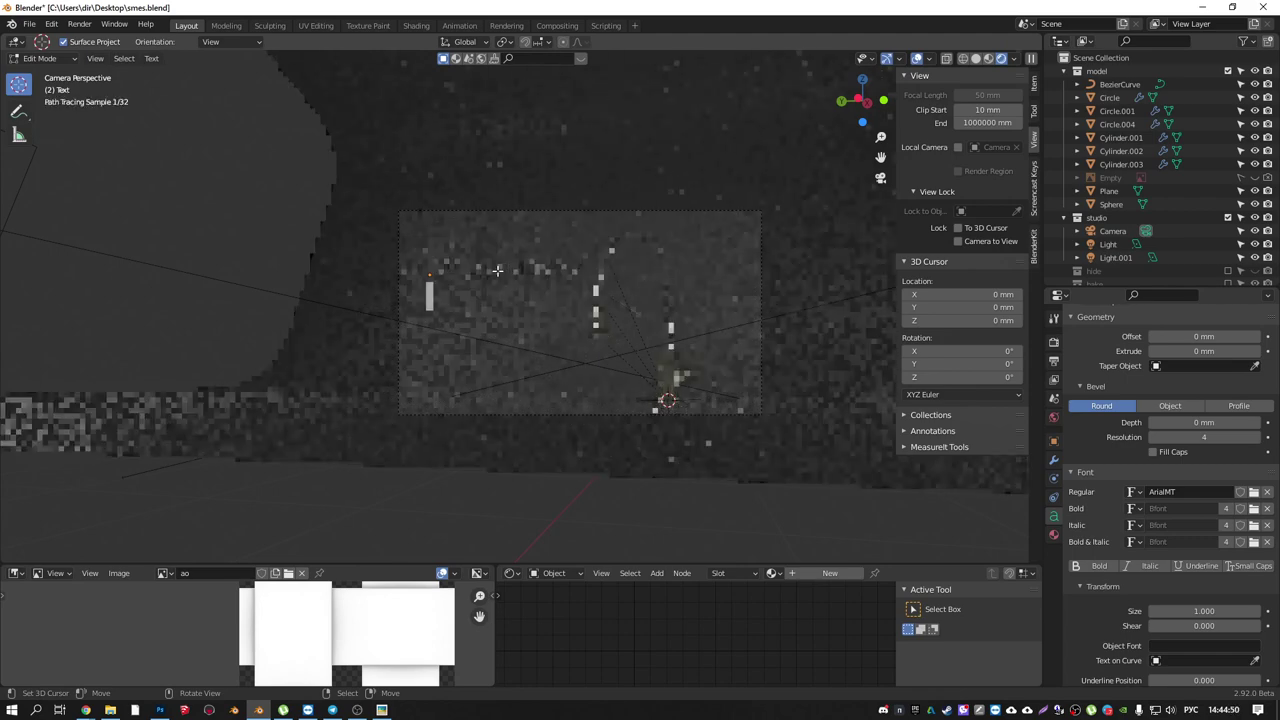
# - Replace the capital С with lowercase с so the title reads 'Модулируем смеситель', then leave text editing
pyautogui.press('shift+c')
pyautogui.press('v')
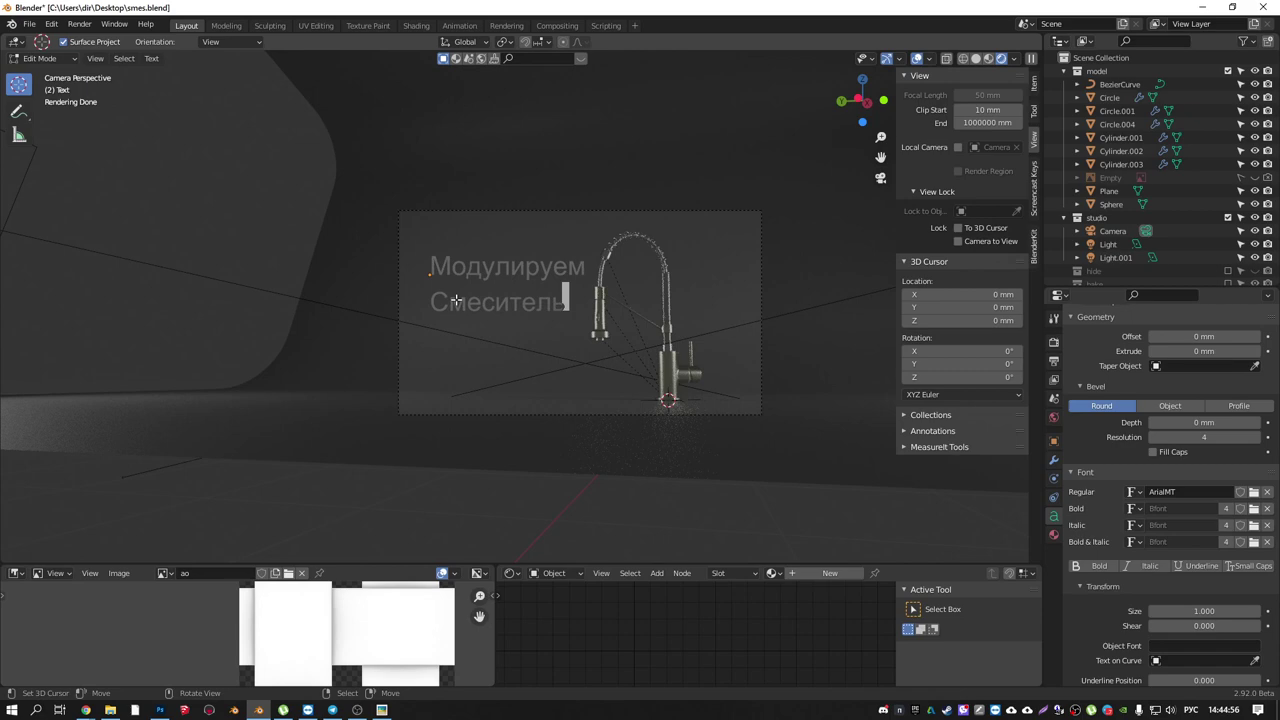
pyautogui.press('Left')
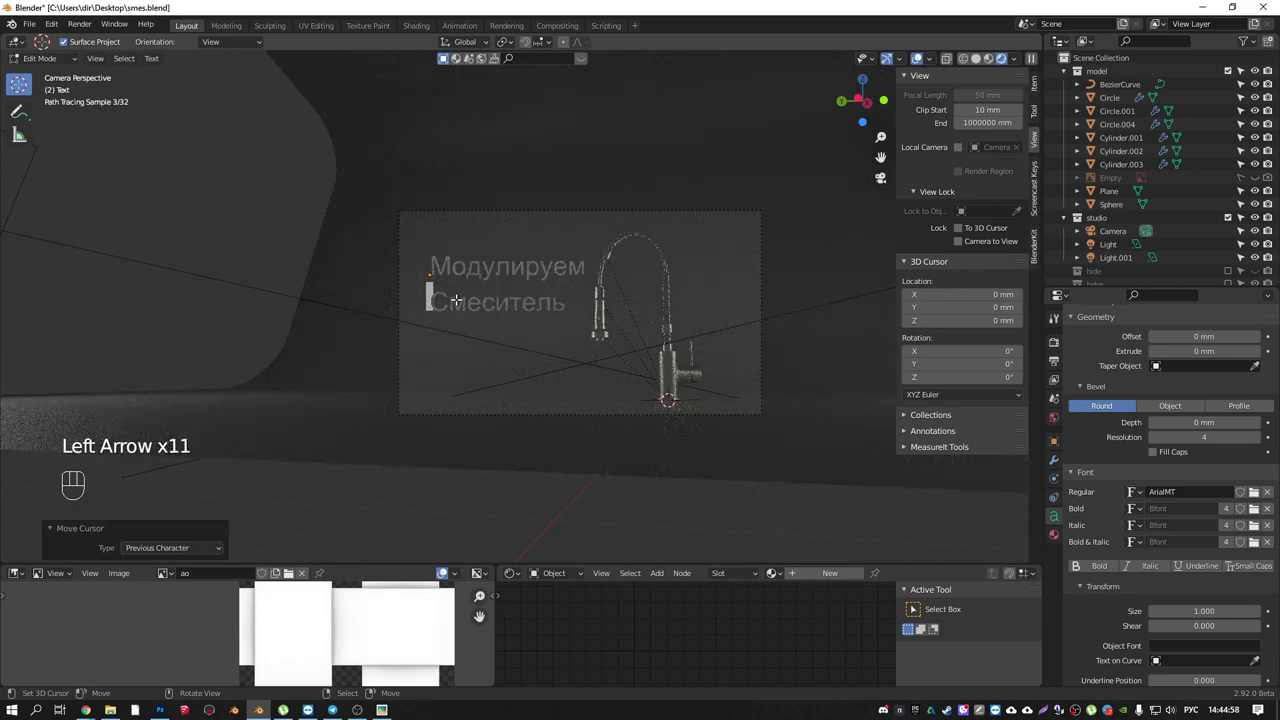
pyautogui.press('Left')
pyautogui.press('Right')
pyautogui.press('BackSpace')
pyautogui.press('c')
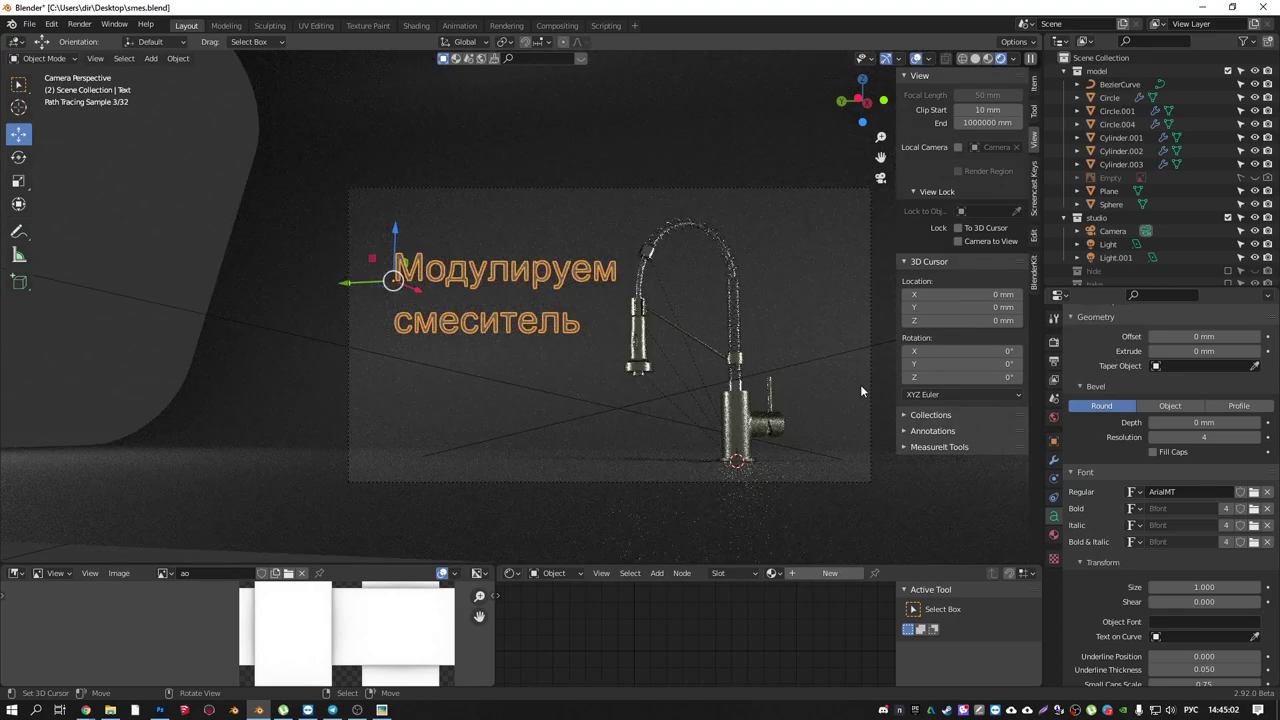